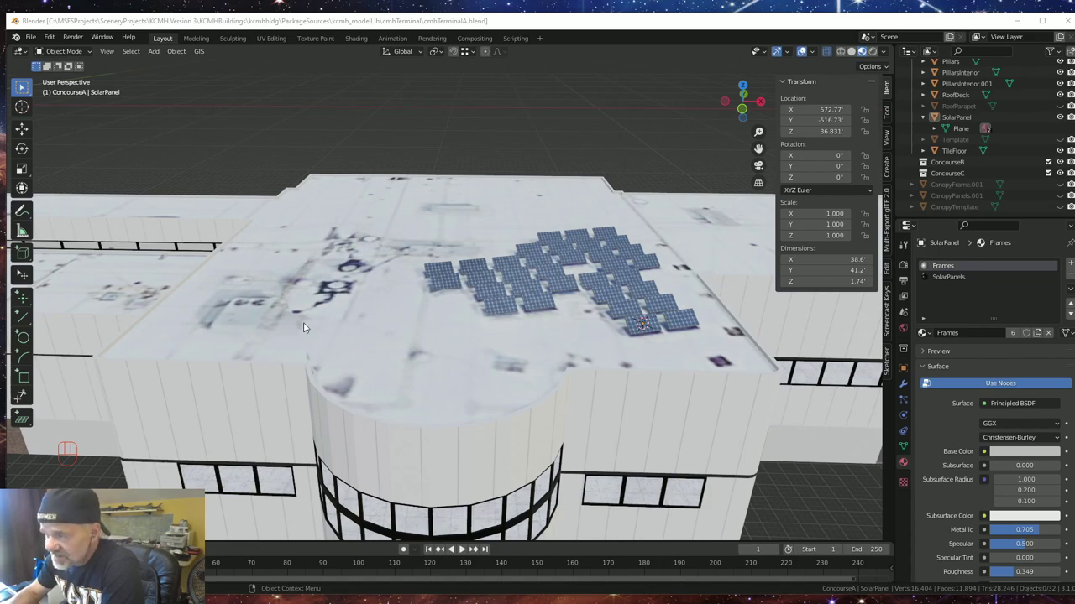
- Tour the terminal model from afar, along the concourse pillars and up to the rooftop solar panels
scroll("down", 3)
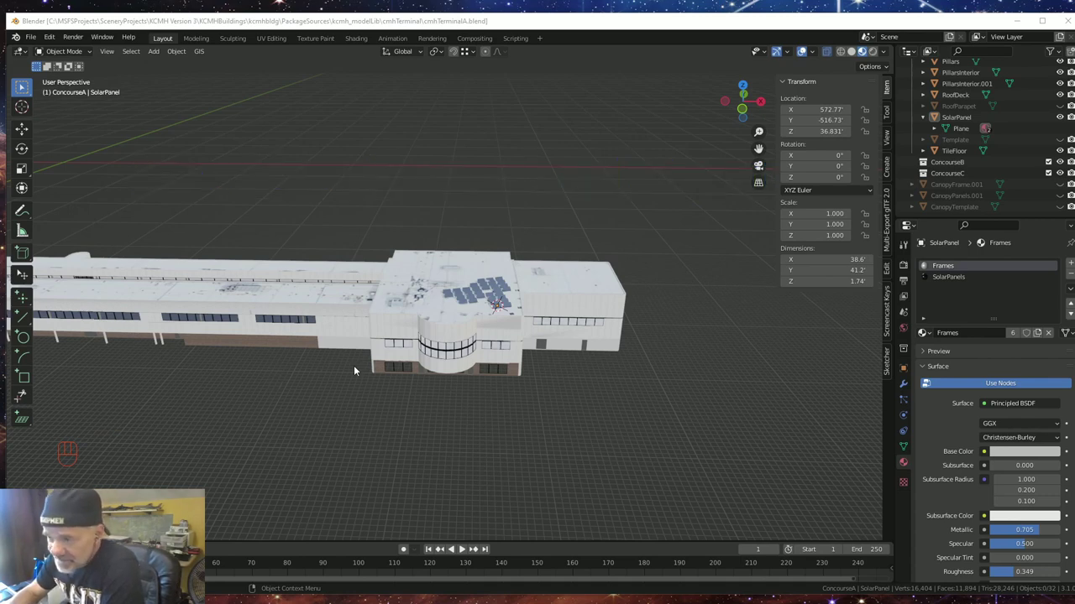
scroll("up", 3)
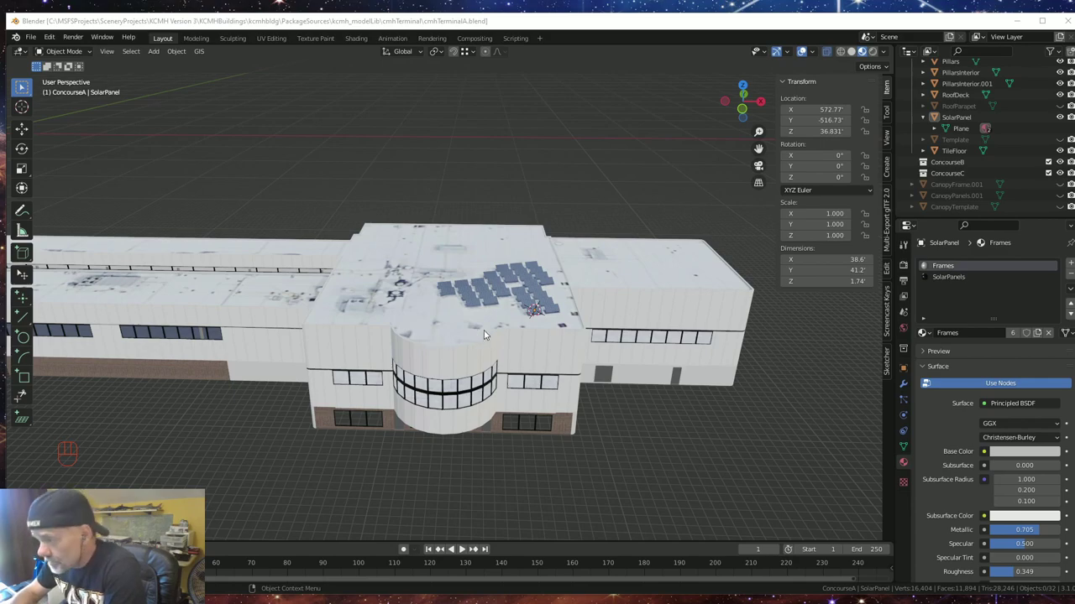
scroll("down", 3)
left_click_drag(321, 372, 376, 360)
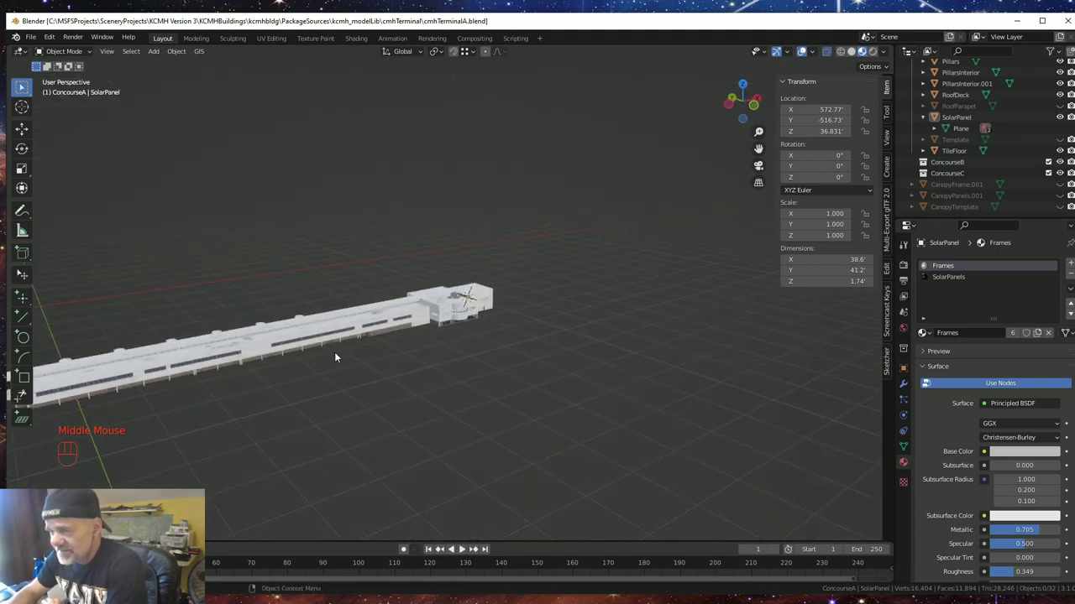
left_click_drag(309, 371, 511, 330)
scroll("up", 3)
left_click_drag(511, 458, 511, 453)
scroll("up", 3)
middle_click(511, 443)
left_click_drag(571, 400, 512, 403)
left_click_drag(493, 412, 502, 410)
left_click_drag(542, 384, 471, 380)
left_click_drag(465, 383, 476, 384)
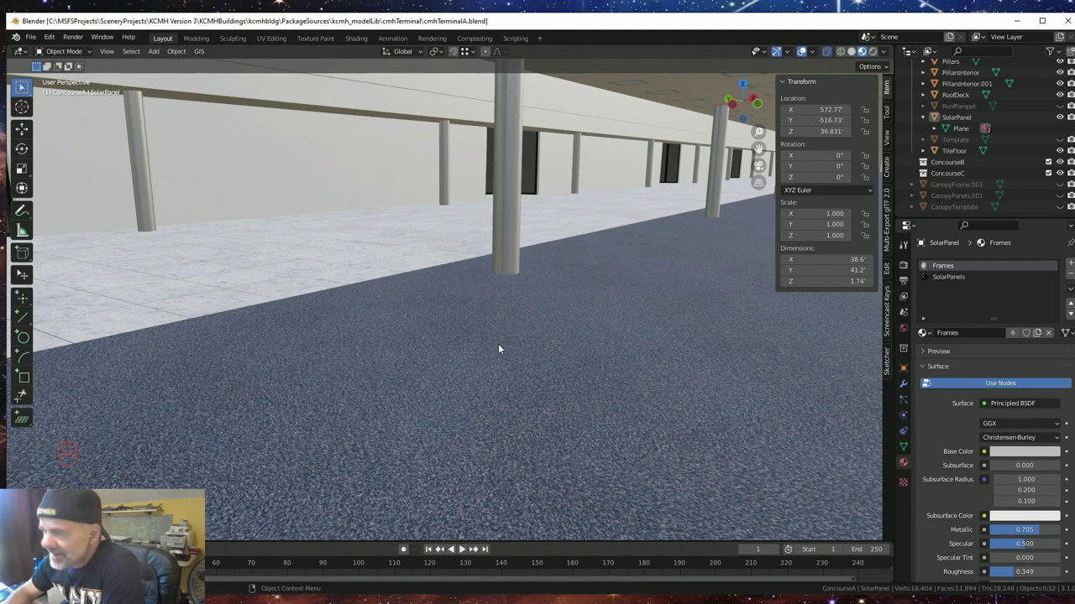
scroll("down", 3)
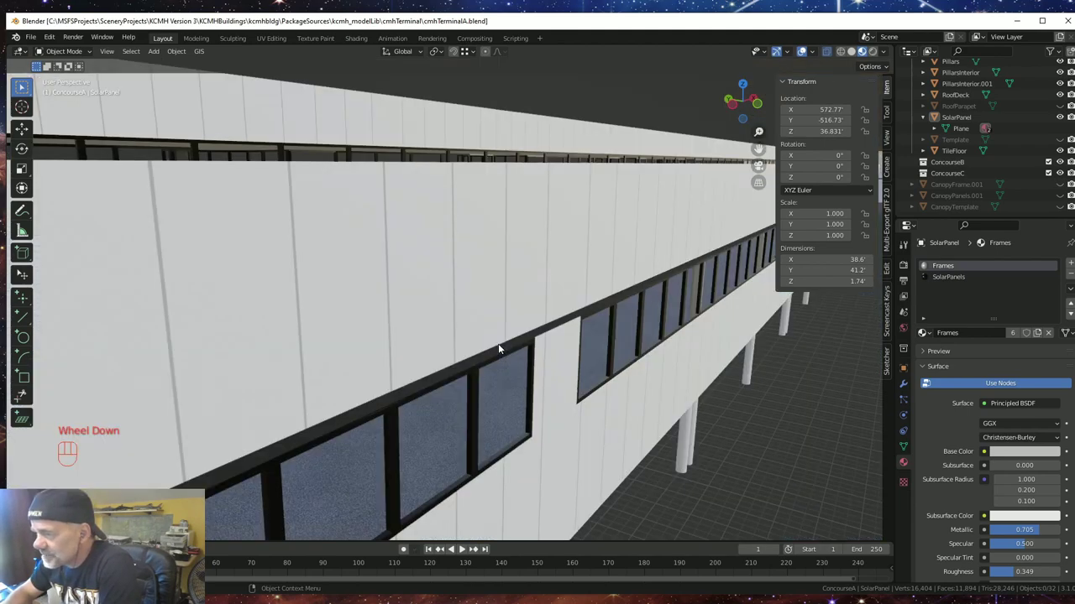
scroll("down", 3)
left_click_drag(580, 393, 512, 410)
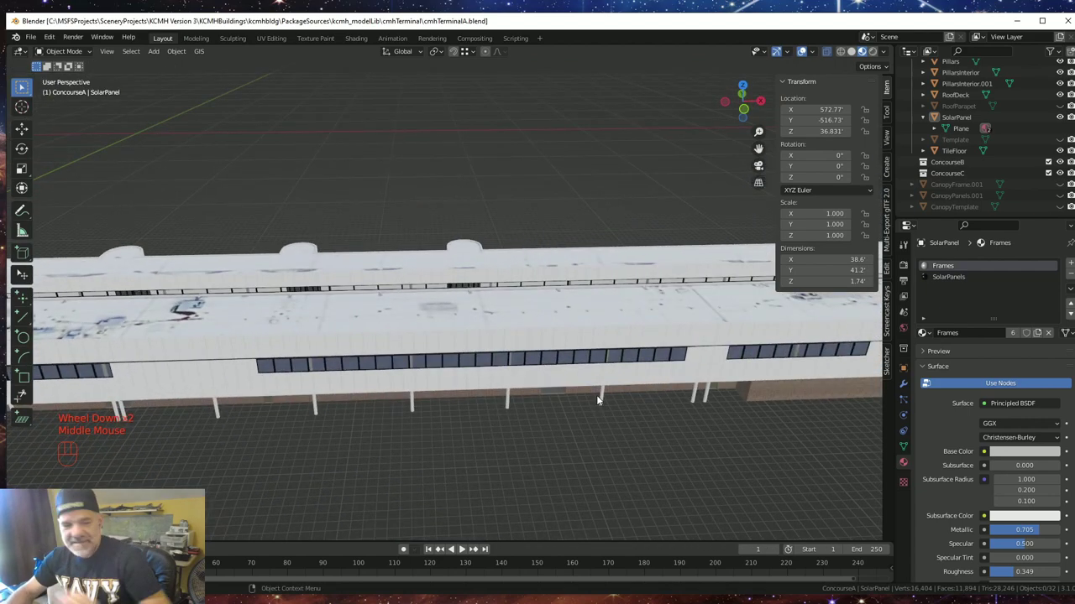
left_click_drag(645, 391, 472, 394)
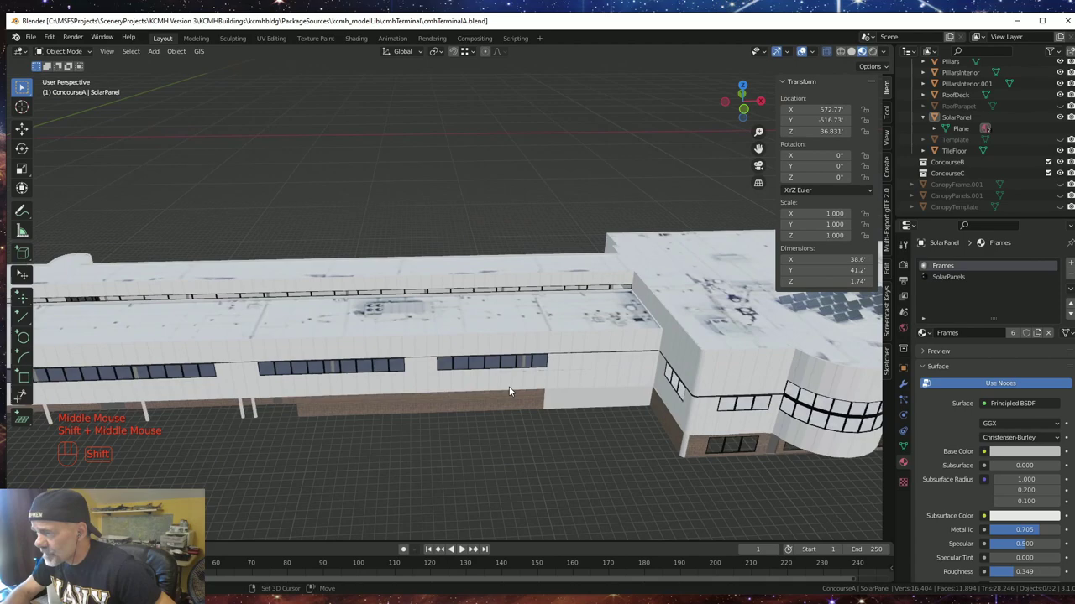
left_click_drag(582, 386, 452, 390)
left_click_drag(341, 396, 359, 395)
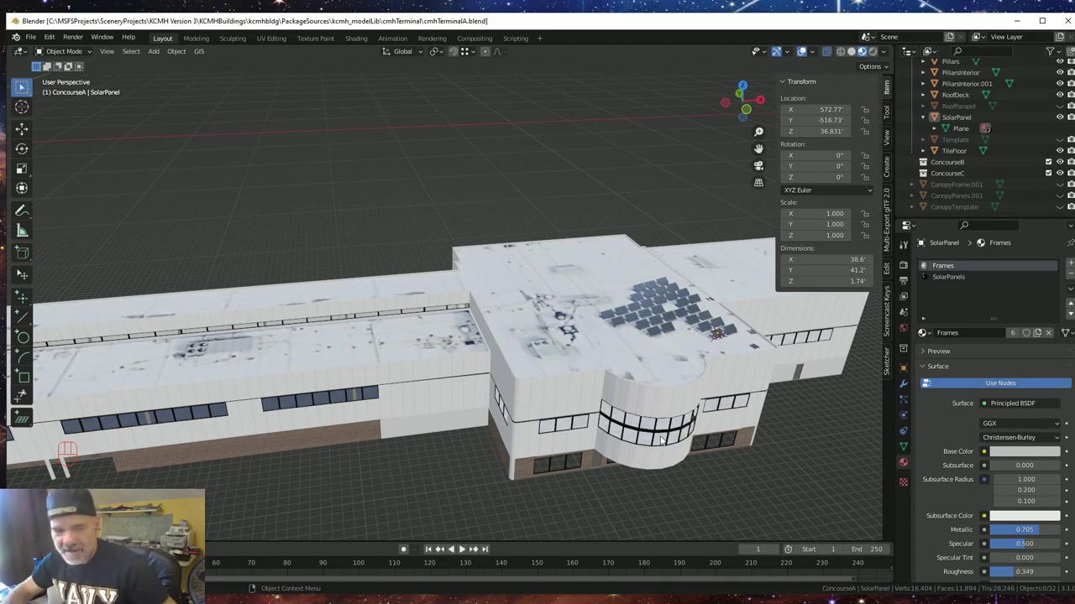
left_click_drag(737, 437, 640, 435)
left_click_drag(644, 437, 610, 443)
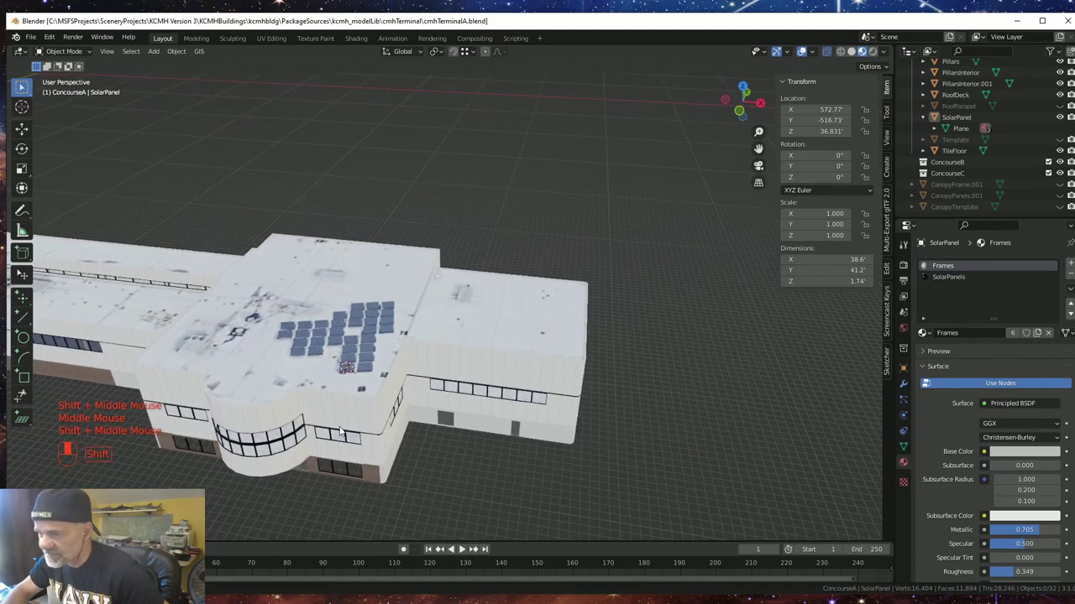
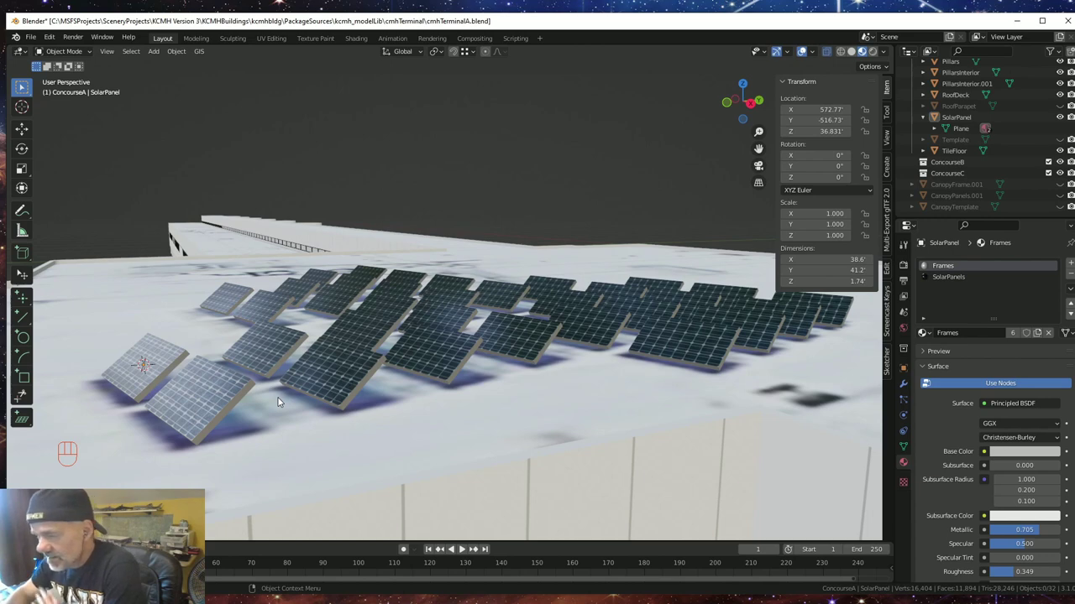
- Orbit over the roof past the solar panels to the bare area where the AC unit sits
scroll("down", 3)
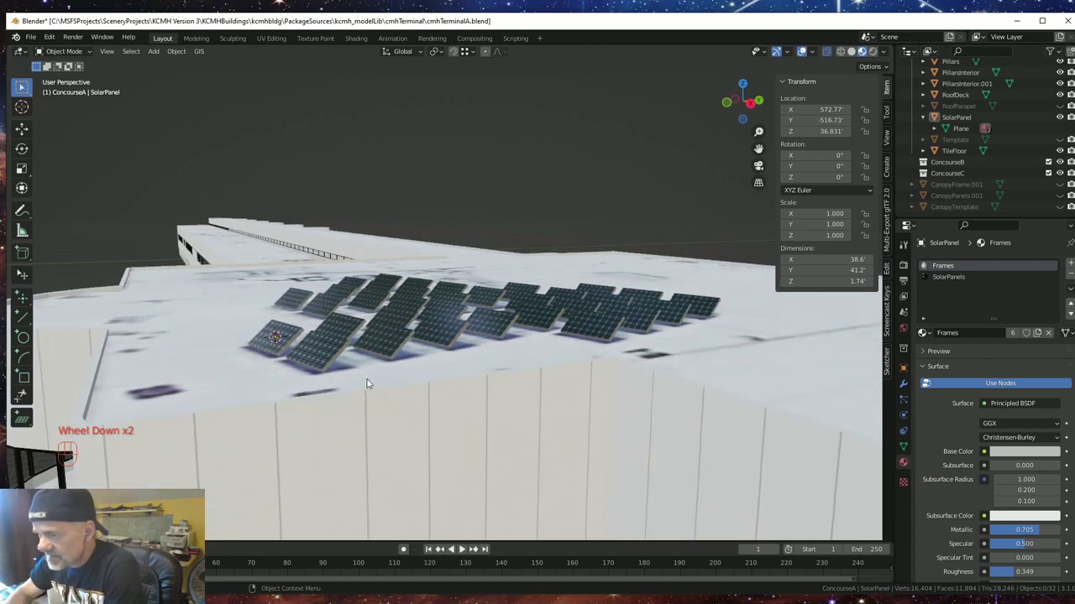
left_click_drag(371, 383, 384, 400)
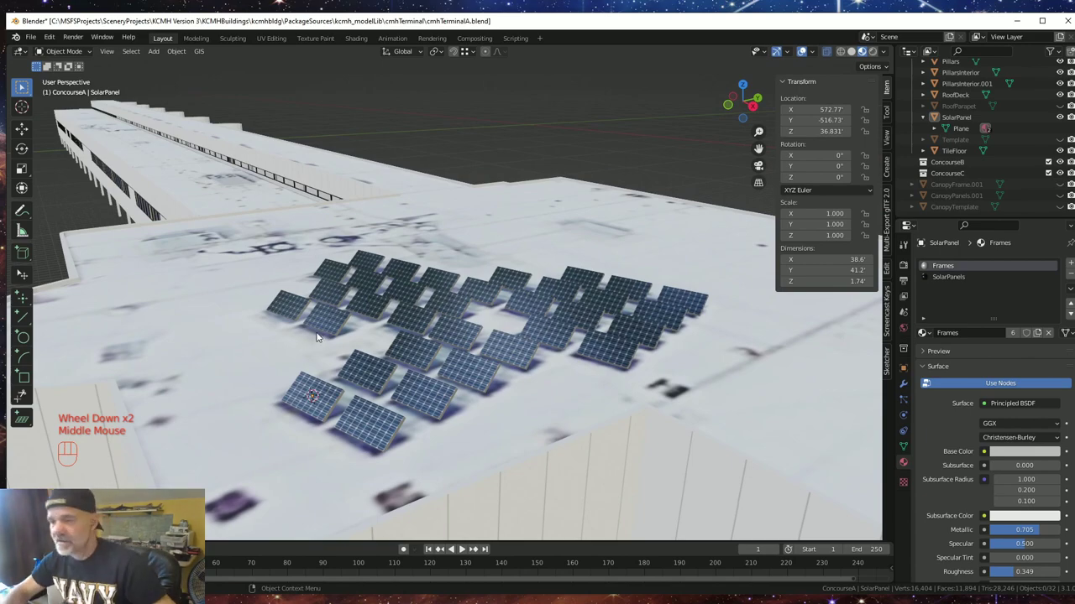
left_click_drag(275, 300, 399, 306)
left_click_drag(382, 323, 461, 324)
left_click_drag(224, 325, 509, 344)
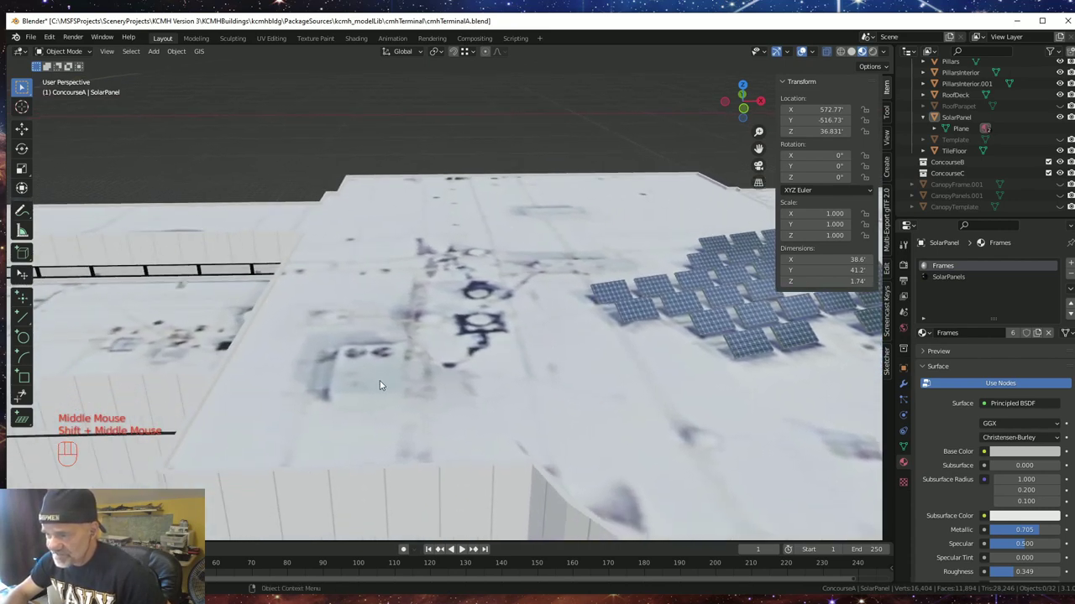
left_click_drag(701, 372, 597, 351)
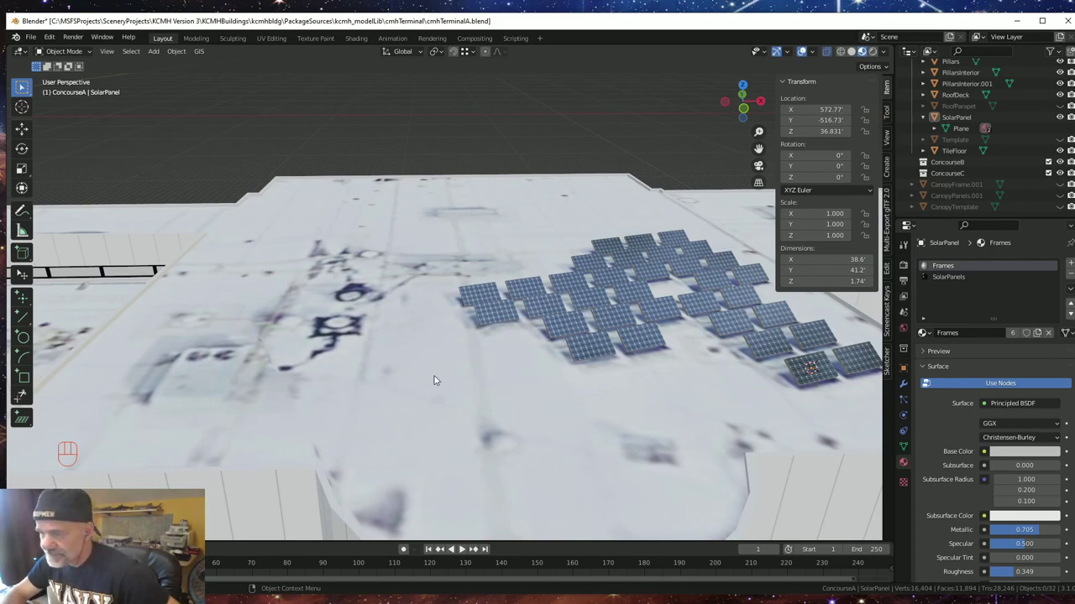
left_click_drag(296, 349, 538, 330)
scroll("down", 3)
left_click_drag(331, 351, 591, 387)
left_click_drag(256, 382, 537, 345)
left_click_drag(532, 340, 530, 372)
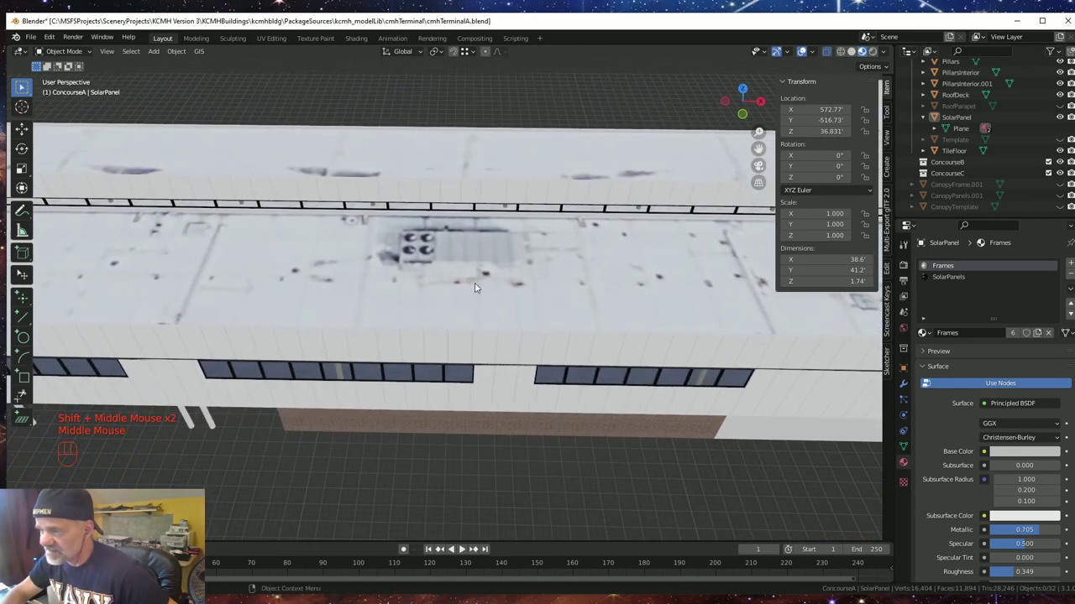
- Tilt down and frame the roof deck and parapet closely around the AC unit image
left_click_drag(474, 272, 481, 349)
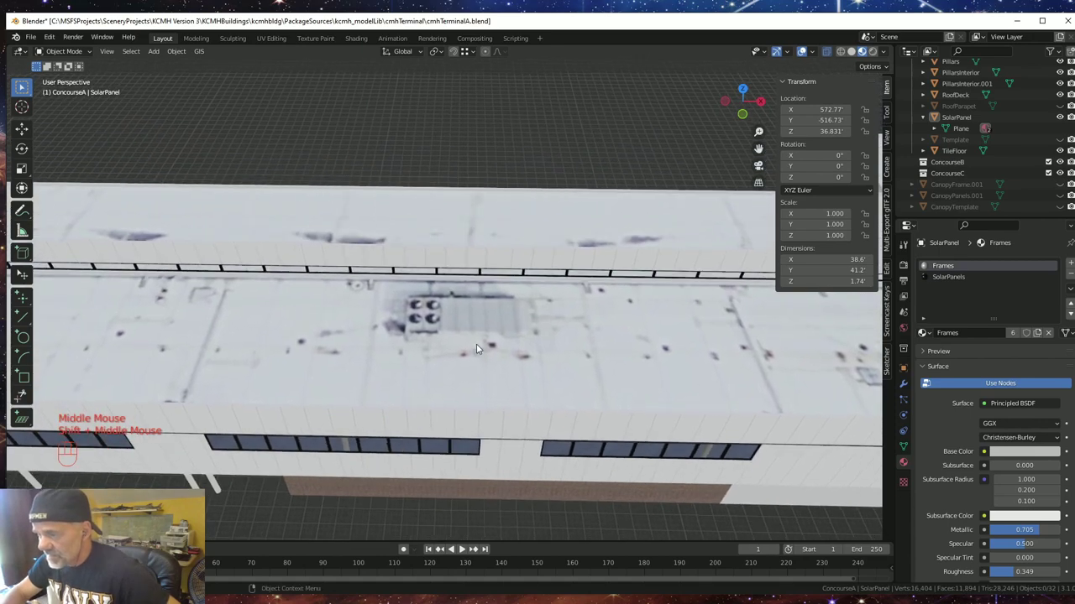
scroll("up", 3)
left_click_drag(497, 380, 498, 373)
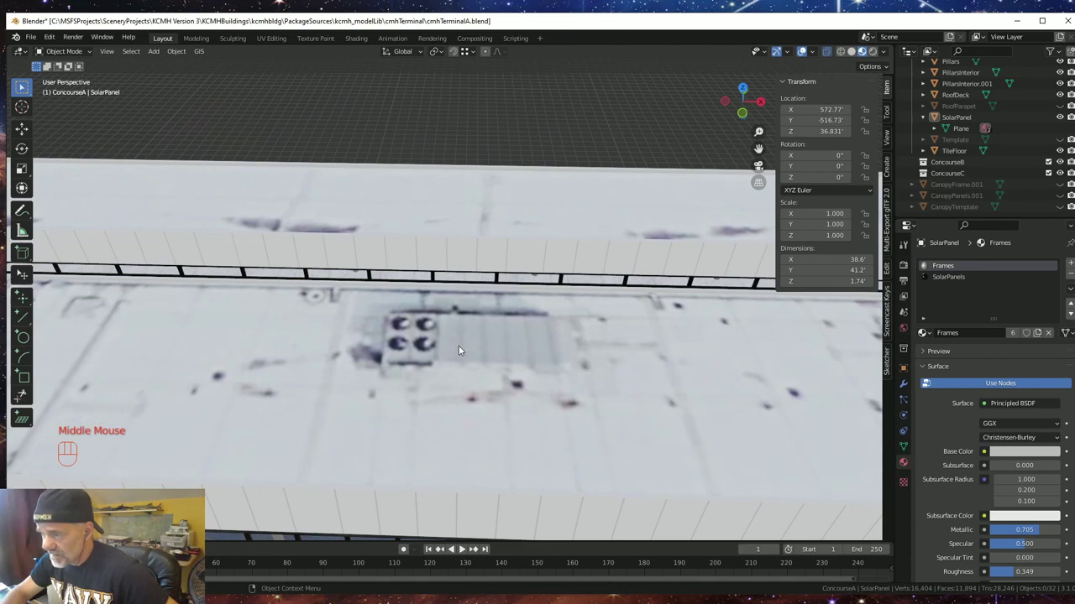
left_click_drag(478, 364, 481, 355)
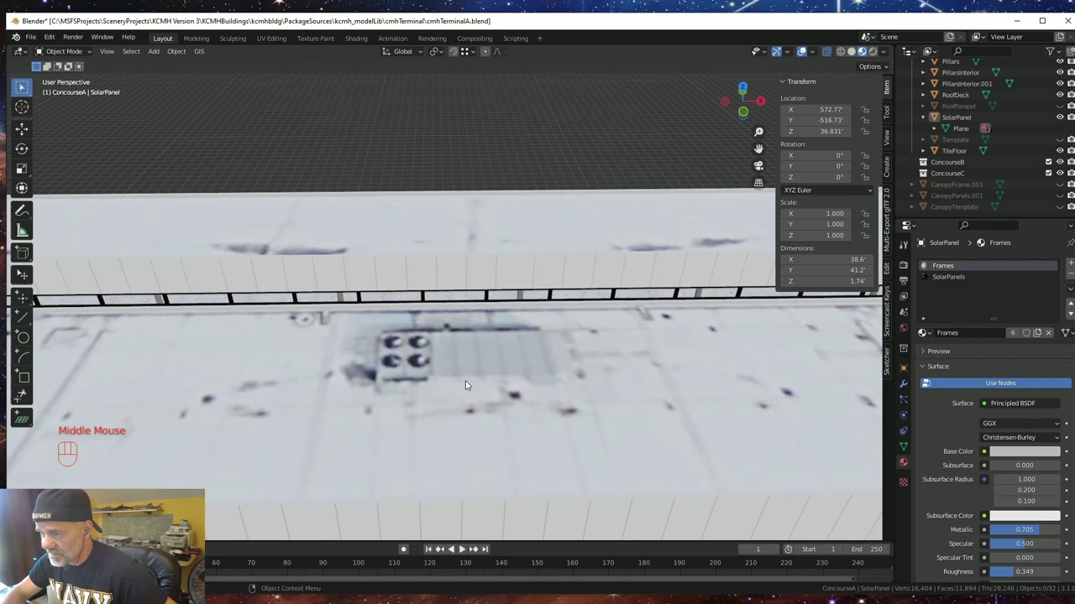
left_click_drag(456, 388, 471, 297)
left_click_drag(467, 310, 463, 306)
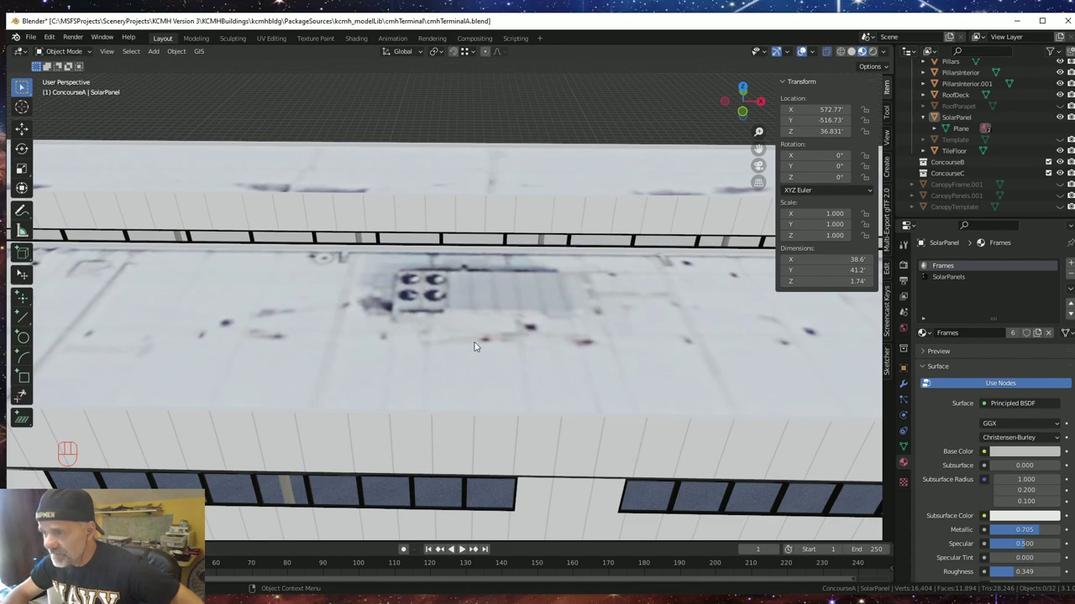
left_click_drag(473, 341, 479, 342)
scroll("down", 3)
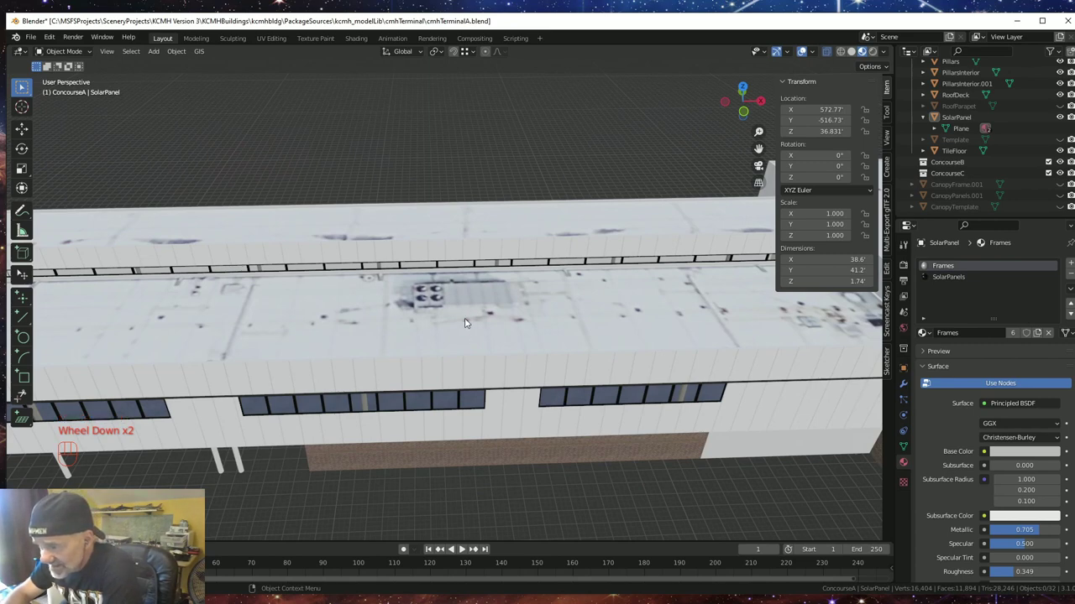
- Select RoofDeck, snap the 3D cursor to a corner vertex in Edit Mode, and return to Object Mode
left_click(460, 323)
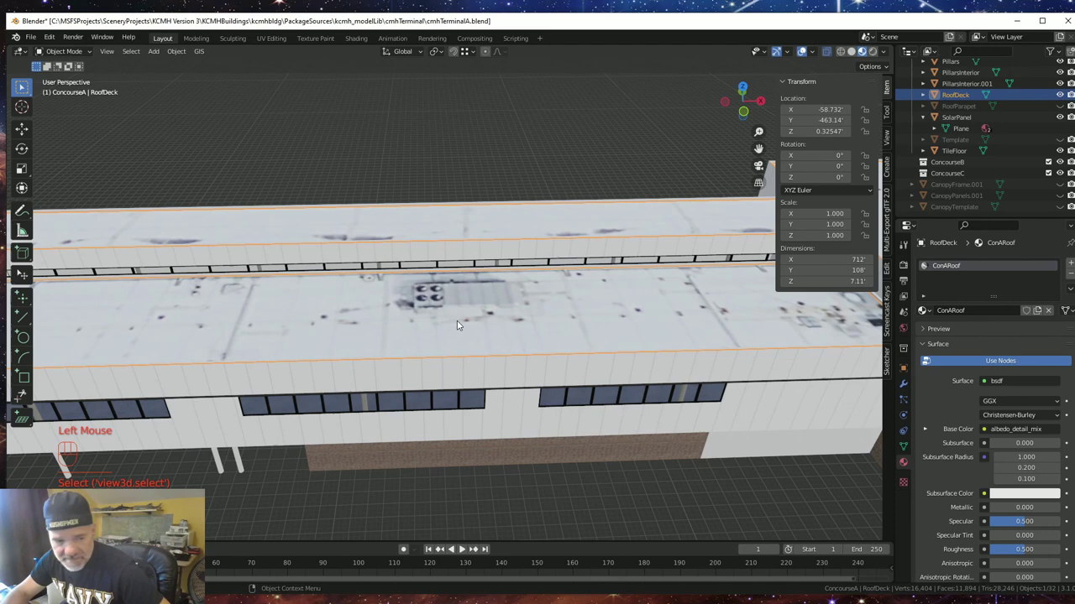
key("Tab")
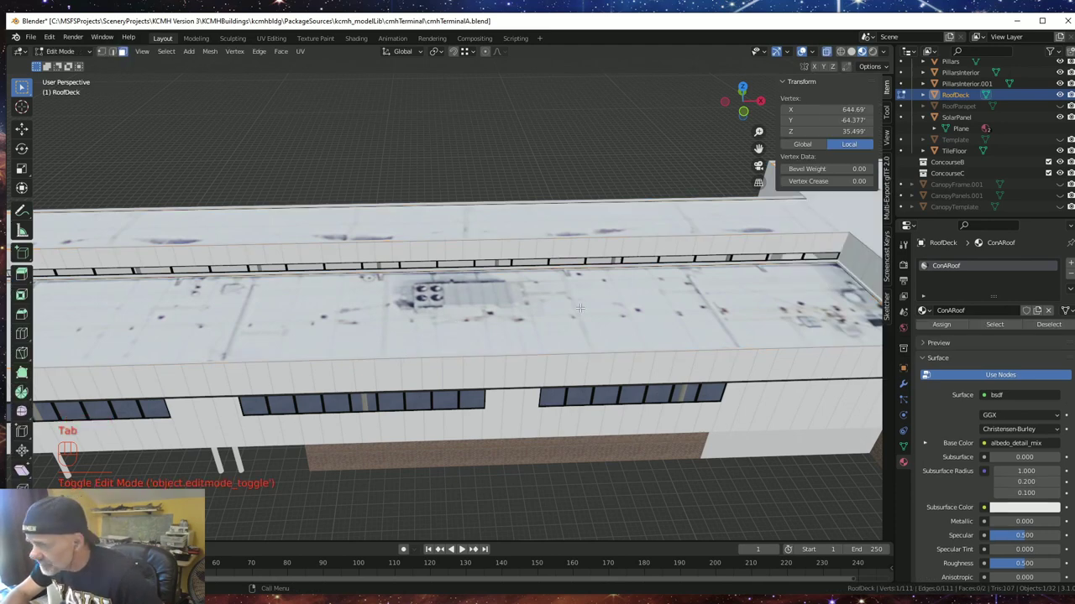
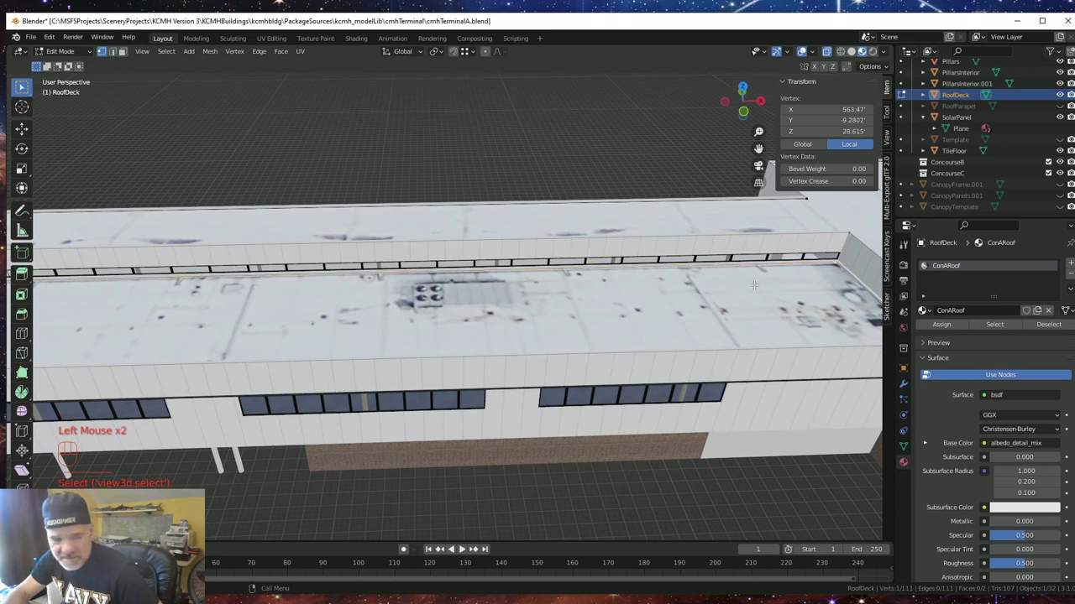
key("shift+s")
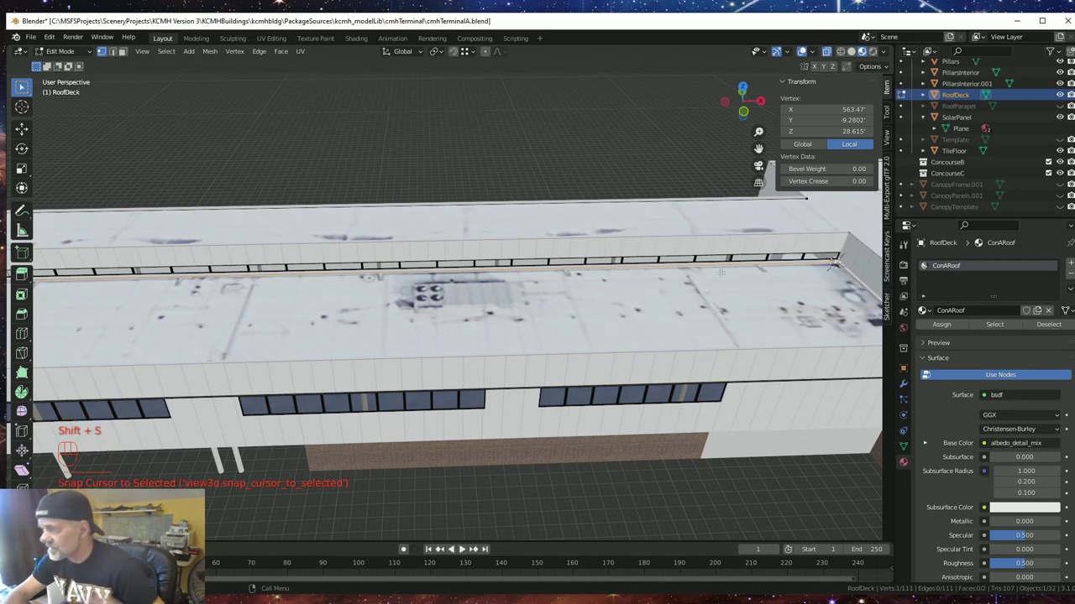
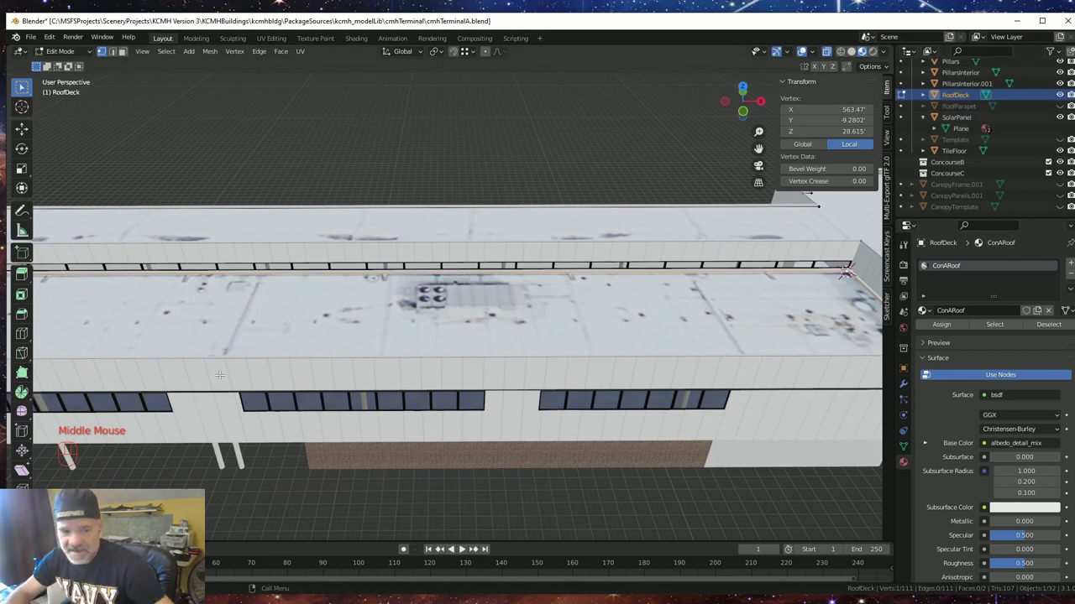
key("Tab")
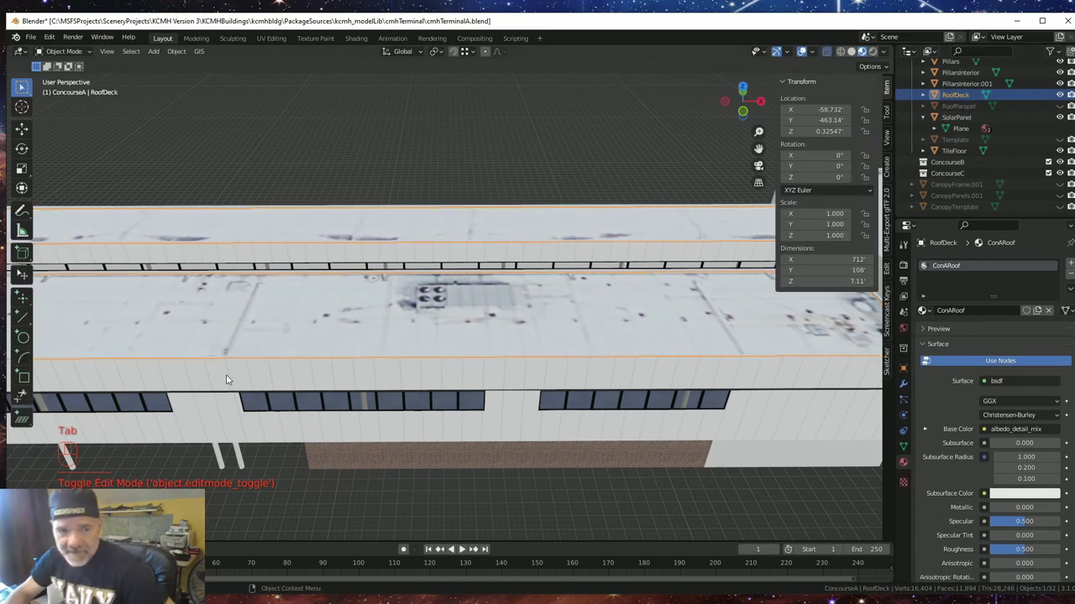
- Add a cube at the roof corner, slide it along X and Y onto the roof and raise it 1 foot
key("shift+a")
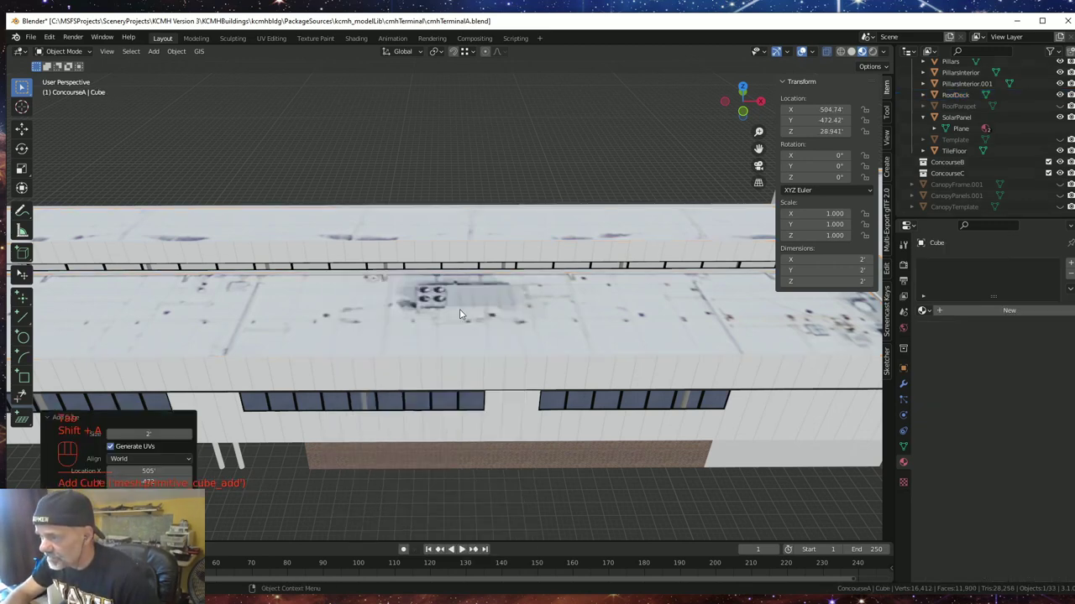
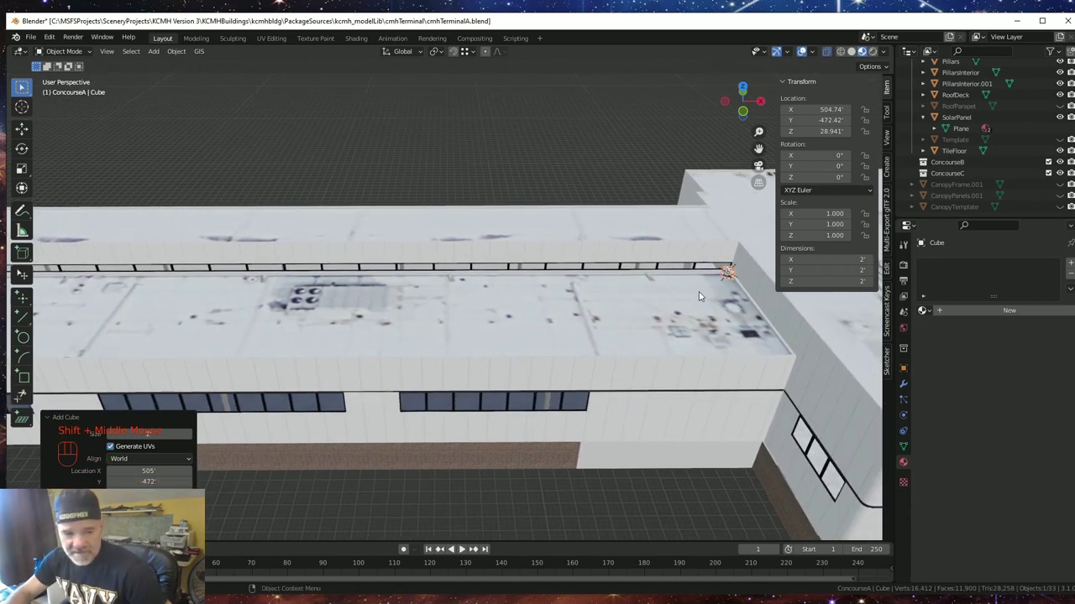
key("g")
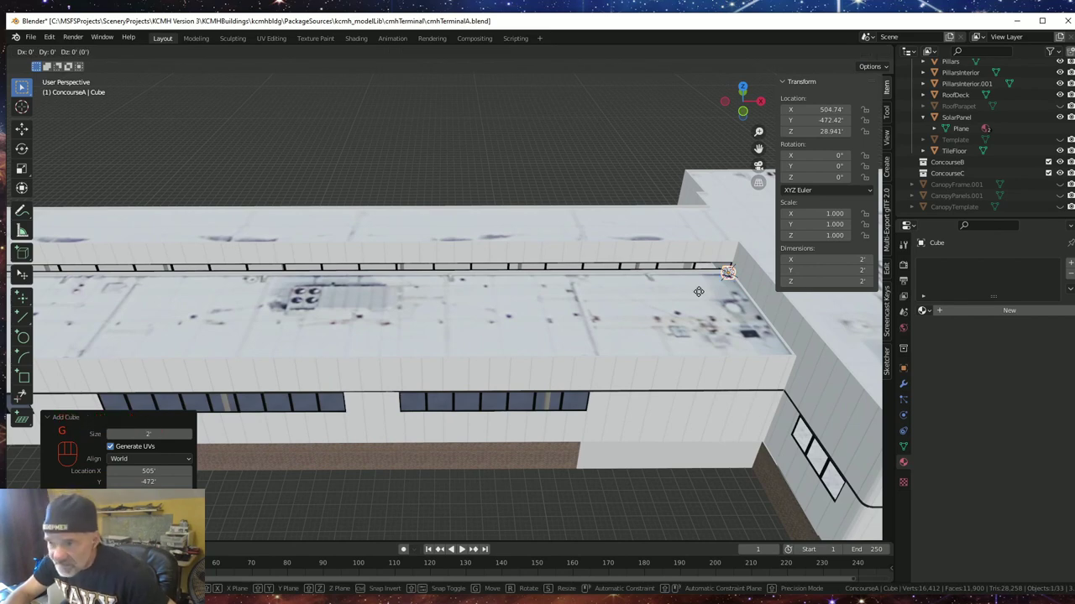
key("x")
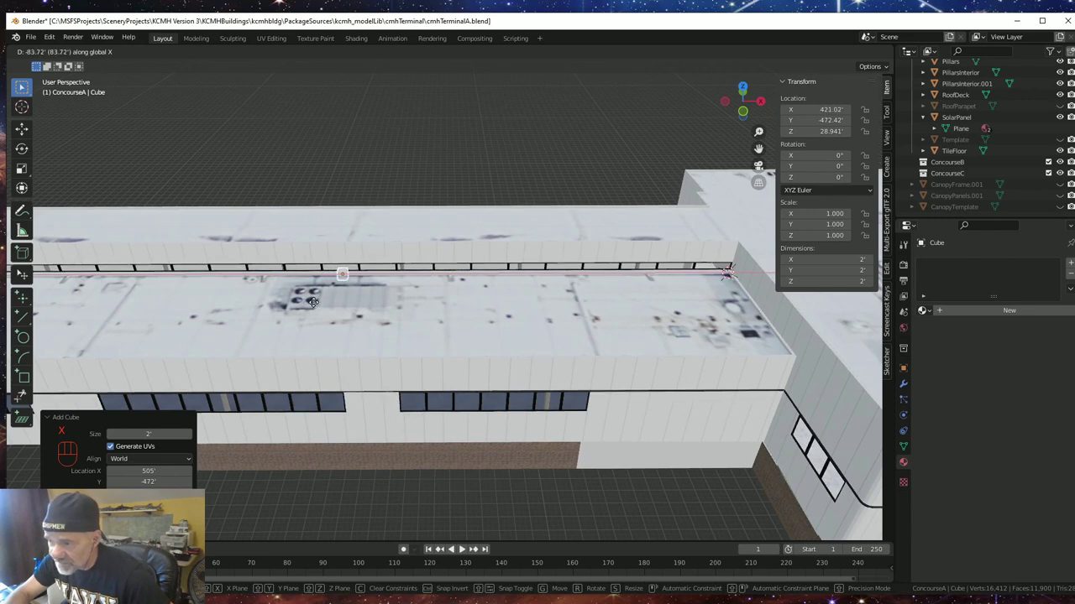
left_click(320, 306)
key("g")
key("y")
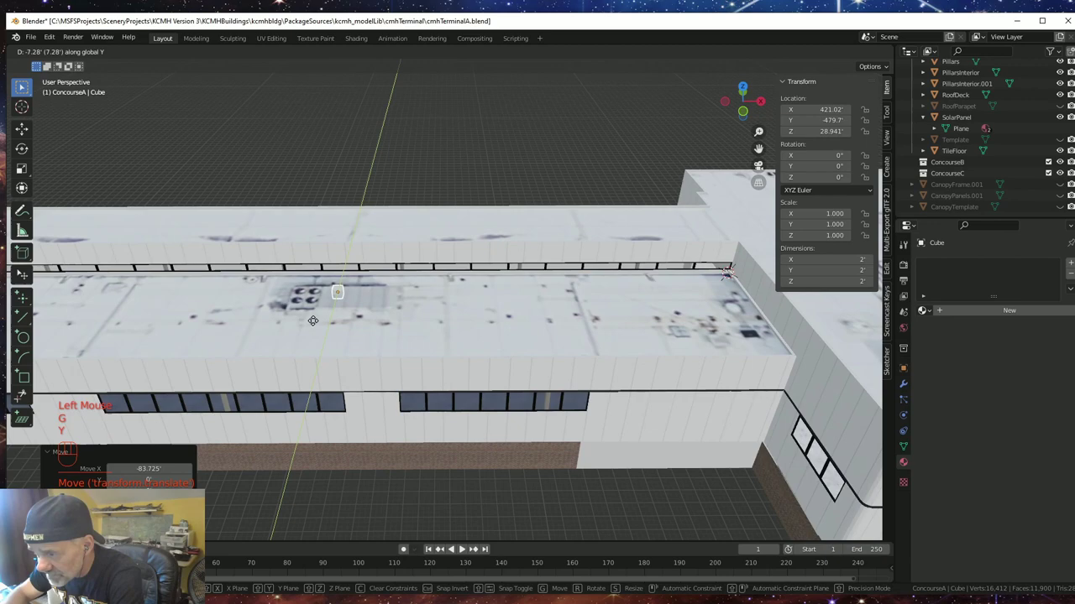
left_click(317, 323)
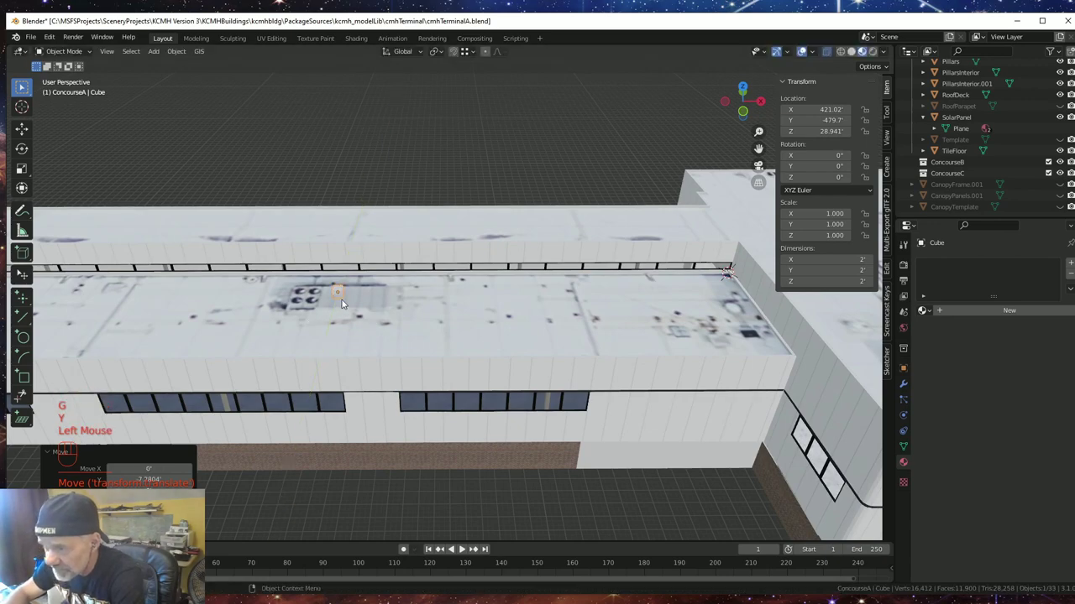
scroll("up", 3)
left_click_drag(334, 319, 317, 330)
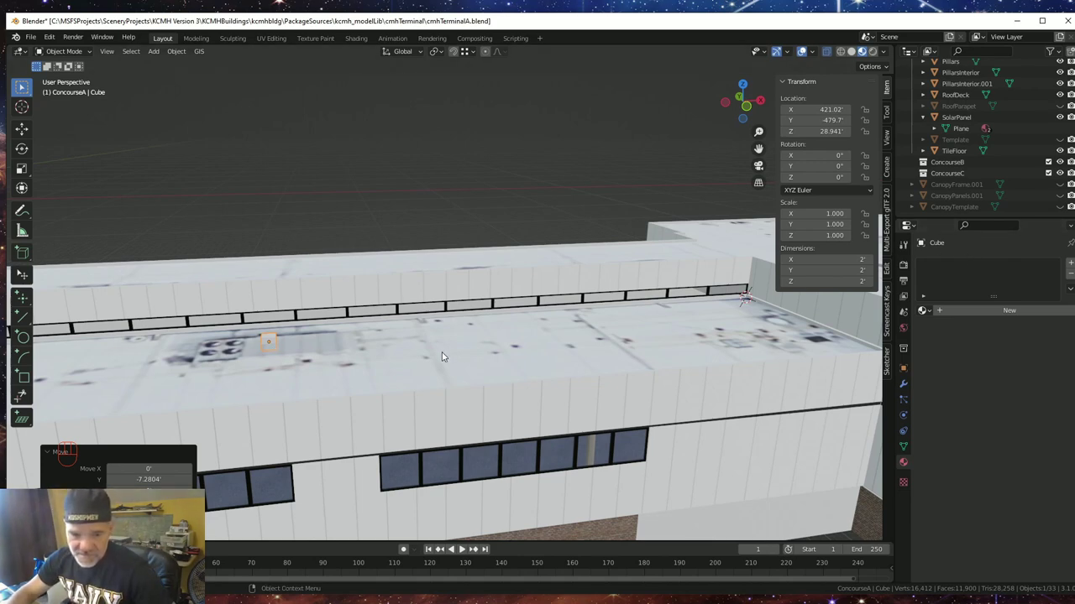
key("g")
key("z")
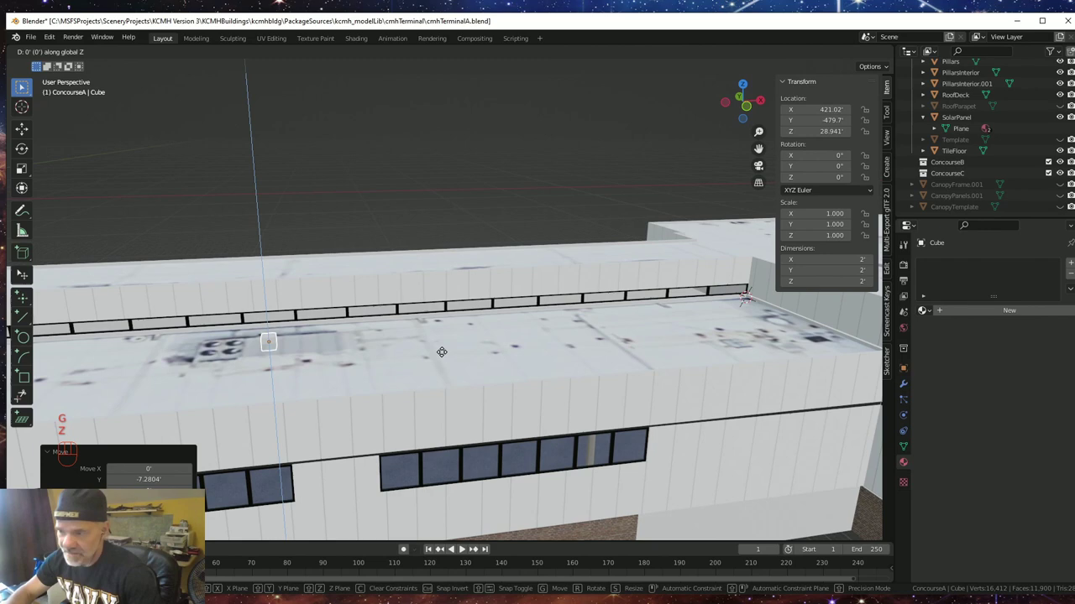
key("KP_1")
key("KP_Enter")
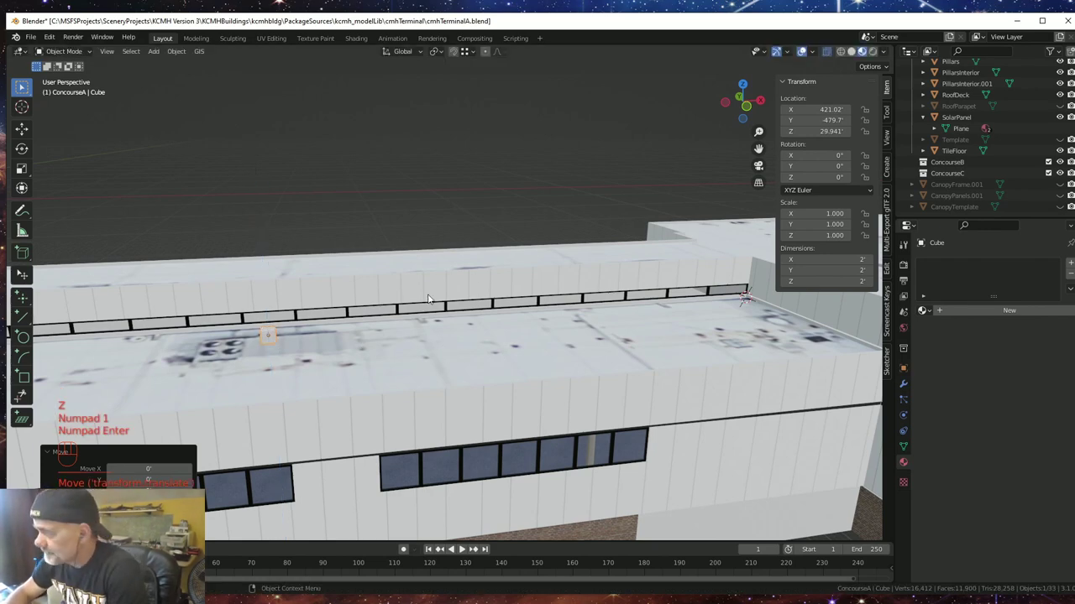
- From top view, place the cube over the AC unit image and scale it to a 22.1 by 8.03-foot box
left_click_drag(360, 361, 341, 364)
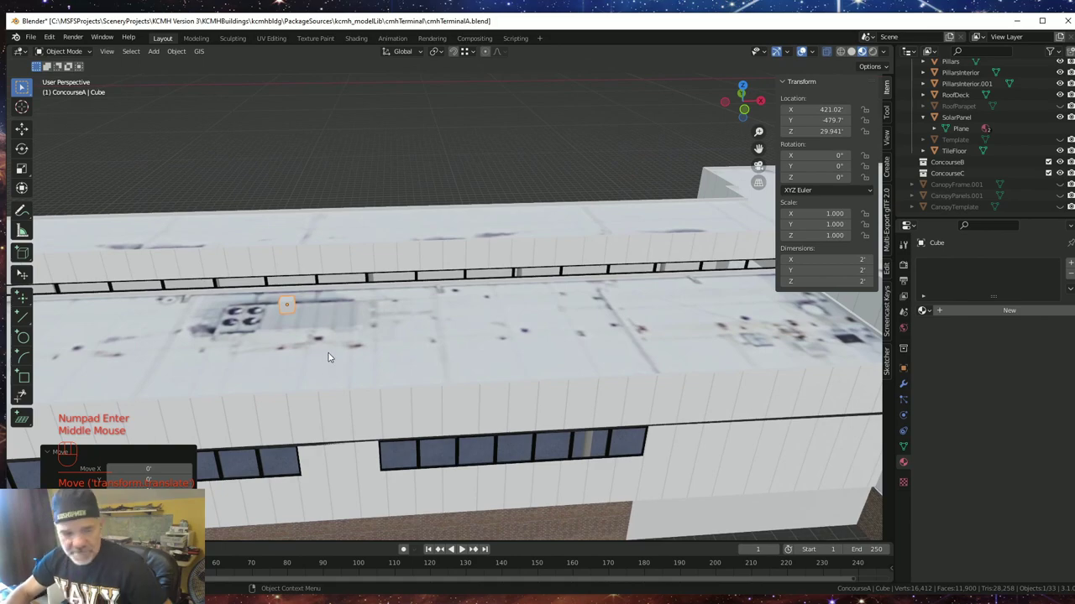
left_click_drag(328, 353, 472, 373)
left_click_drag(470, 377, 466, 424)
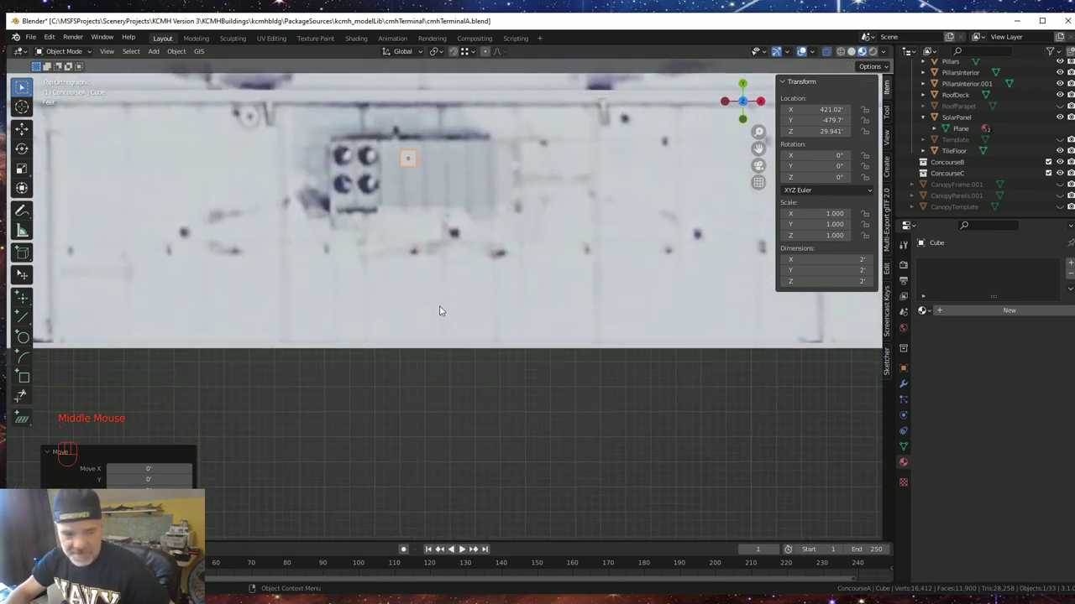
left_click_drag(441, 304, 442, 374)
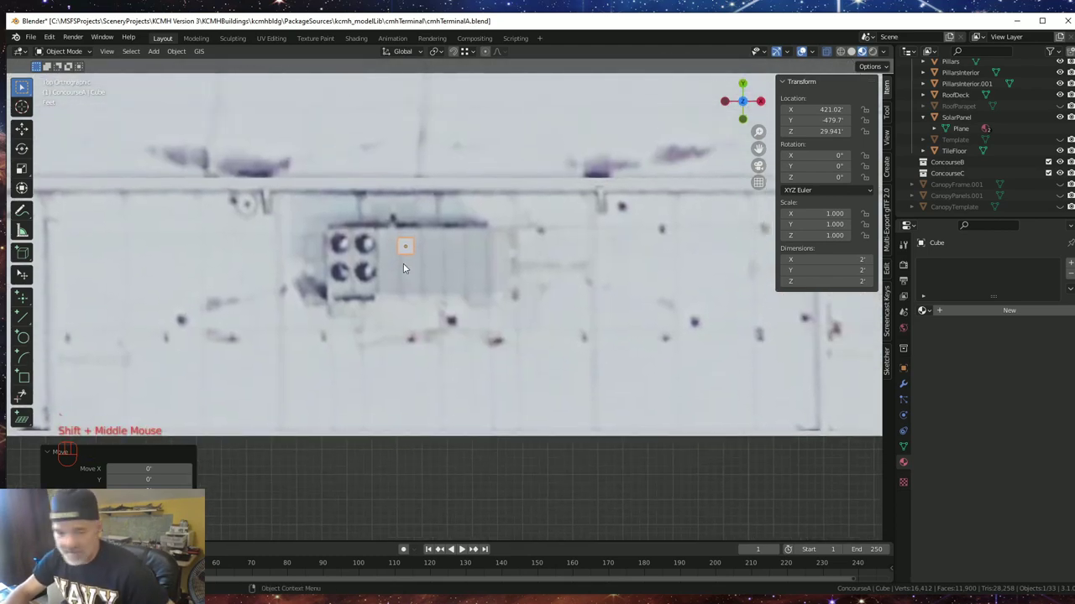
key("g")
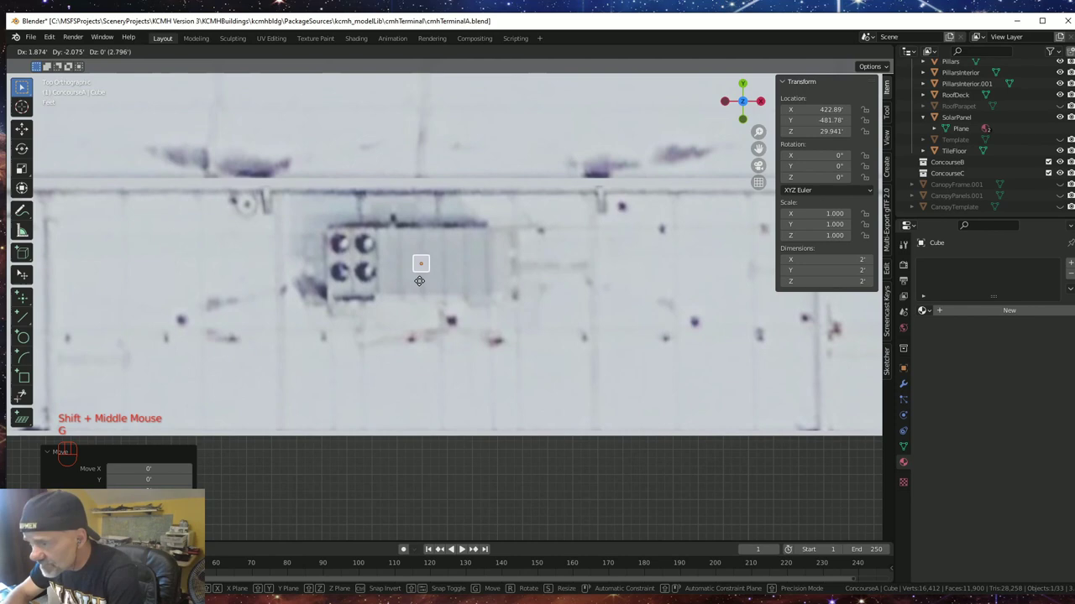
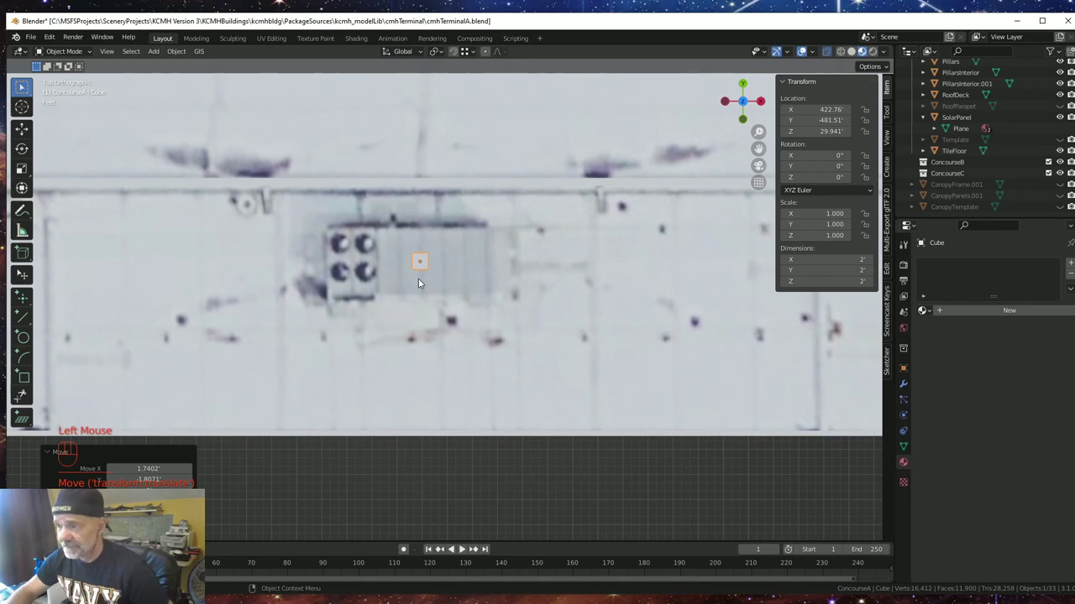
key("s")
key("shift+z")
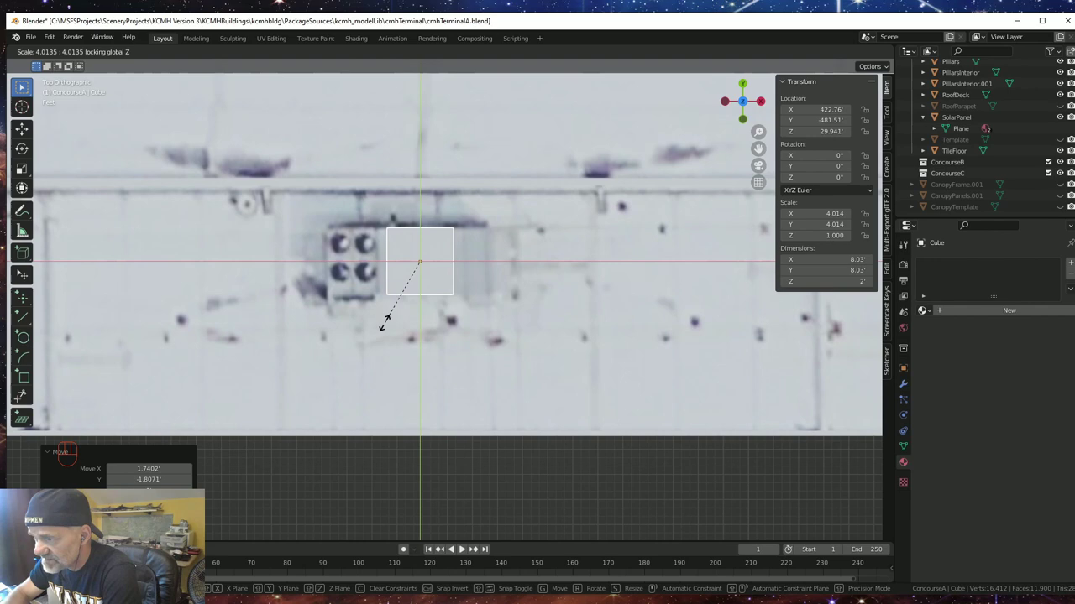
left_click(388, 325)
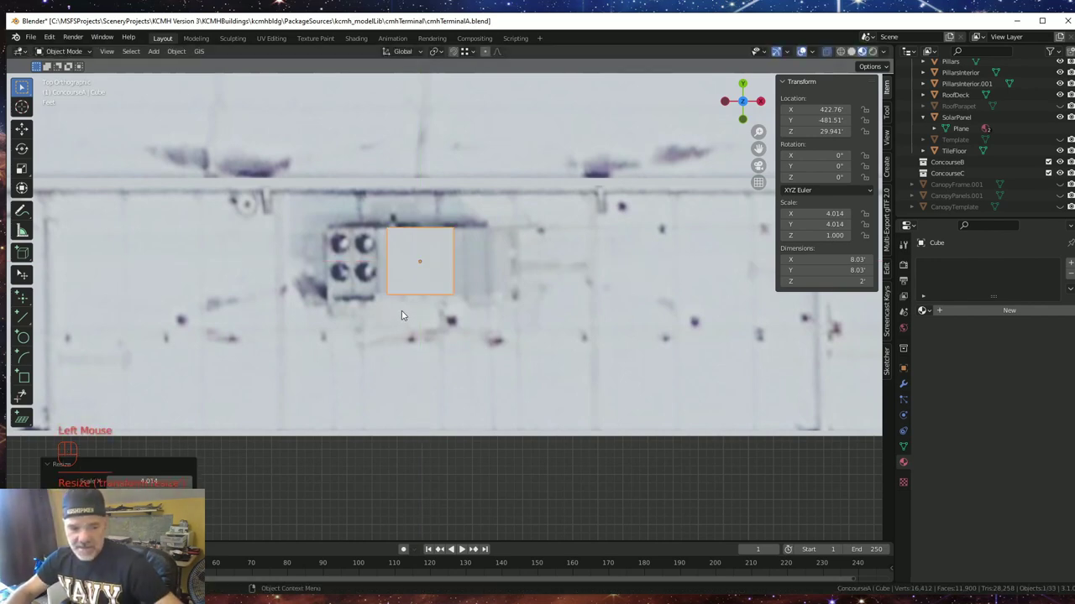
key("s")
key("x")
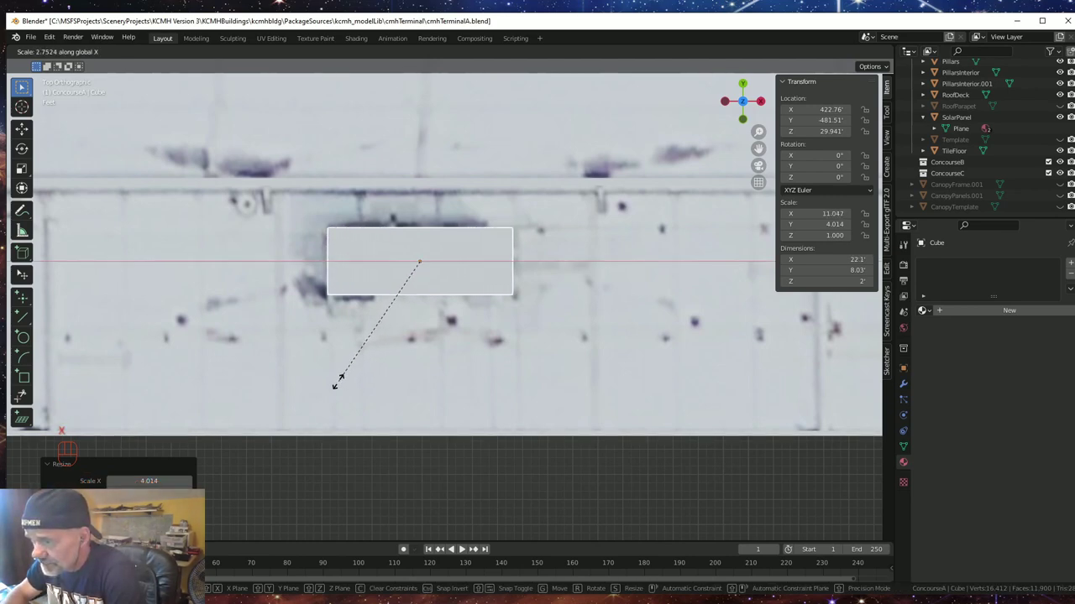
left_click(342, 385)
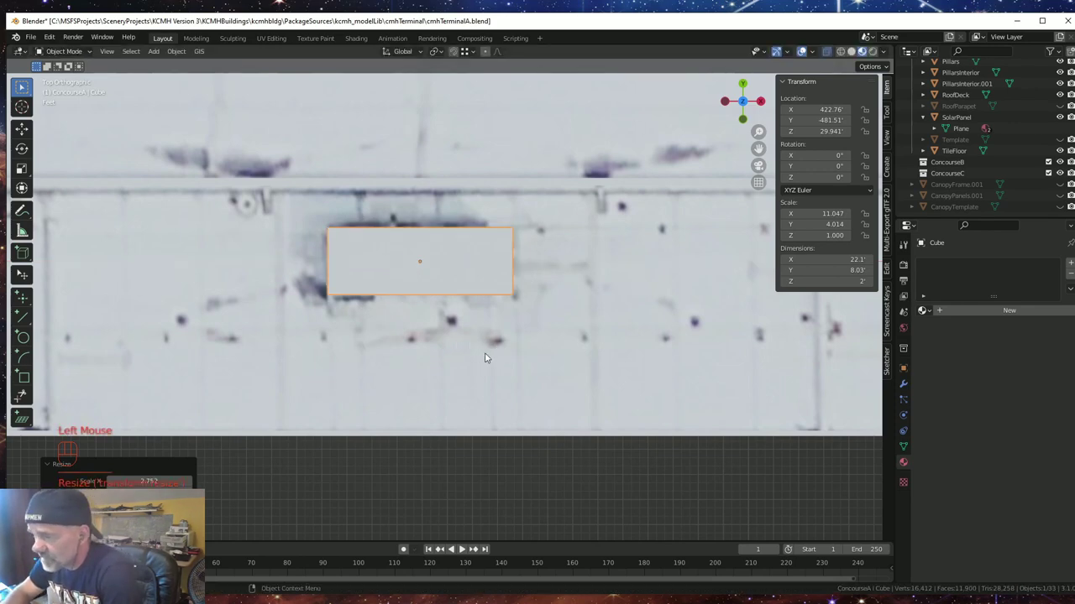
- Apply the box's scale so it reads 1 while keeping its 22.1 by 8.03 by 2-foot size
left_click_drag(496, 360, 491, 258)
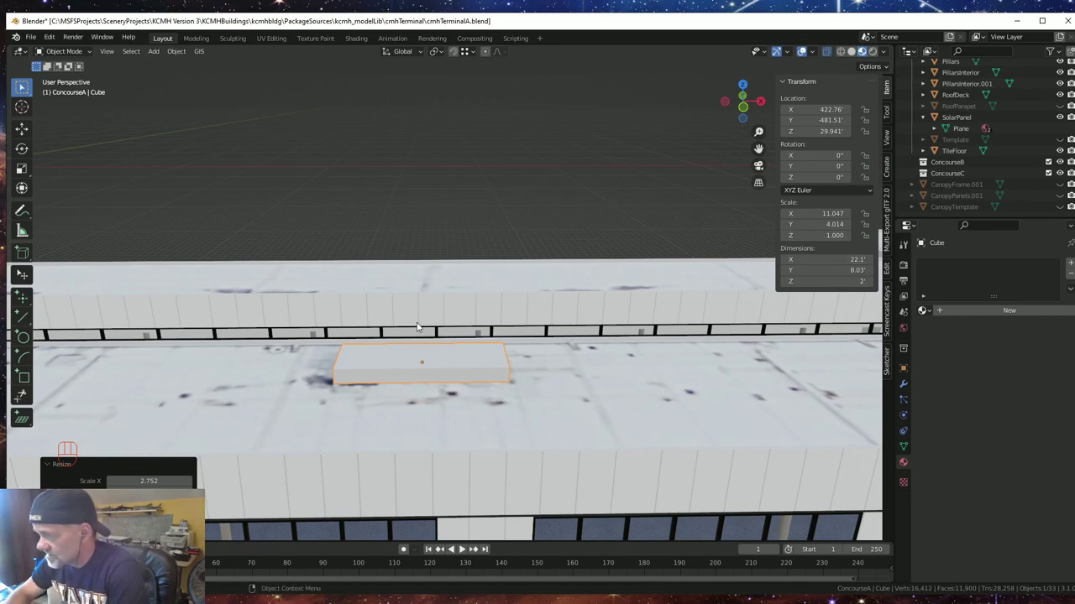
left_click_drag(181, 54, 320, 137)
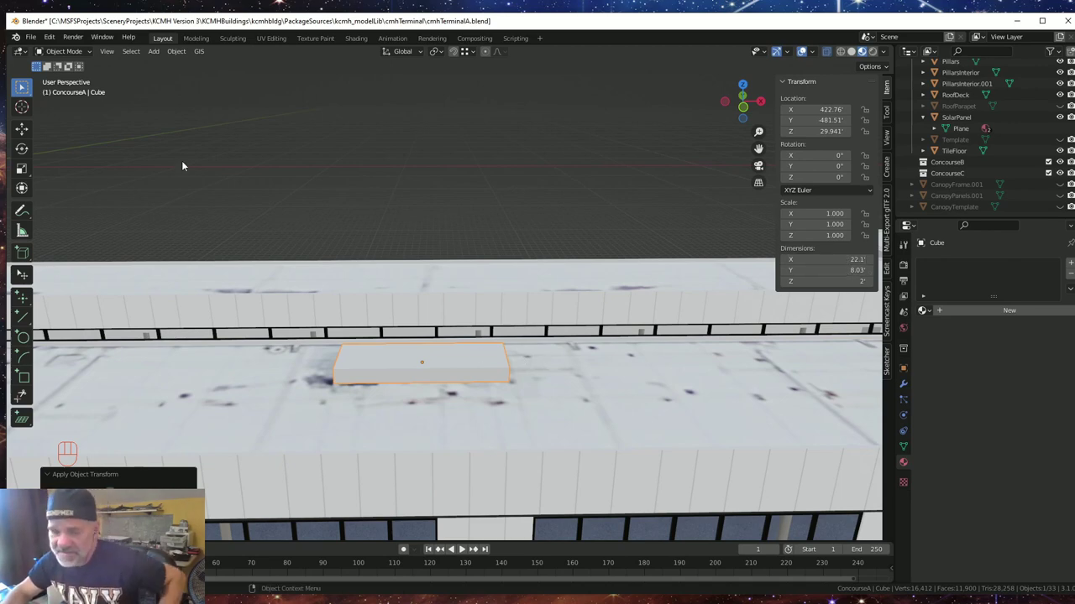
- Raise the box's top face 4 feet along Z in Edit Mode
key("Tab")
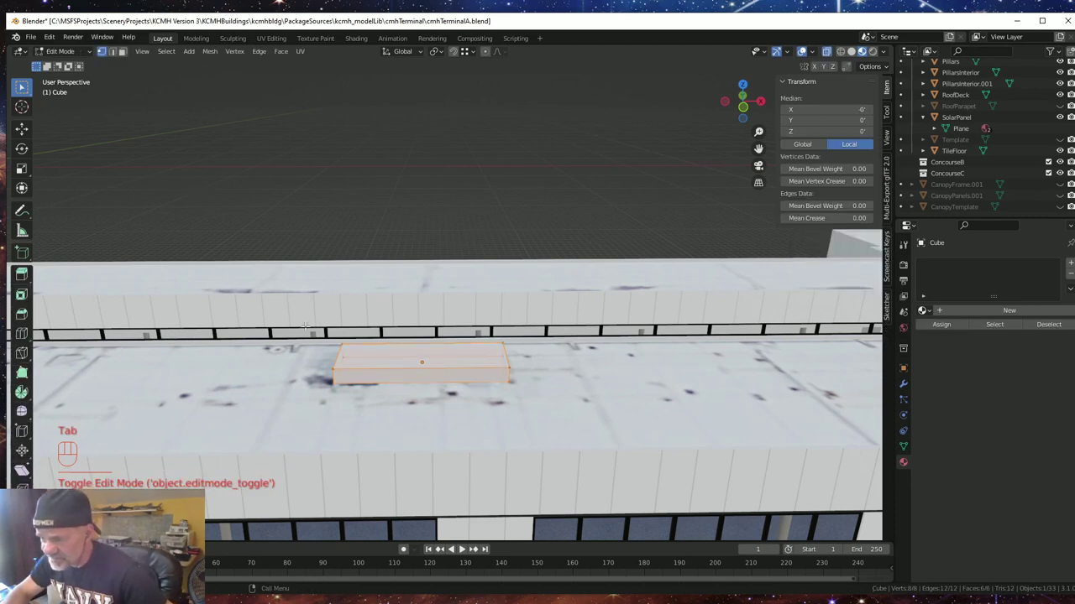
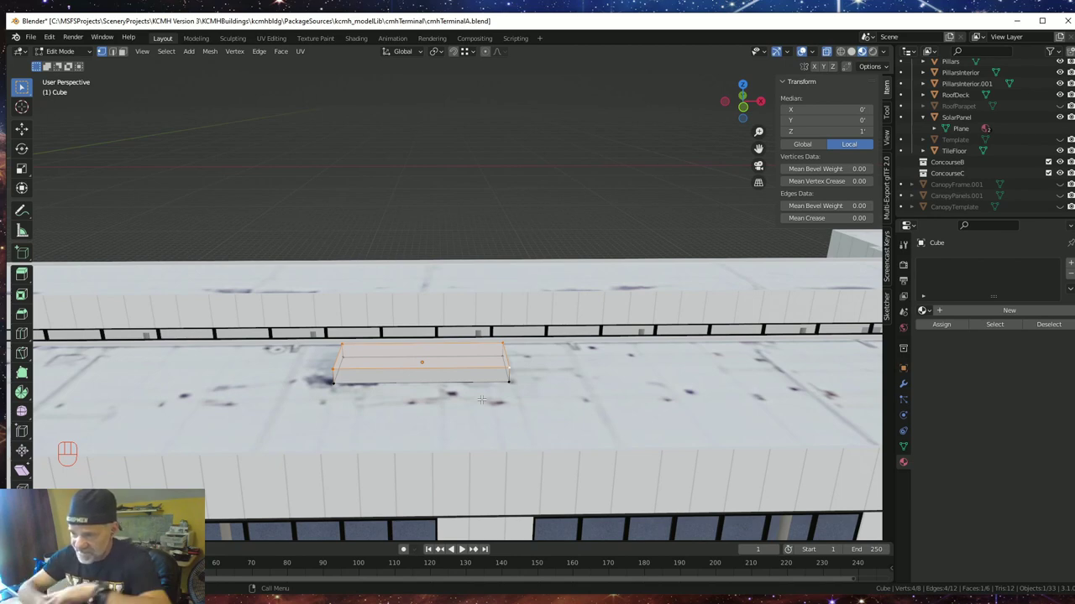
key("g")
key("z")
key("KP_4")
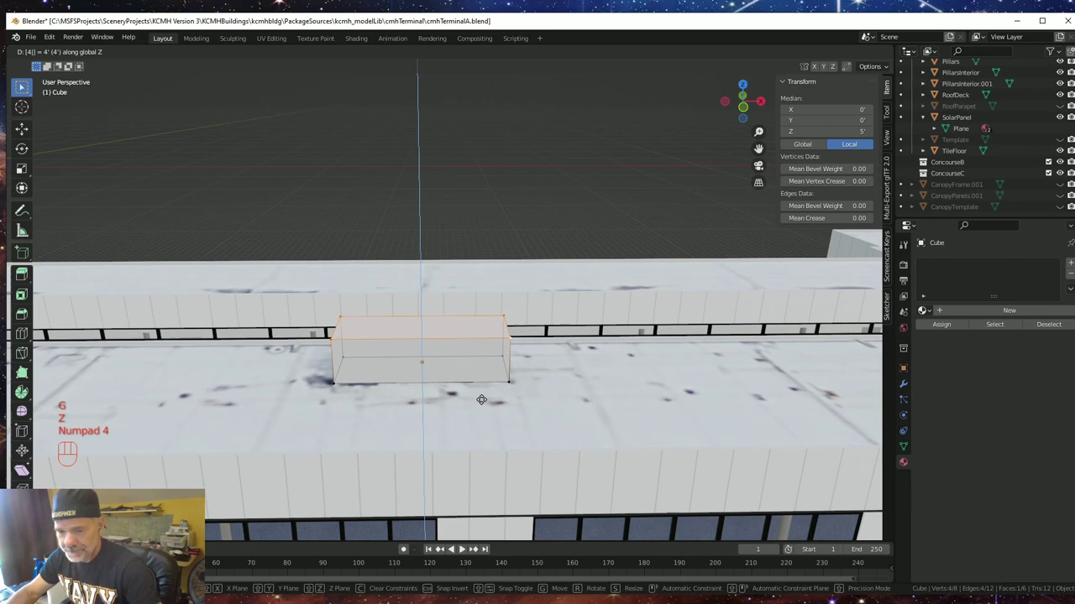
key("KP_Enter")
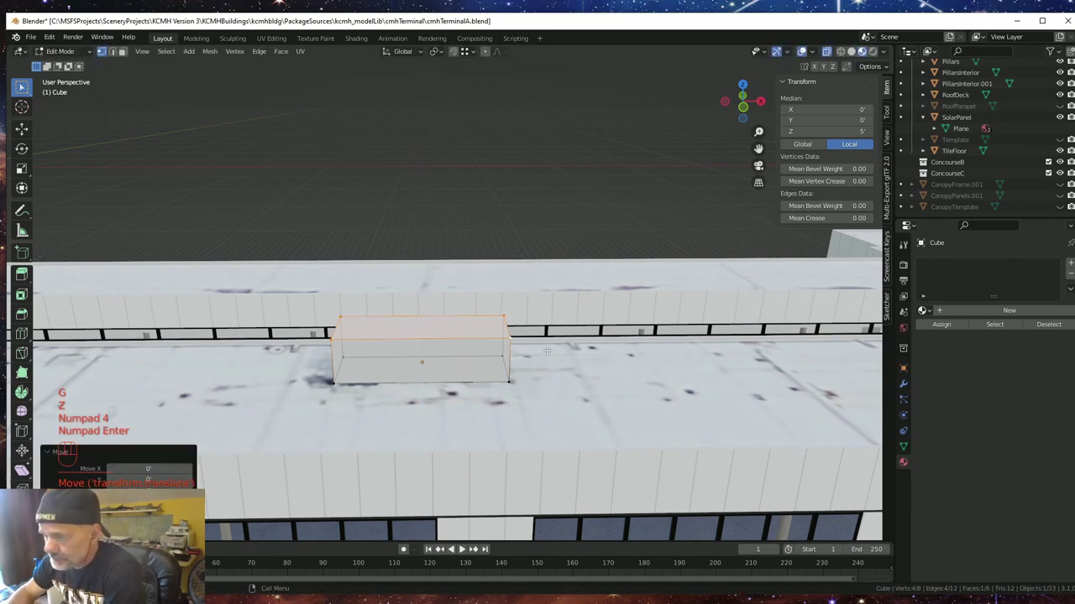
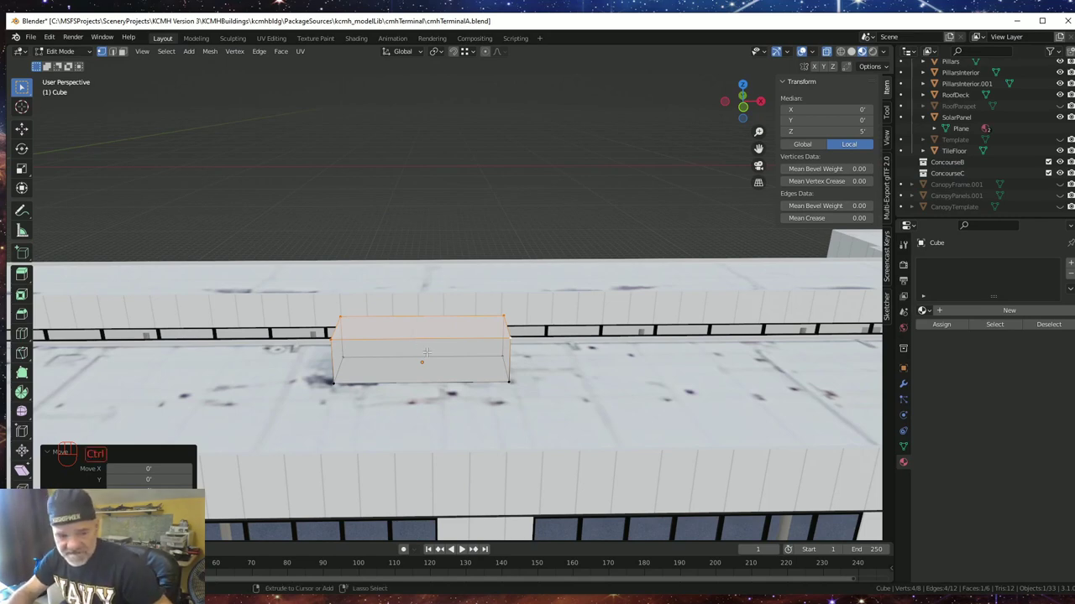
- Add centred loop cuts around the box's length to section it, then select the whole mesh
key("ctrl+r")
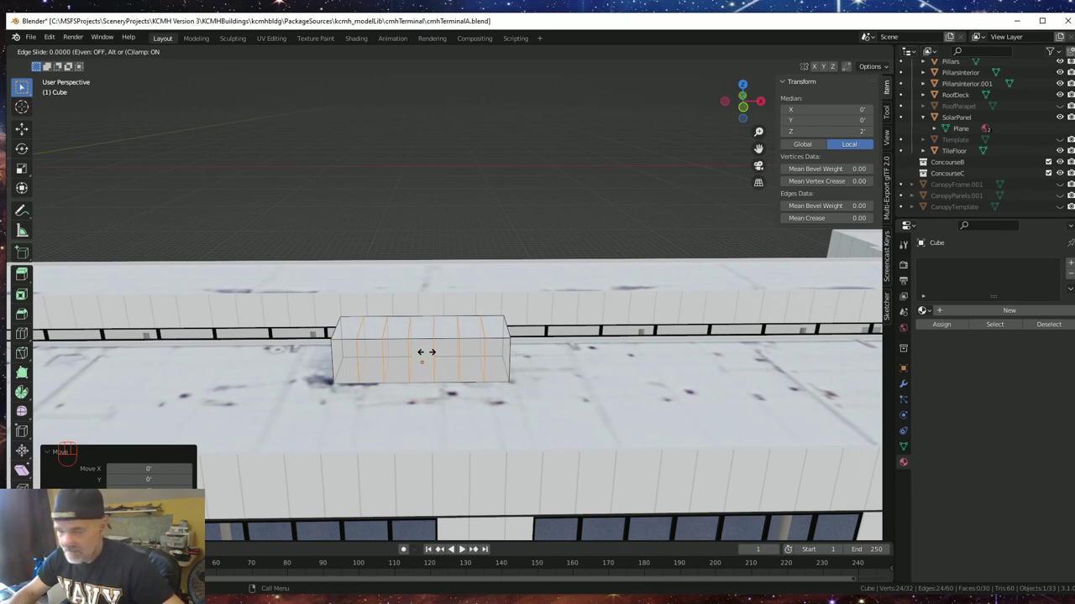
key("Escape")
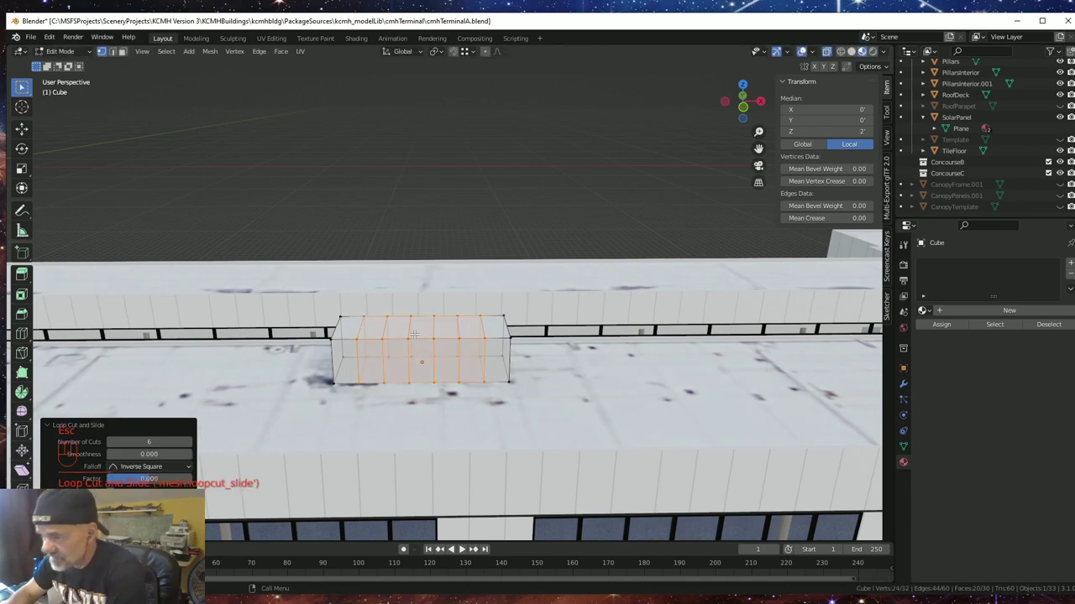
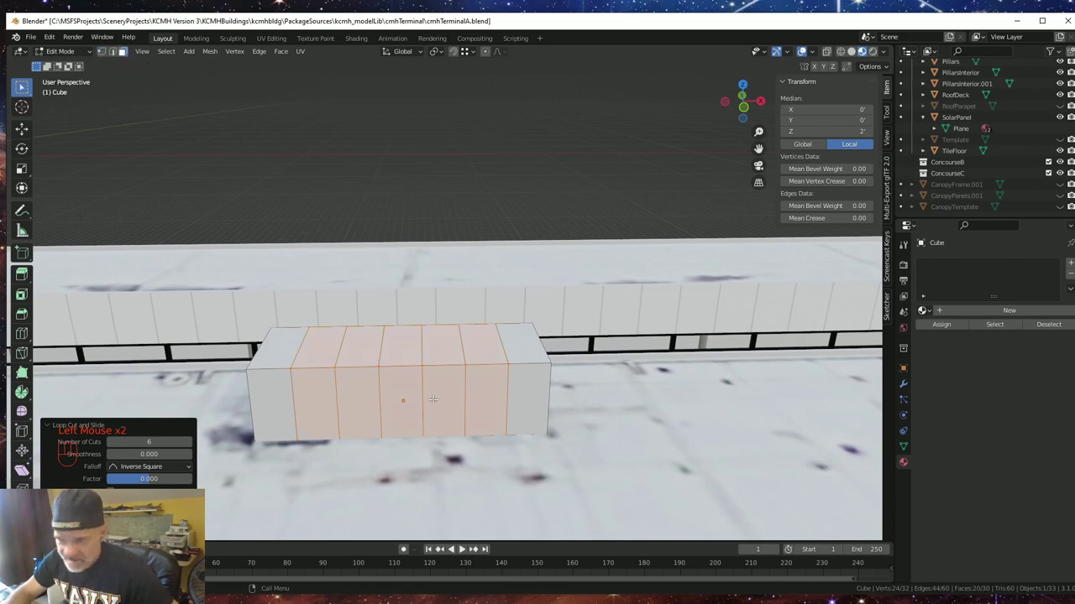
key("a")
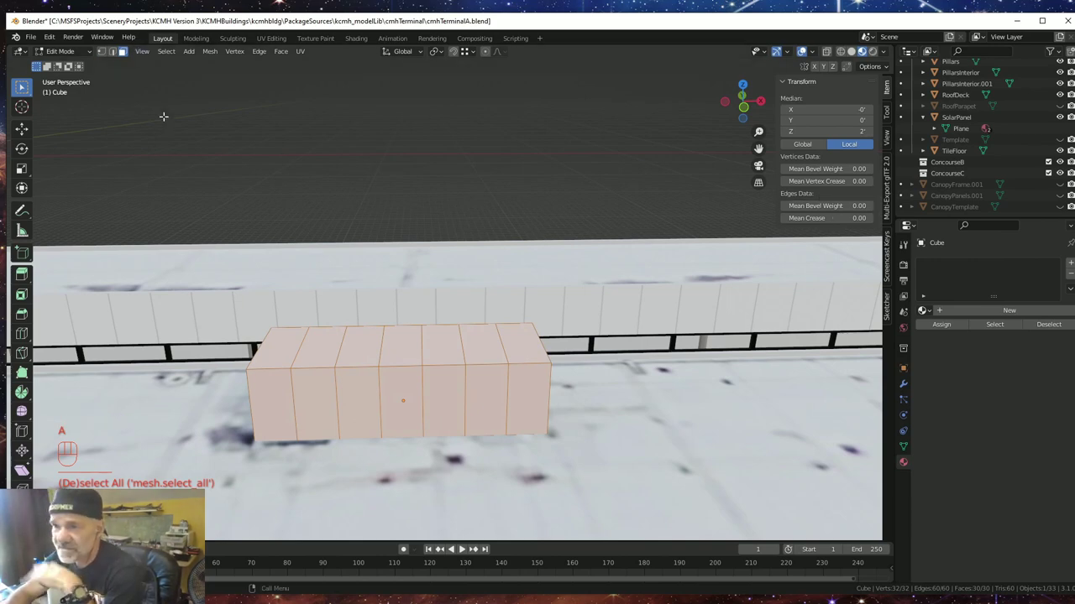
key("Tab")
key("Tab")
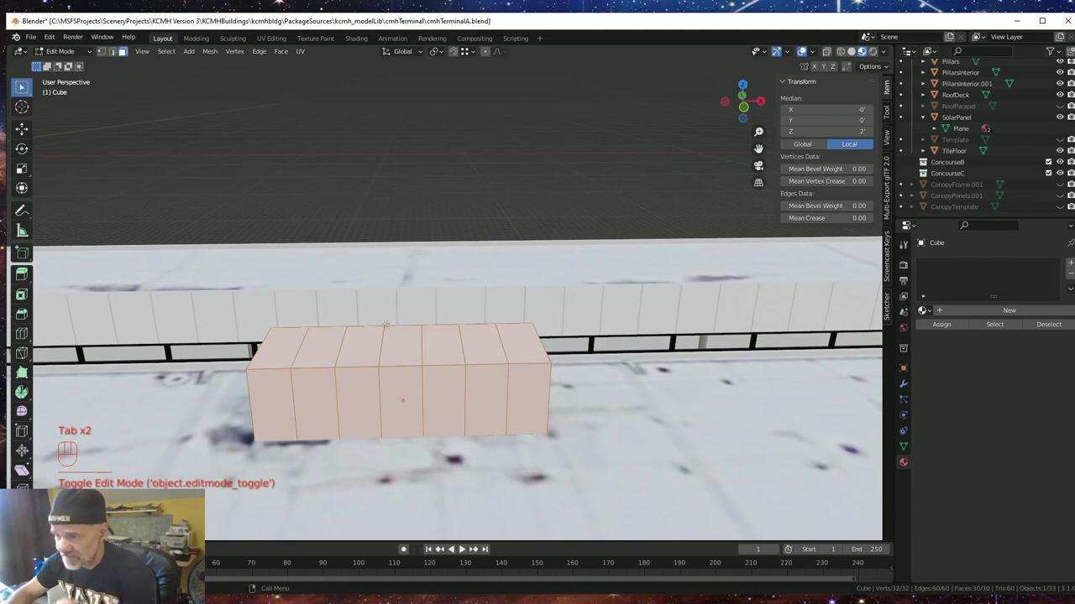
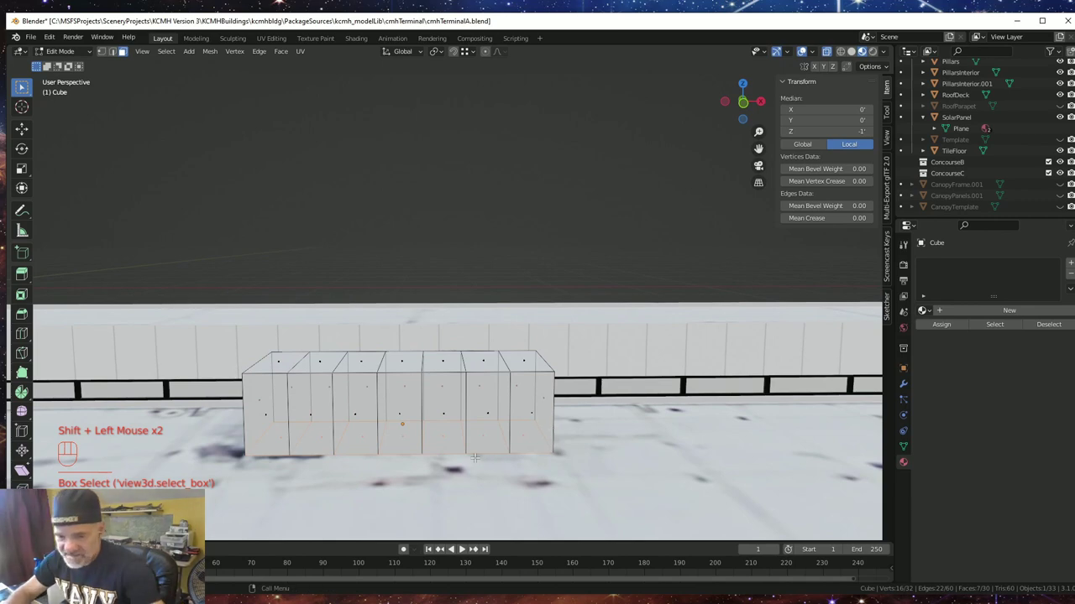
- Inset every panel face individually with a small thickness to form seam borders
key("Delete")
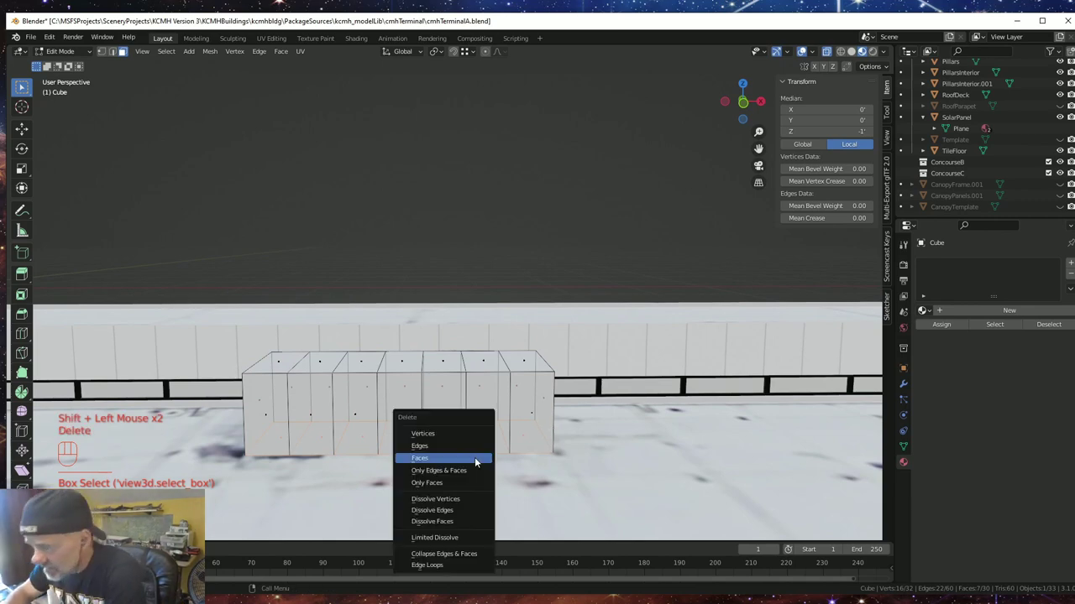
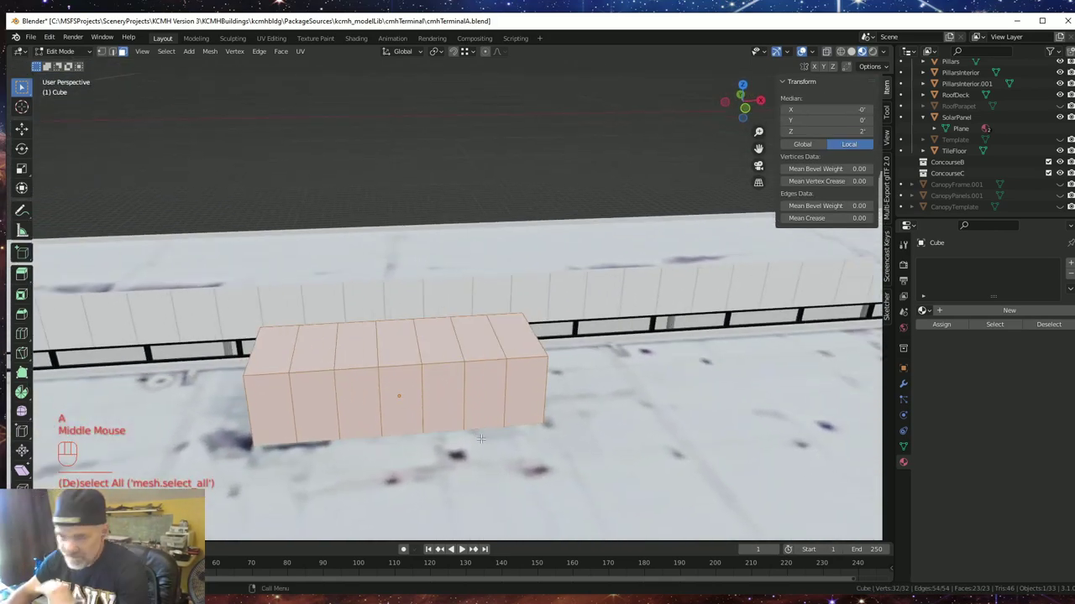
key("i")
key("i")
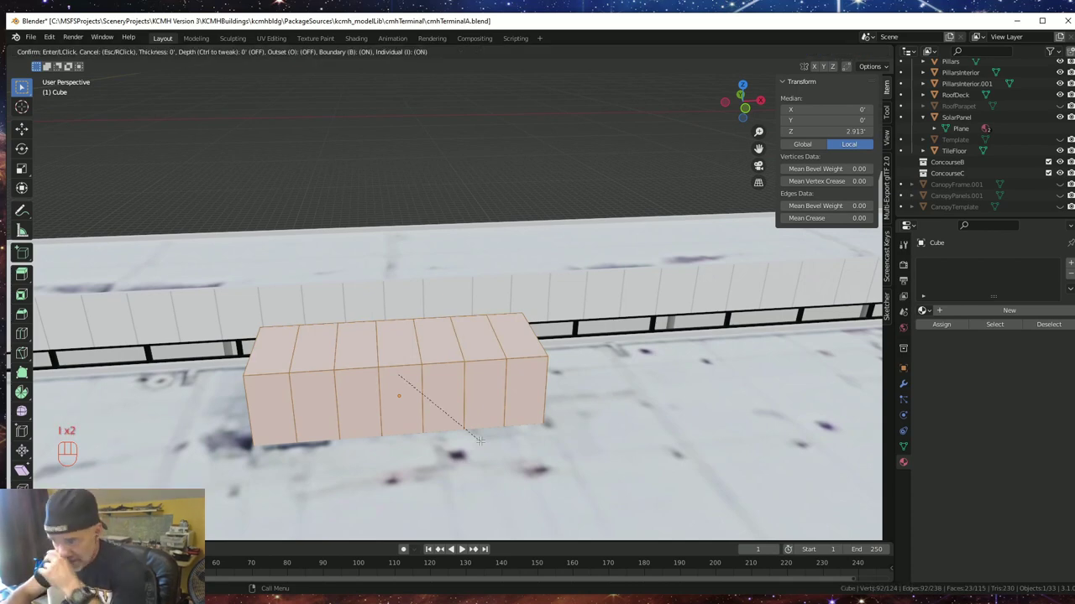
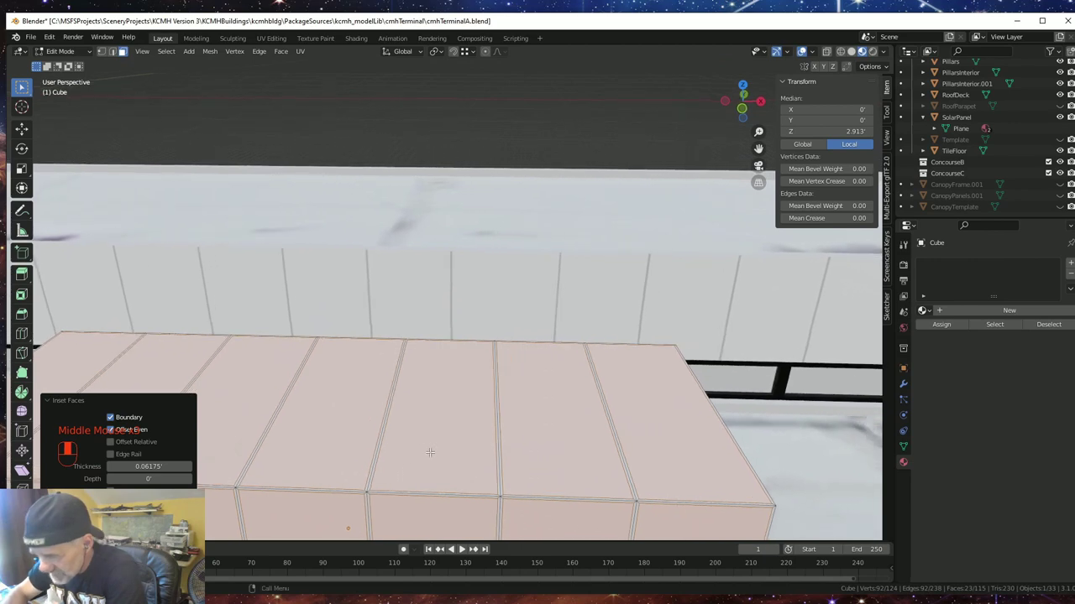
scroll("down", 3)
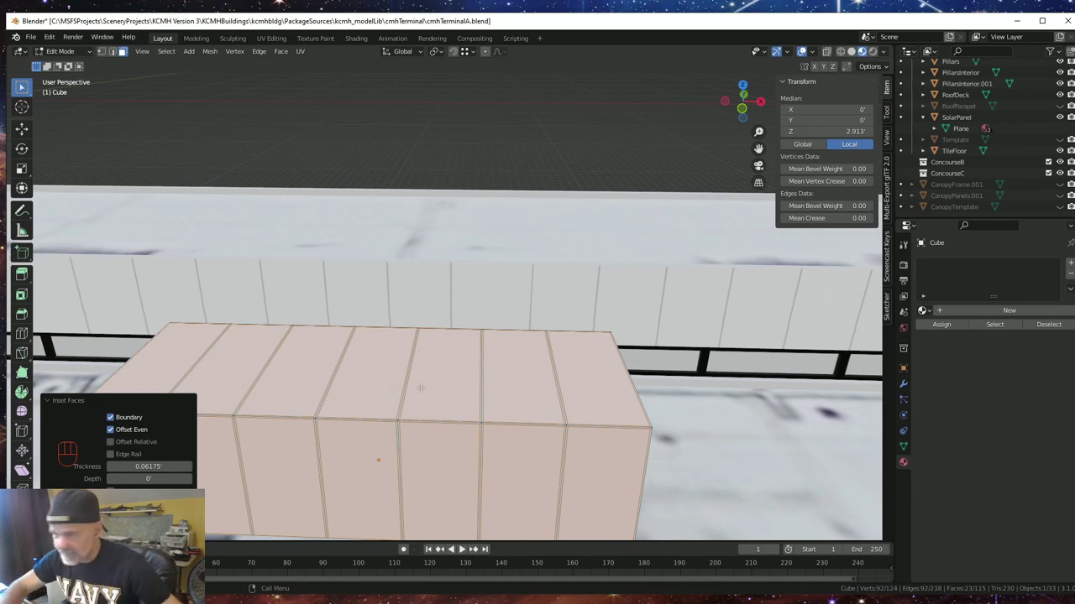
scroll("down", 3)
scroll("up", 3)
scroll("up", 3)
scroll("up", 3)
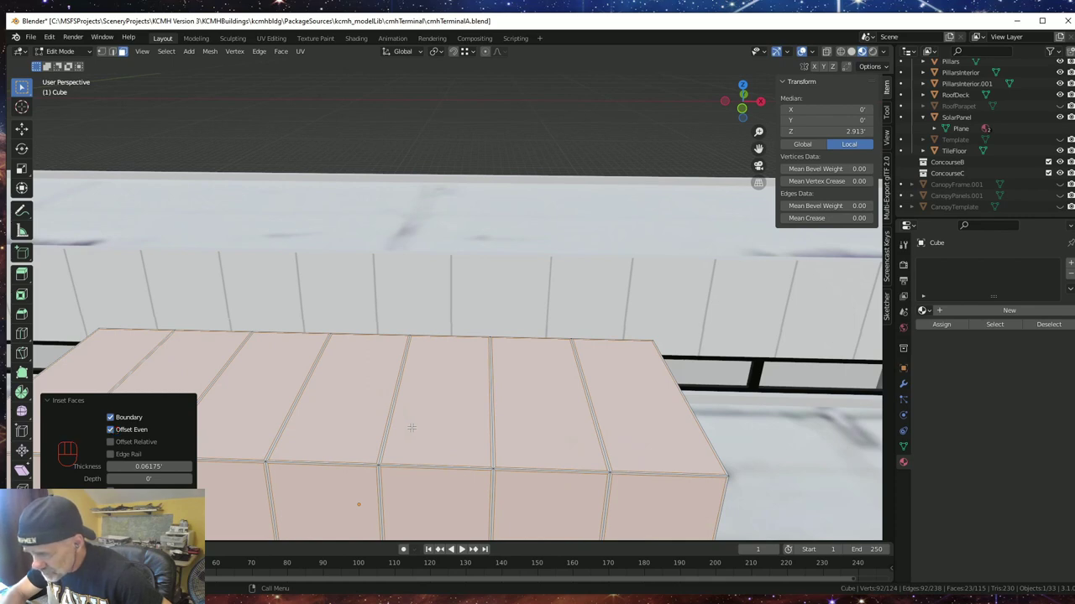
scroll("down", 3)
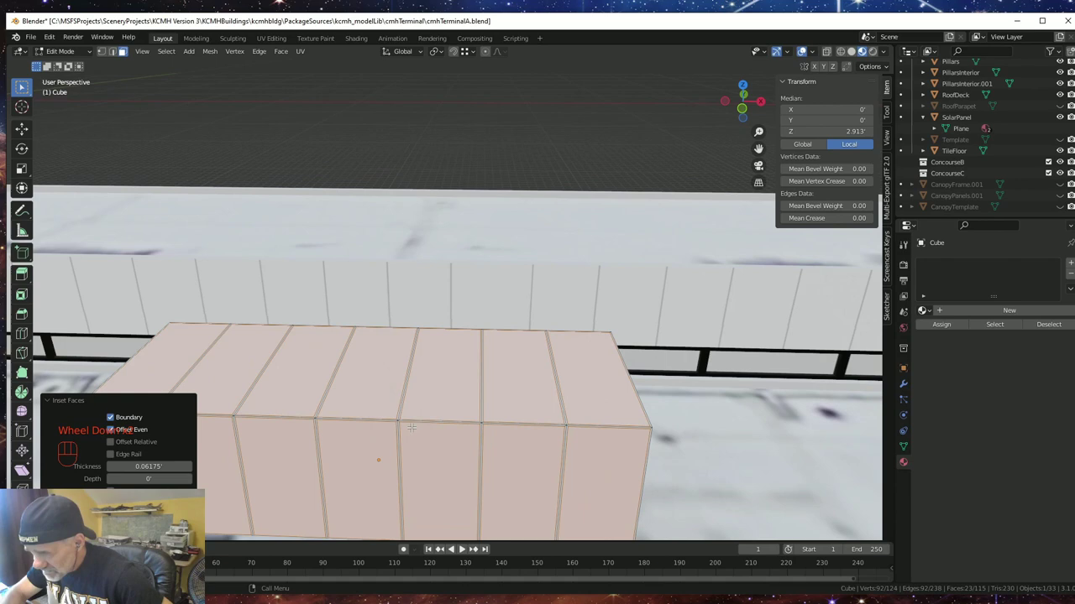
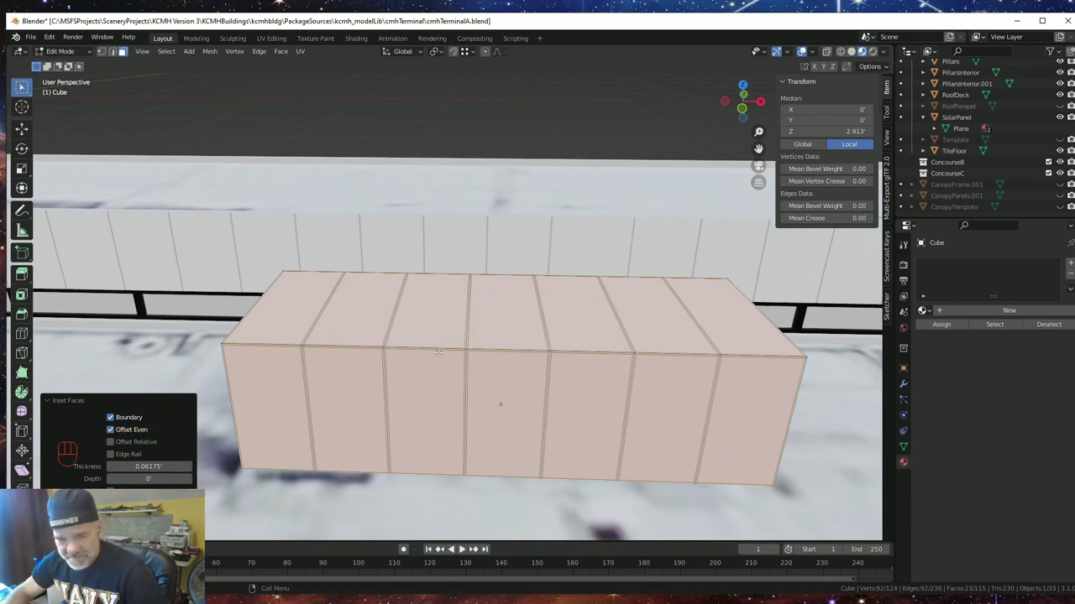
- Separate the seam strips into their own object and rename the pair AC and ACseams
key("p")
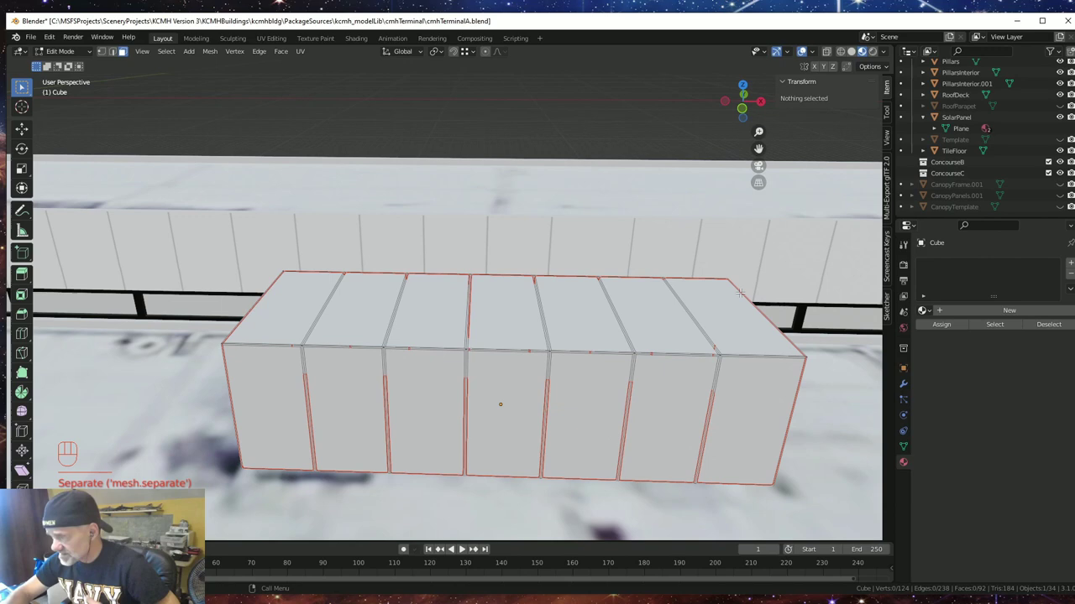
key("KP_Decimal")
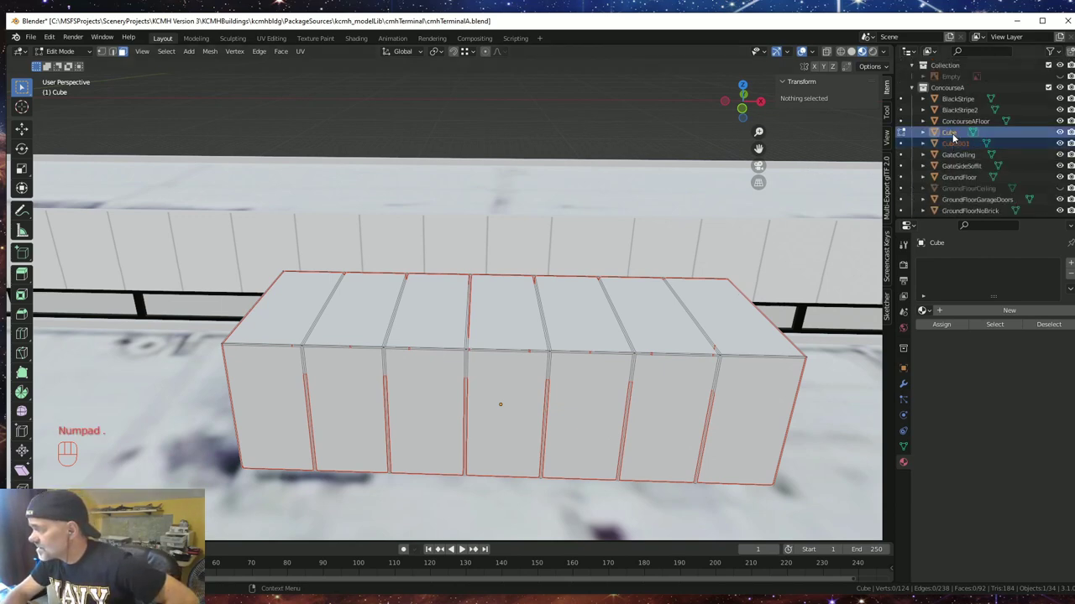
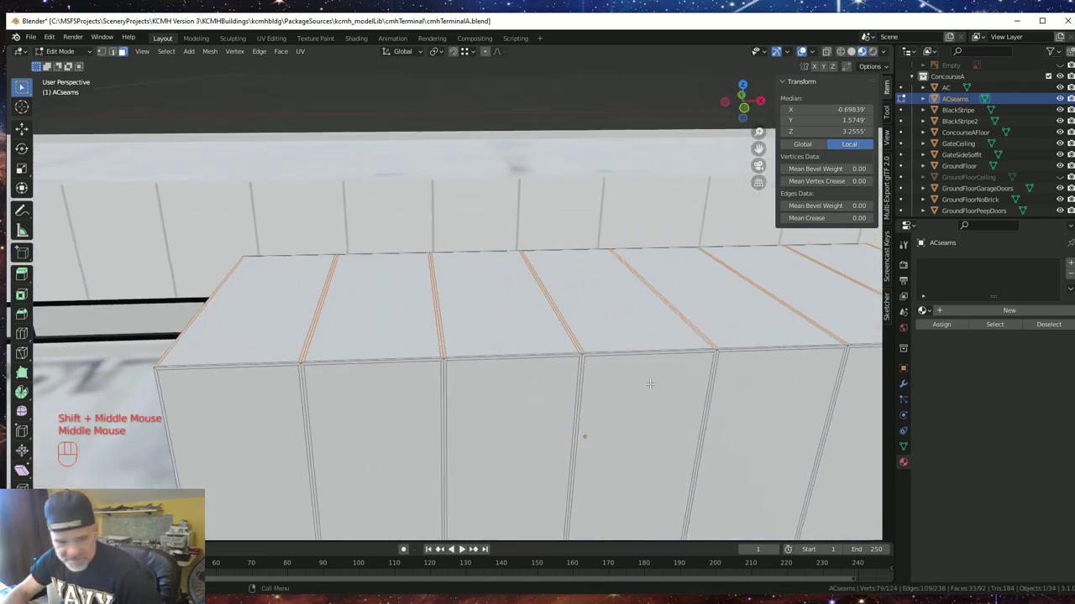
- Extrude the ACseams faces 0.125 along their normals into raised ribs, undoing to retry the depth
key("e")
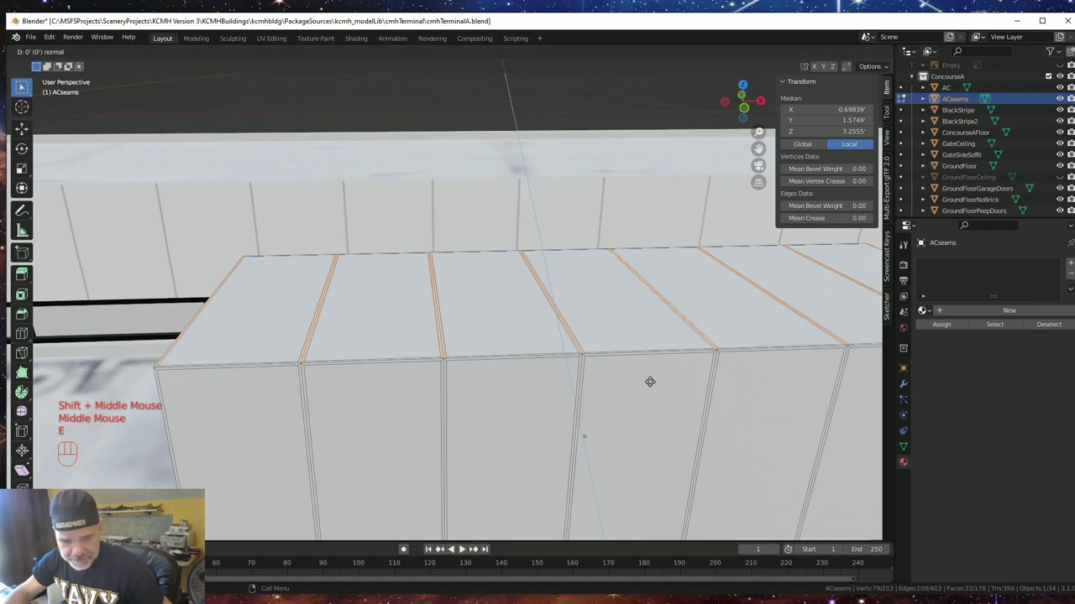
key("KP_Decimal")
key("KP_1")
key("KP_2")
key("KP_5")
key("KP_Enter")
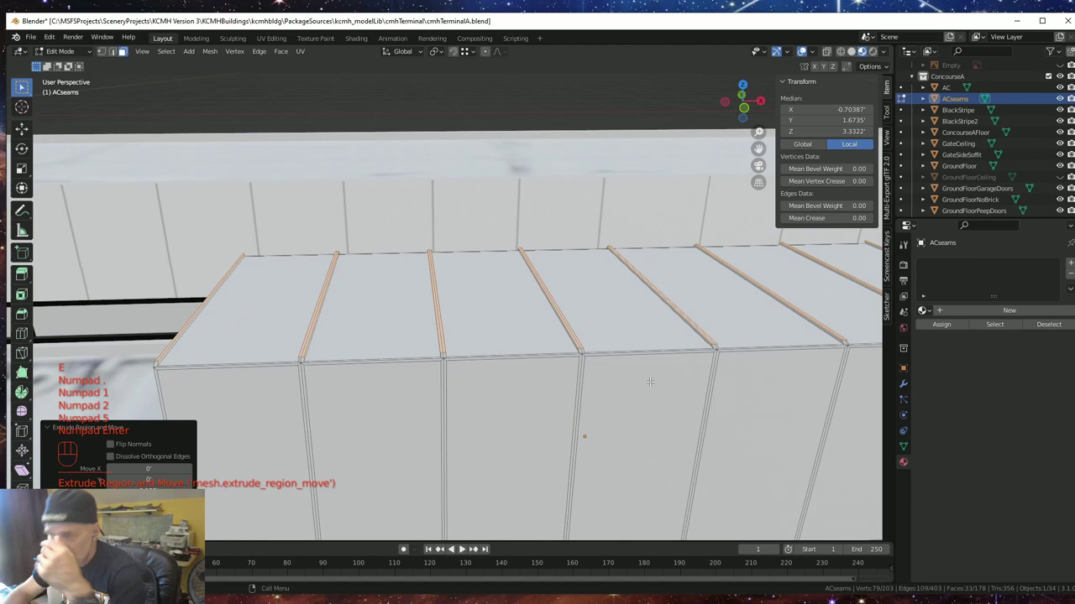
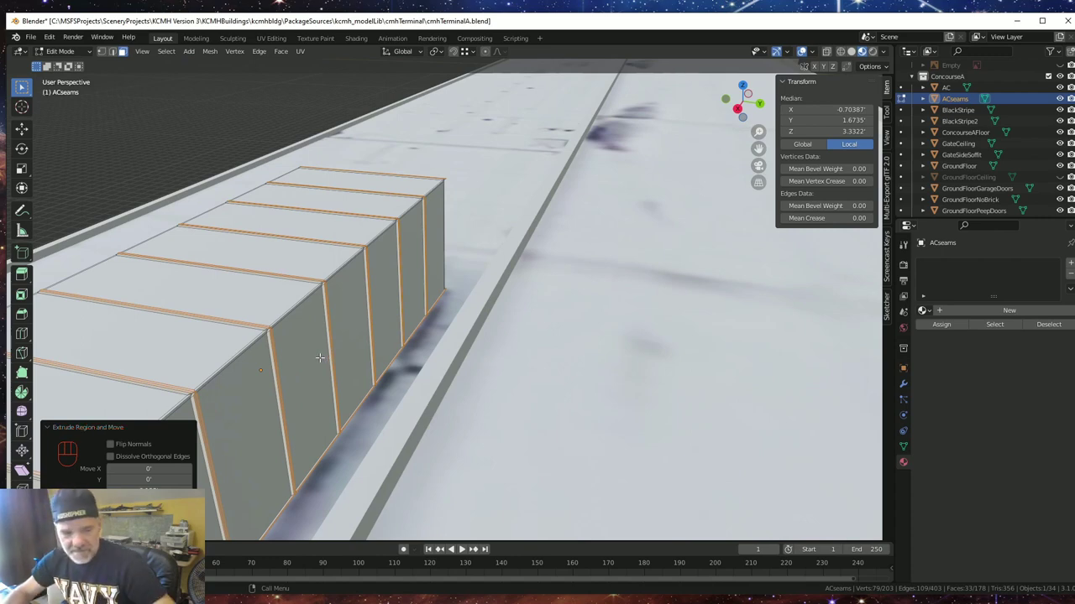
key("ctrl+z")
key("ctrl+z")
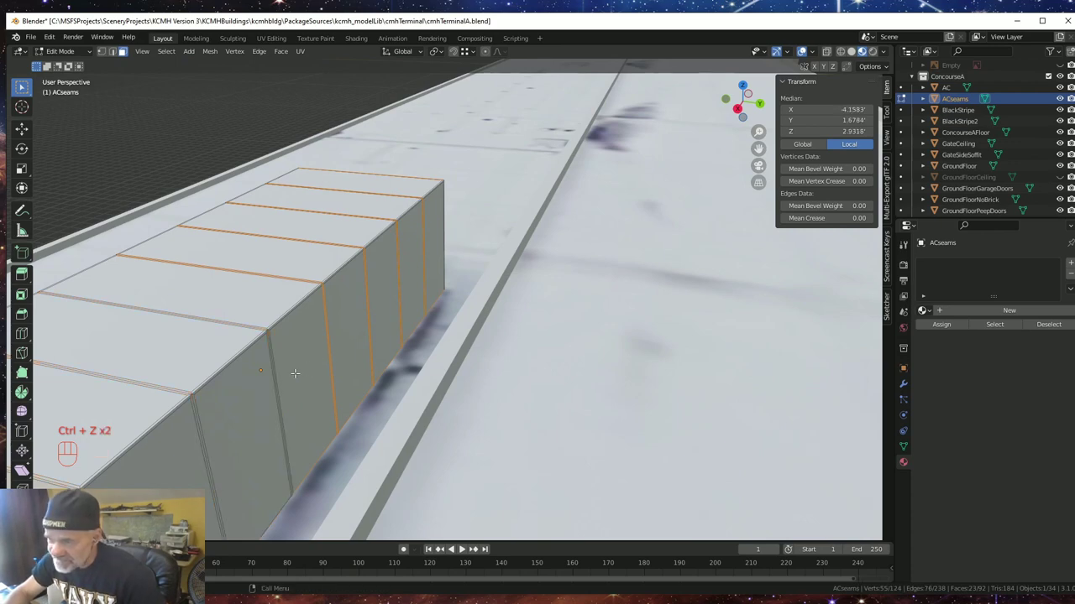
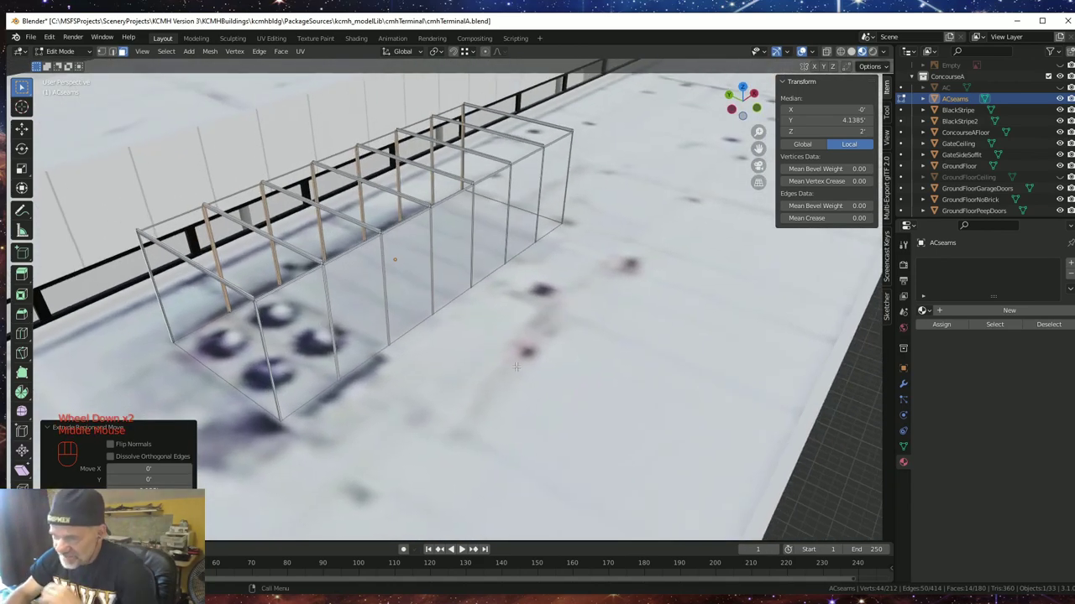
- Unhide AC and view the box with its raised seam ribs on the roof
scroll("up", 3)
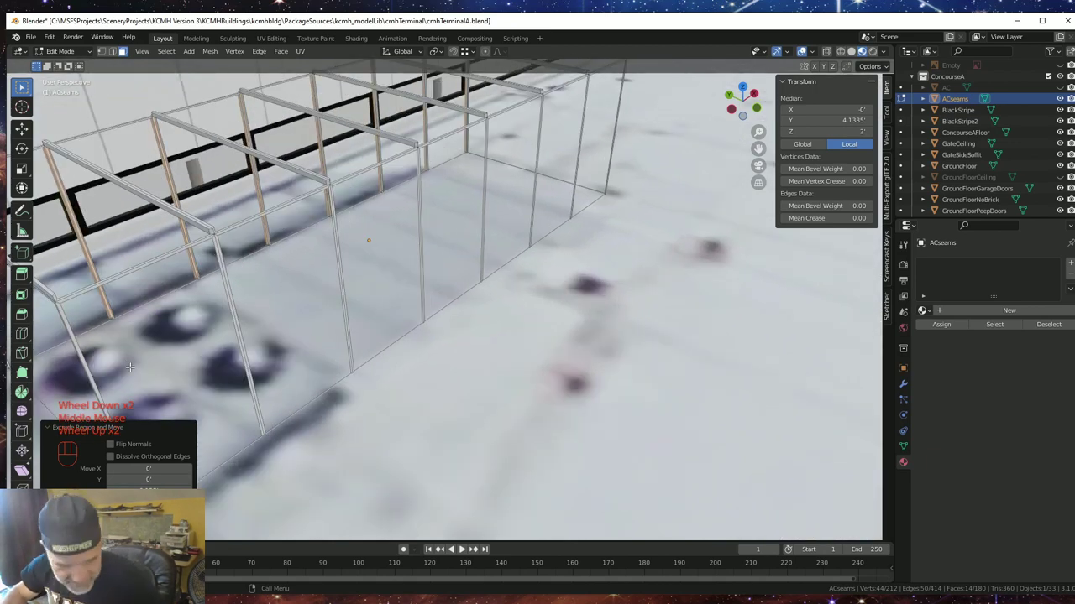
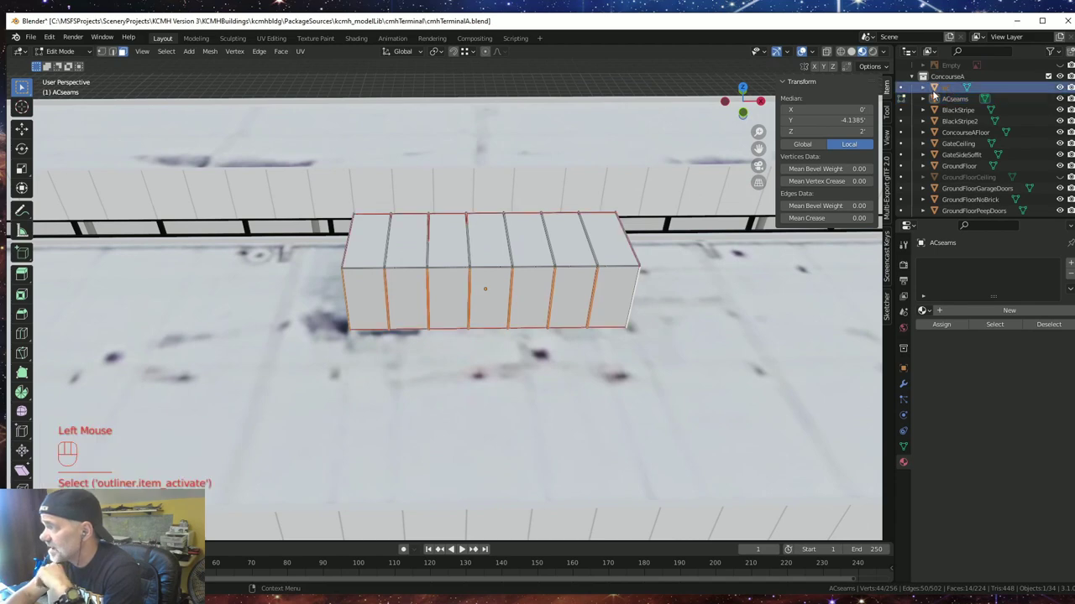
- Snap the 3D cursor to the AC unit's top end corner and return to Object Mode
key("Tab")
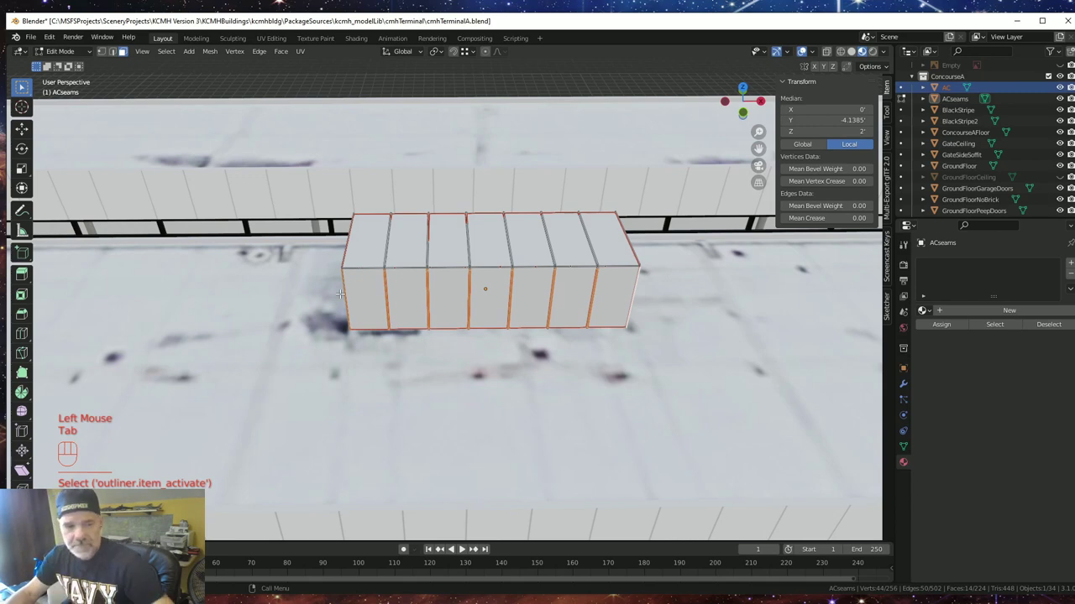
key("Tab")
key("Tab")
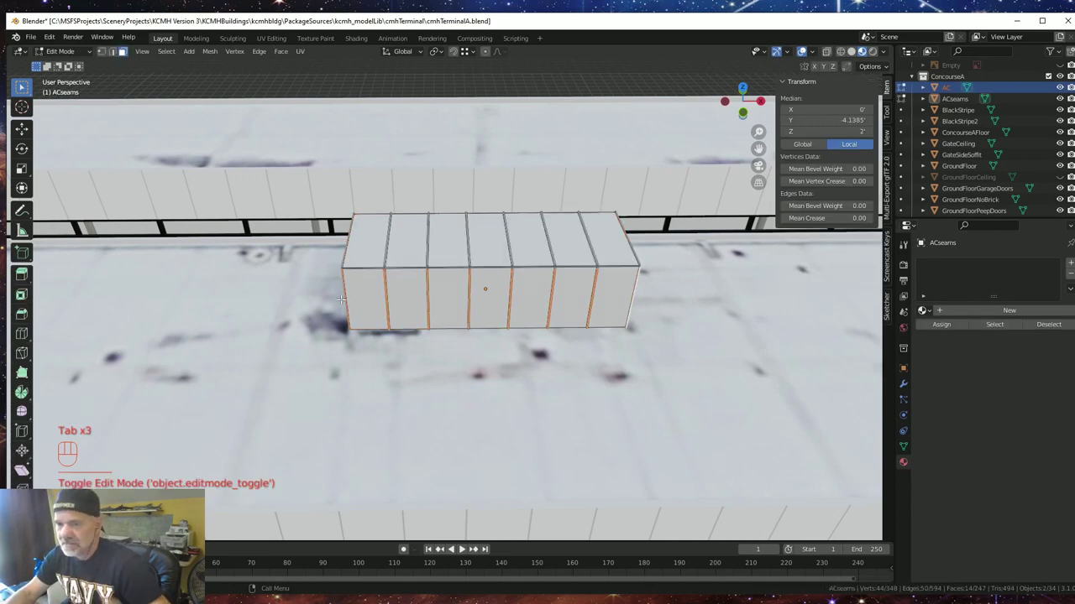
key("Tab")
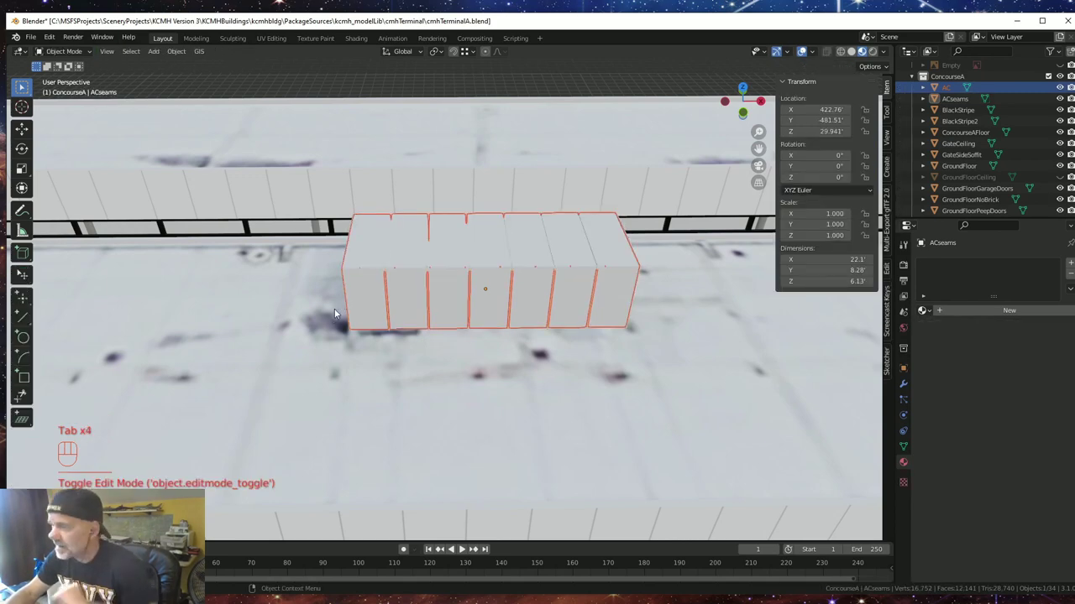
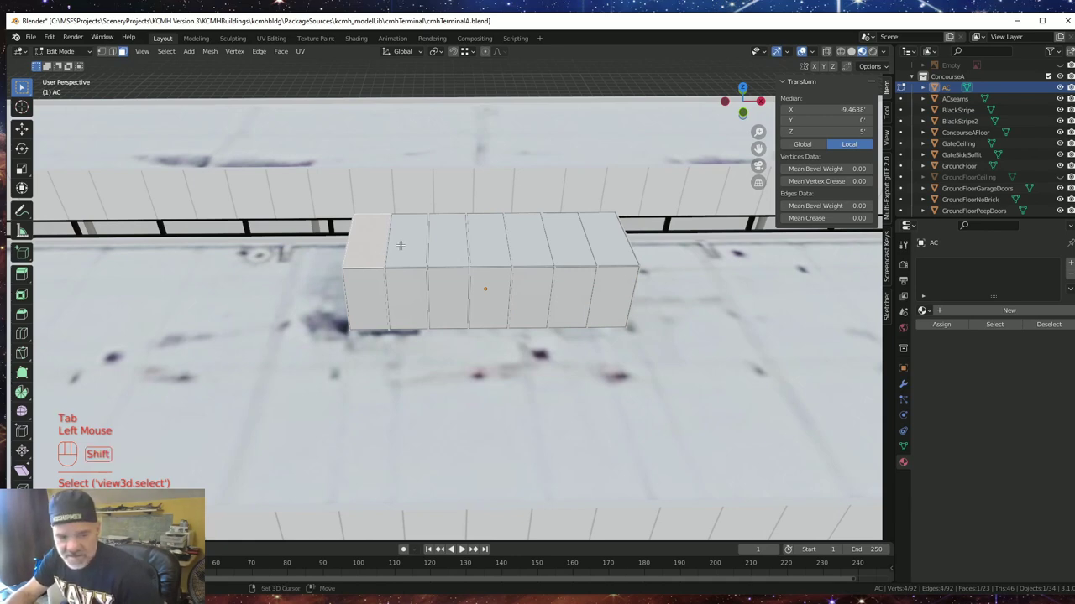
key("shift+s")
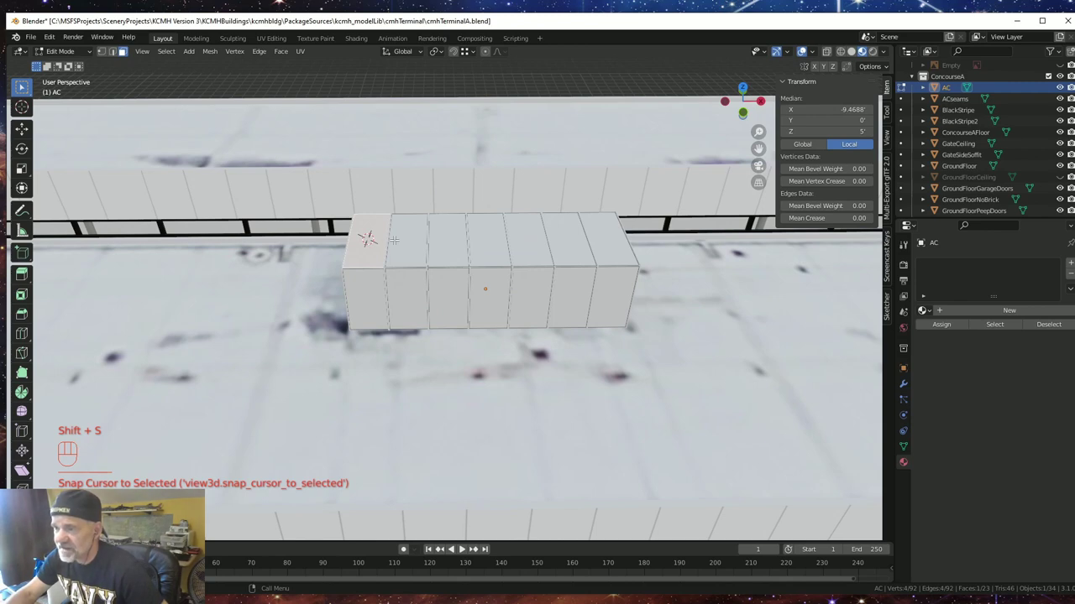
key("Tab")
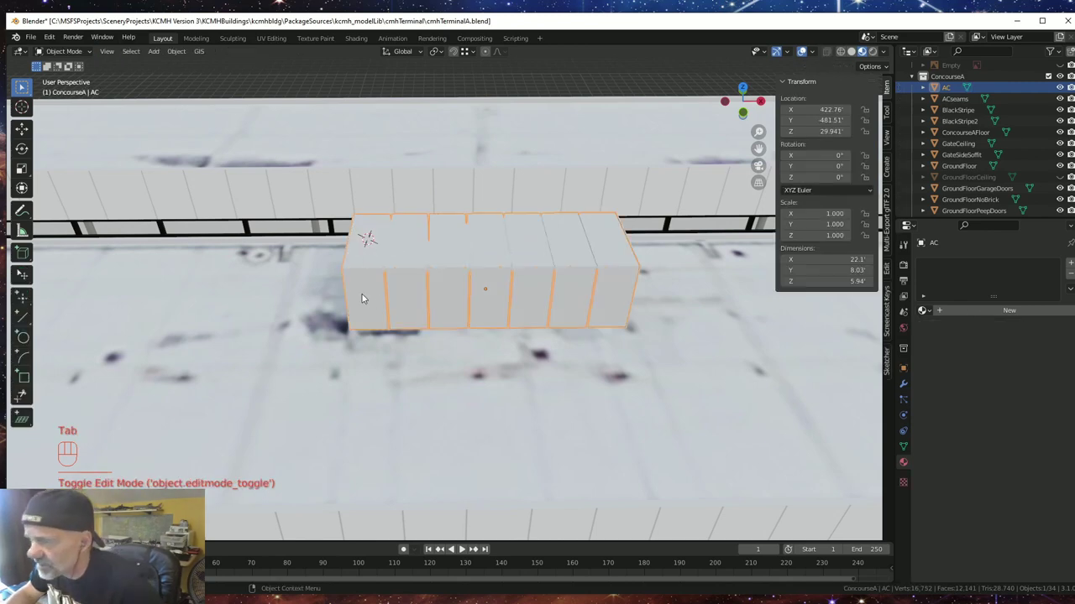
- Zoom in close on the top of the AC unit's end face
left_click_drag(379, 356, 378, 343)
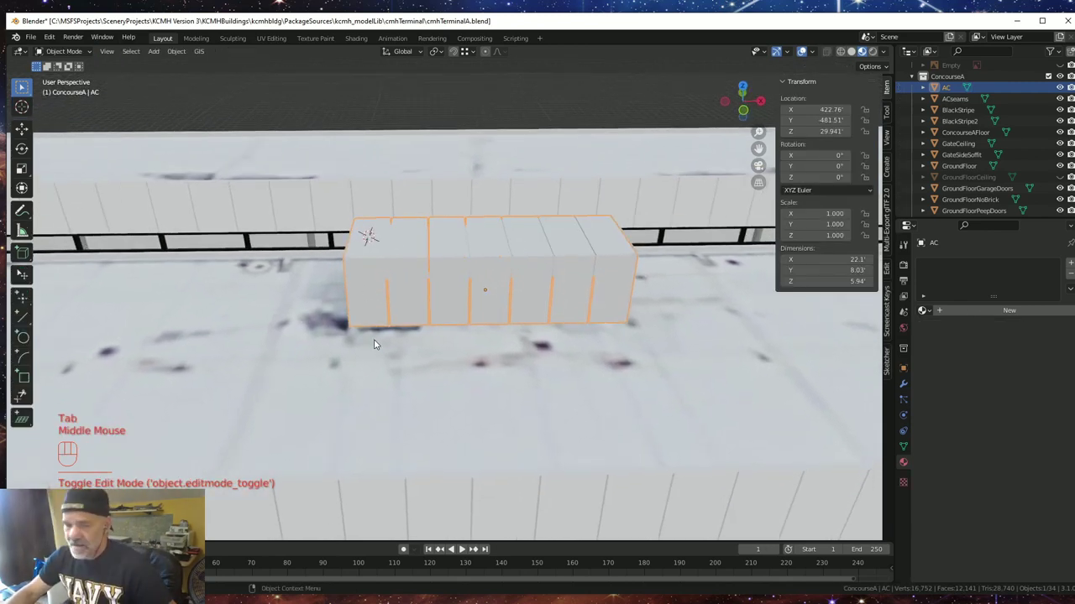
left_click_drag(385, 325, 499, 344)
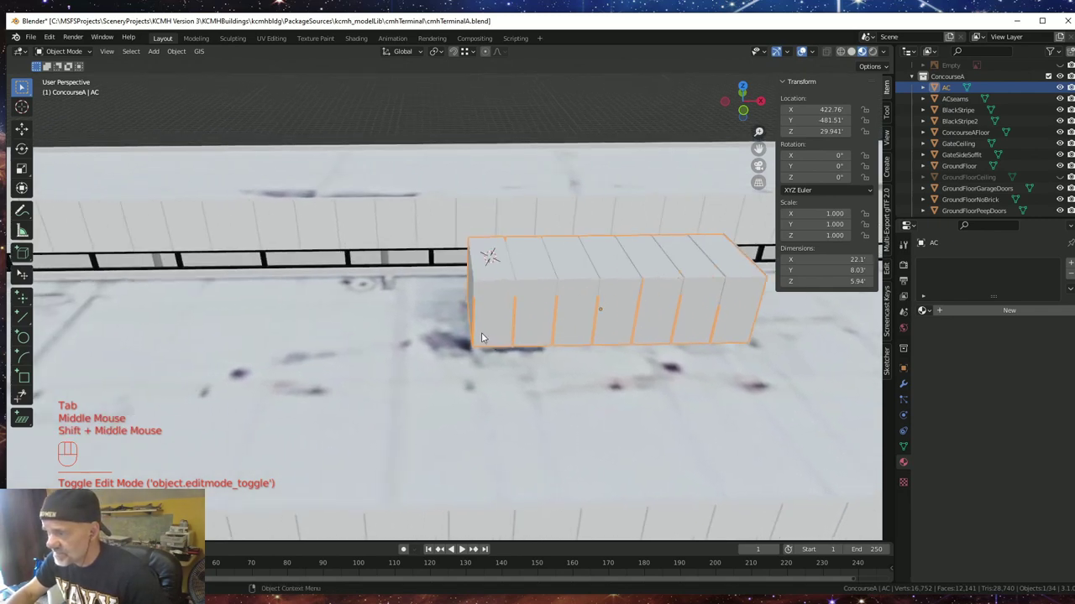
middle_click(487, 338)
scroll("up", 3)
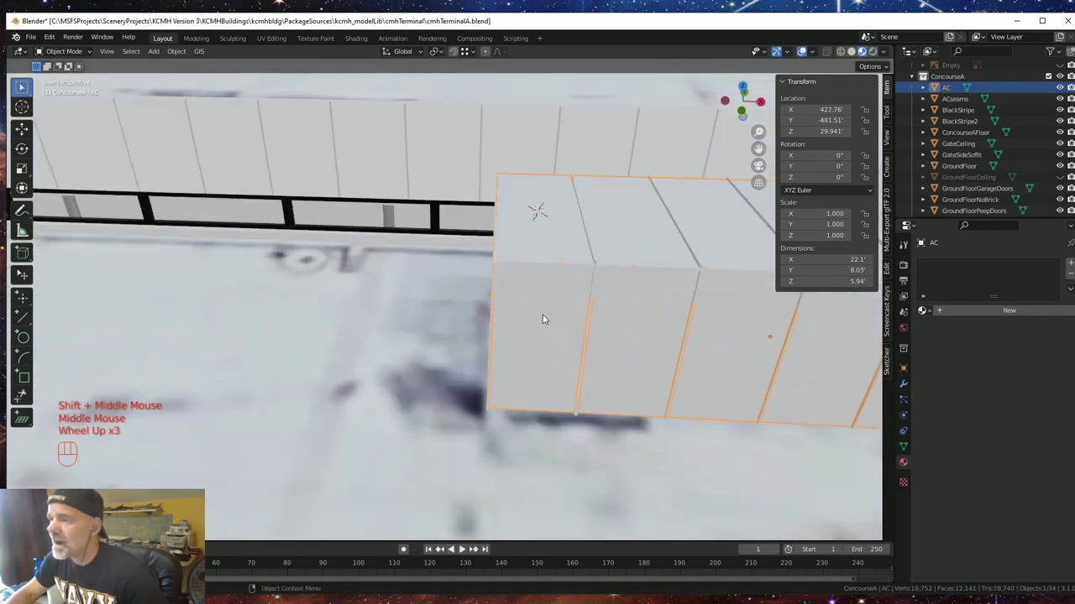
left_click_drag(550, 319, 411, 385)
left_click_drag(409, 392, 359, 348)
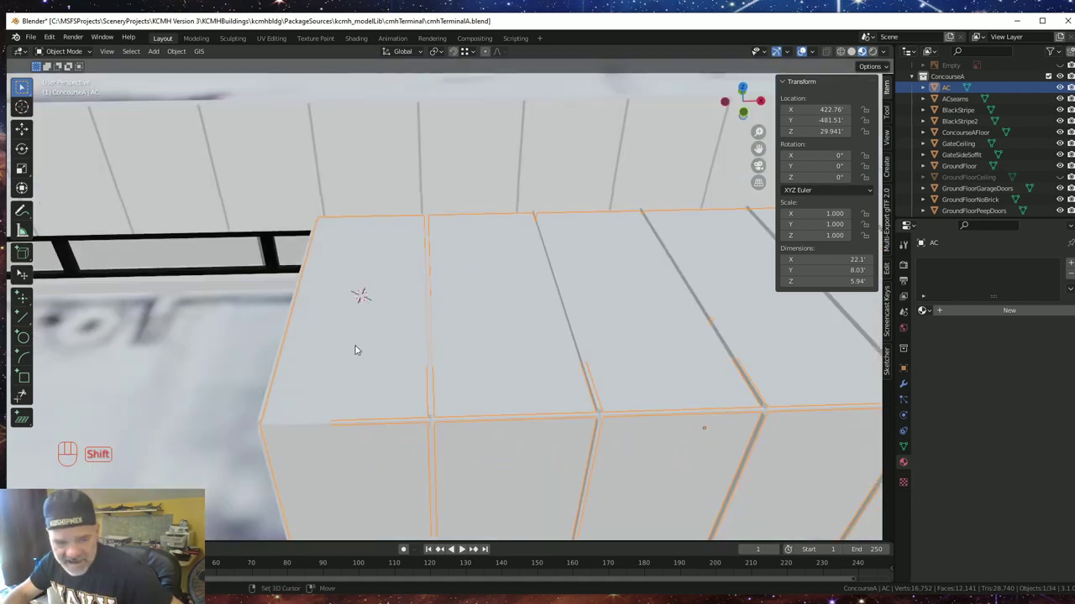
- Add a 2-foot UV Sphere at the cursor, switch to Solid shading and view it from the top
key("shift+a")
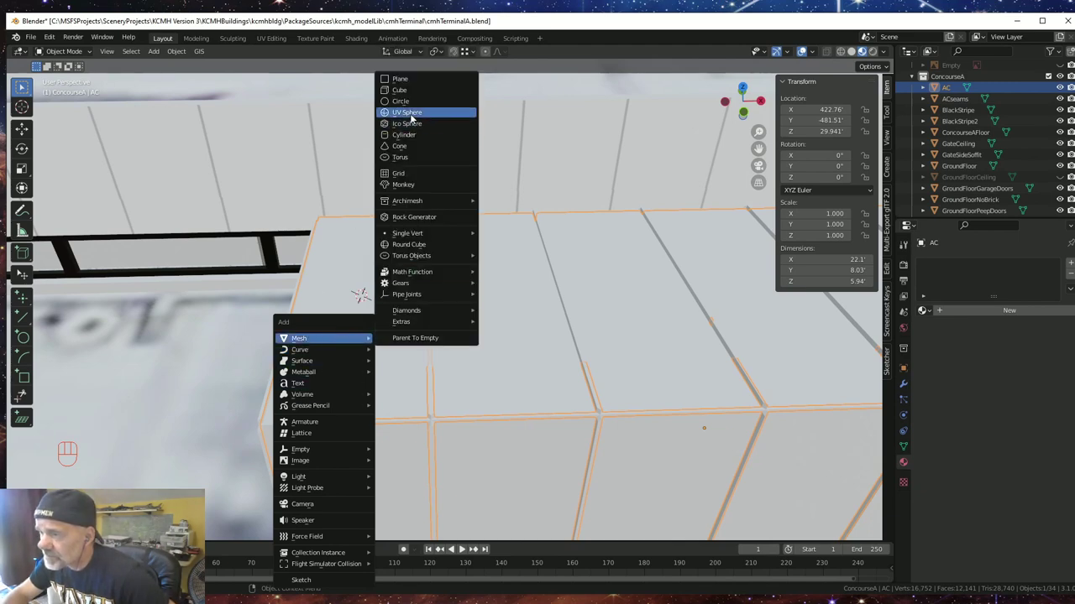
left_click_drag(450, 352, 473, 314)
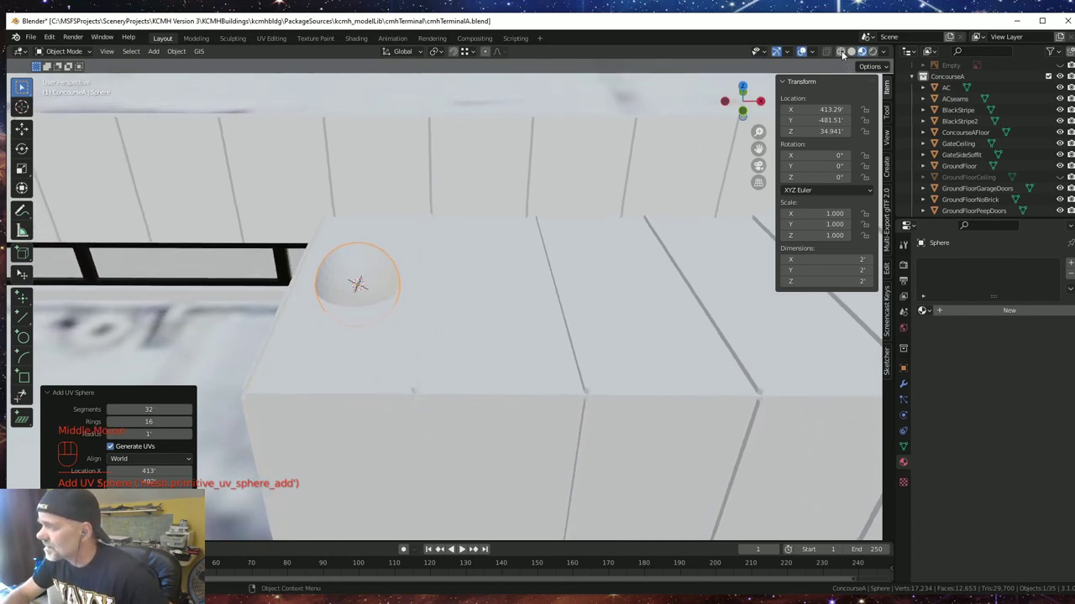
left_click(853, 54)
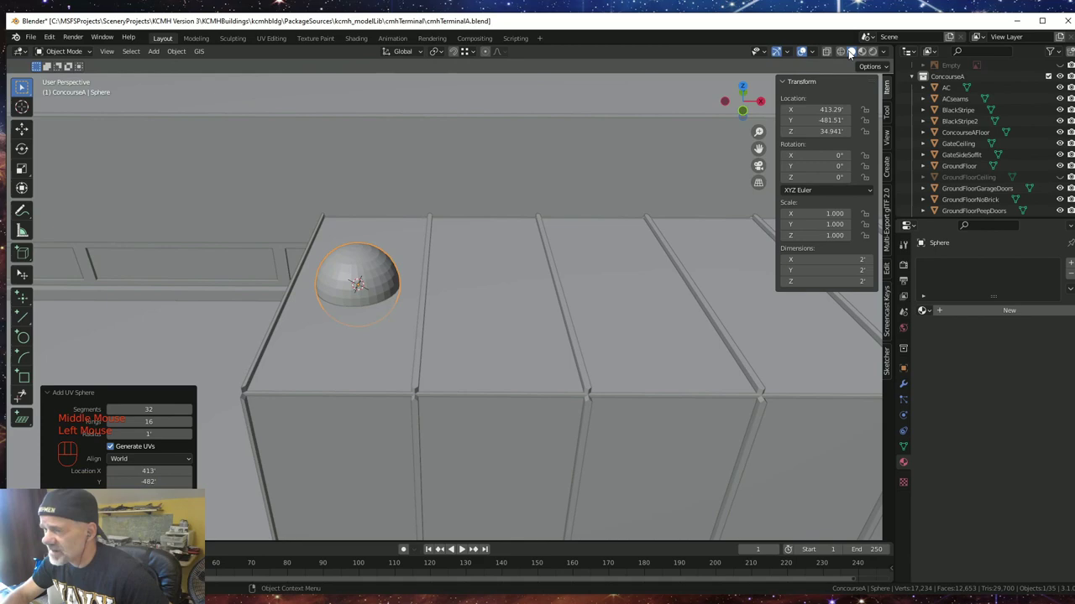
left_click_drag(482, 357, 480, 397)
left_click_drag(489, 378, 486, 402)
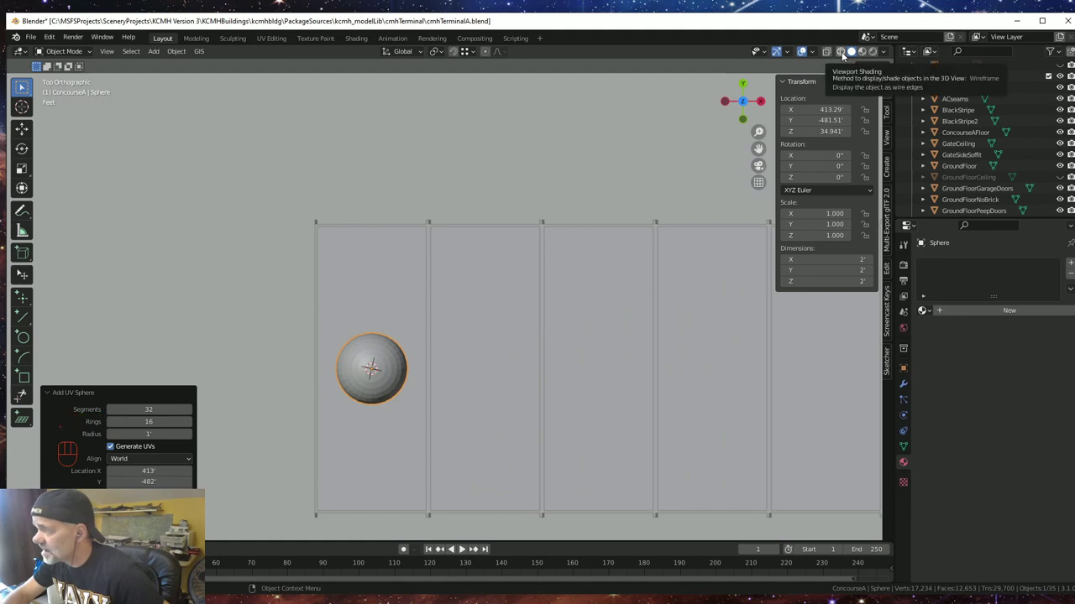
- Toggle wire/X-ray shading, then hide the AC object so the reference fan circles show through
left_click(866, 54)
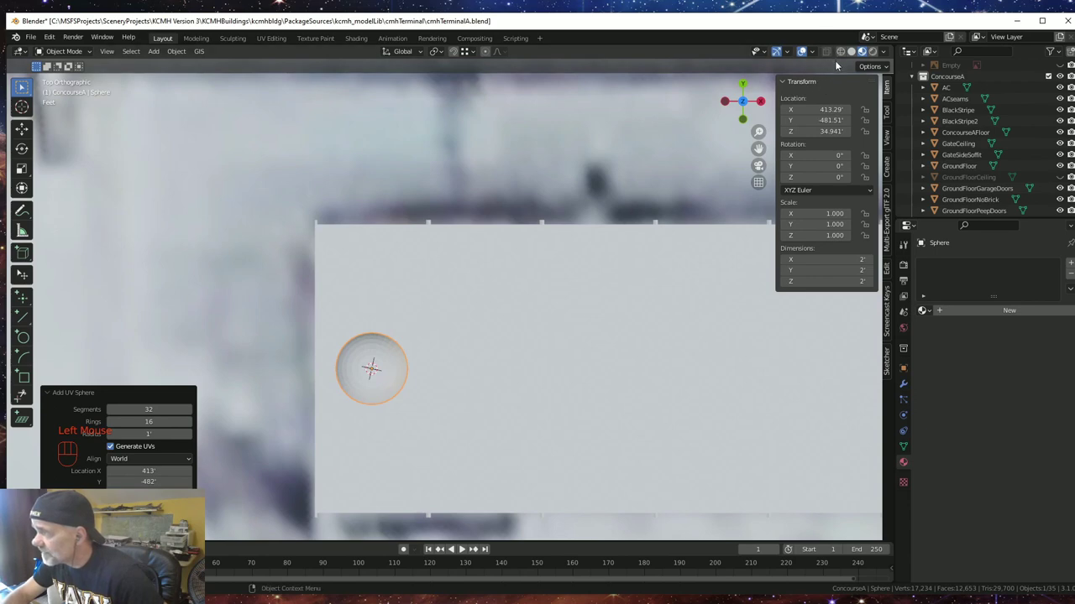
left_click(832, 55)
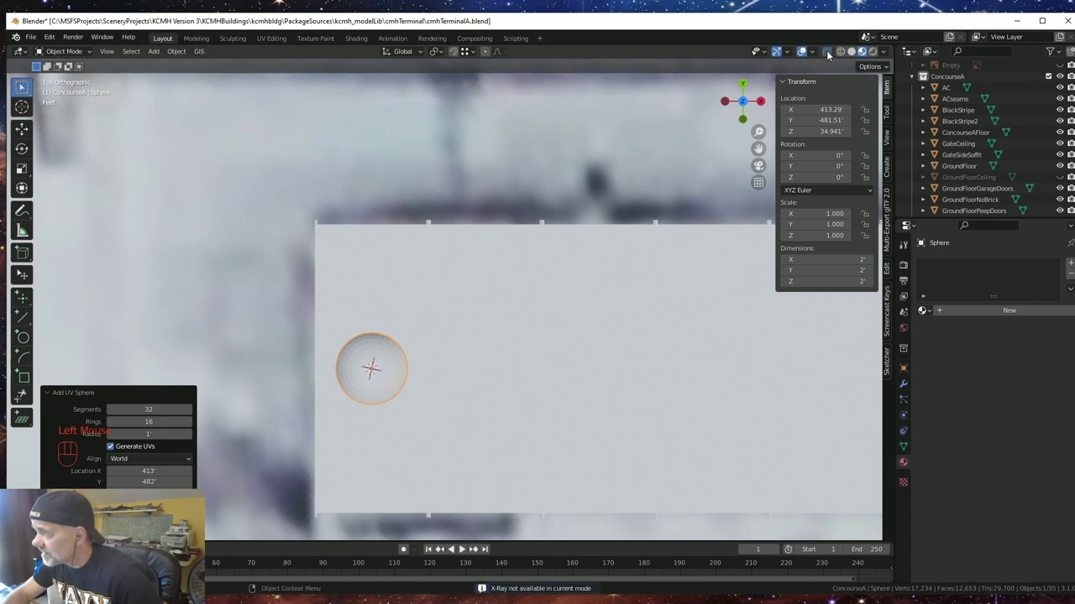
left_click(854, 54)
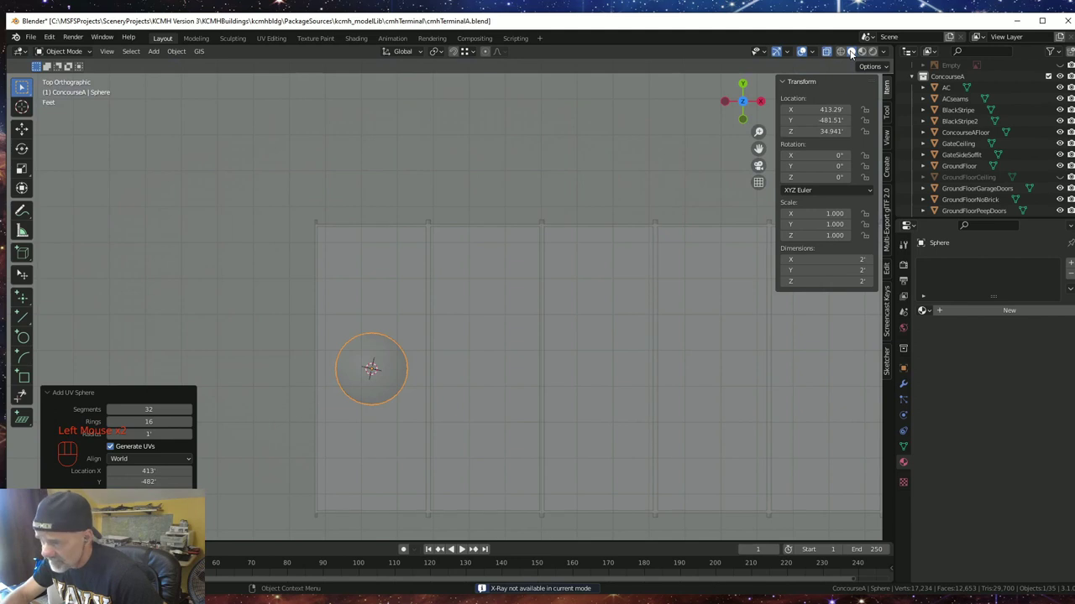
left_click(830, 54)
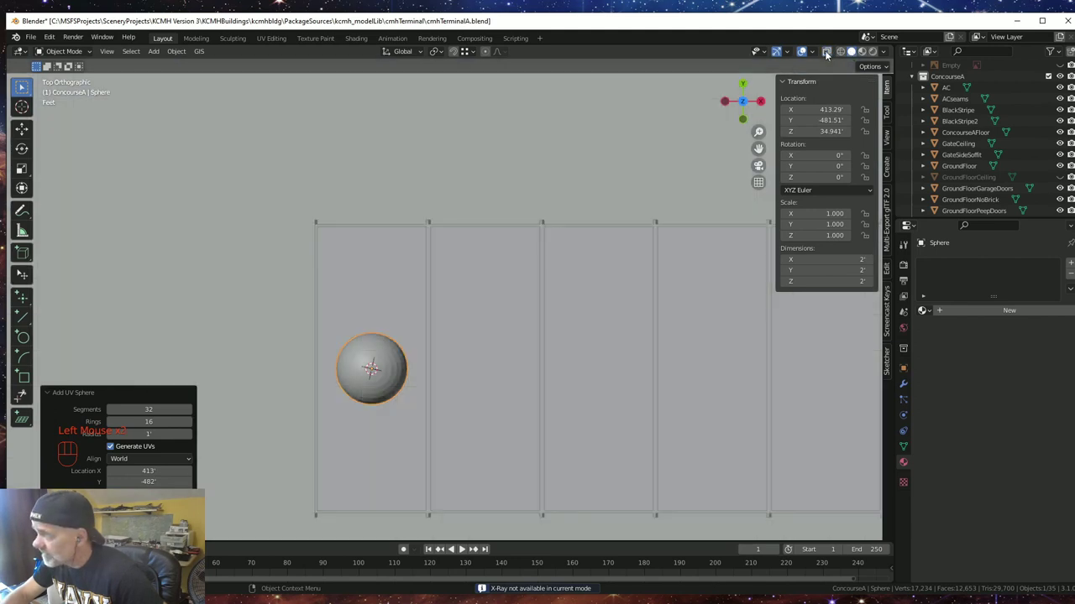
left_click(867, 55)
scroll("down", 3)
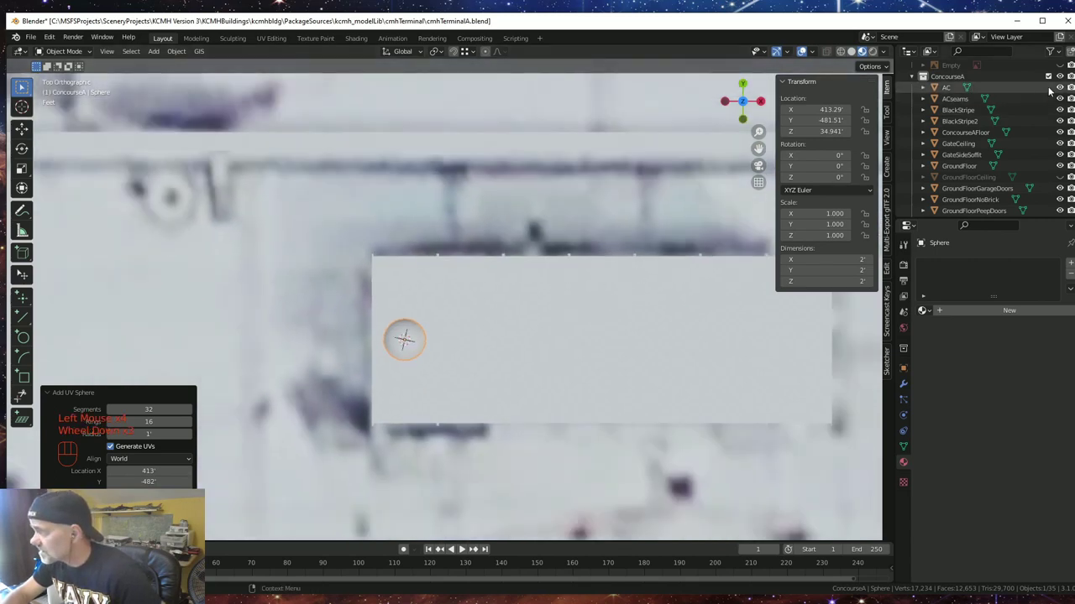
scroll("down", 3)
left_click(1065, 88)
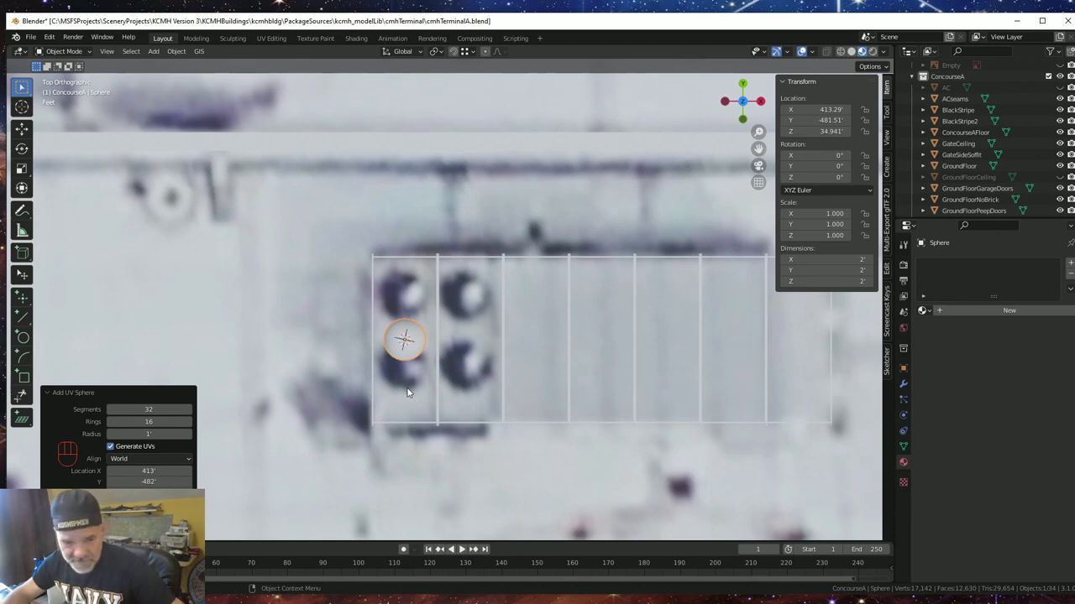
- Move the sphere along Y onto the first fan circle, then orbit into perspective
key("g")
key("y")
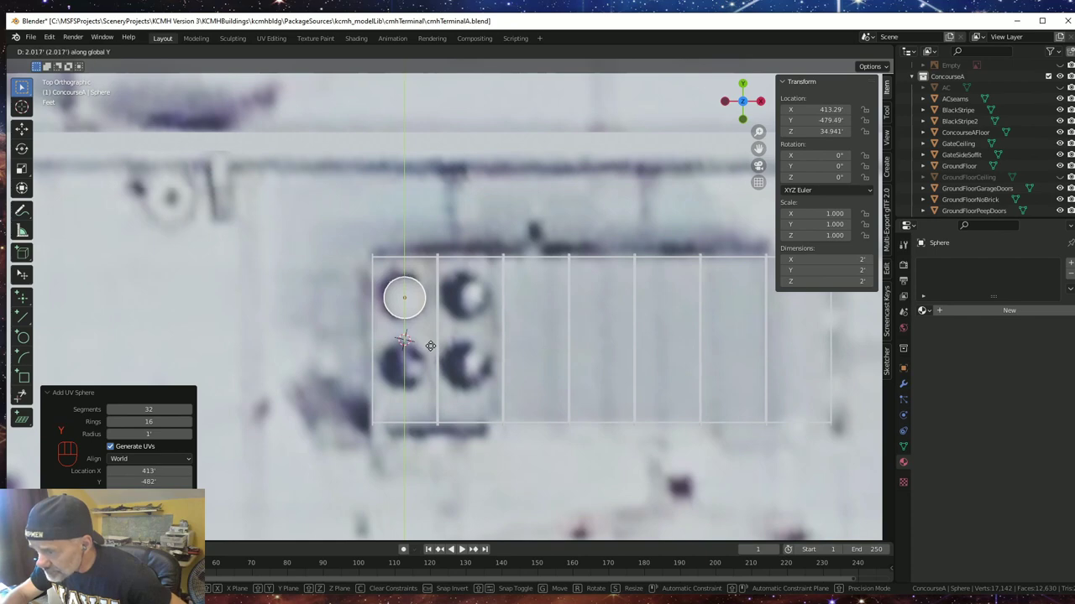
left_click(436, 349)
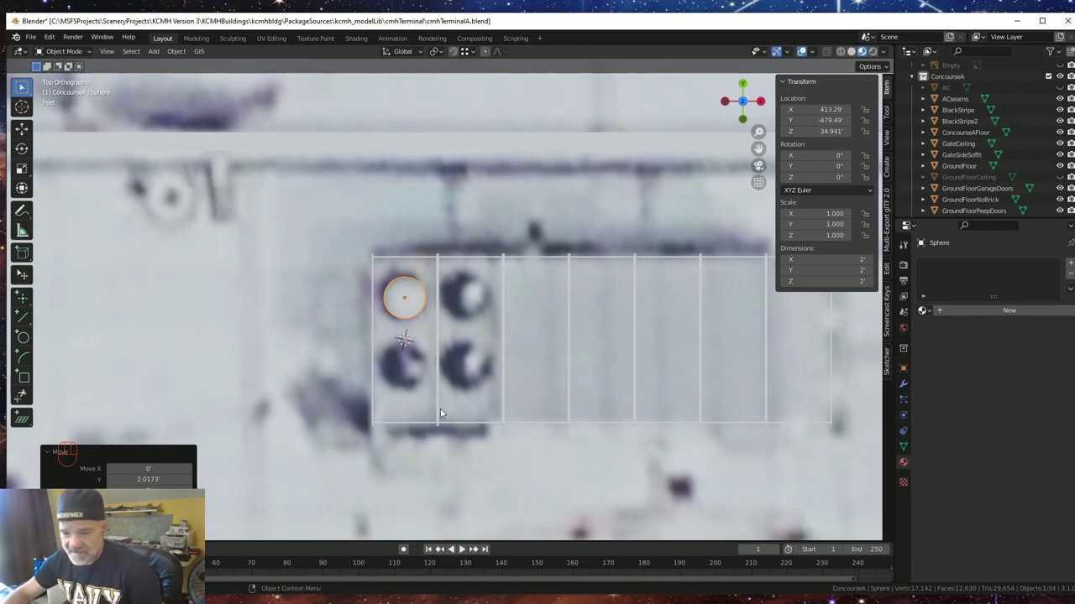
key("KP_Decimal")
scroll("down", 3)
left_click_drag(459, 446, 467, 318)
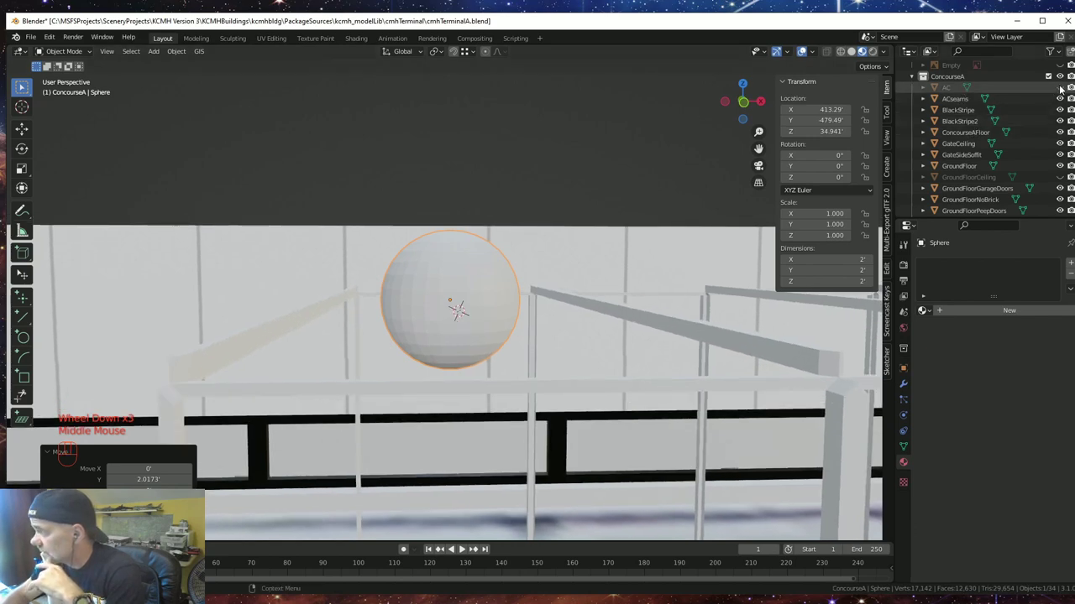
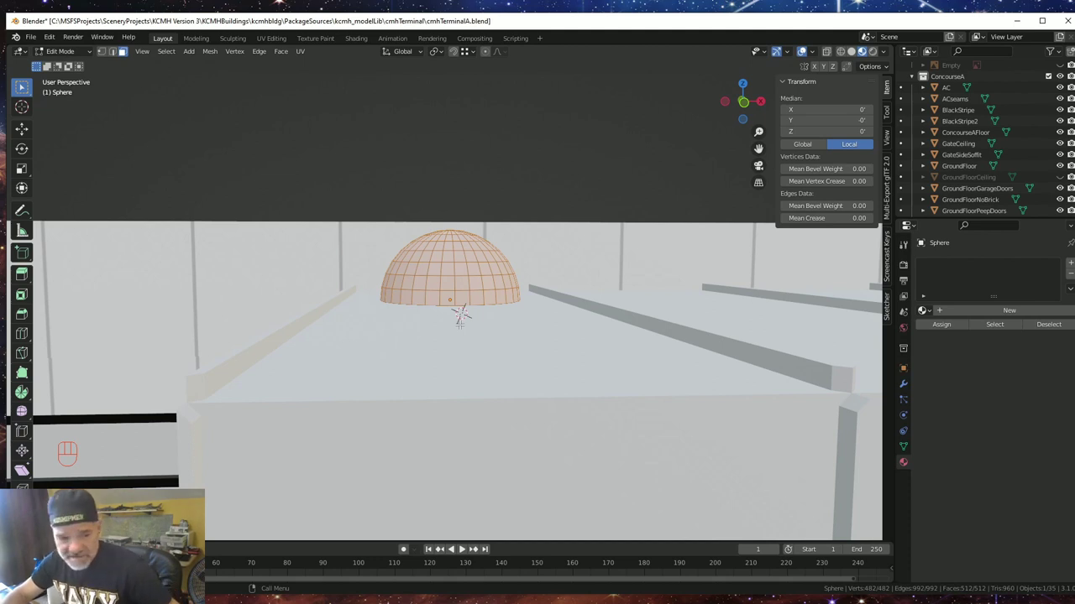
- Scale the sphere's mesh along Z to about 0.92, flattening it
key("s")
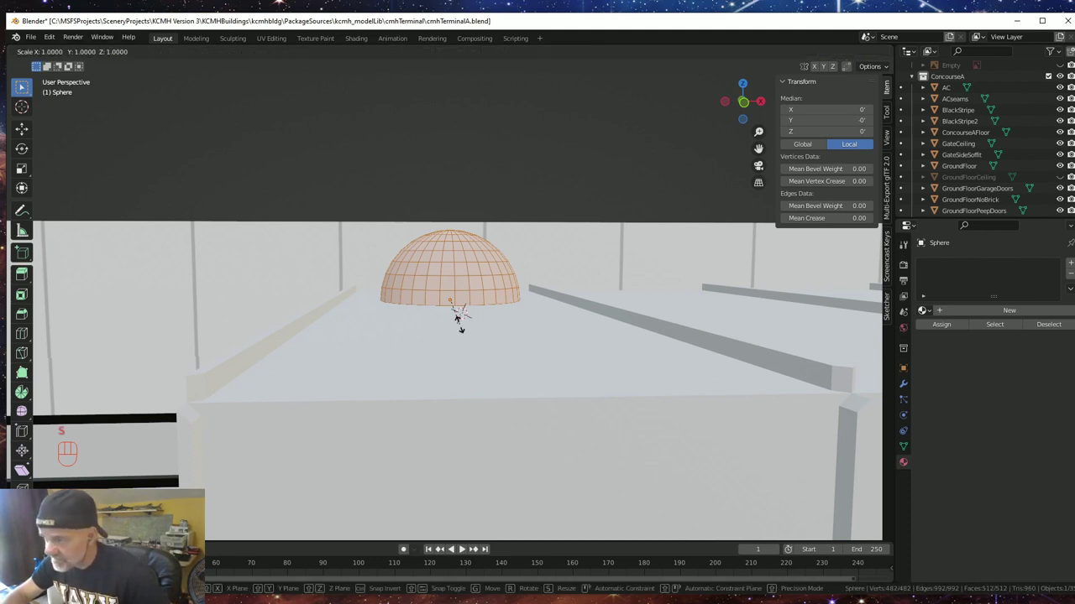
key("z")
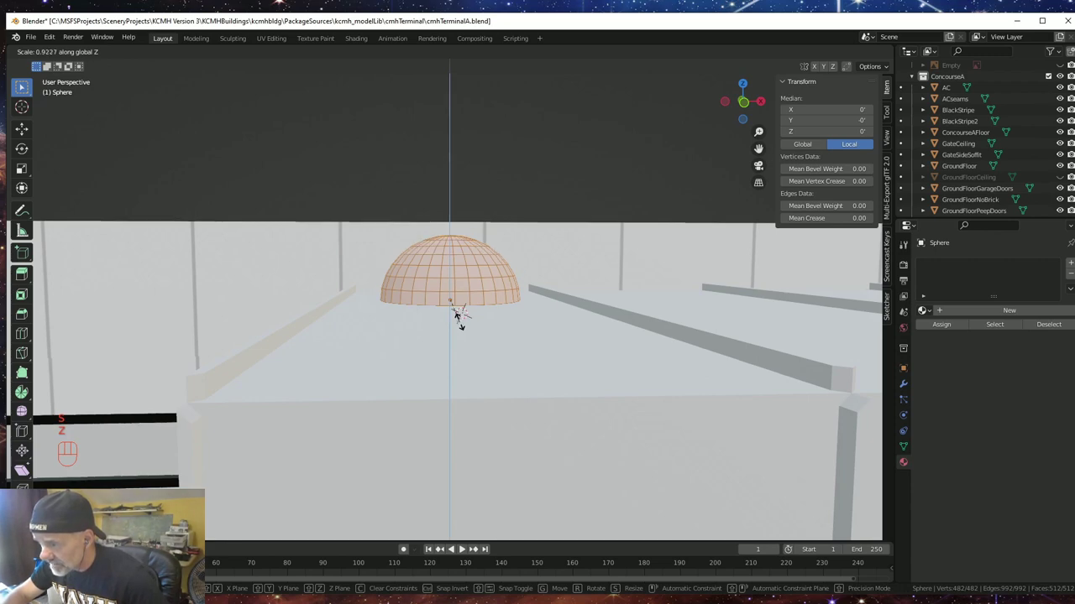
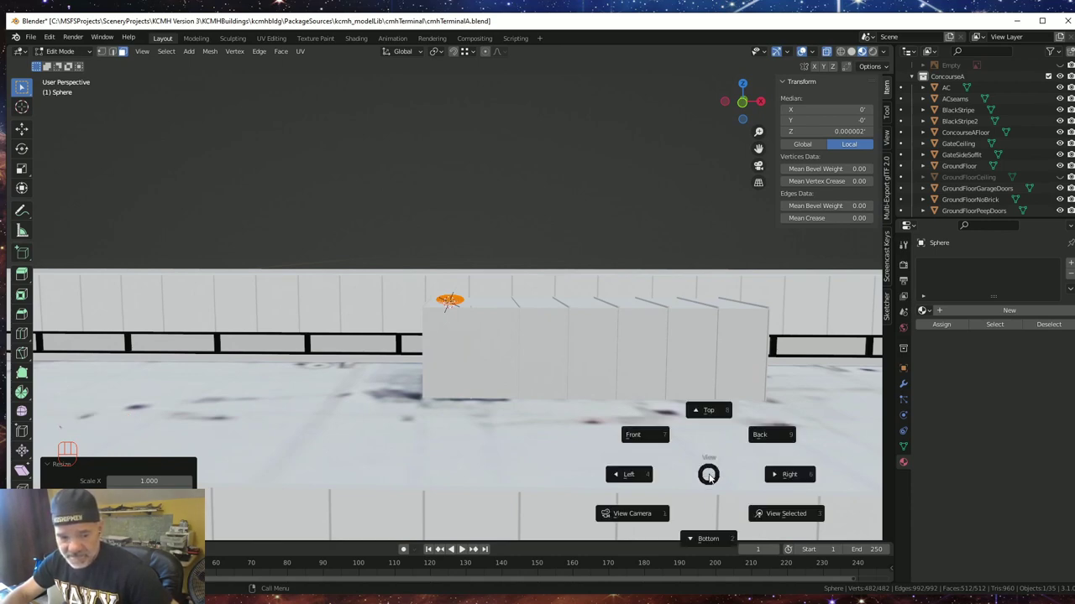
- Delete the faces of the sphere's lower half, leaving a shallow dome
scroll("up", 3)
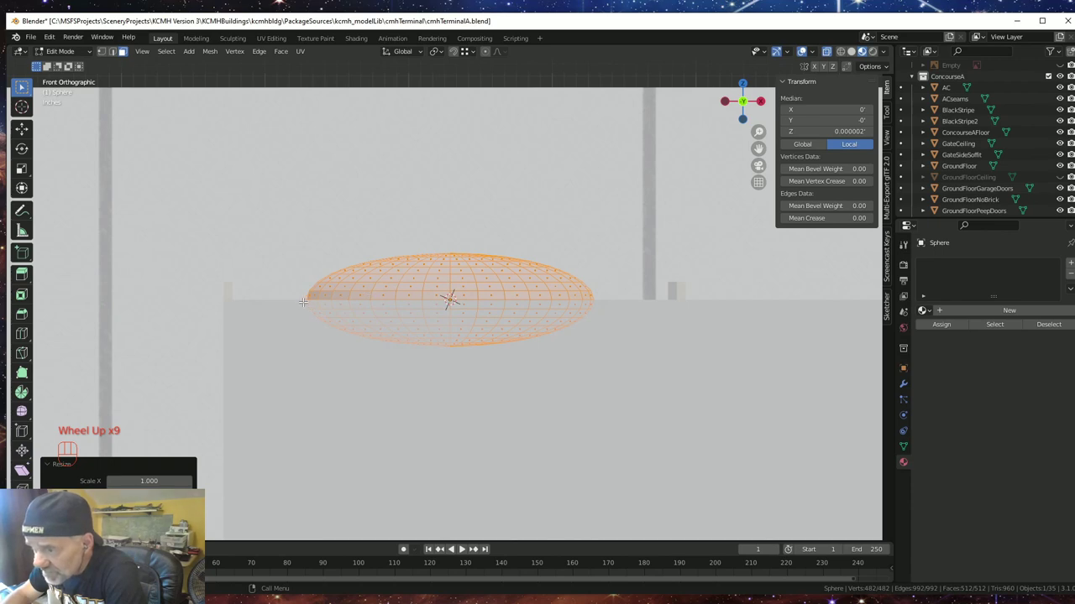
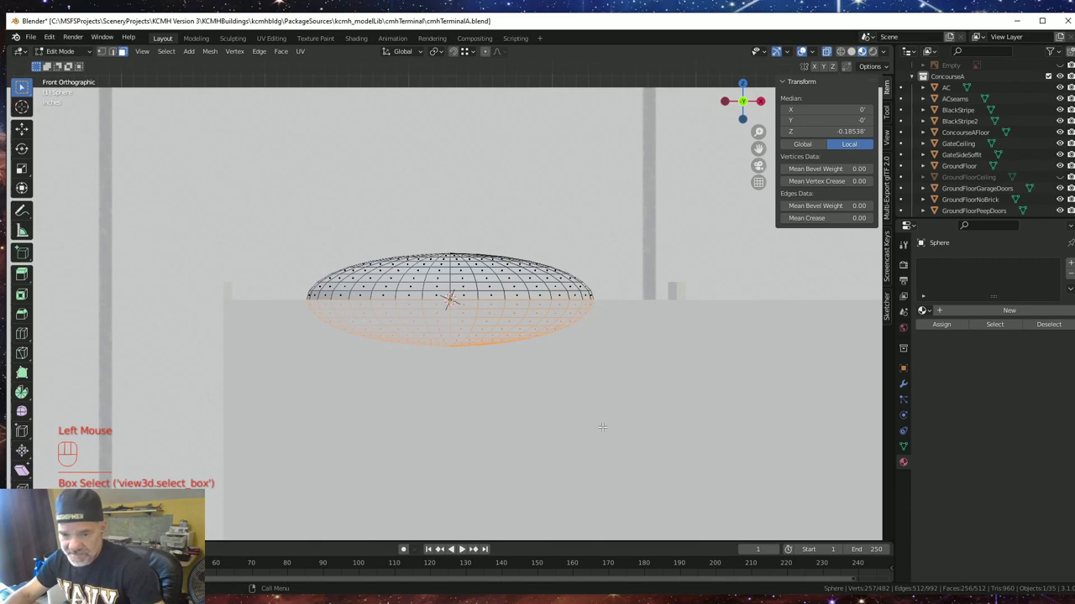
key("Delete")
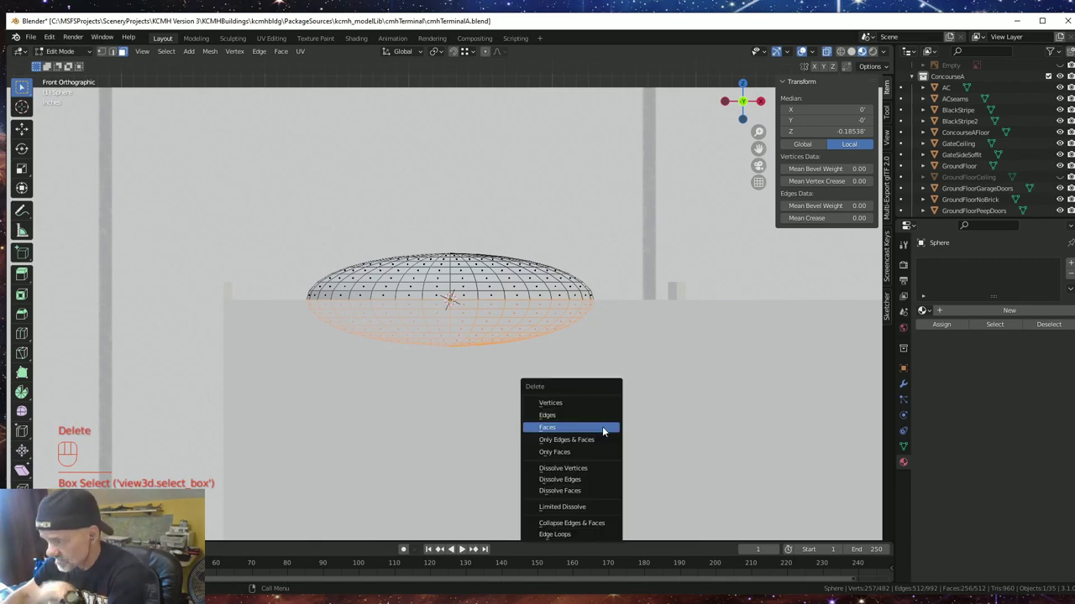
left_click_drag(3, 580, 3, 580)
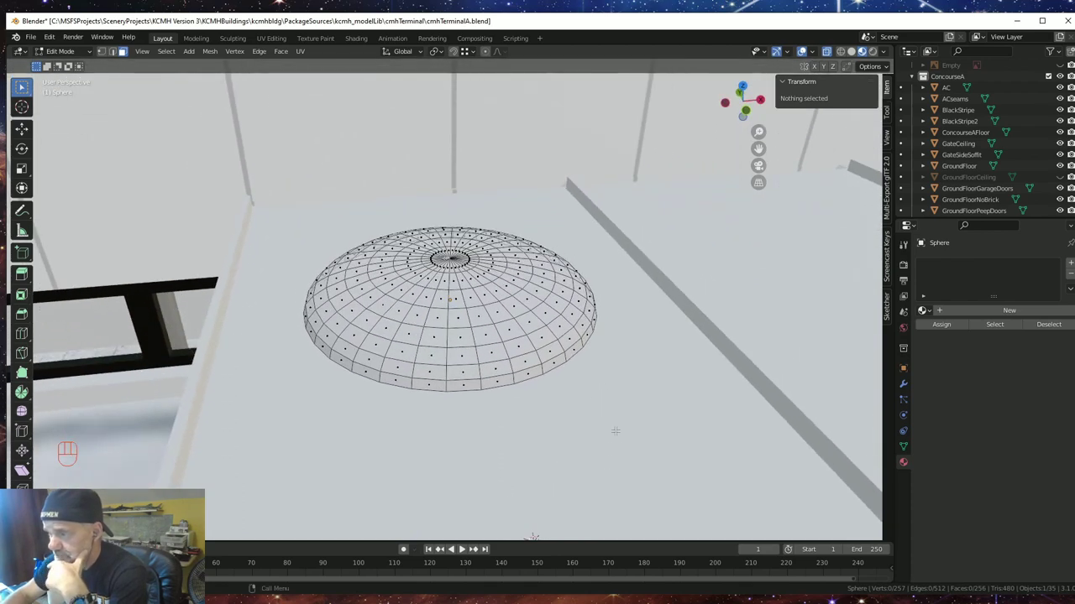
left_click_drag(2, 580, 3, 580)
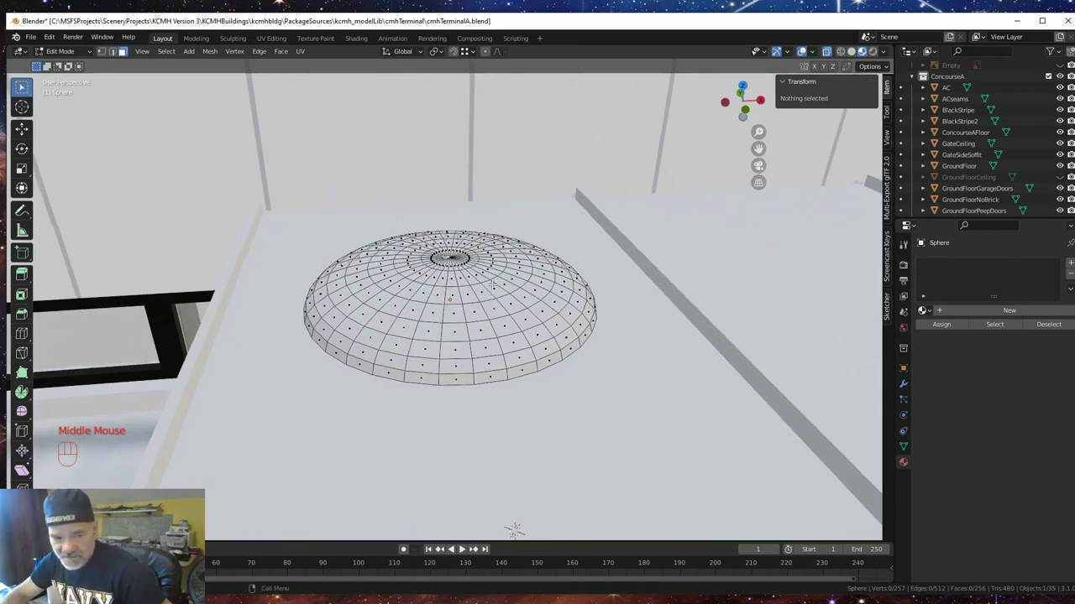
- Rename the dome FanGrate and separate its copied bottom rim loop with P > Selection
key("Tab")
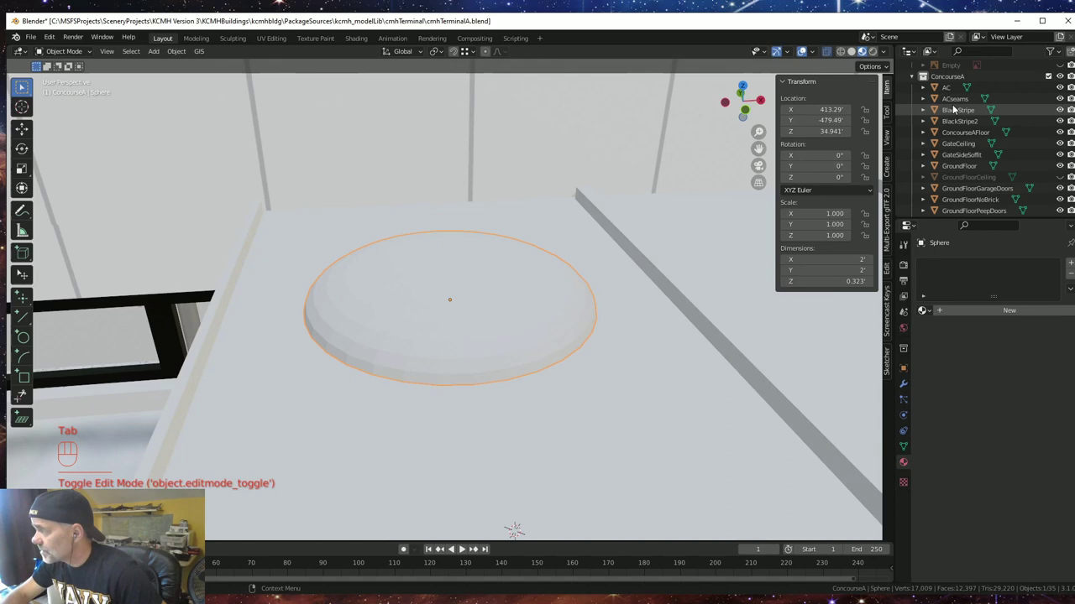
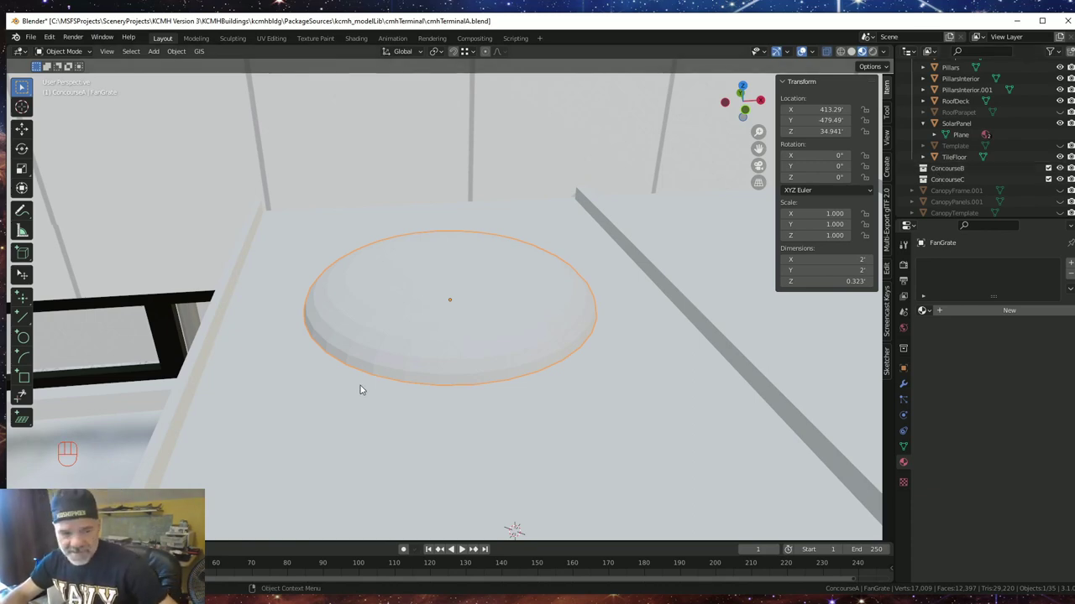
key("Tab")
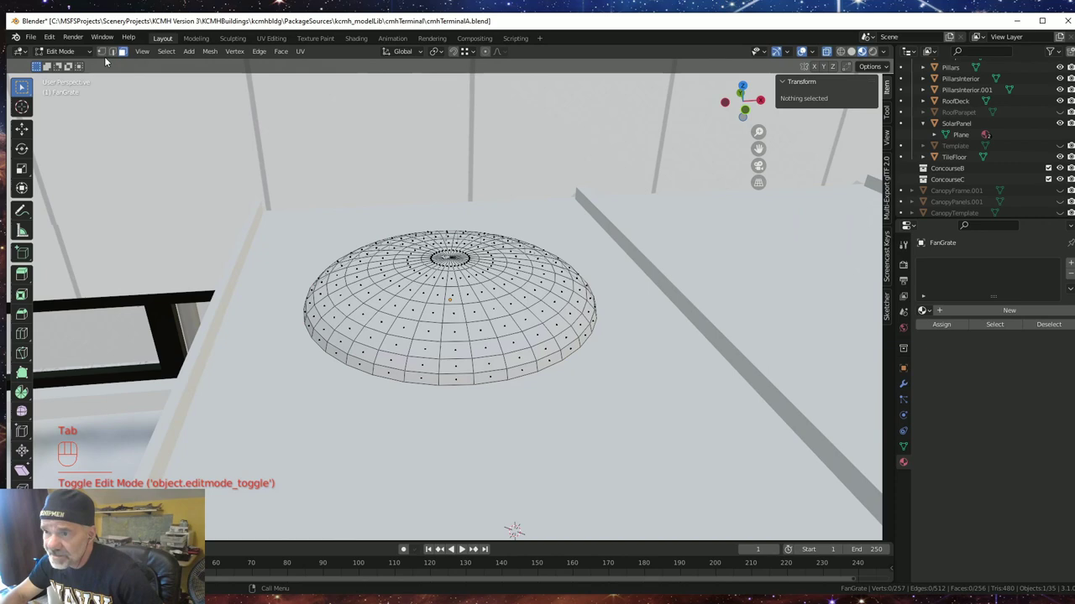
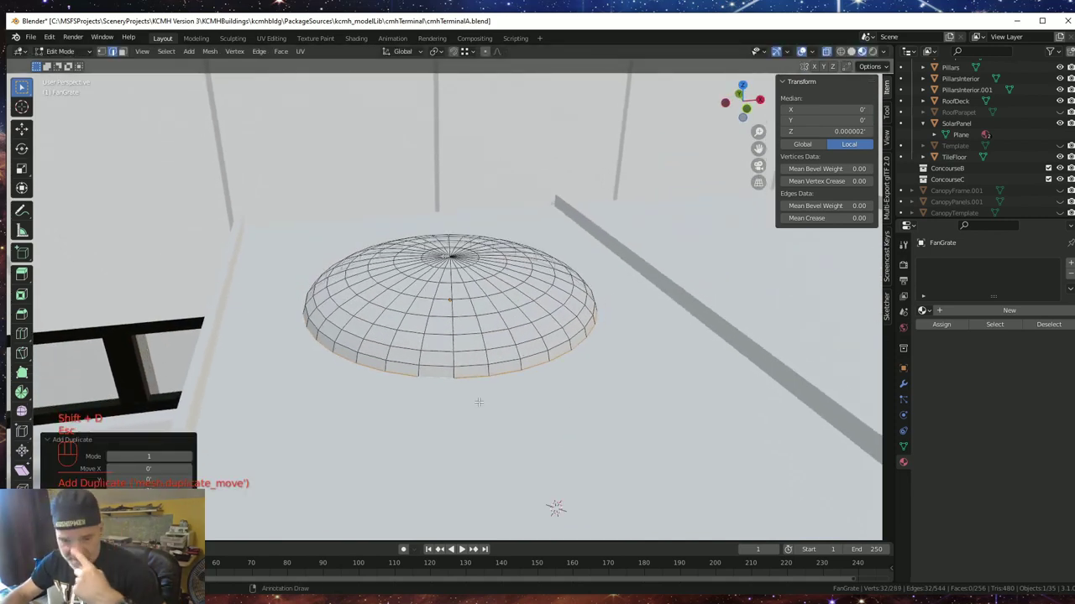
key("p")
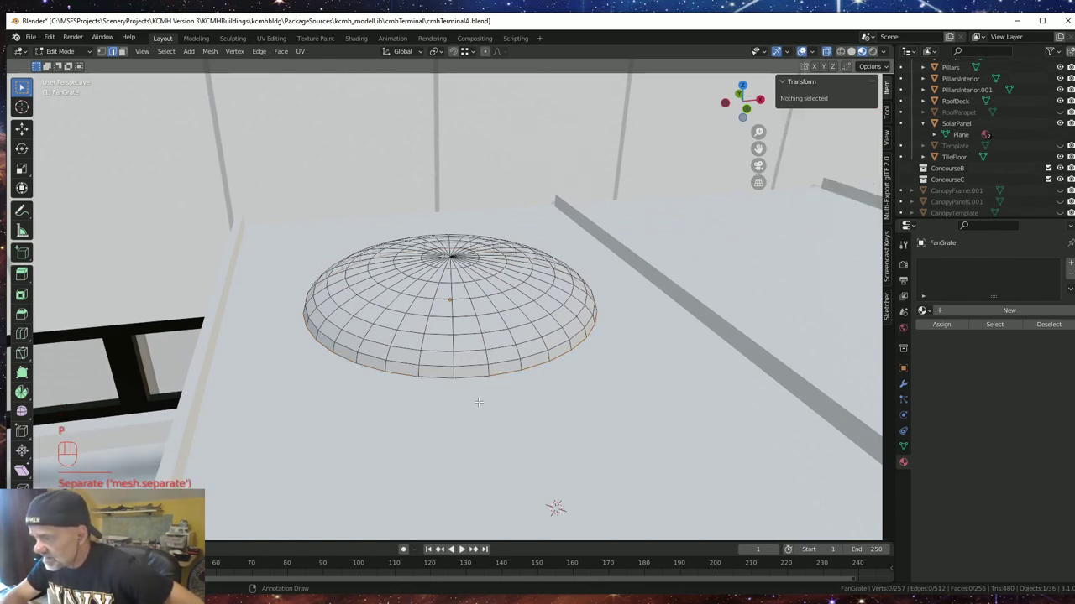
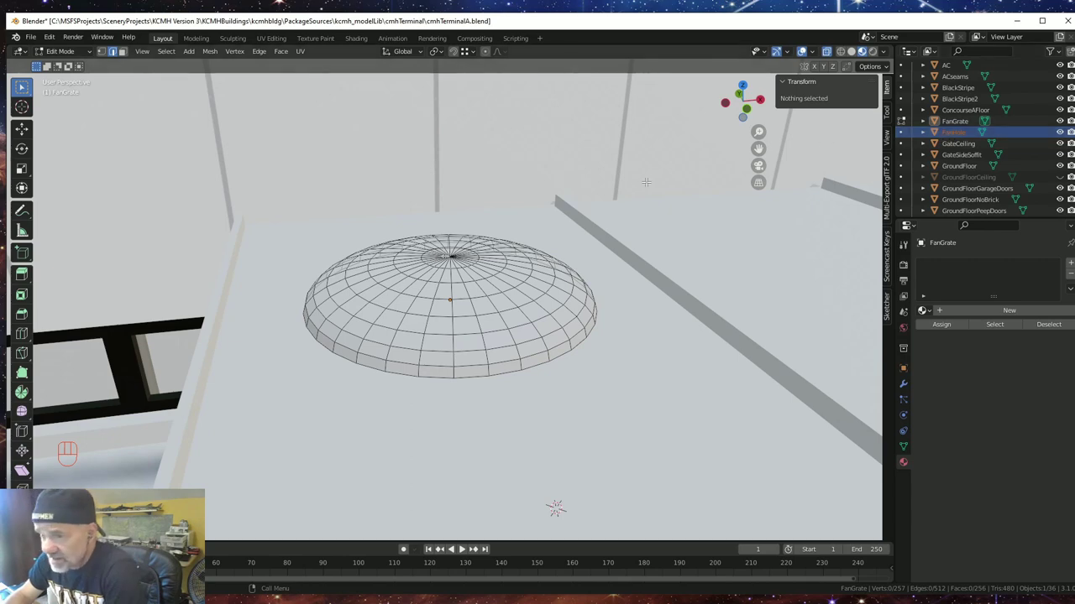
- Select all FanGrate faces, inset them individually and separate the inner panels as a new object
key("Tab")
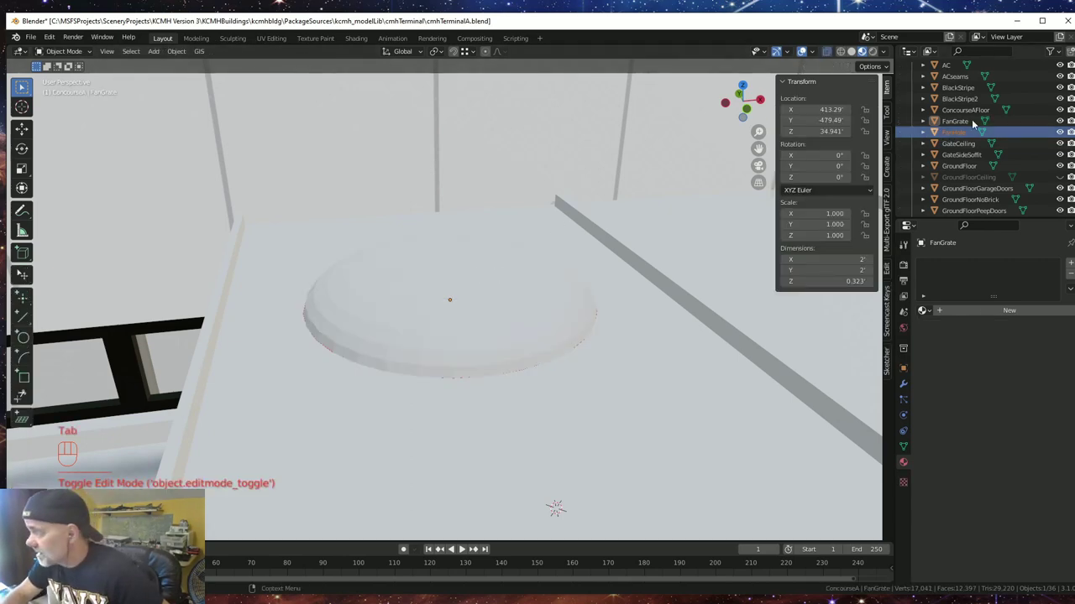
left_click(961, 123)
key("Tab")
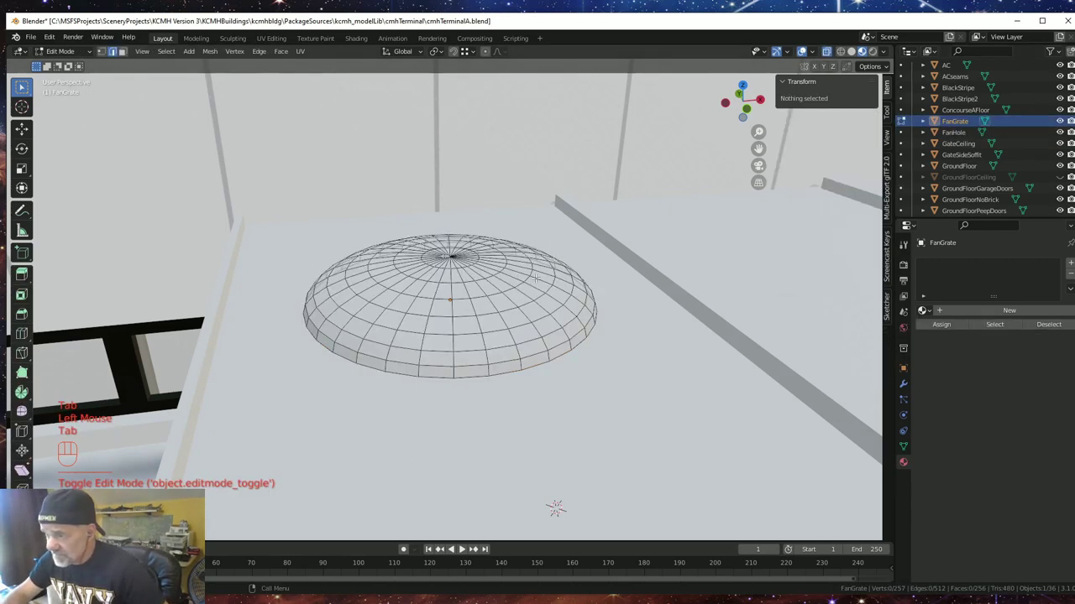
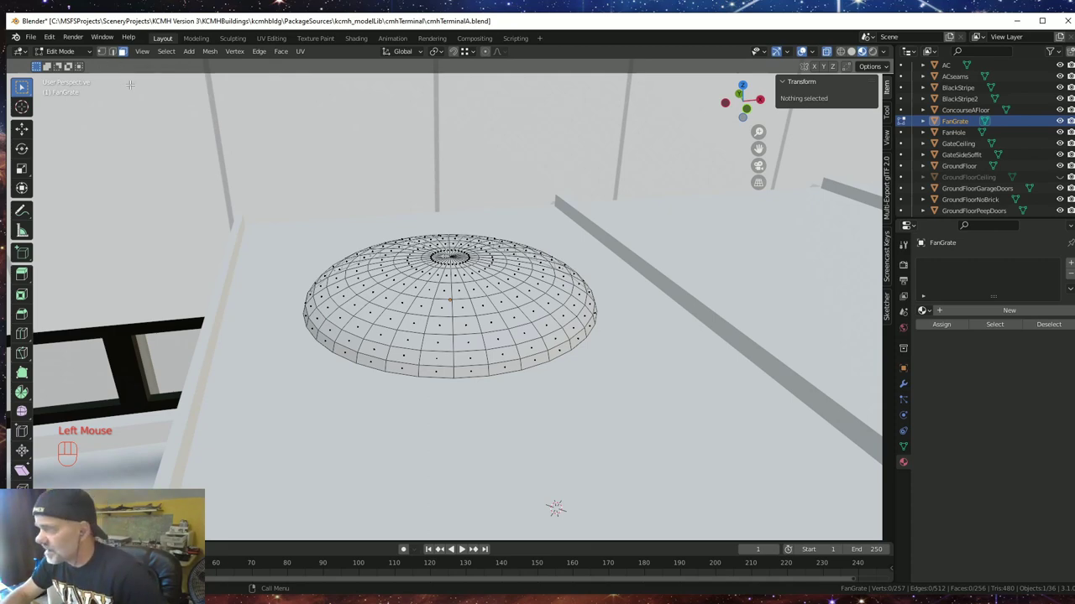
key("Tab")
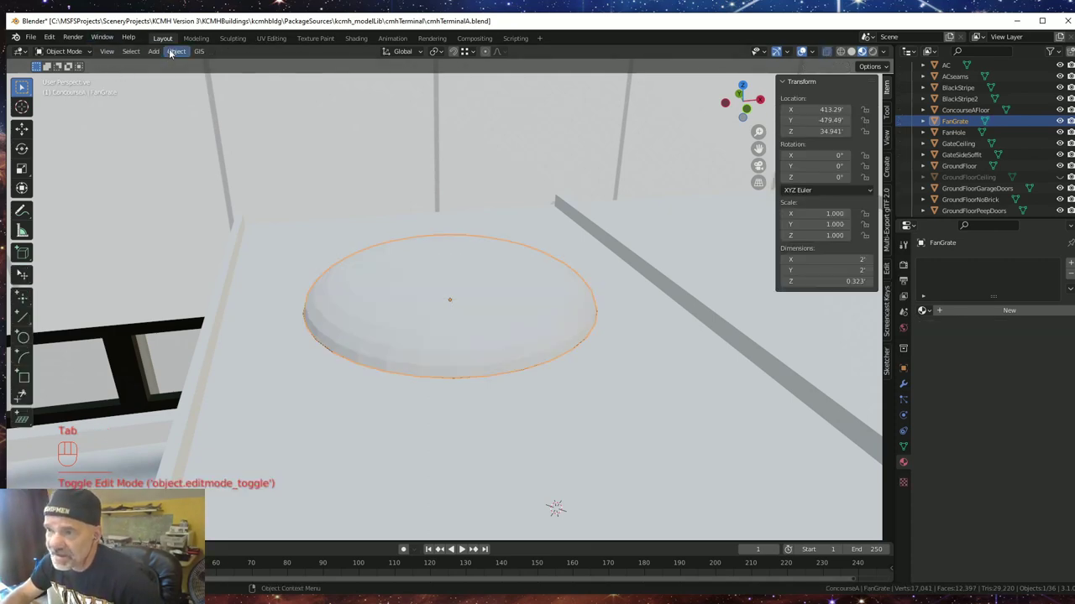
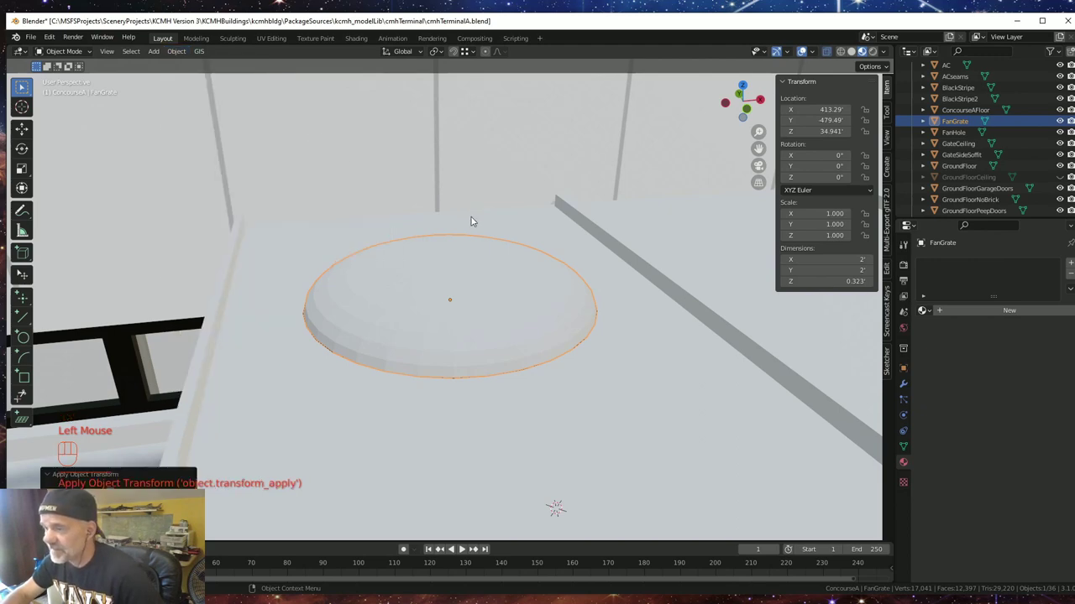
key("Tab")
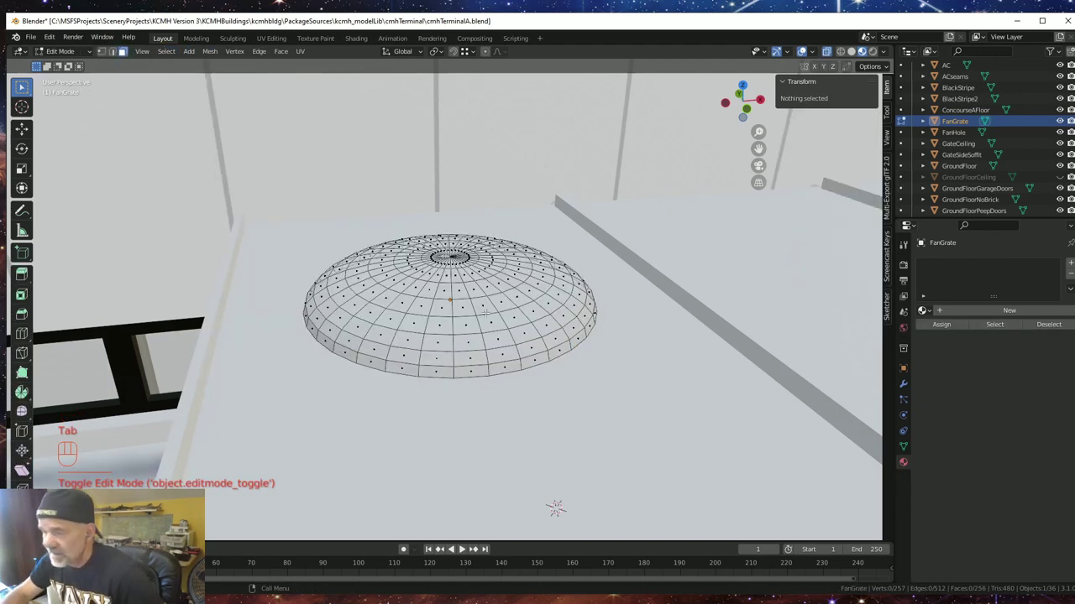
key("a")
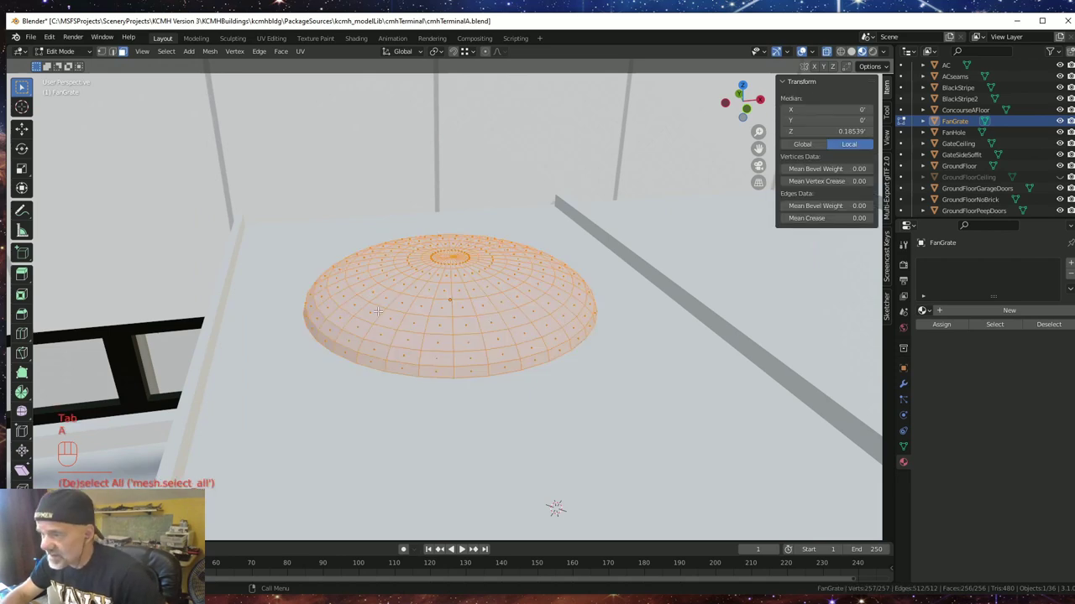
key("i")
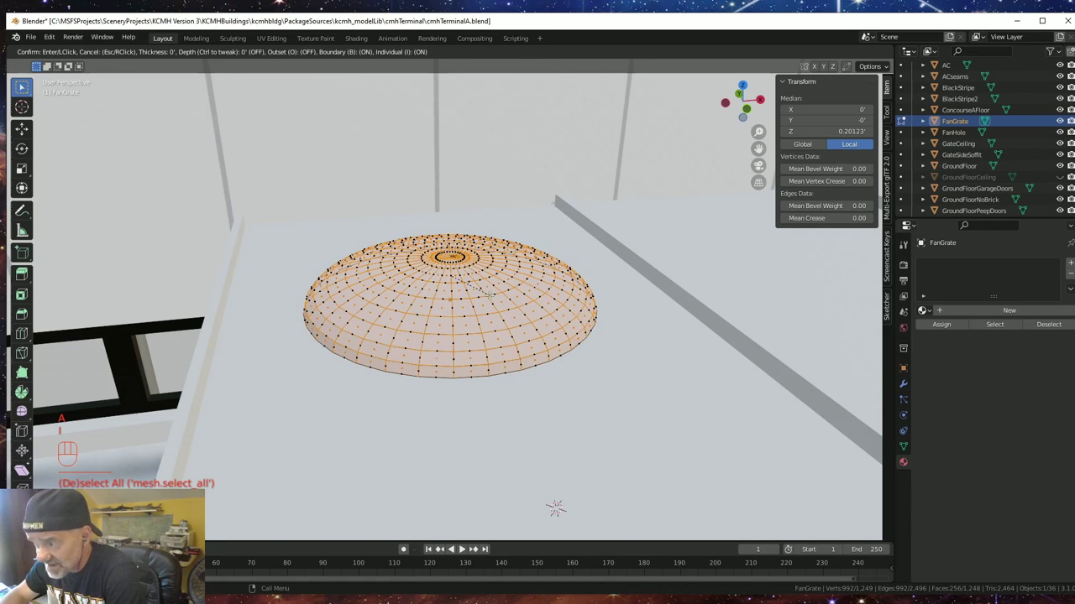
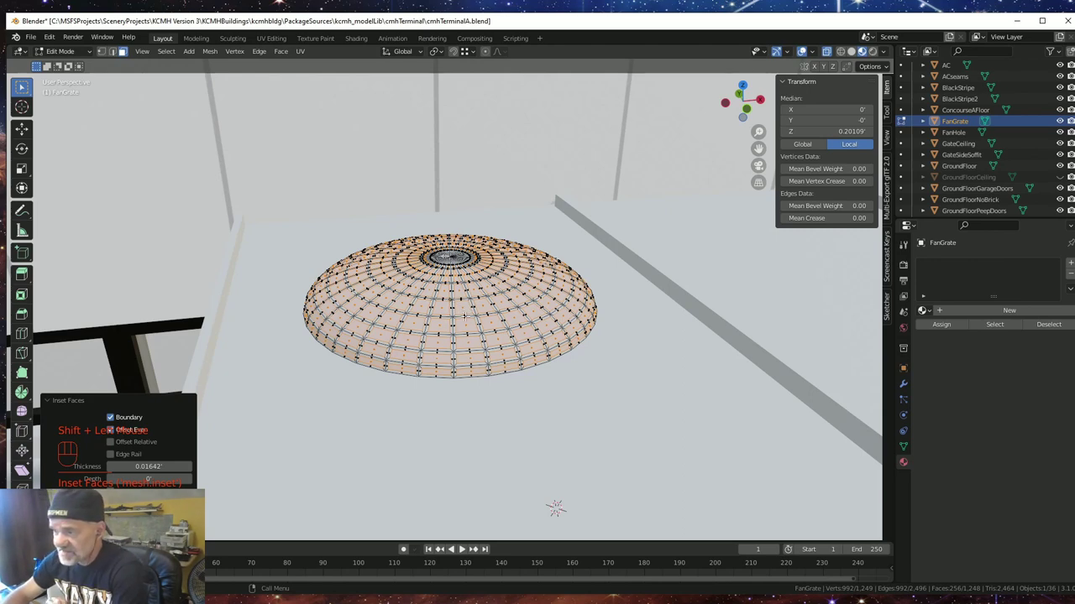
key("p")
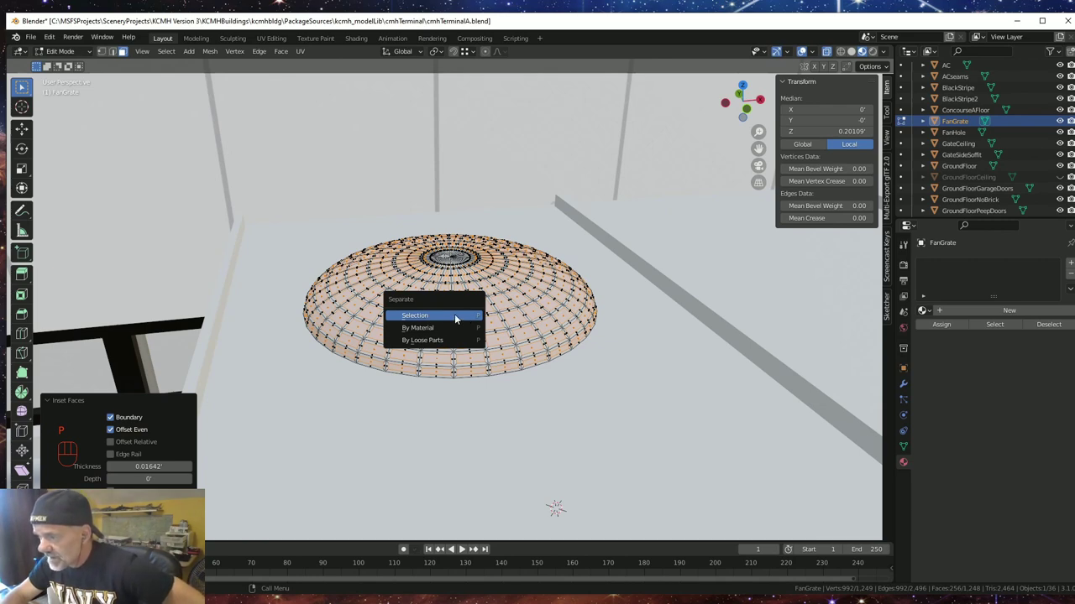
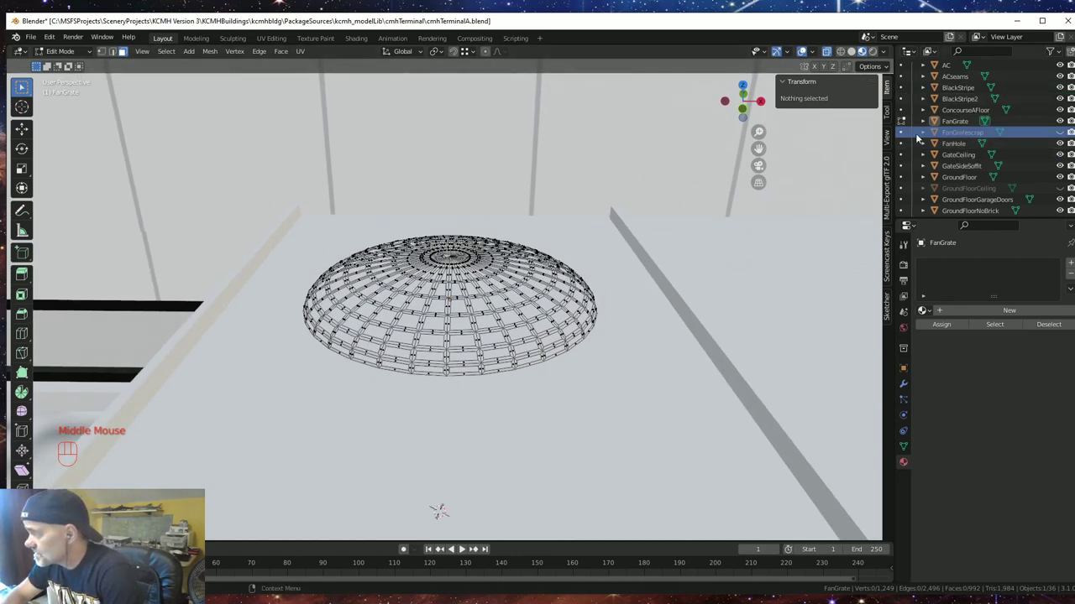
- Assign the Frames material to FanGrate and the Black material to the FanHole disc
key("Tab")
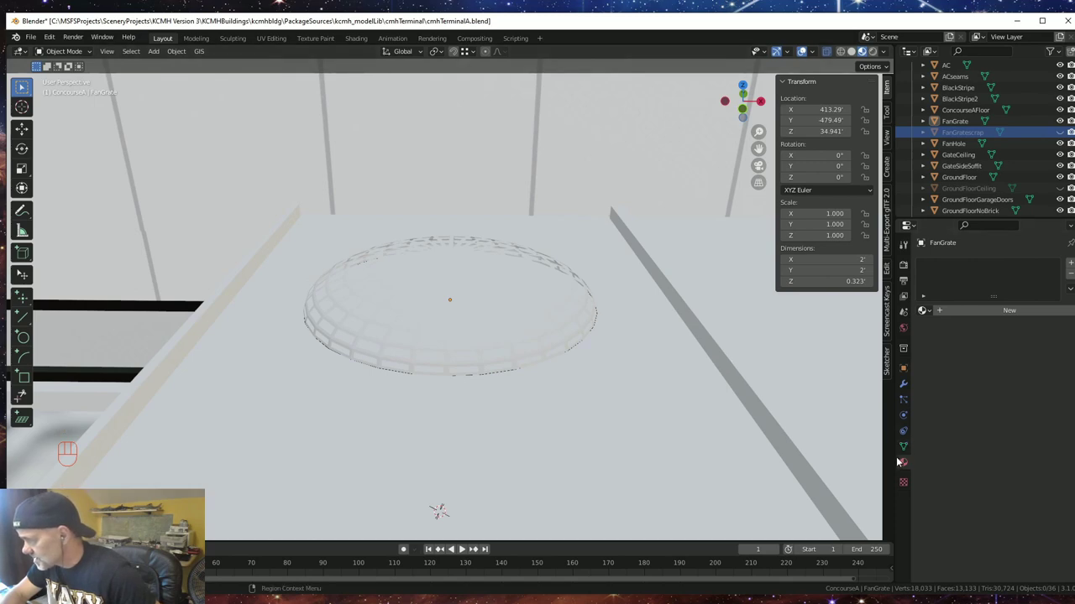
left_click(908, 464)
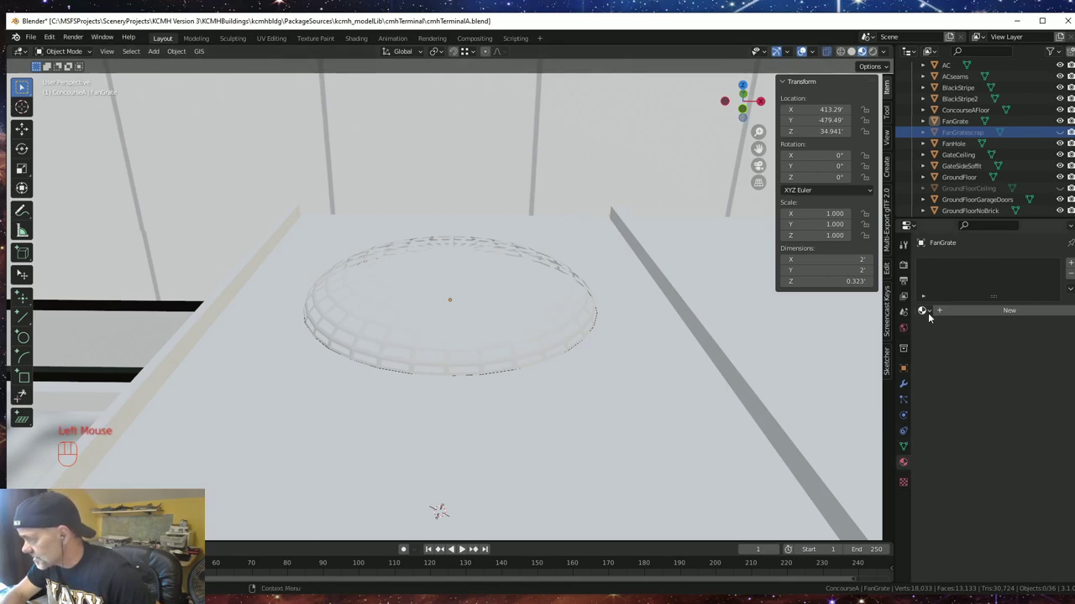
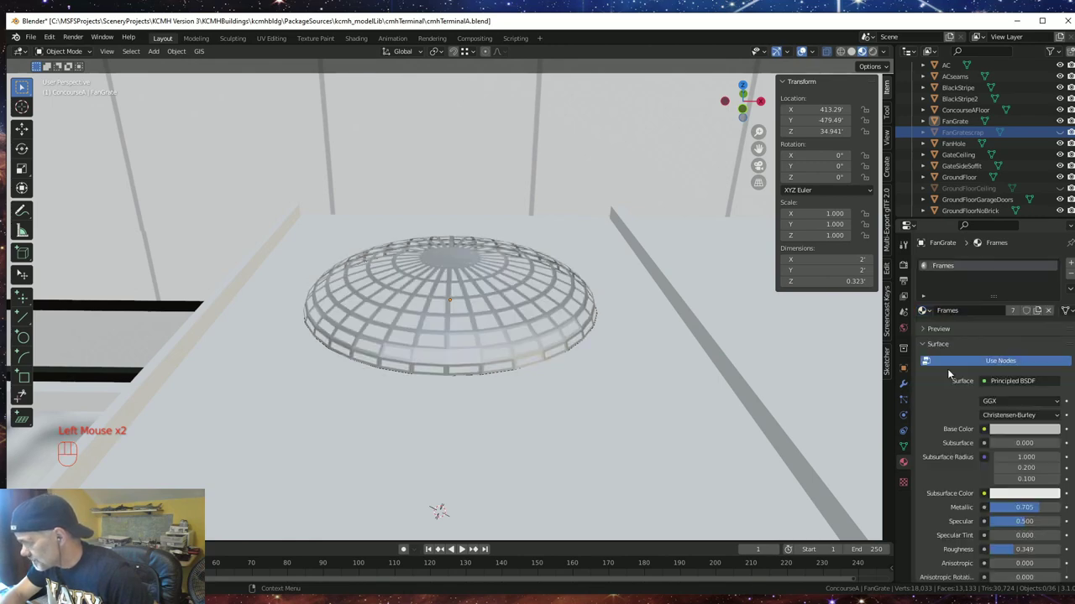
left_click_drag(634, 439, 648, 435)
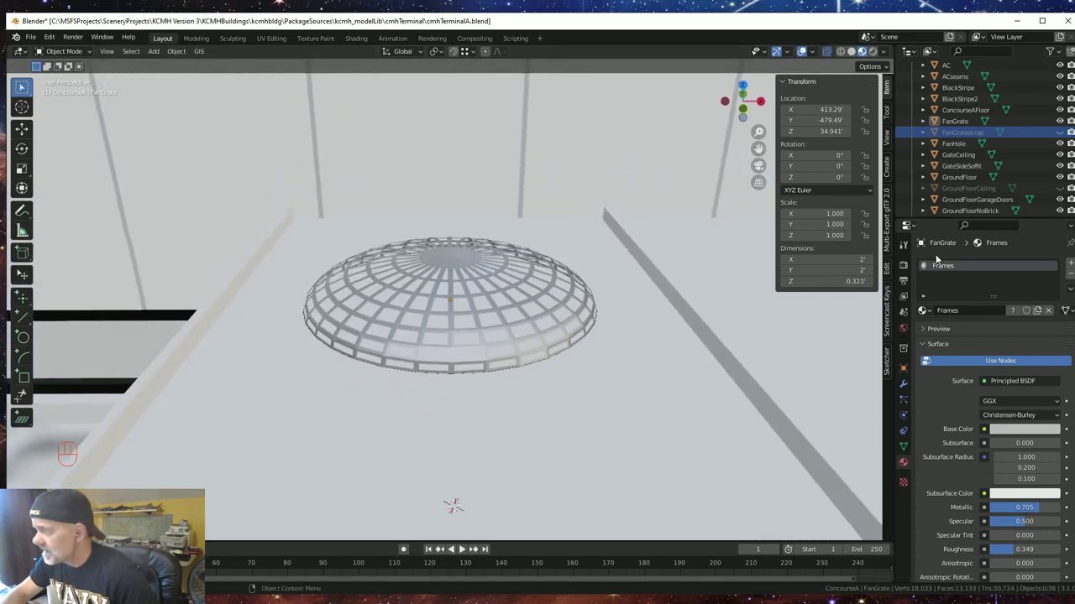
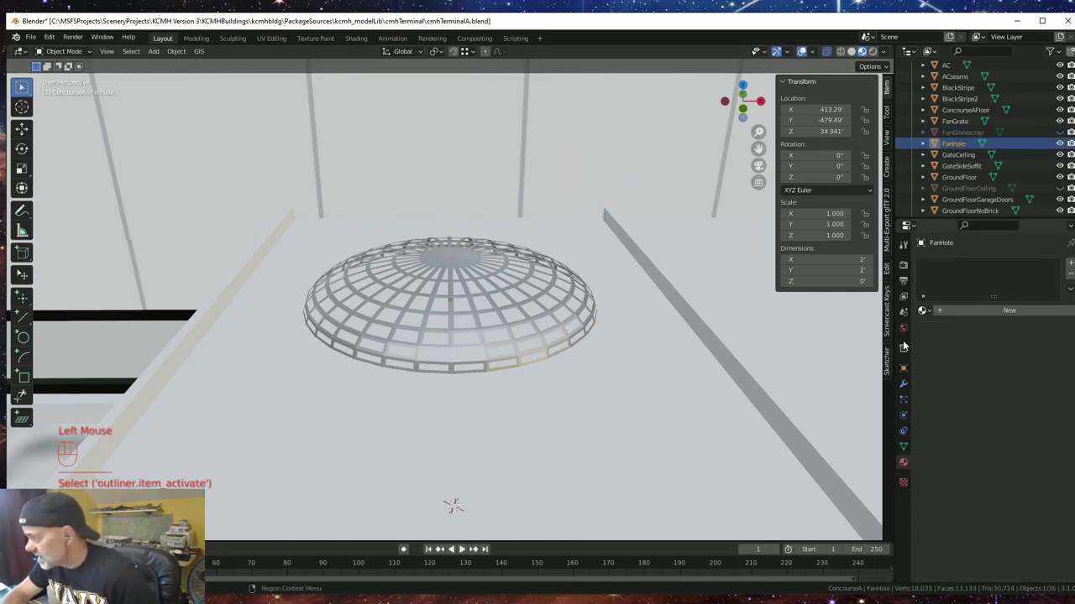
left_click_drag(935, 313, 946, 342)
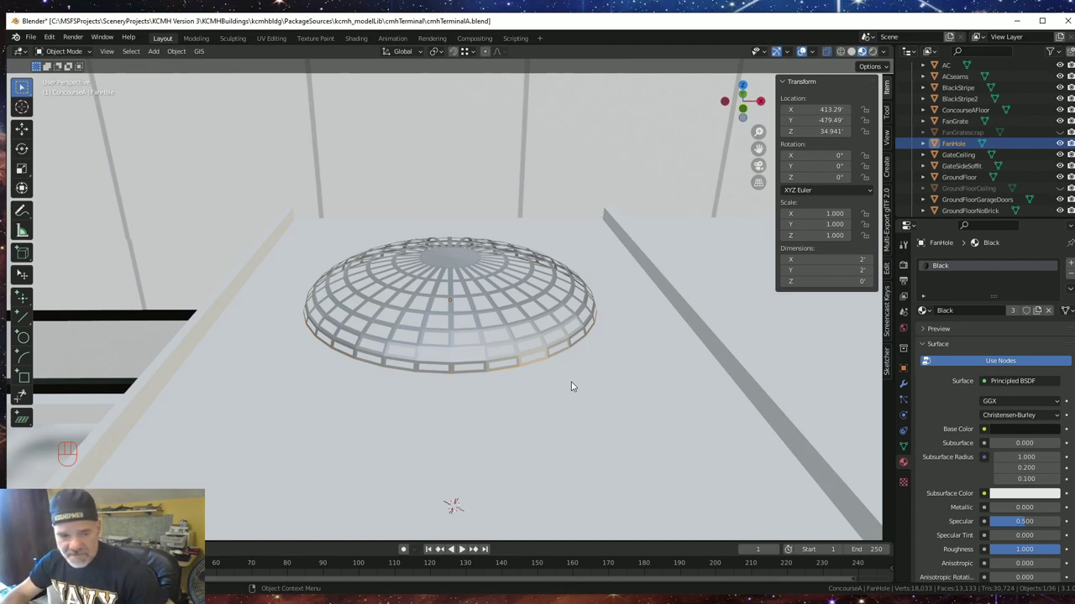
- Cancel a Z move of FanHole, enter Edit Mode on it and orbit back above the dome
key("g")
key("z")
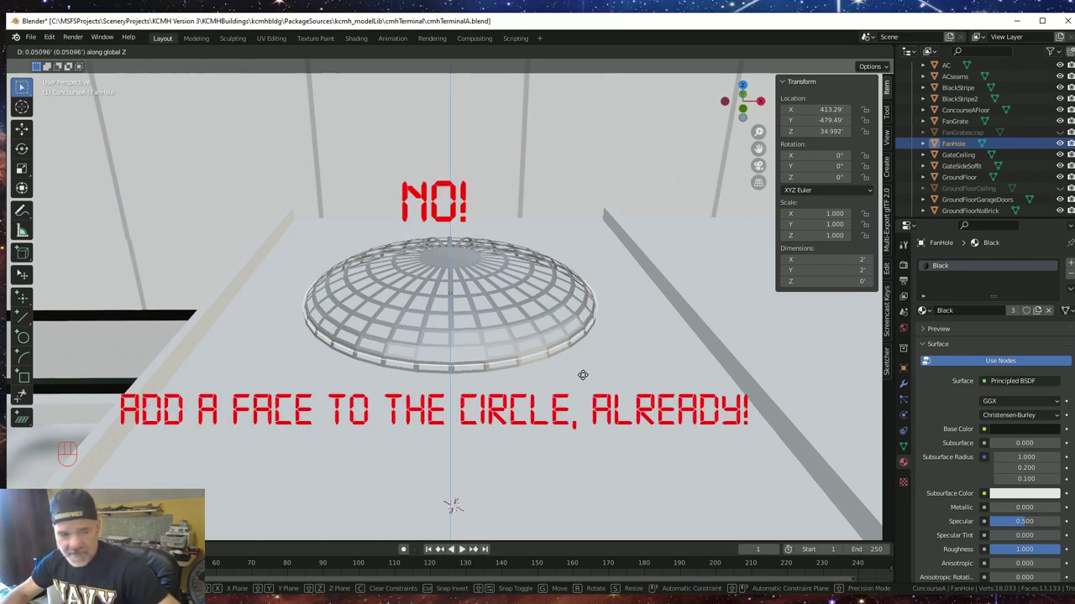
key("Escape")
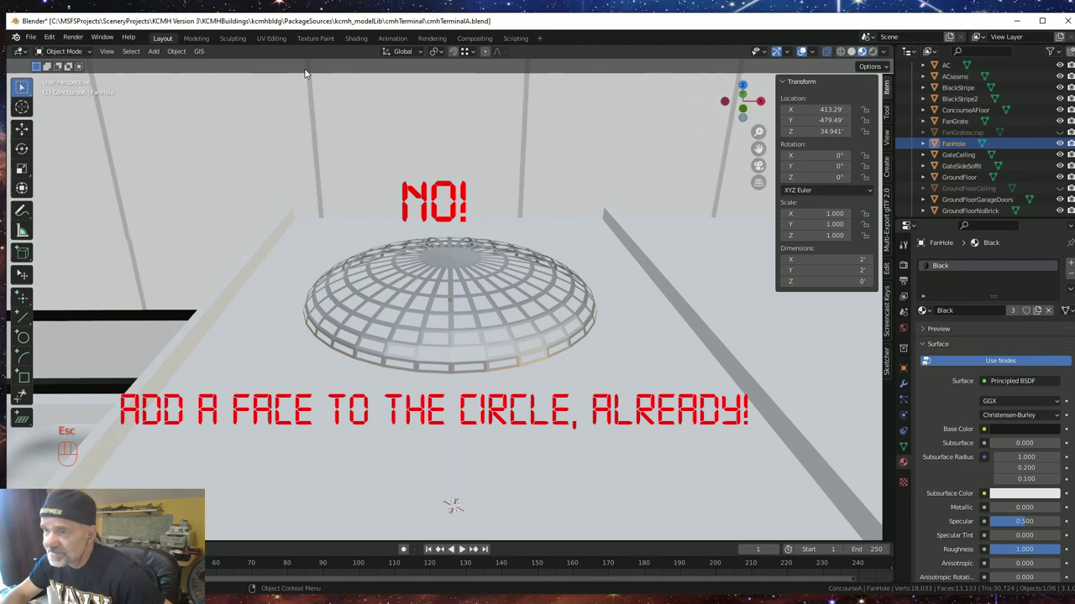
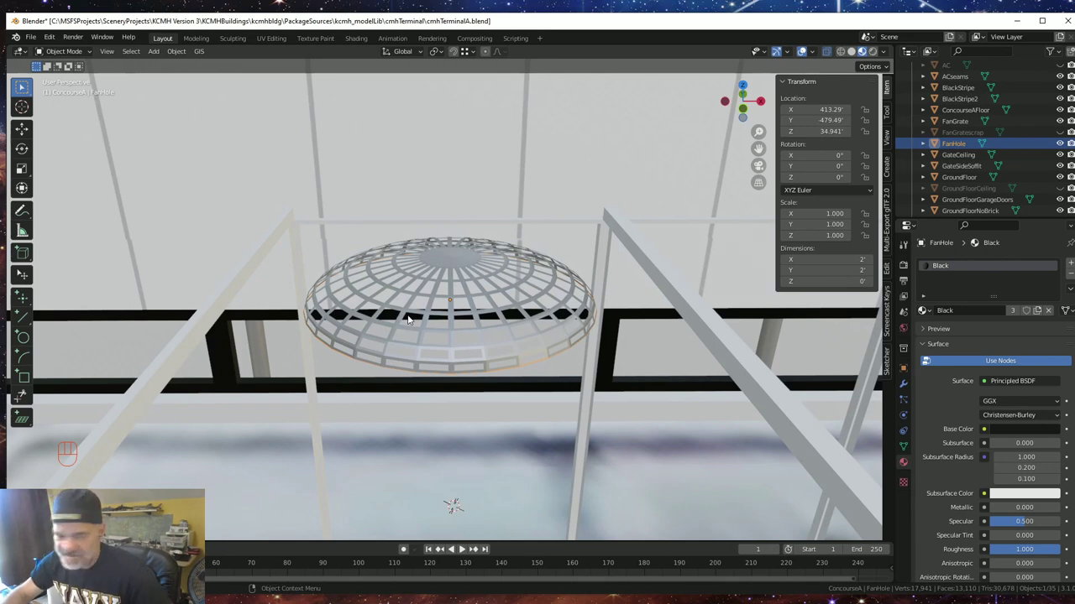
key("Tab")
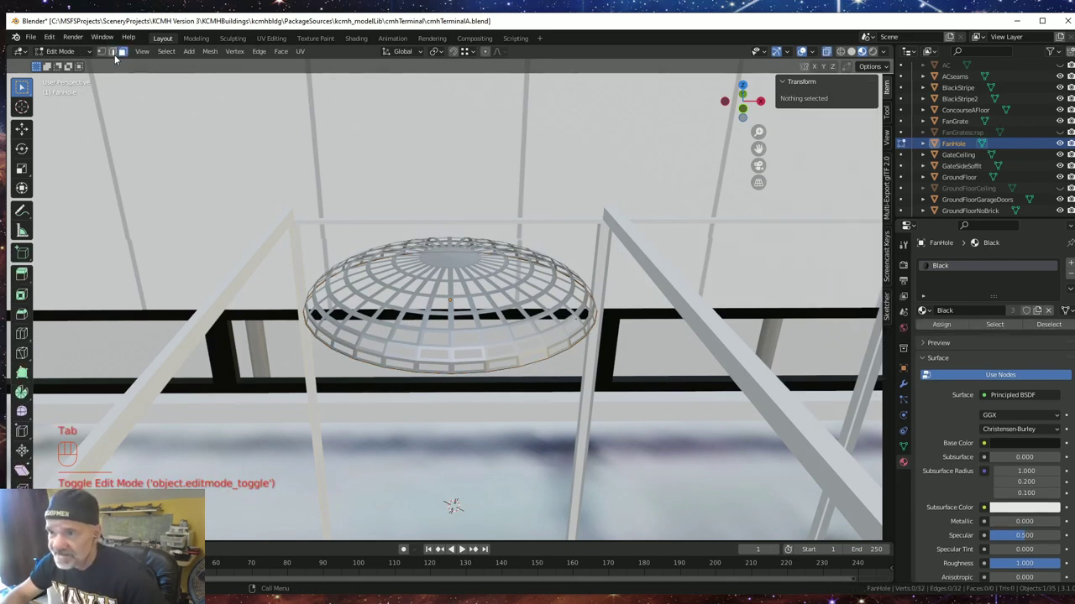
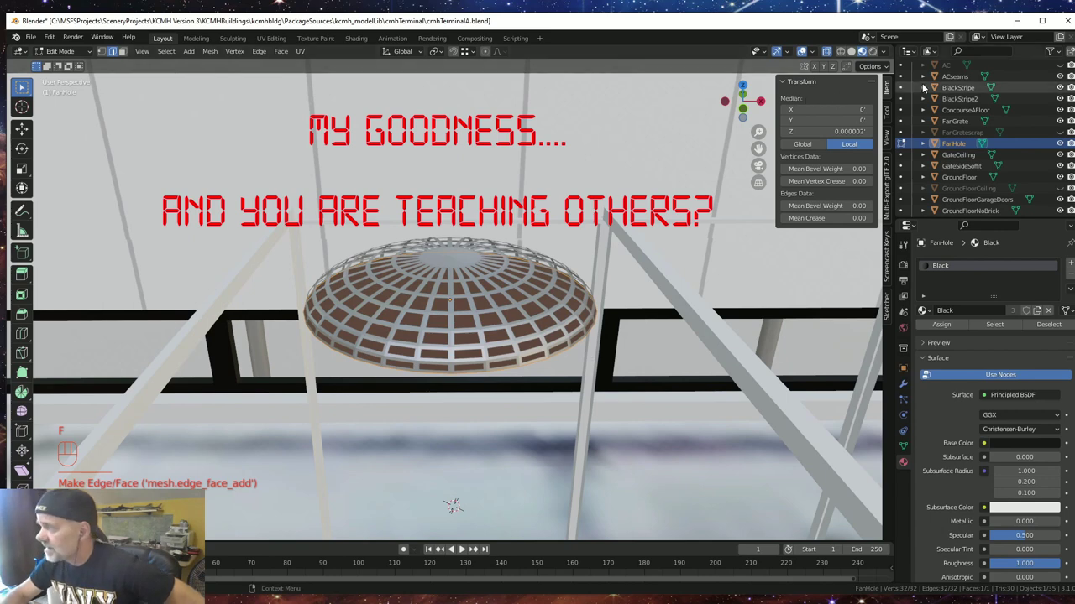
left_click(1066, 67)
middle_click(584, 392)
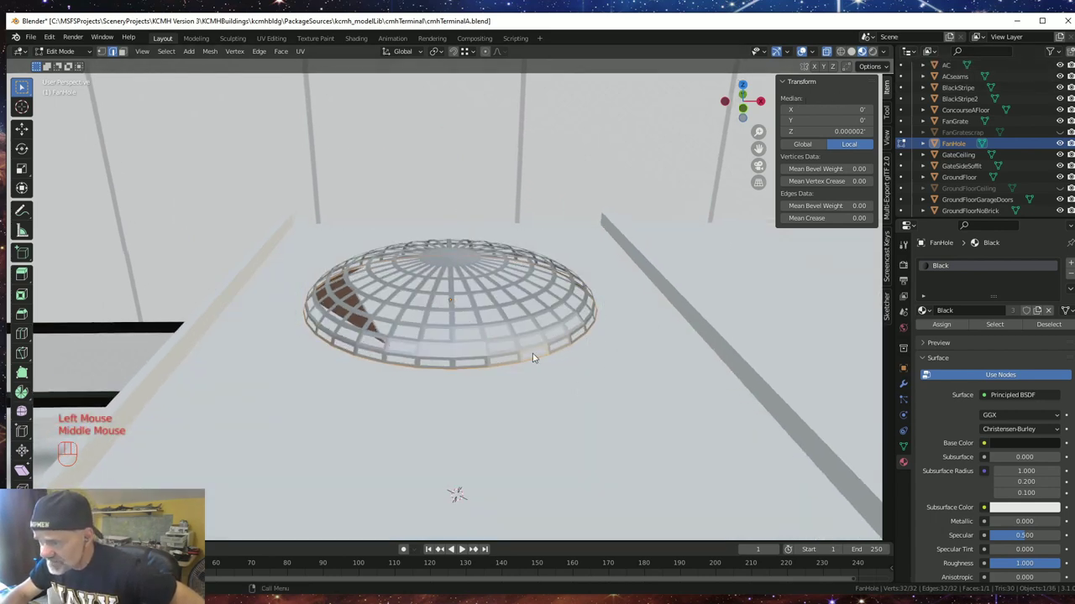
left_click_drag(474, 353, 471, 353)
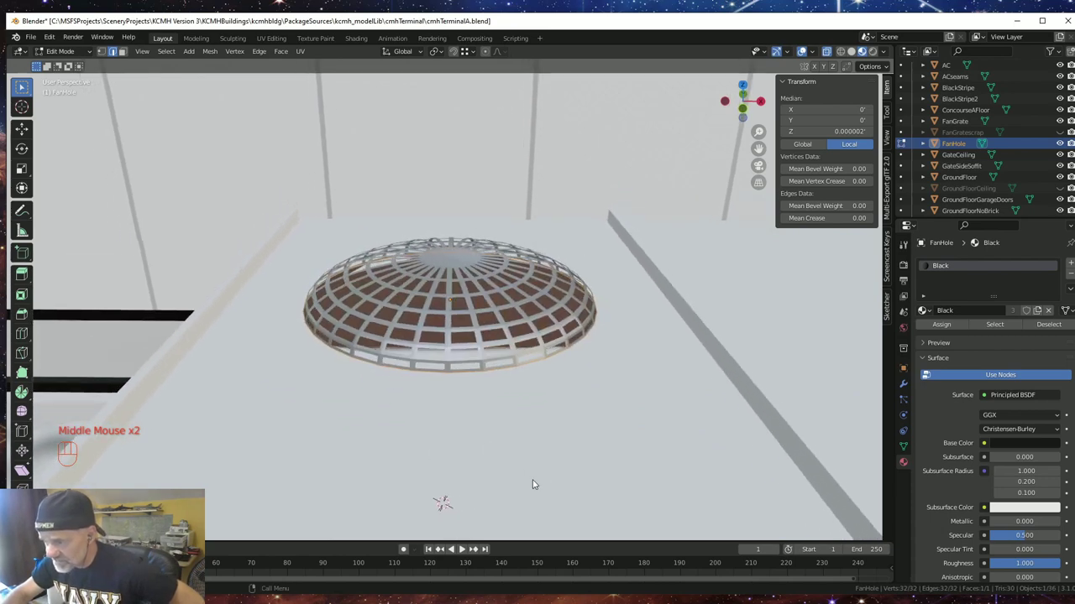
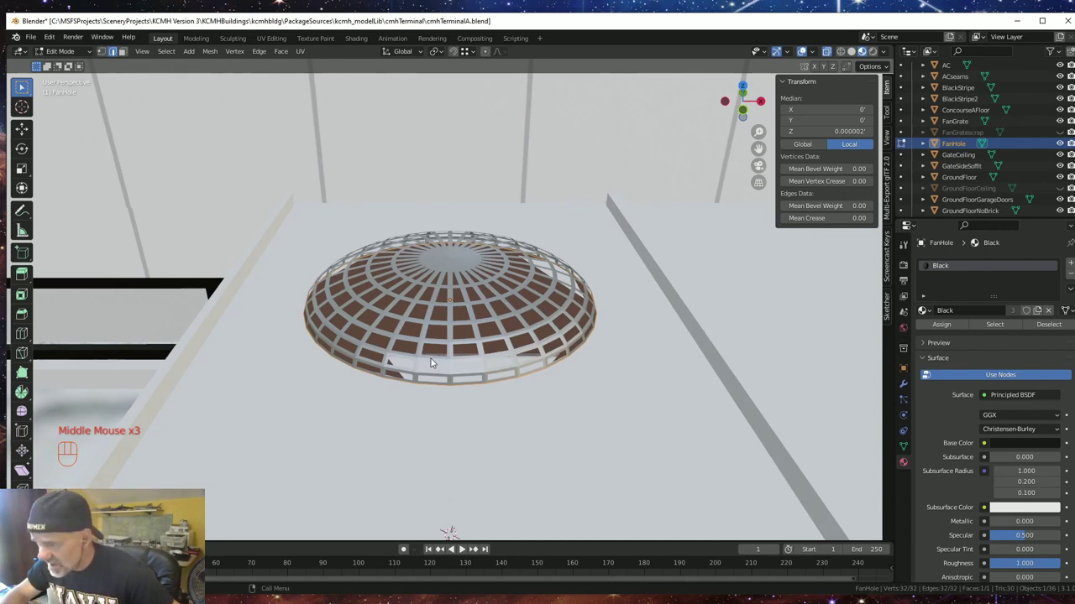
- Shrink the black FanHole disc slightly and lift it a touch along Z
key("s")
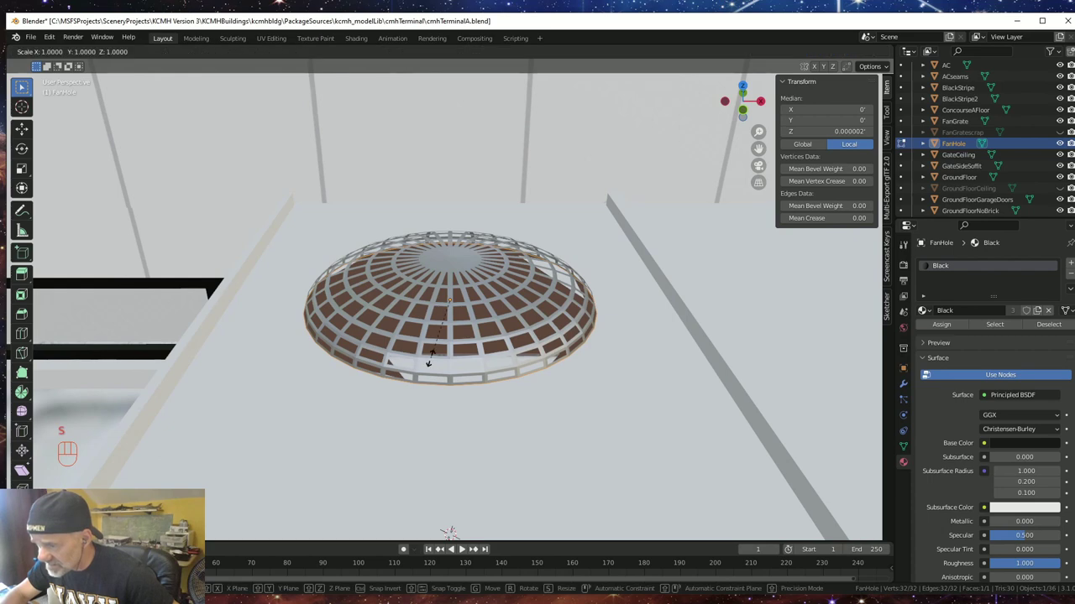
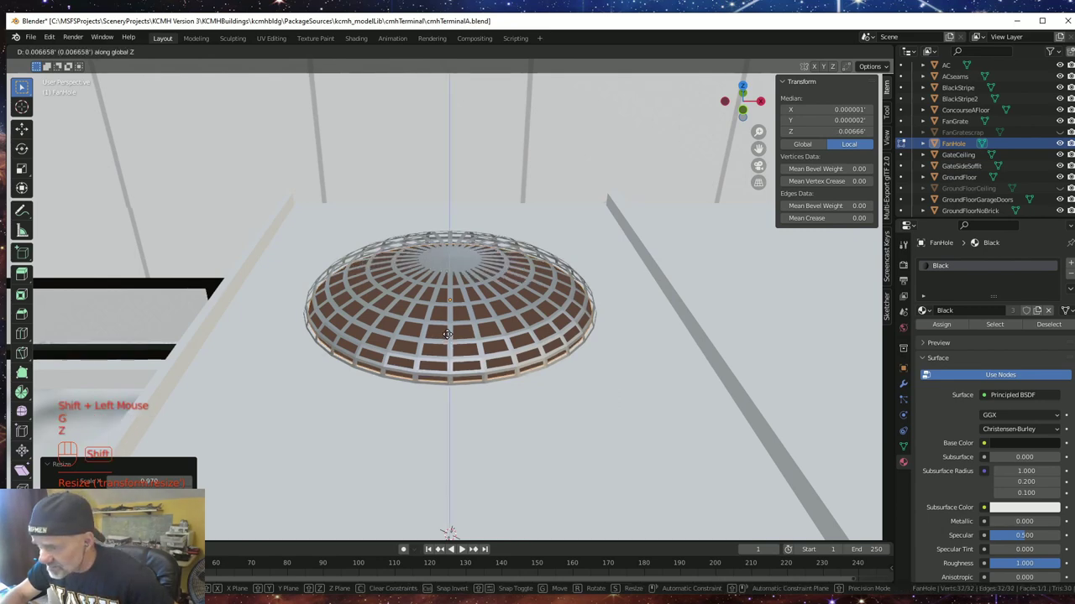
left_click(454, 338)
left_click_drag(494, 437, 487, 427)
scroll("down", 3)
left_click_drag(494, 422, 506, 422)
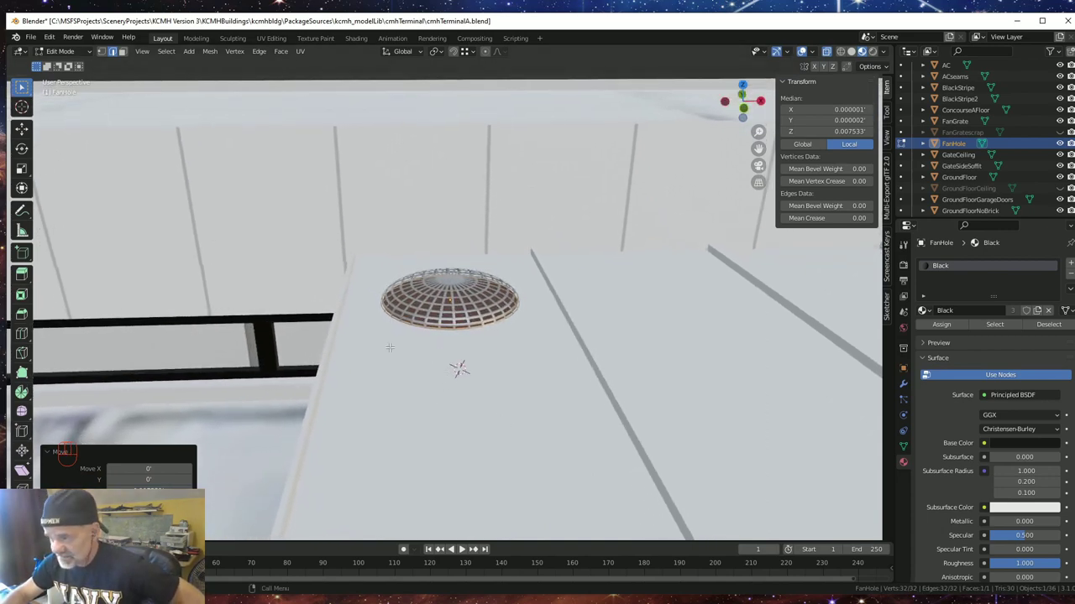
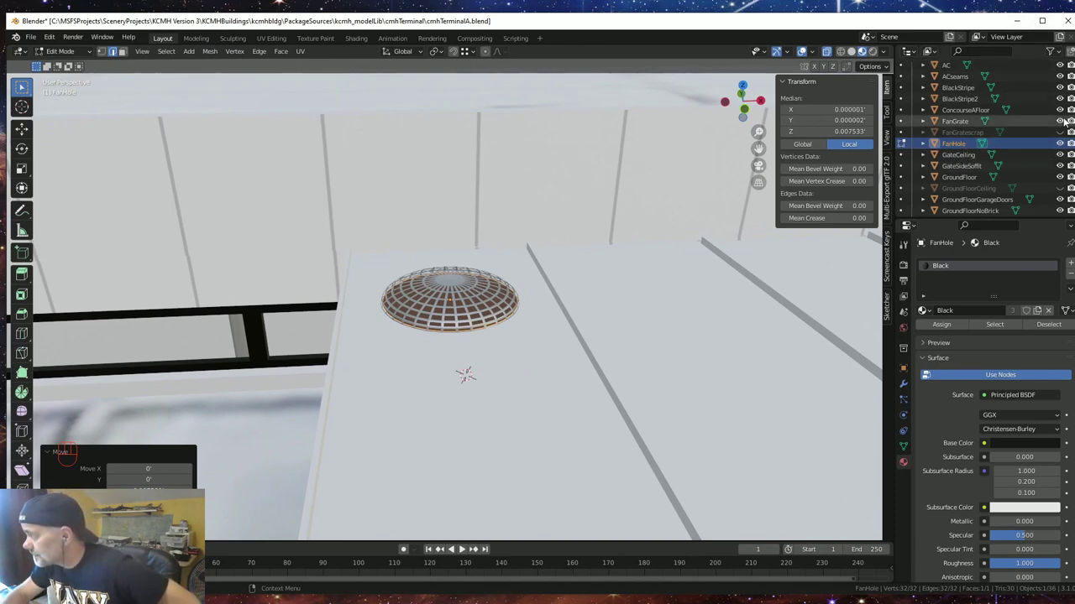
- Hide FanGrate, leave mesh editing and add a single-vertex object at the disc centre, viewed from above
left_click(1064, 122)
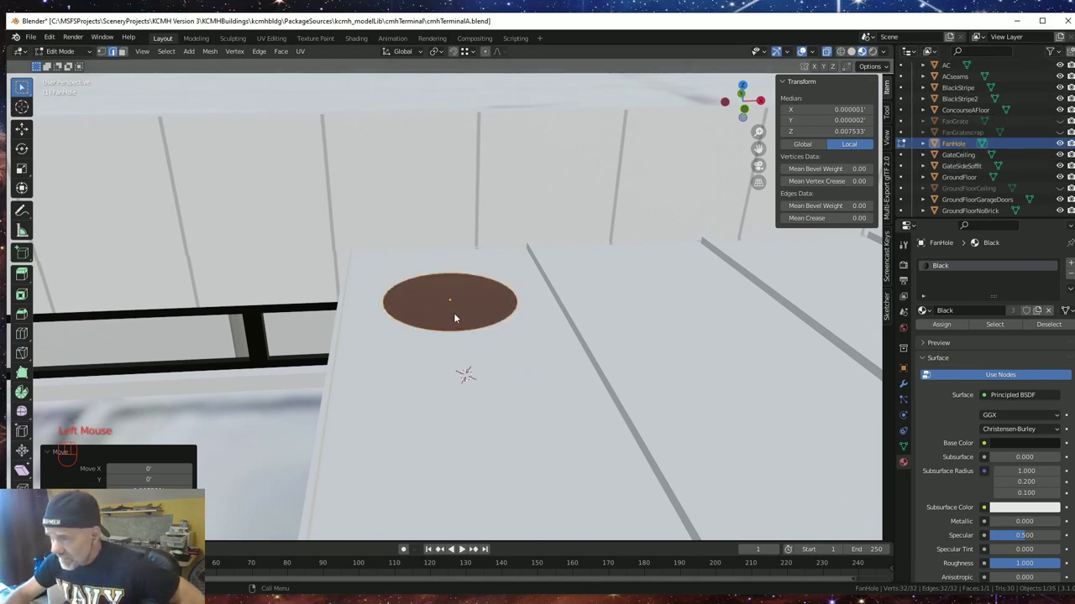
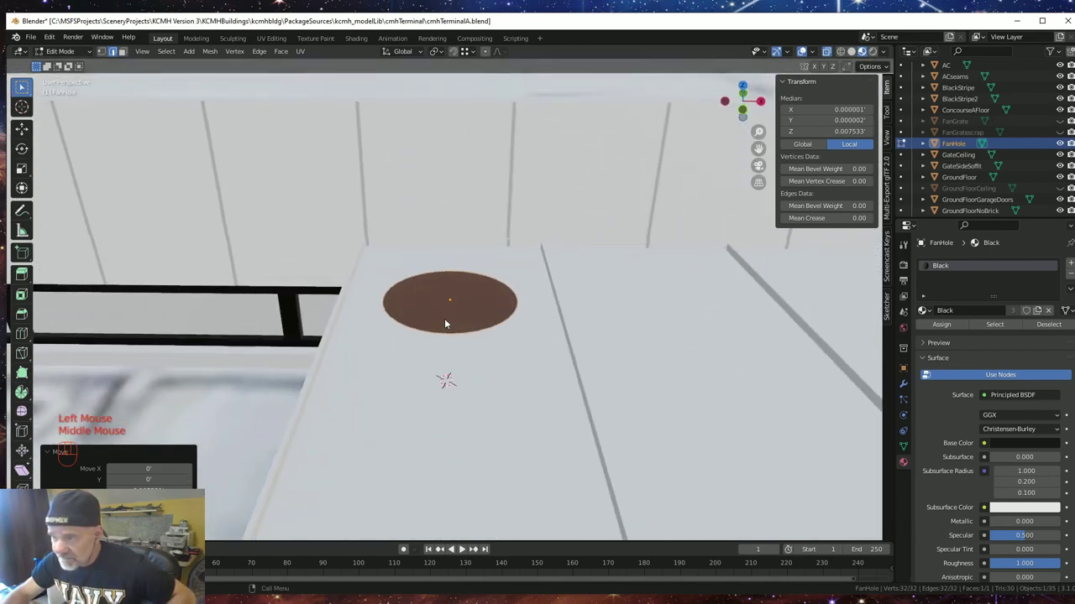
key("Tab")
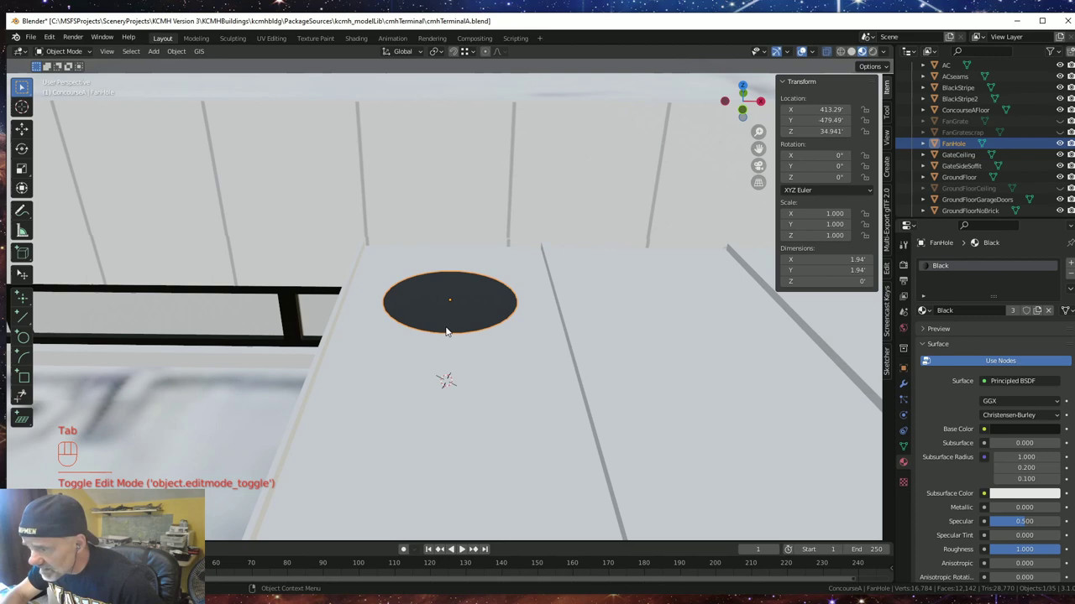
key("shift+s")
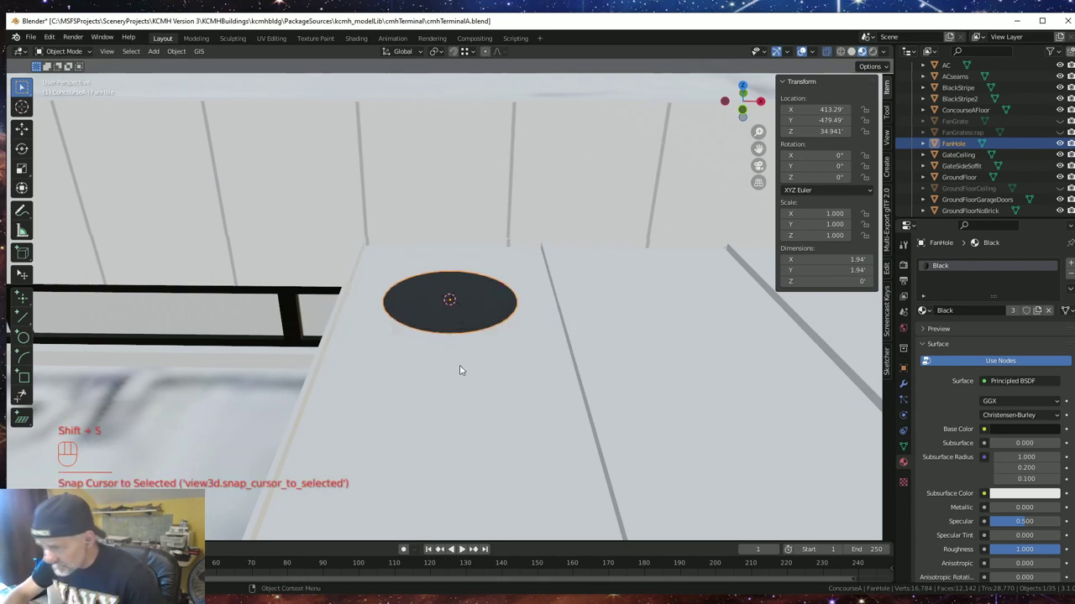
left_click_drag(465, 373, 473, 370)
left_click_drag(472, 357, 467, 374)
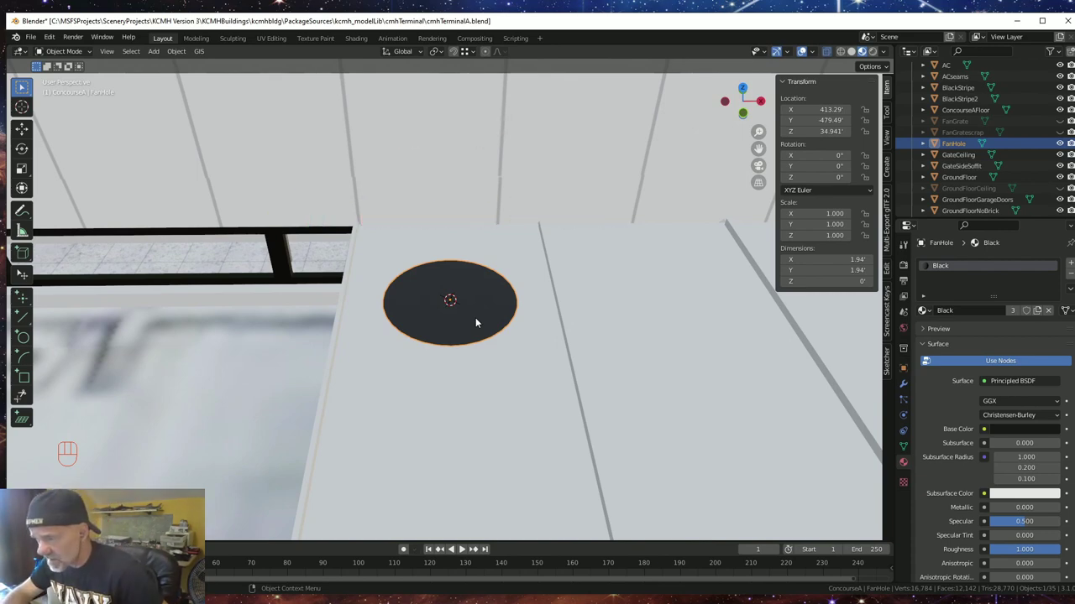
key("Tab")
key("Tab")
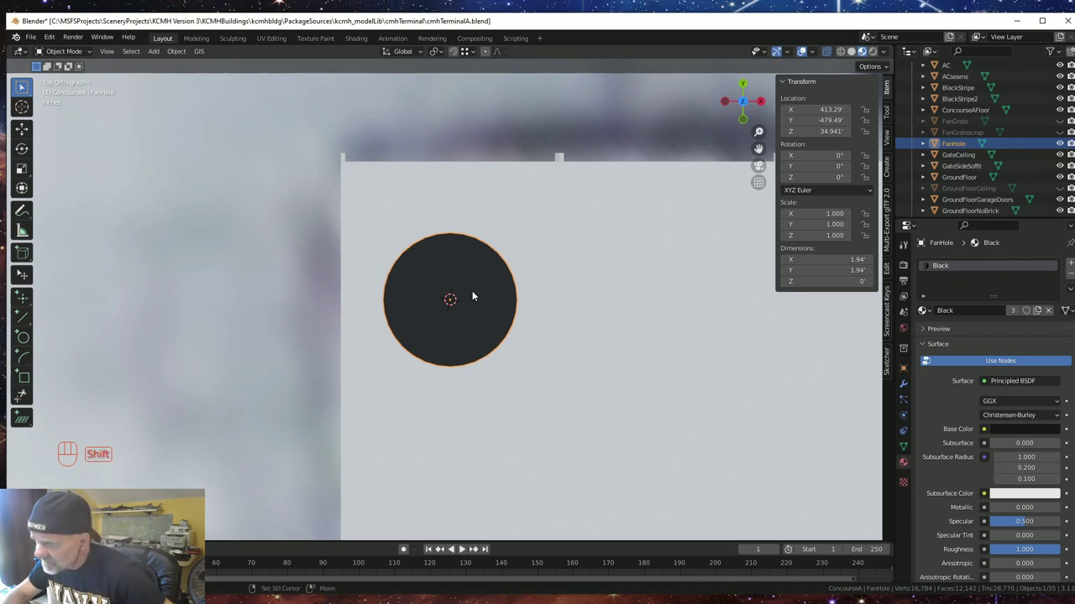
- Rename the lone vertex object to FanBlade and zoom in on the fan hole circle
key("shift+a")
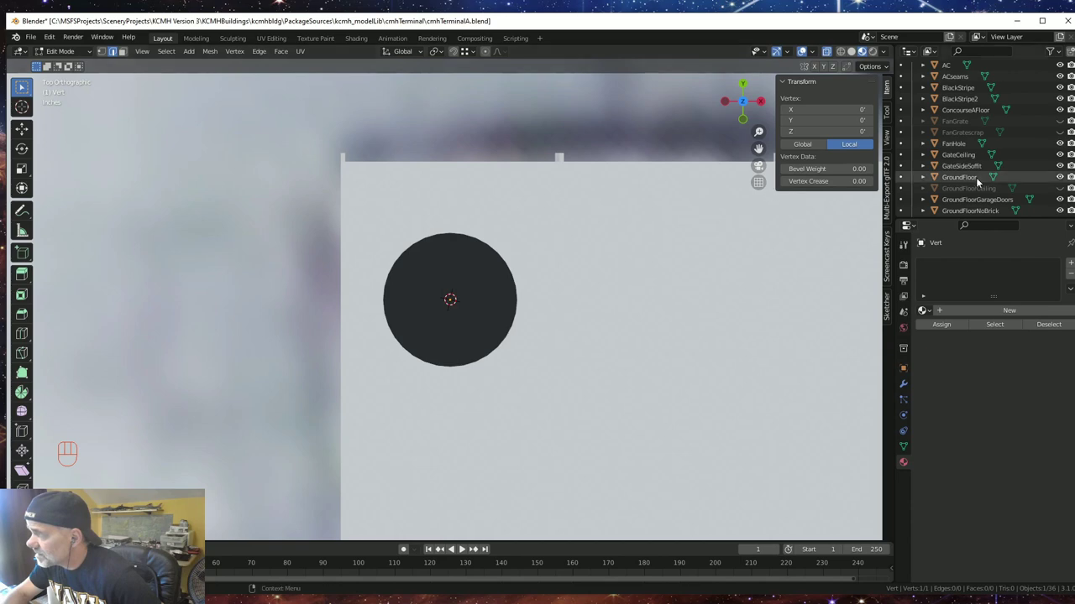
key("KP_Decimal")
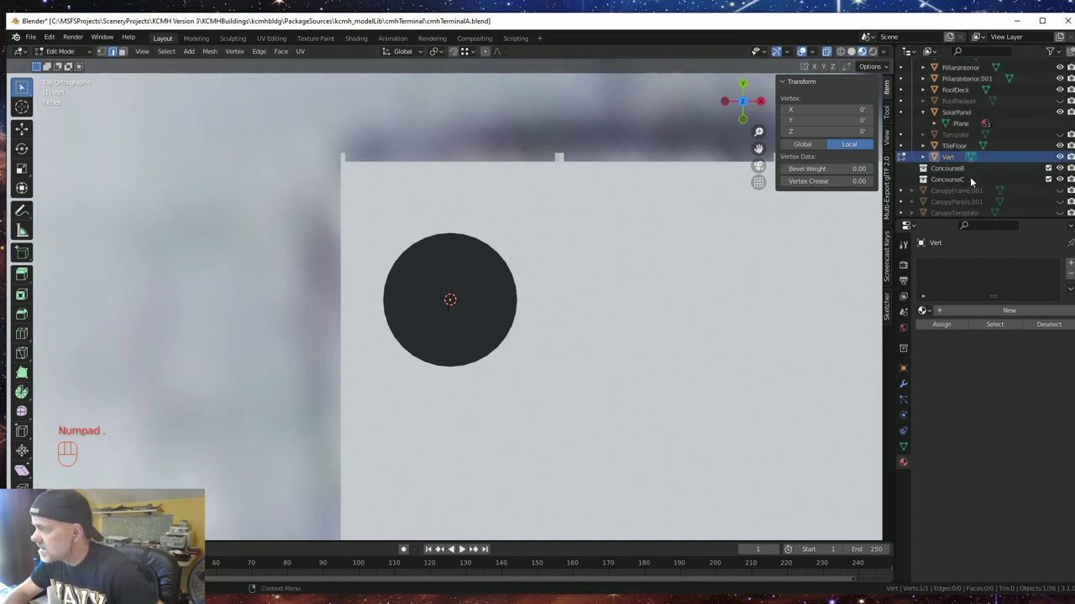
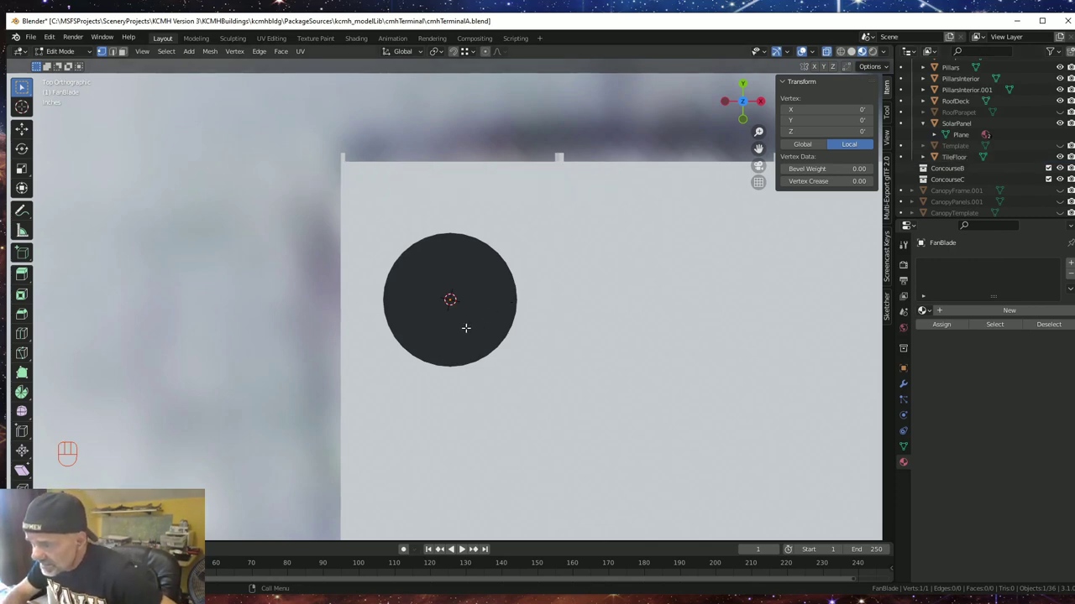
scroll("up", 3)
scroll("up", 3)
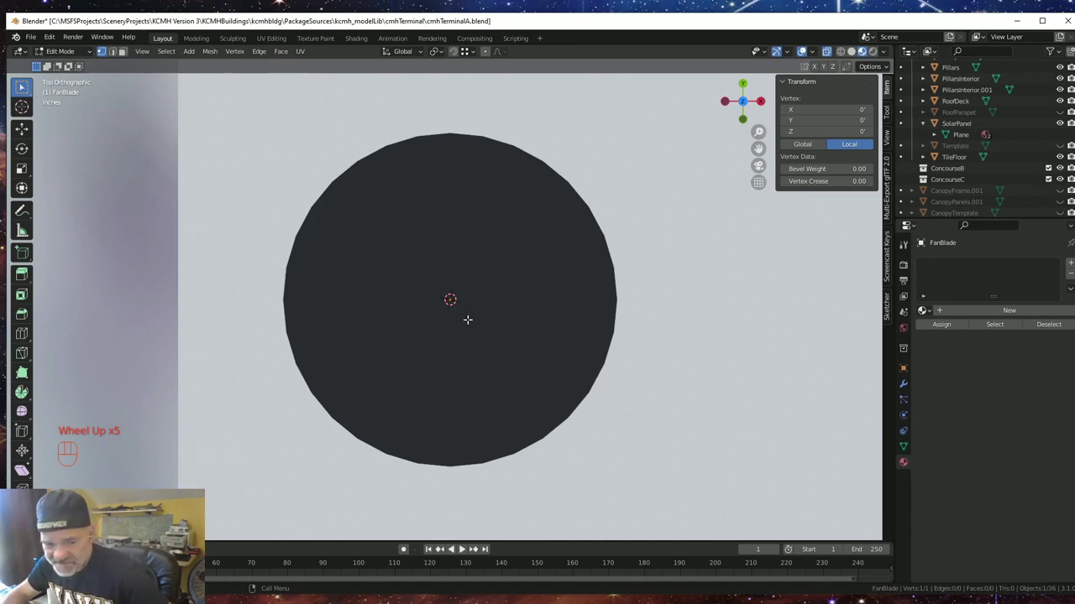
- Extrude the vertex out to the rim, along it several times, back toward the centre, and join it closed into a wedge
key("e")
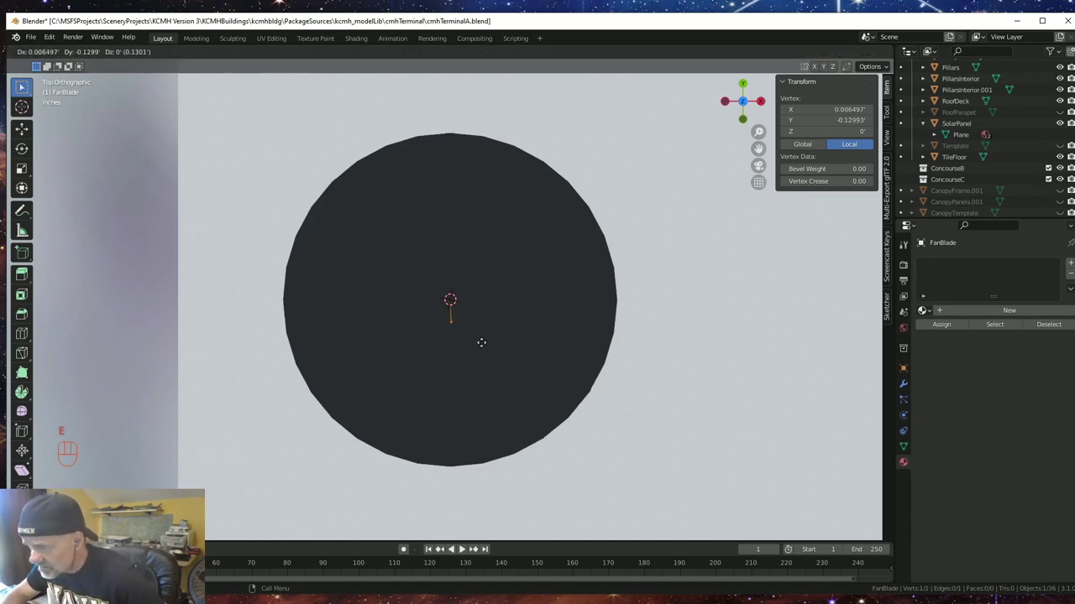
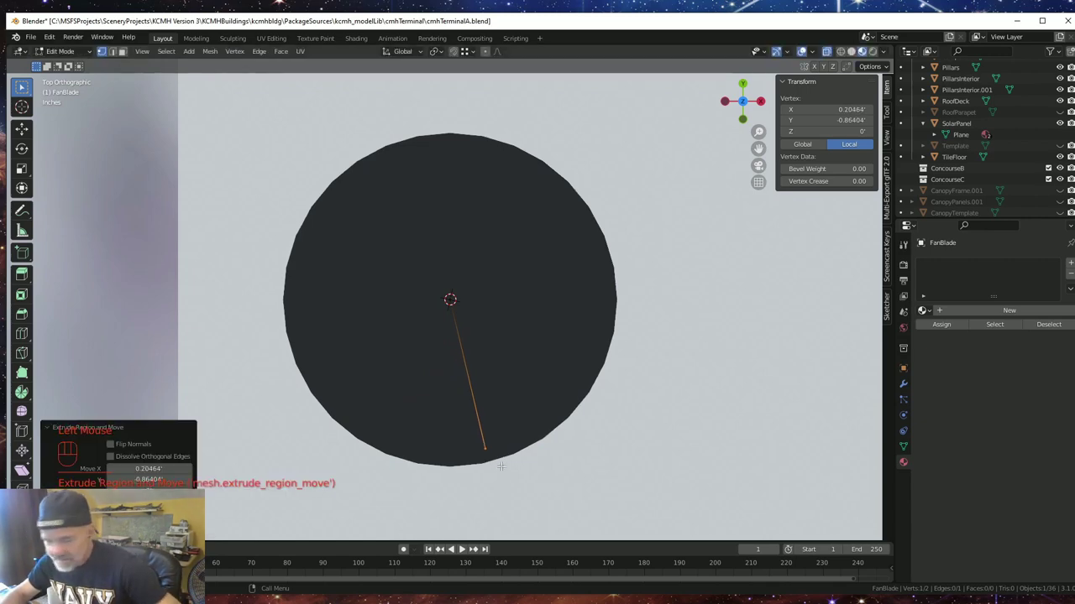
key("e")
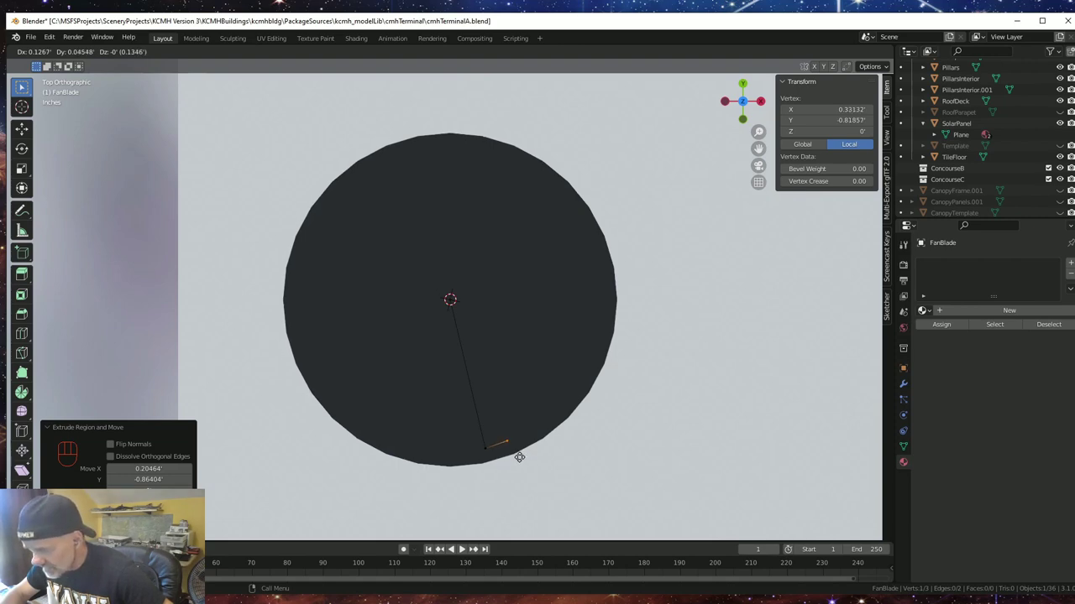
key("e")
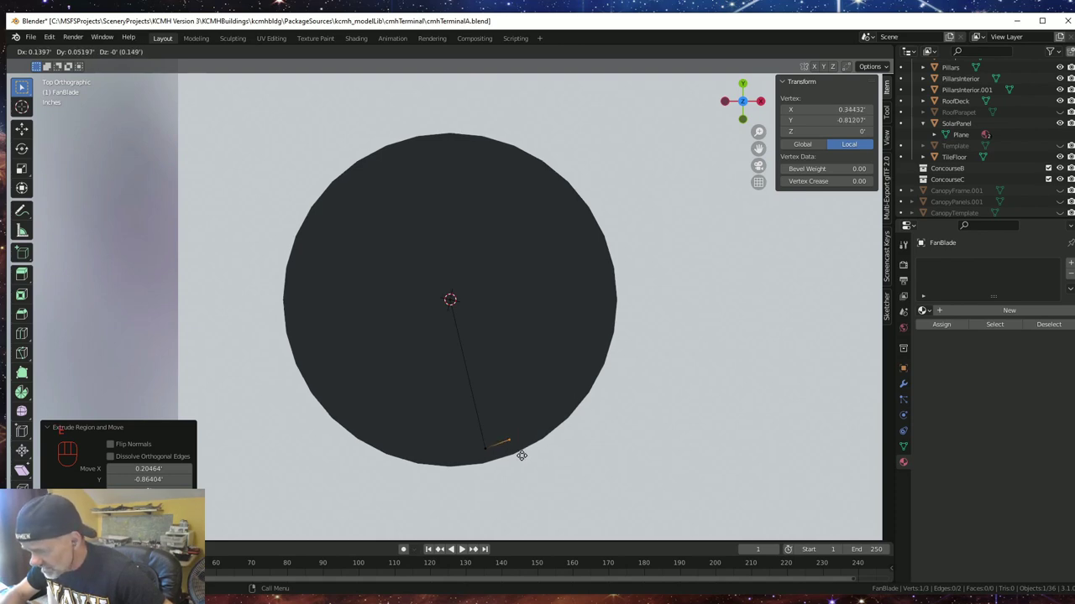
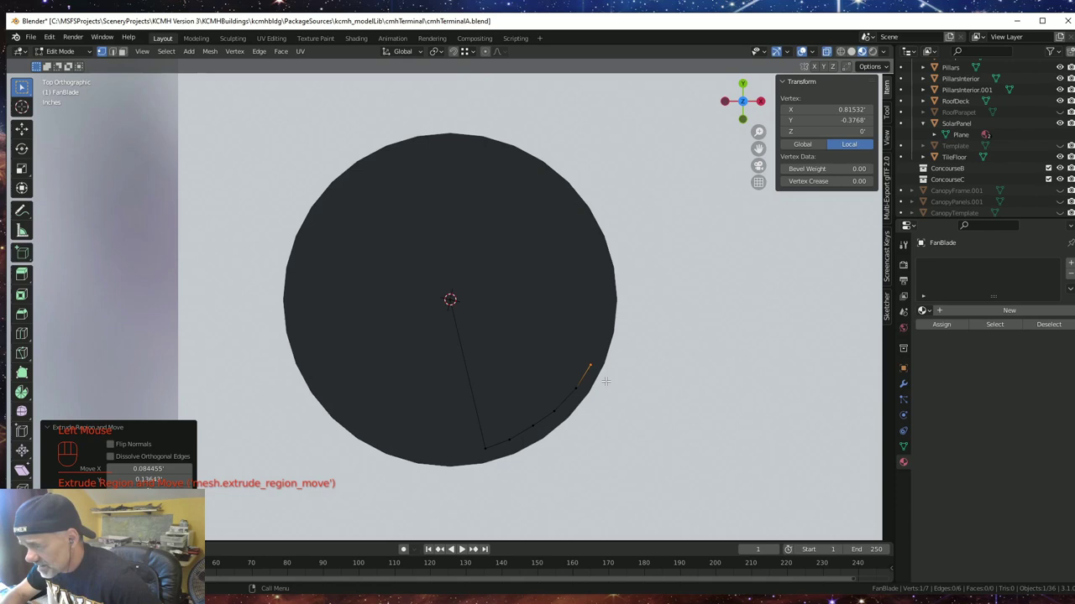
key("e")
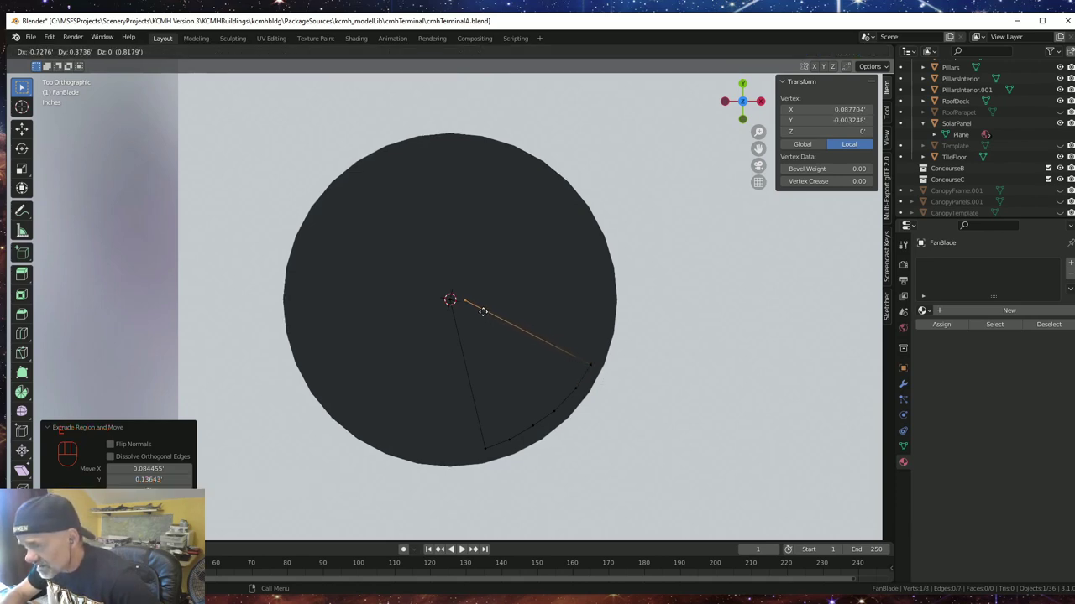
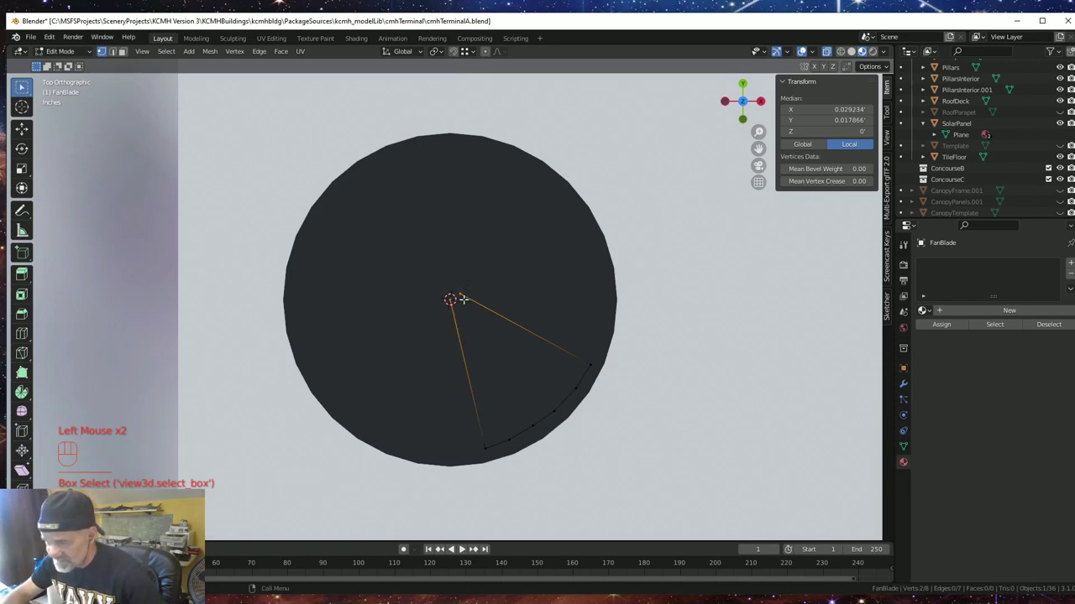
key("f")
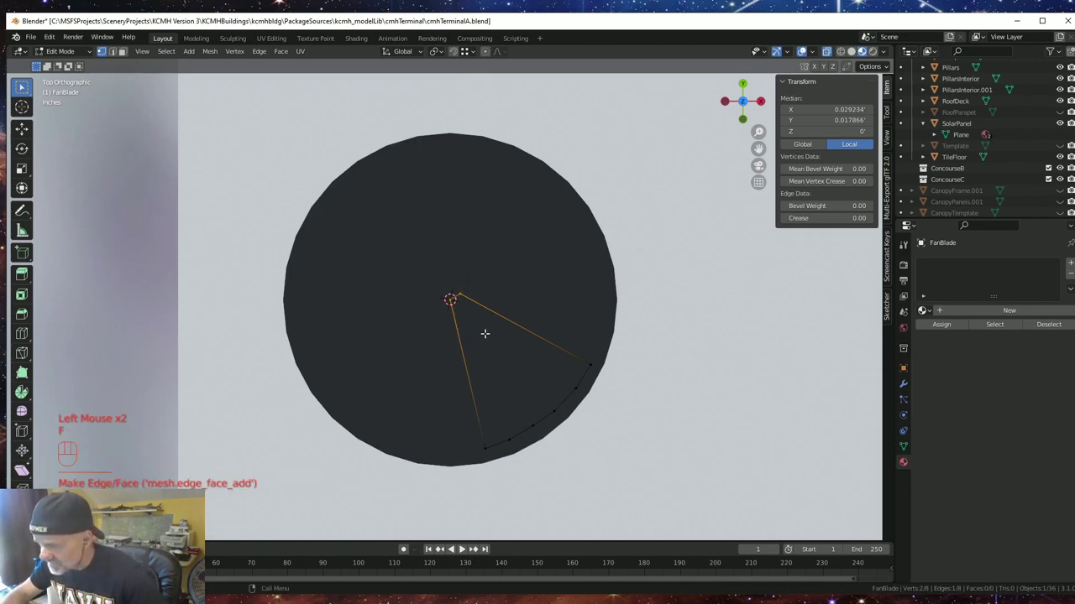
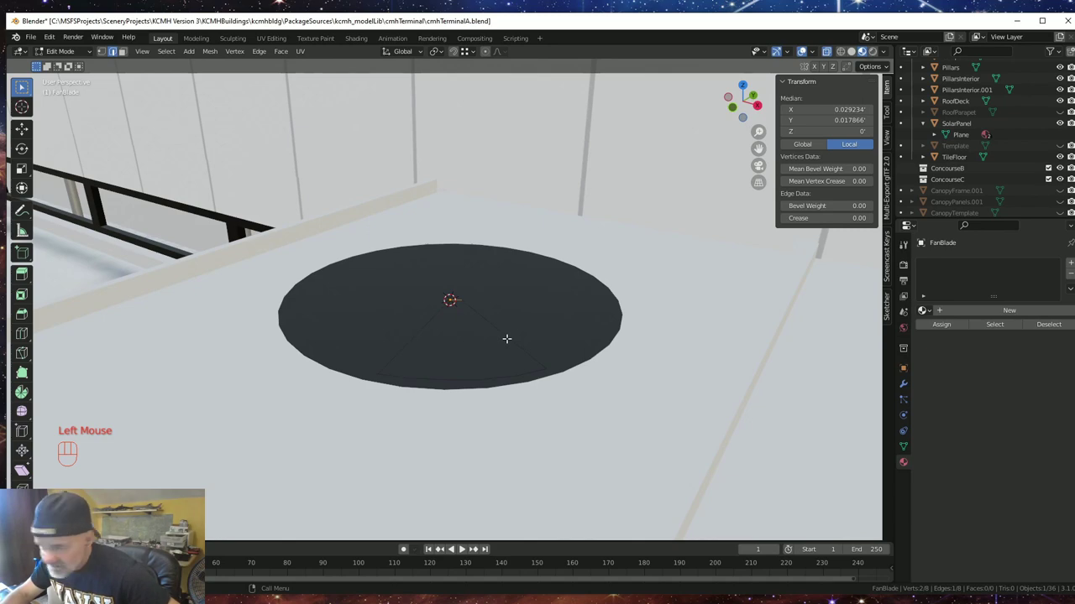
- Fill the whole wedge outline into one face and hide FanHole to inspect the blade
key("a")
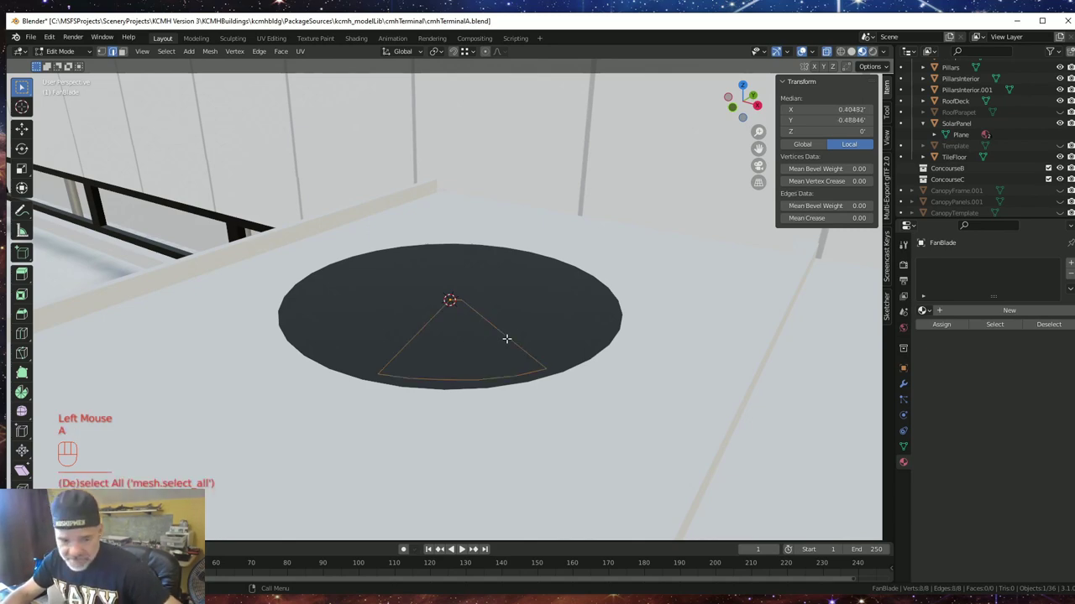
key("f")
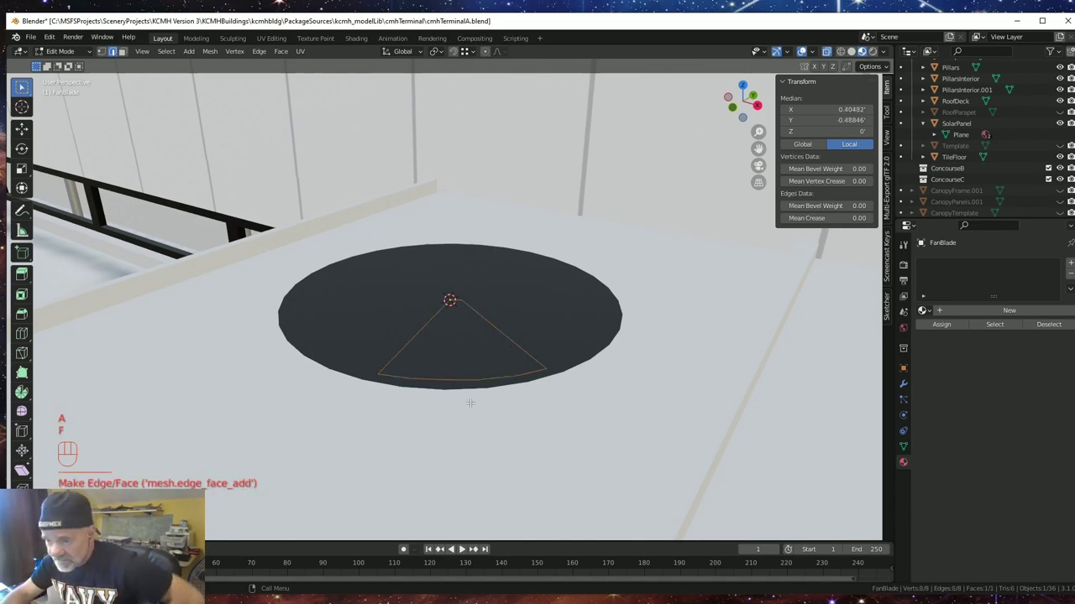
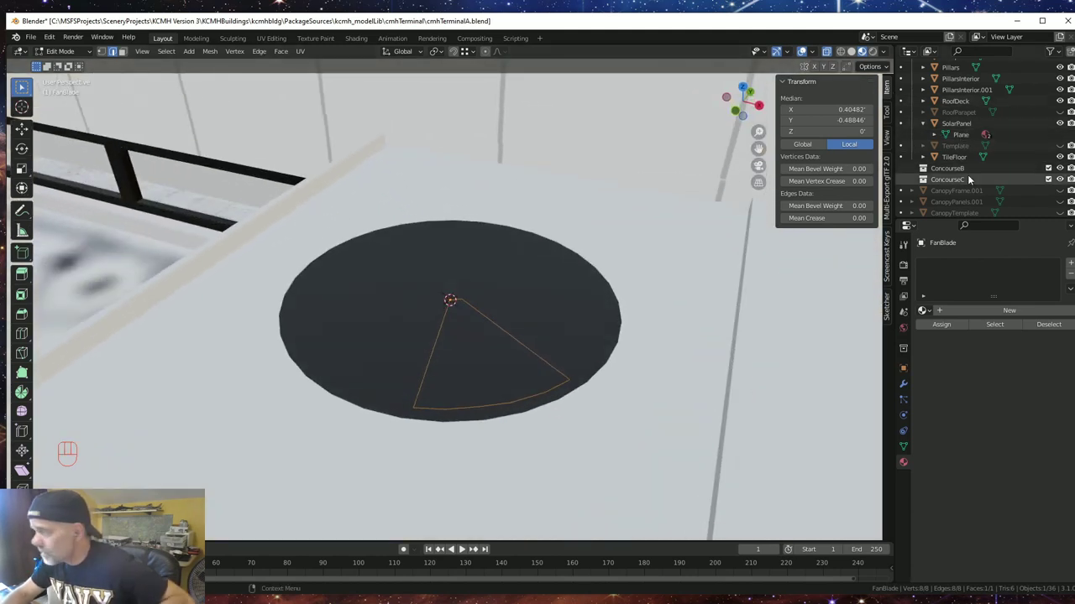
key("KP_Decimal")
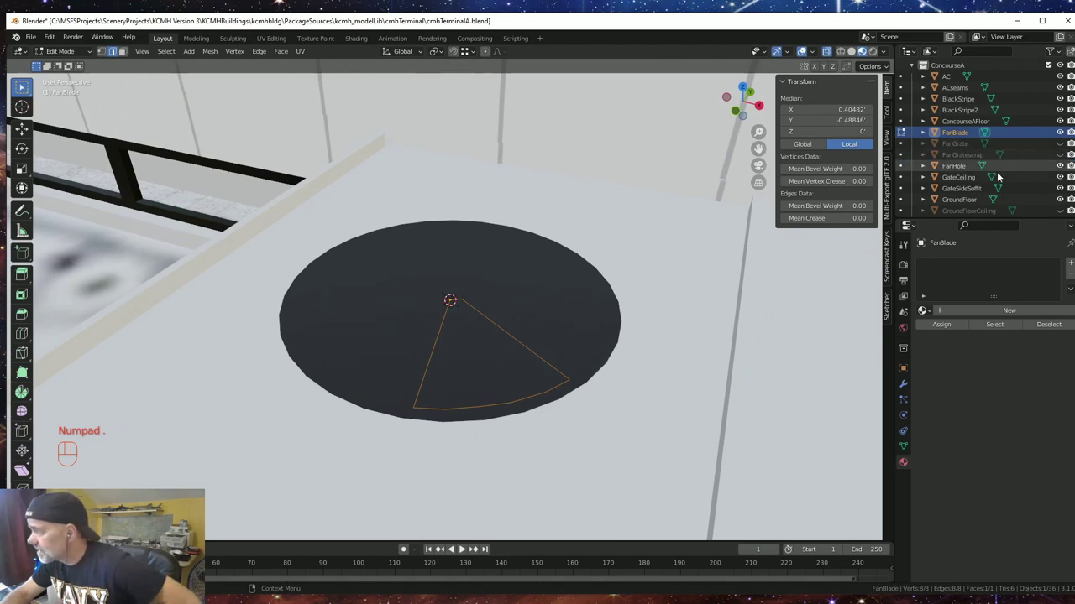
left_click(1066, 169)
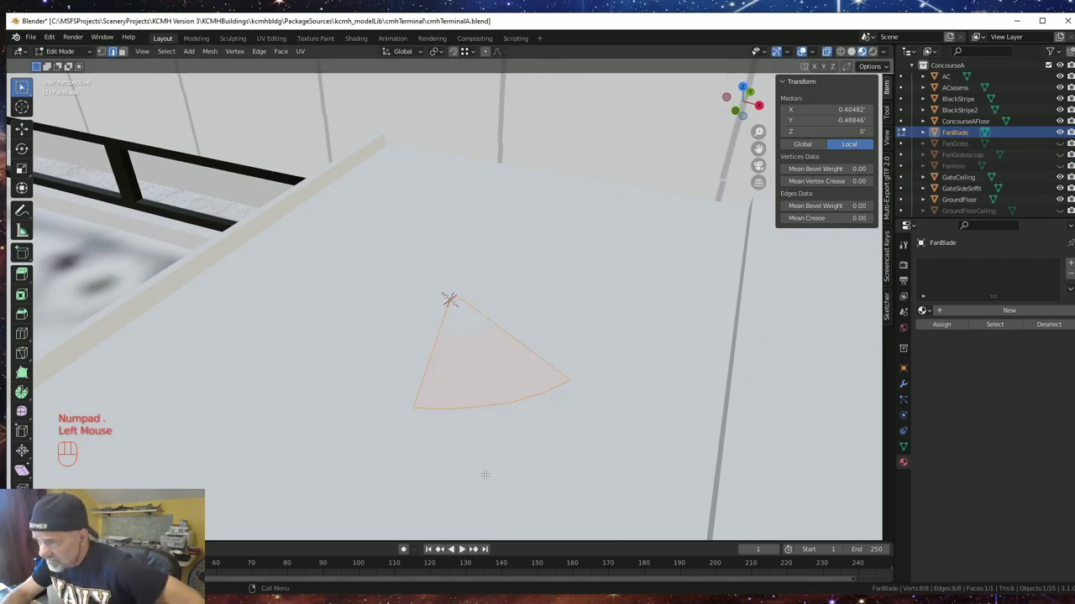
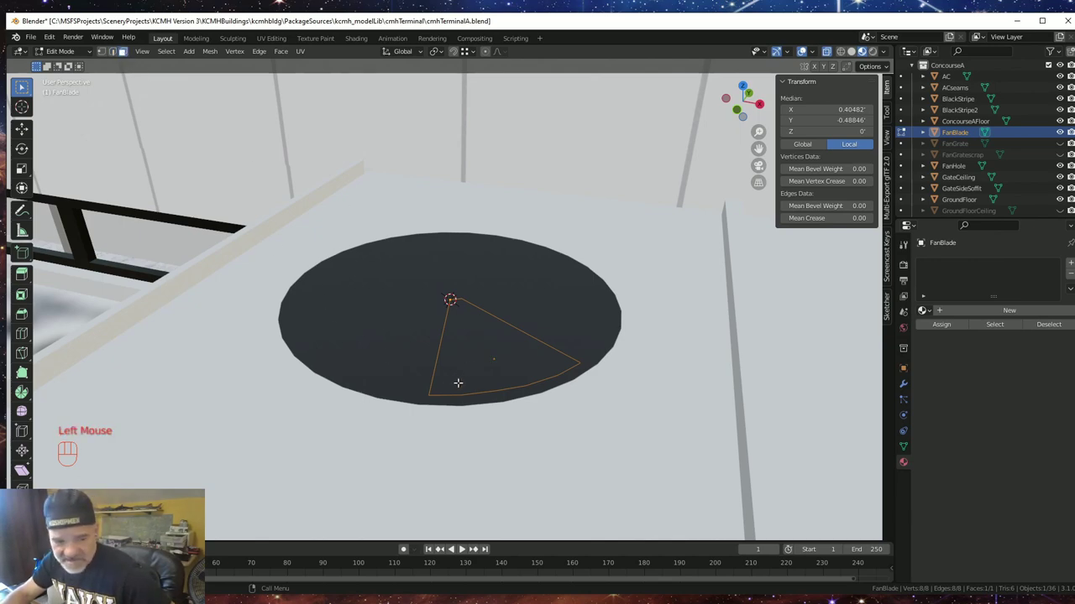
- Raise the whole FanBlade face straight up along Z
key("a")
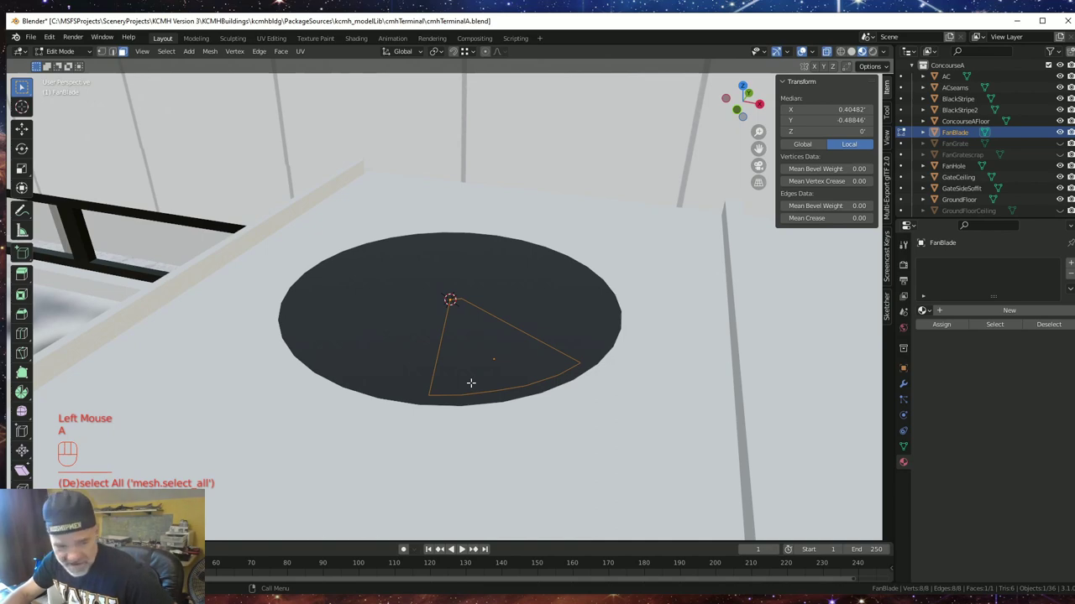
key("g")
key("z")
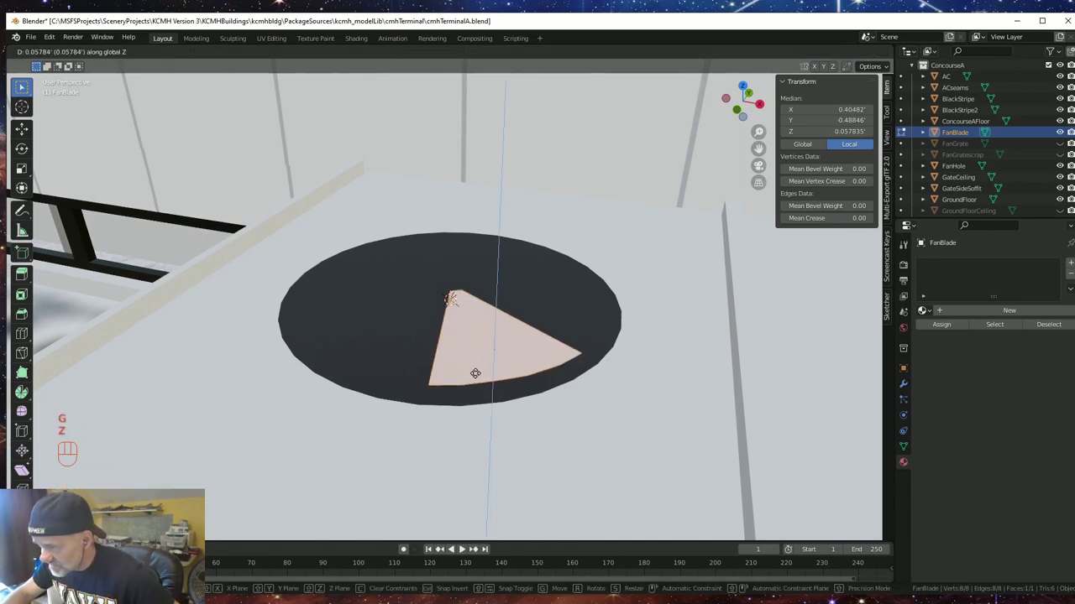
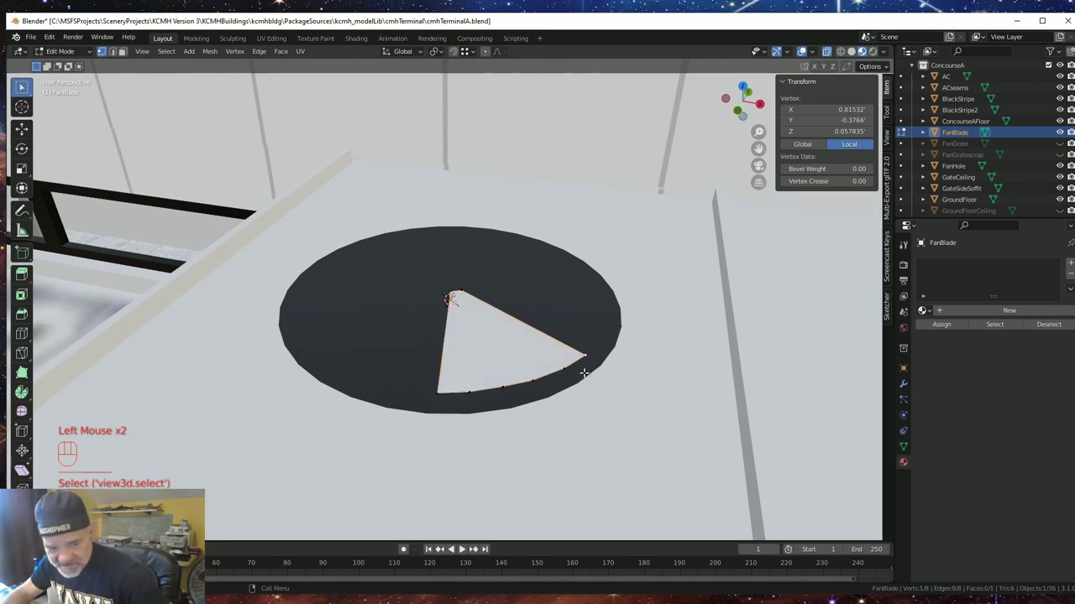
- Lift three rim vertices along Z by differing amounts so the wedge gains a twisted pitch
key("g")
key("z")
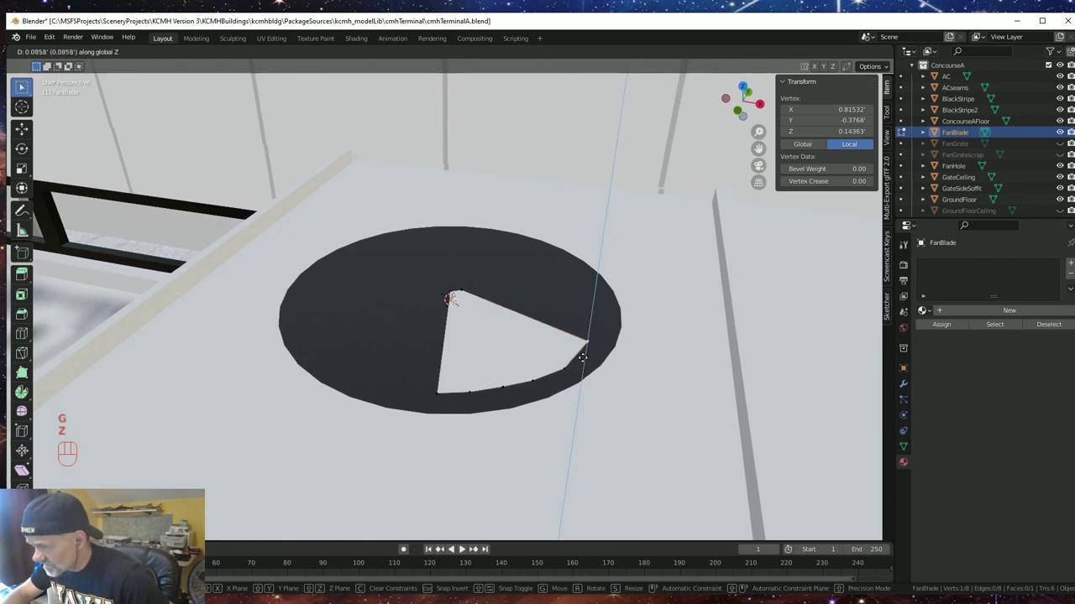
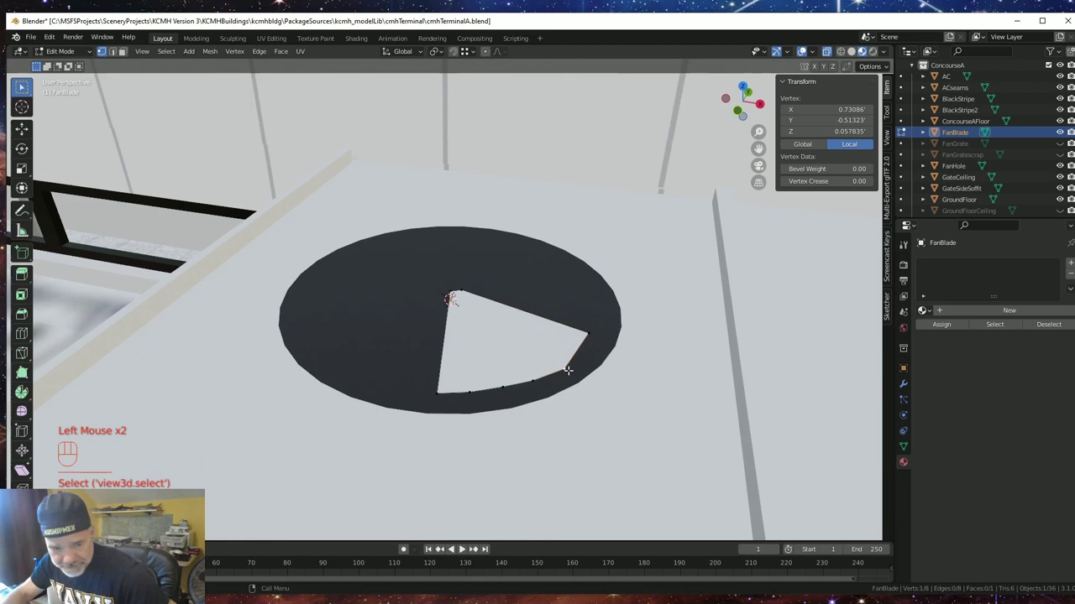
key("g")
key("z")
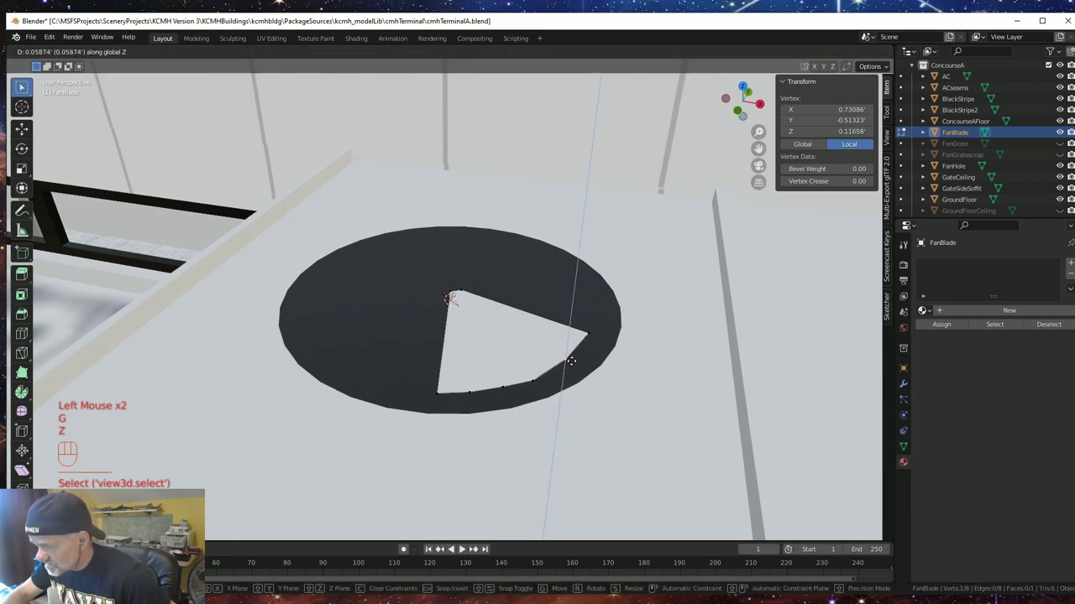
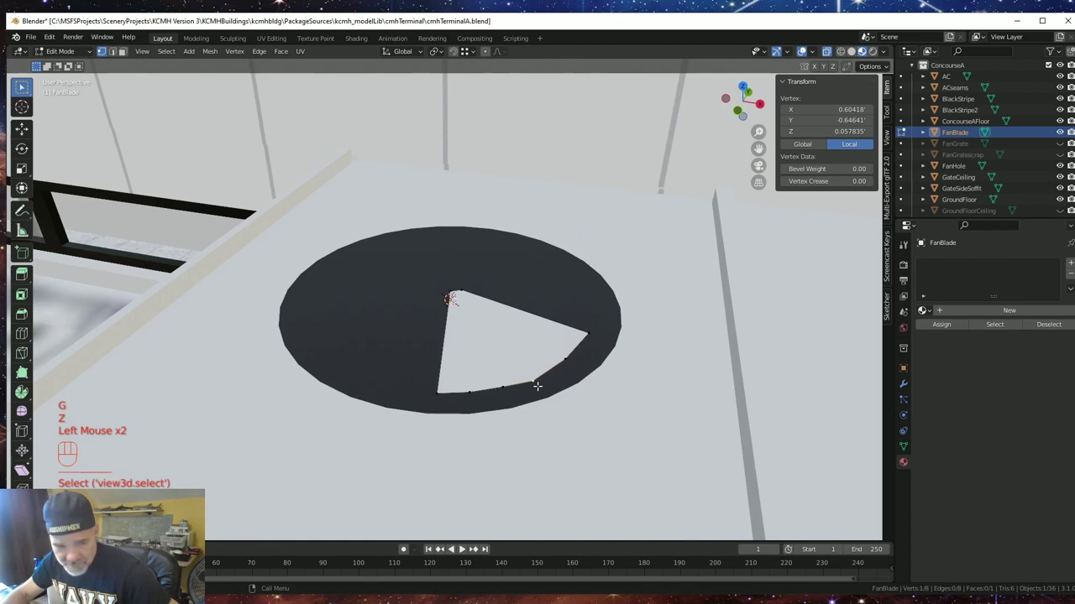
key("g")
key("z")
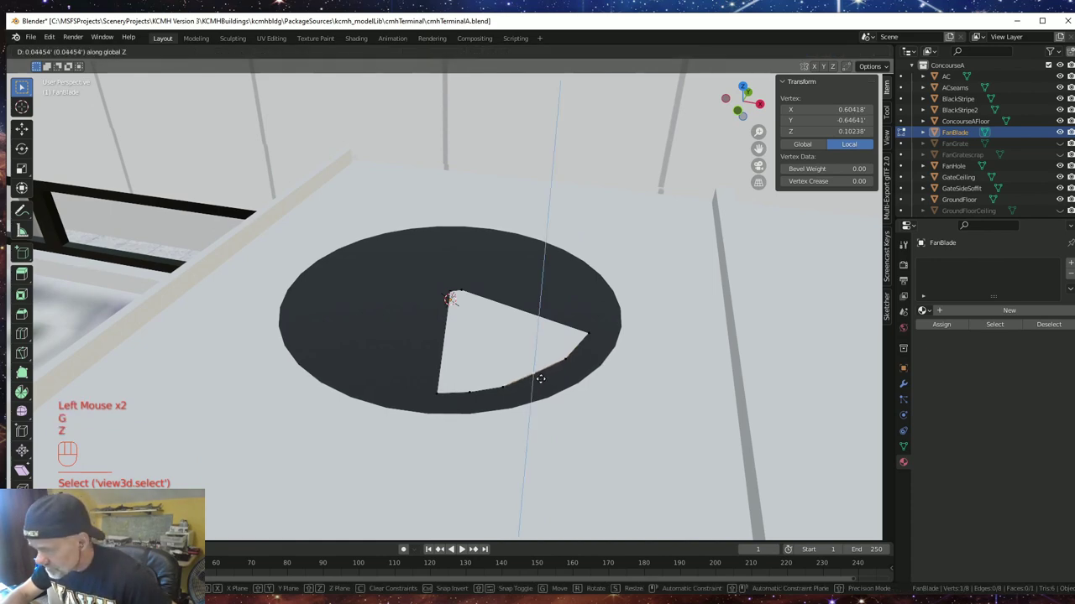
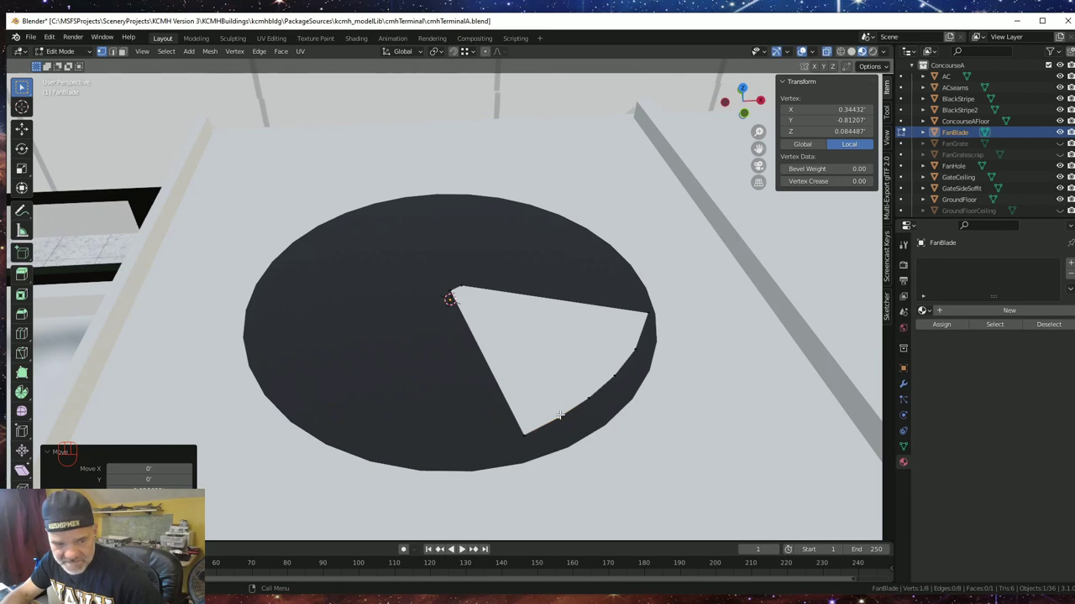
- Return to object mode and add a plain axes empty at the fan hole
key("Tab")
left_click_drag(35, 40, 61, 117)
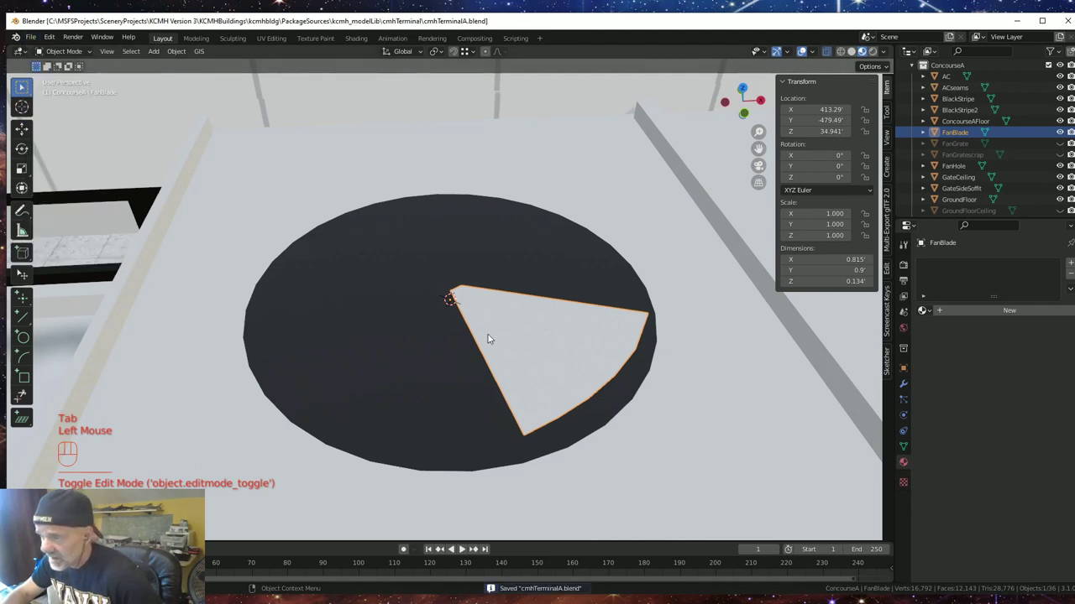
left_click_drag(433, 346, 452, 313)
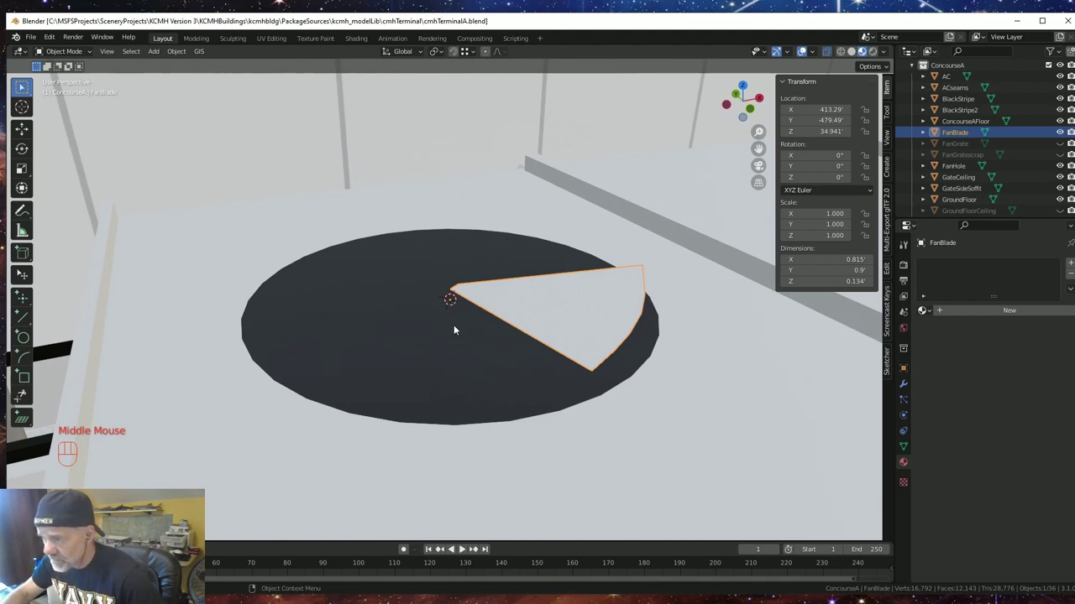
key("shift+a")
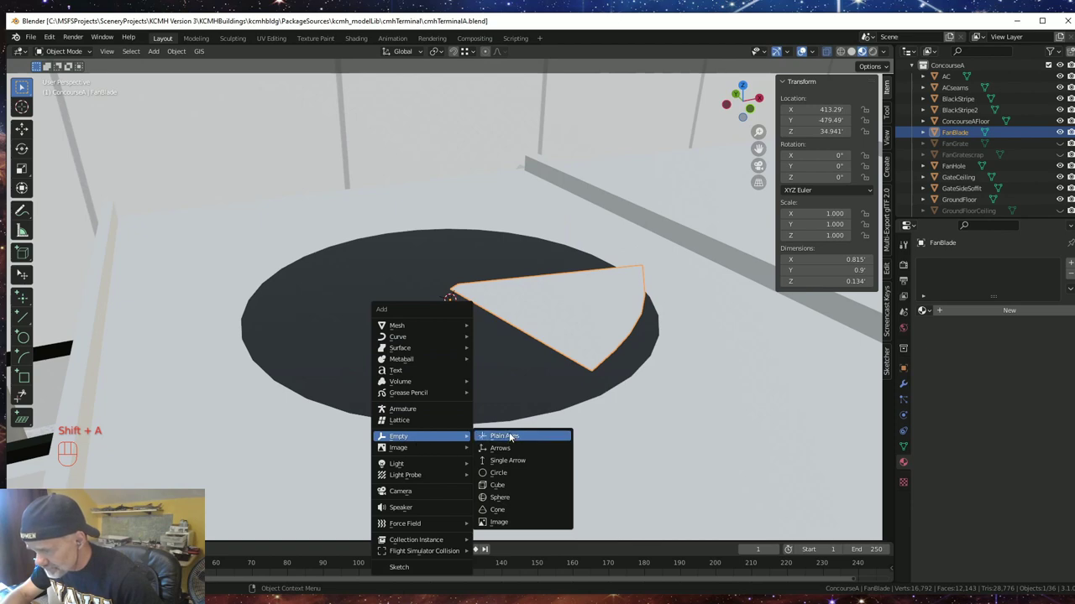
left_click_drag(512, 410, 482, 374)
scroll("down", 3)
left_click_drag(473, 441, 478, 477)
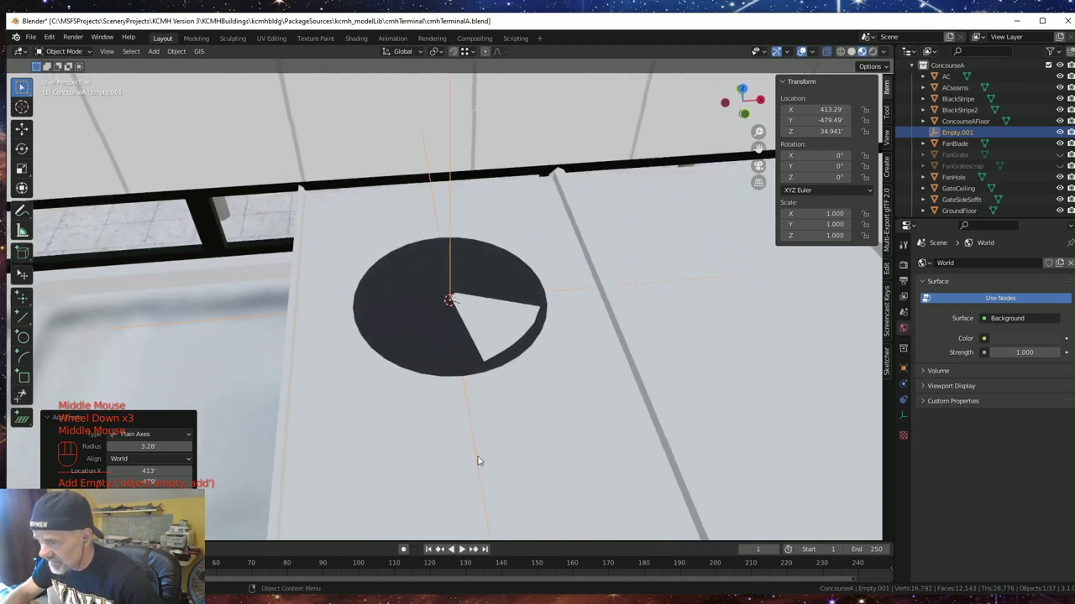
scroll("up", 3)
scroll("up", 3)
left_click_drag(486, 432, 500, 364)
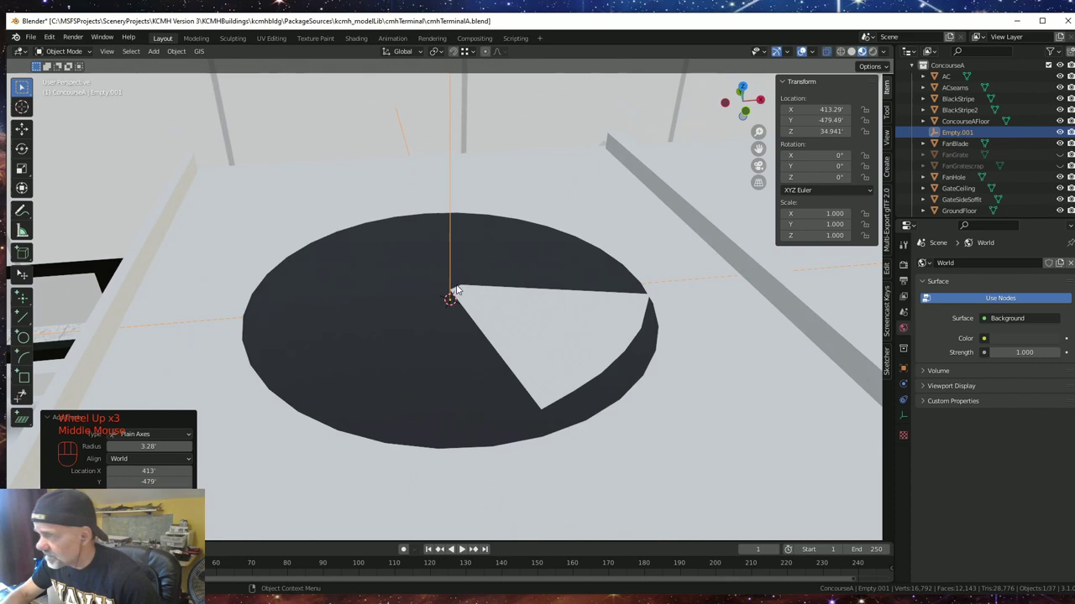
- Select the FanBlade wedge and bring up its object properties panel
left_click(507, 320)
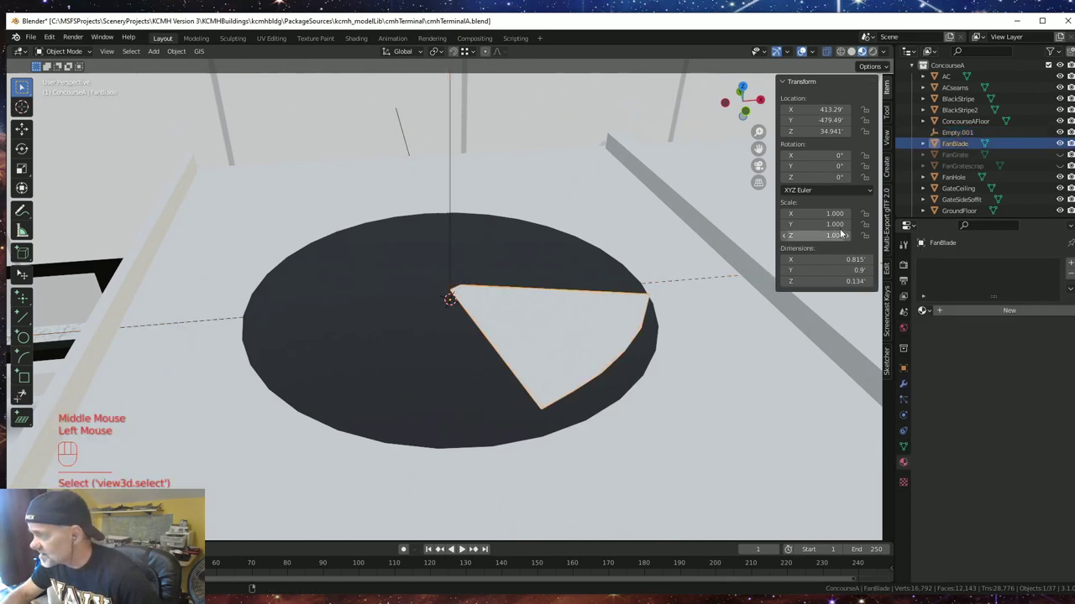
left_click(454, 262)
left_click(456, 164)
left_click(515, 346)
left_click_drag(491, 395, 482, 387)
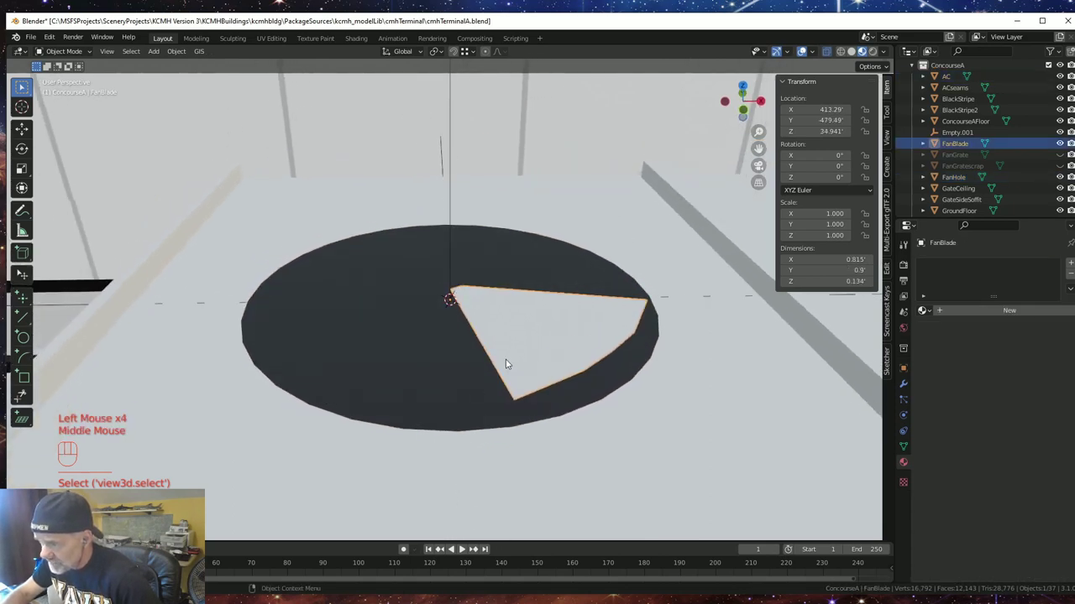
left_click_drag(514, 361, 519, 367)
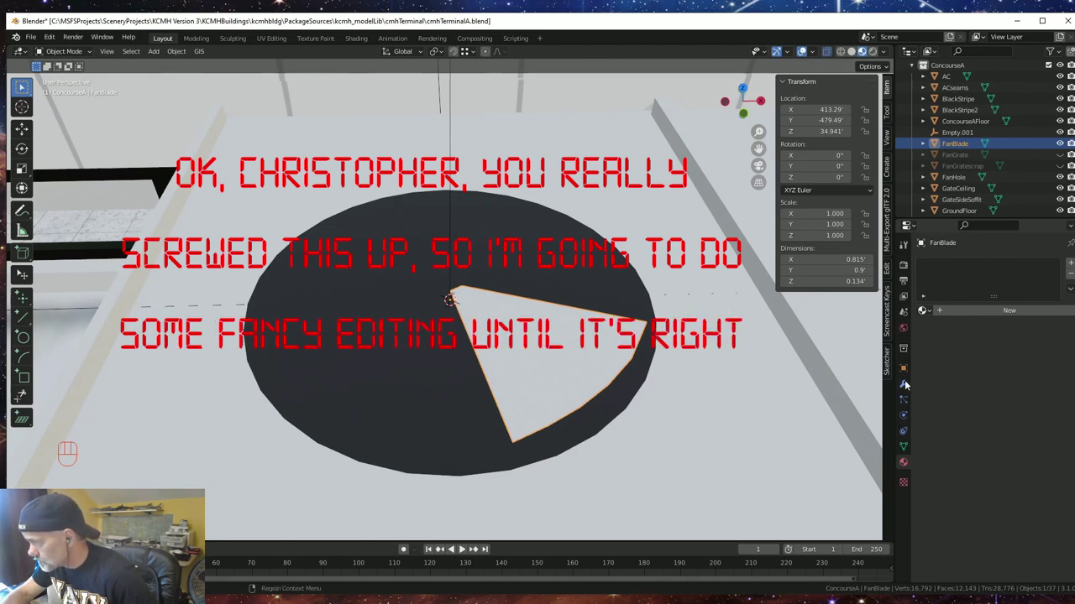
left_click(907, 371)
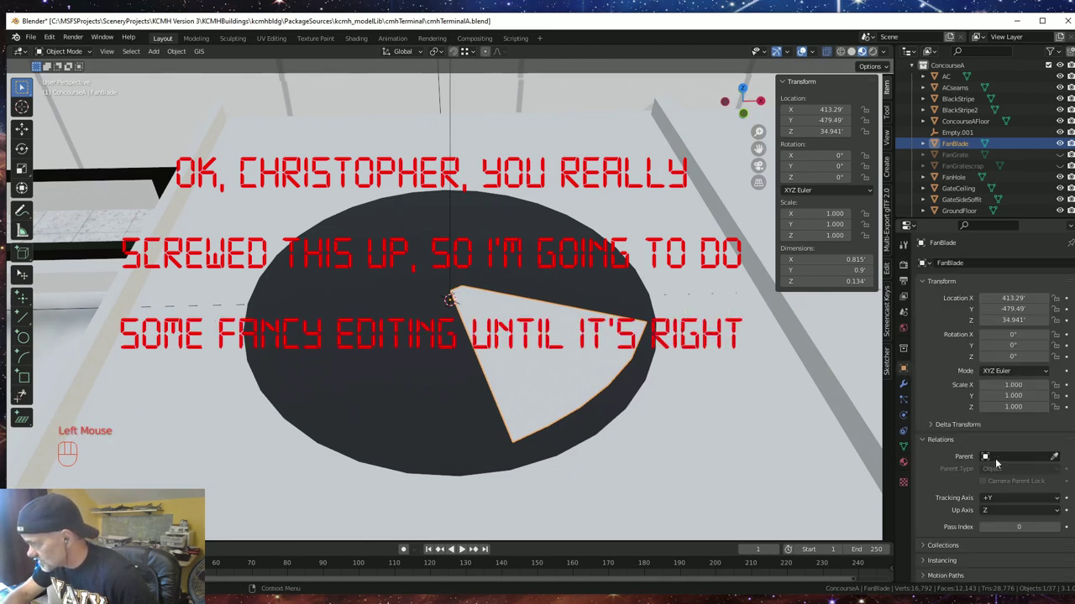
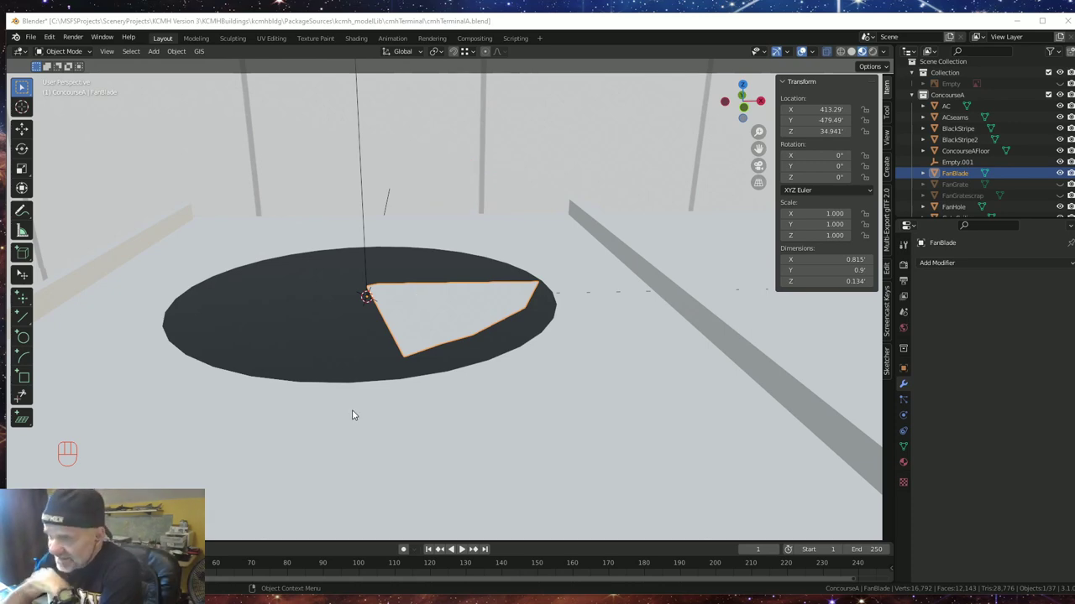
- Give FanBlade an Array modifier with count 3, relative offset off and object offset on
scroll("down", 3)
left_click_drag(360, 426, 359, 441)
scroll("down", 3)
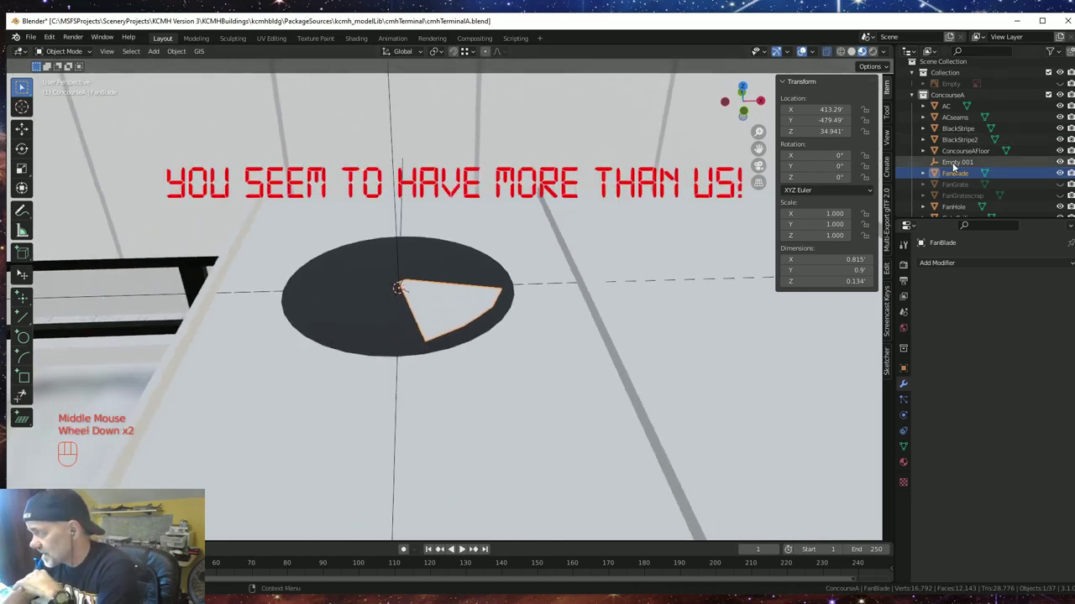
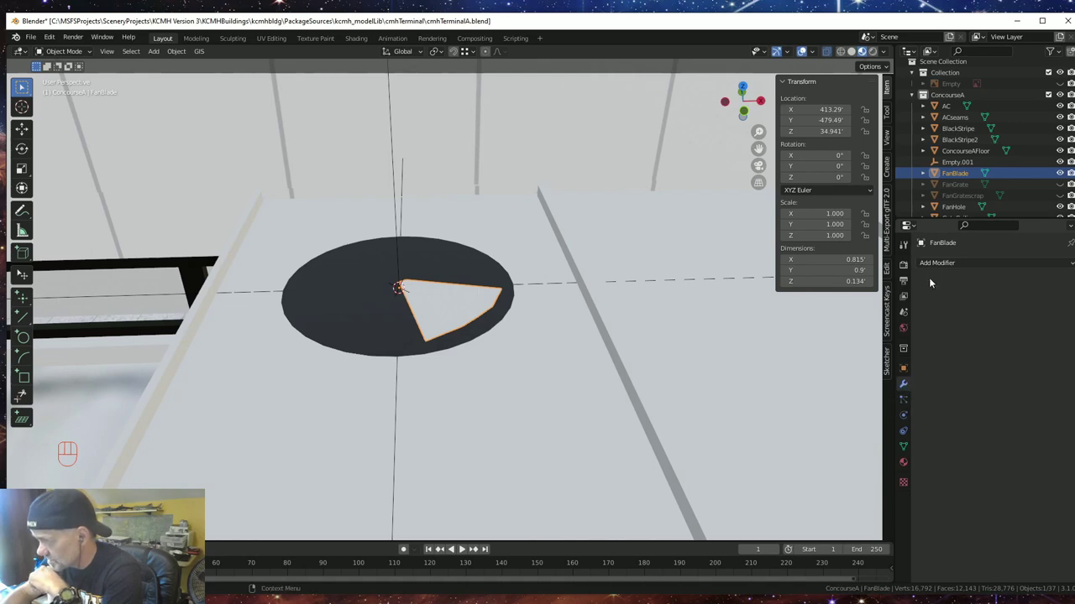
left_click_drag(955, 266, 863, 298)
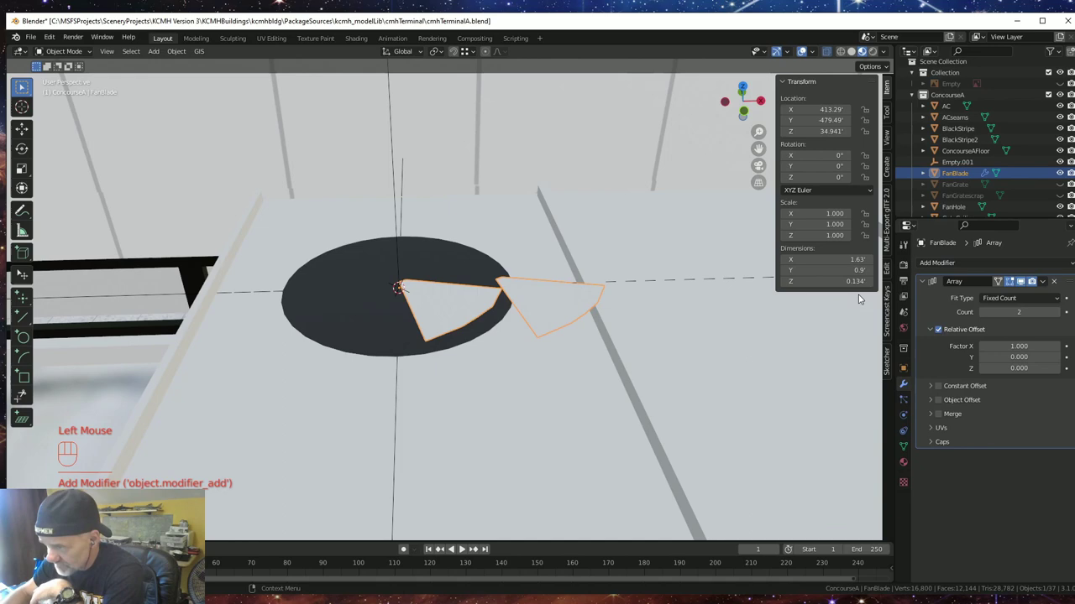
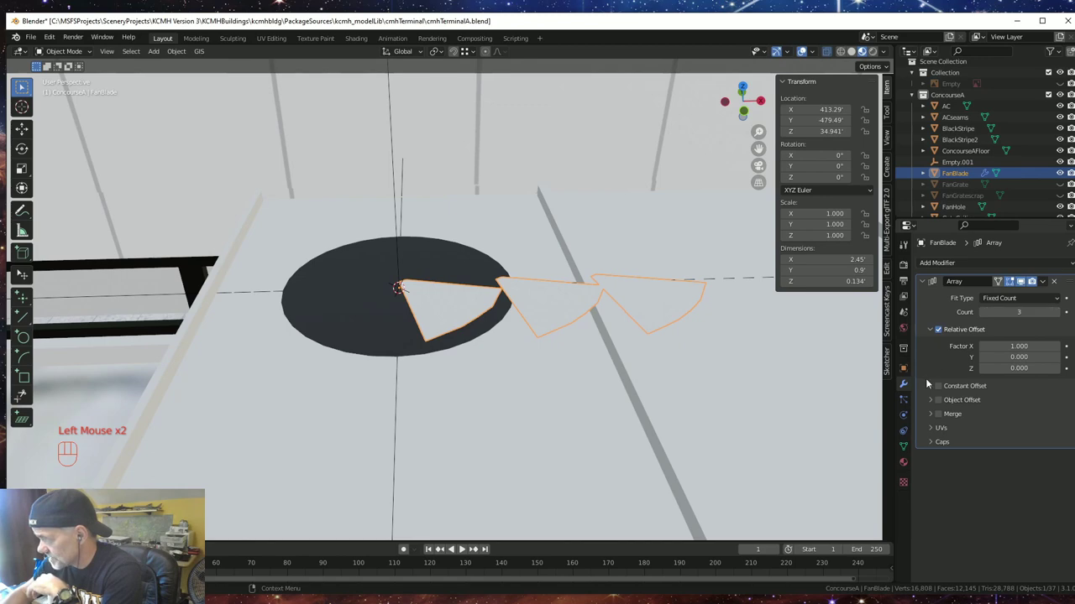
left_click(944, 331)
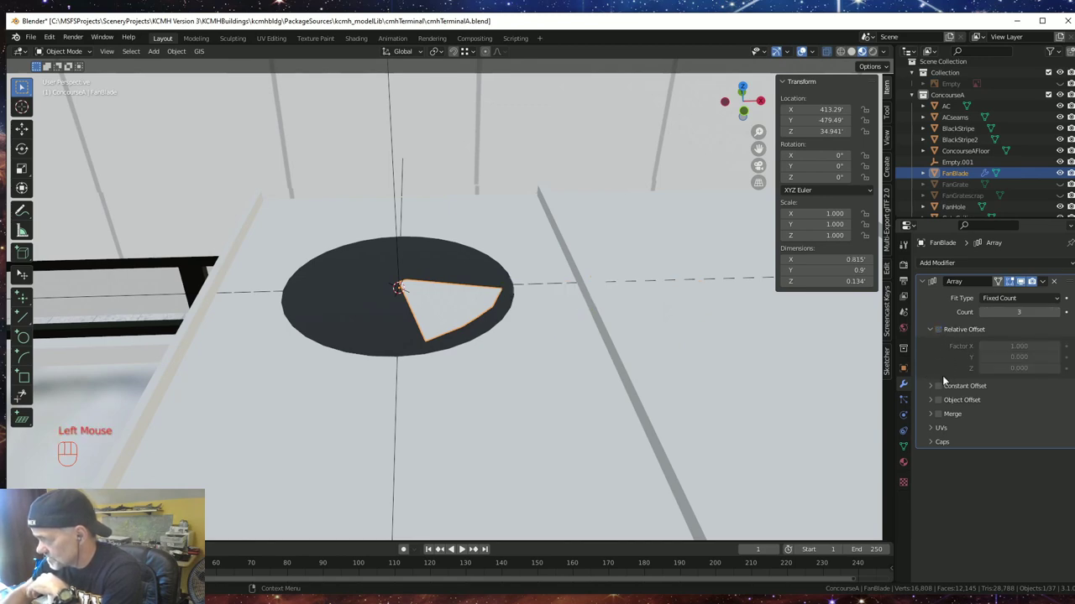
left_click(943, 401)
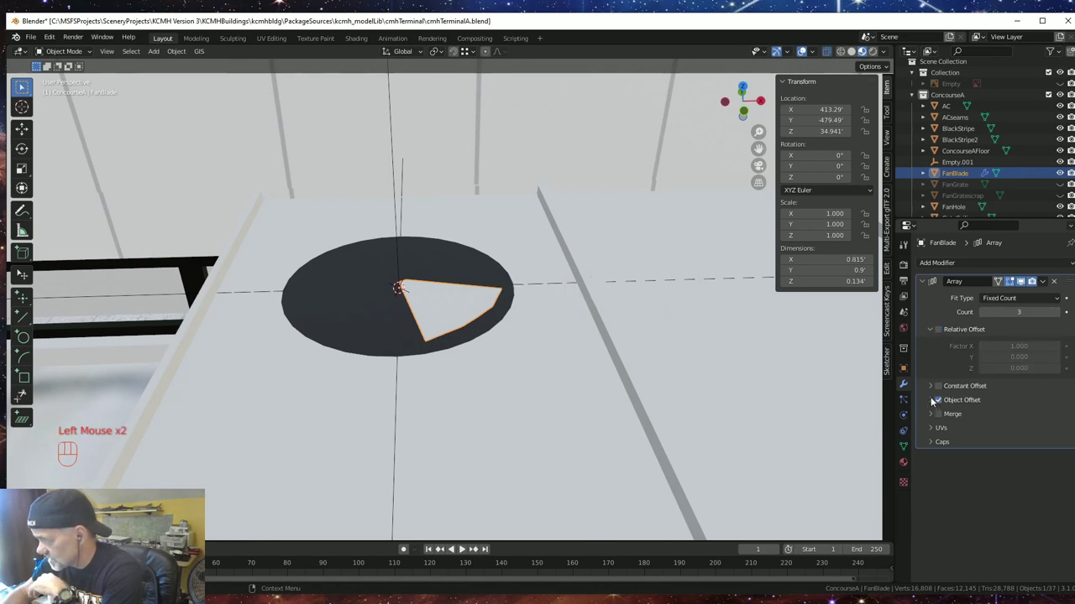
left_click(936, 400)
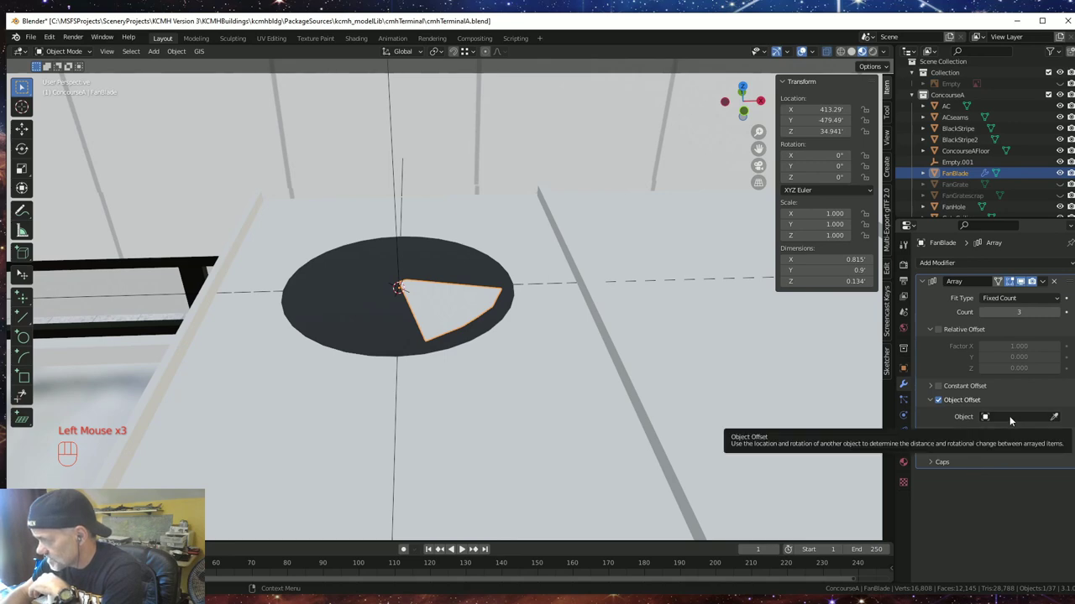
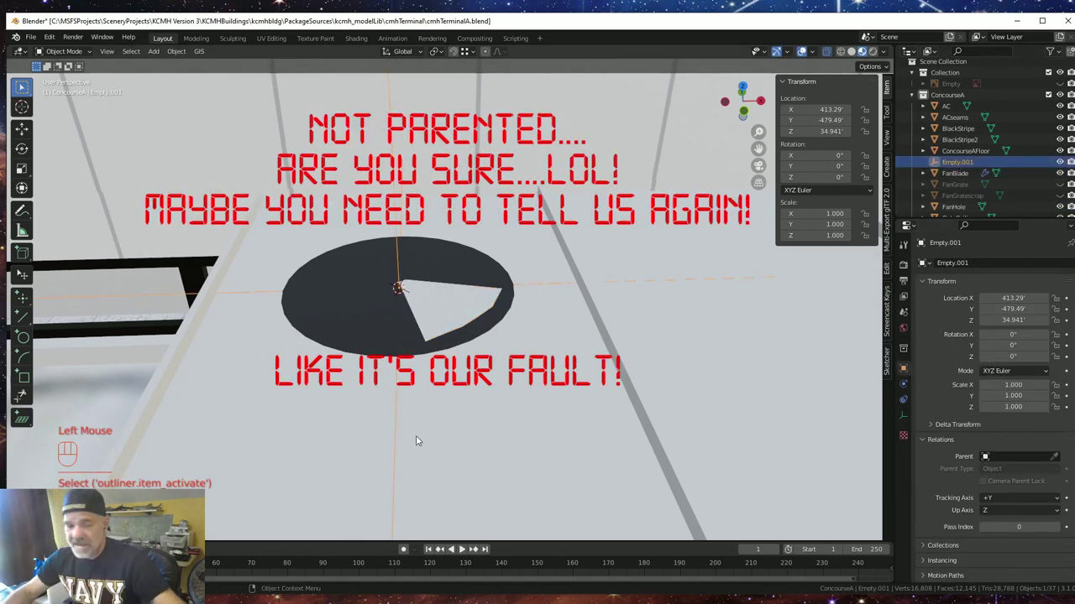
- Rotate Empty.001 to 135° on Z so the arrayed blades spread radially around the hole centre
key("r")
key("z")
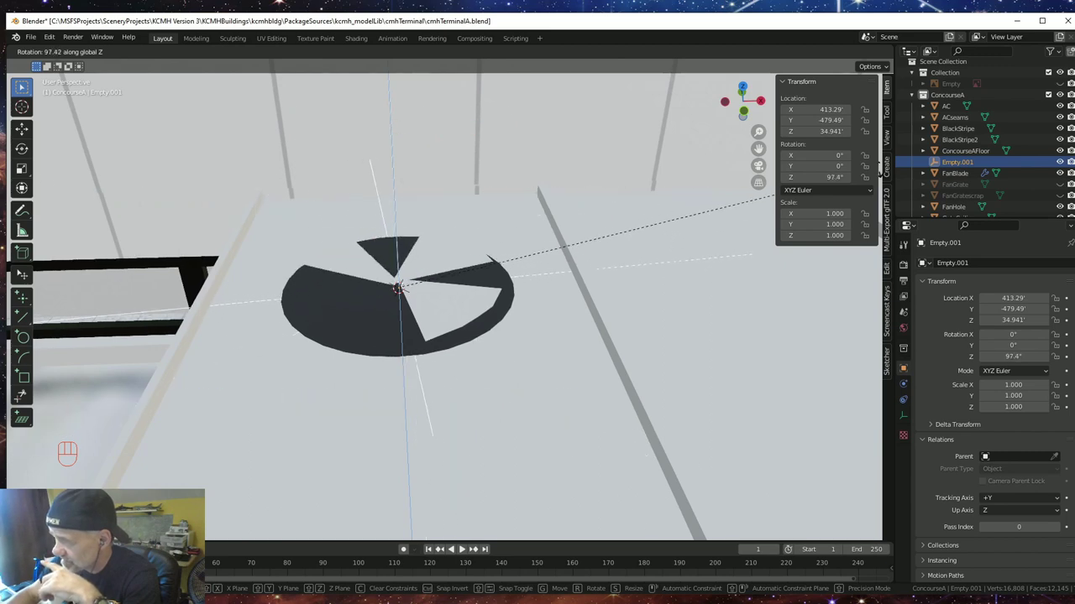
key("Escape")
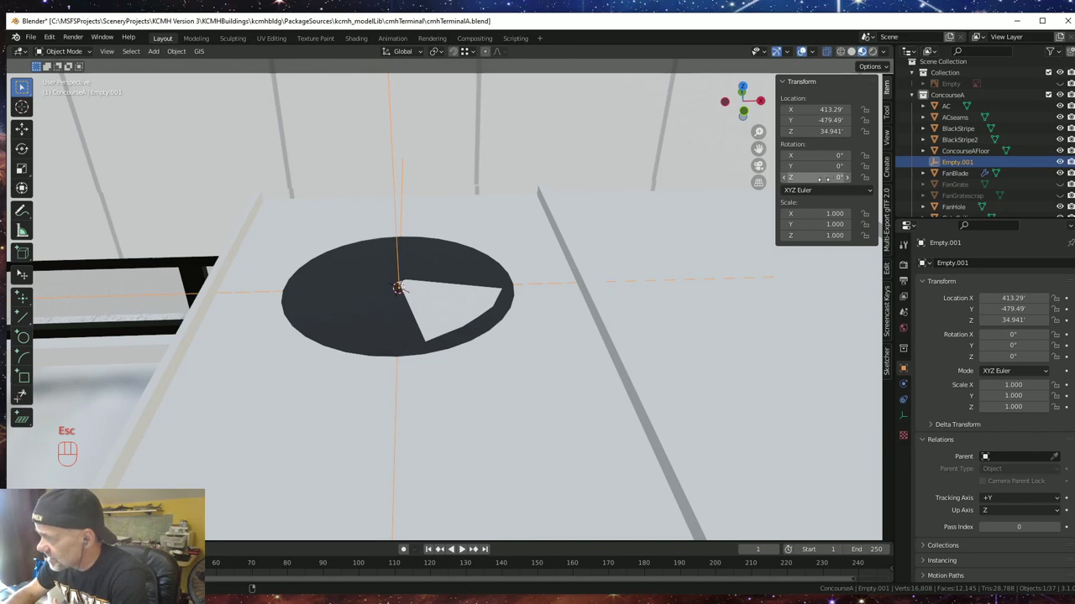
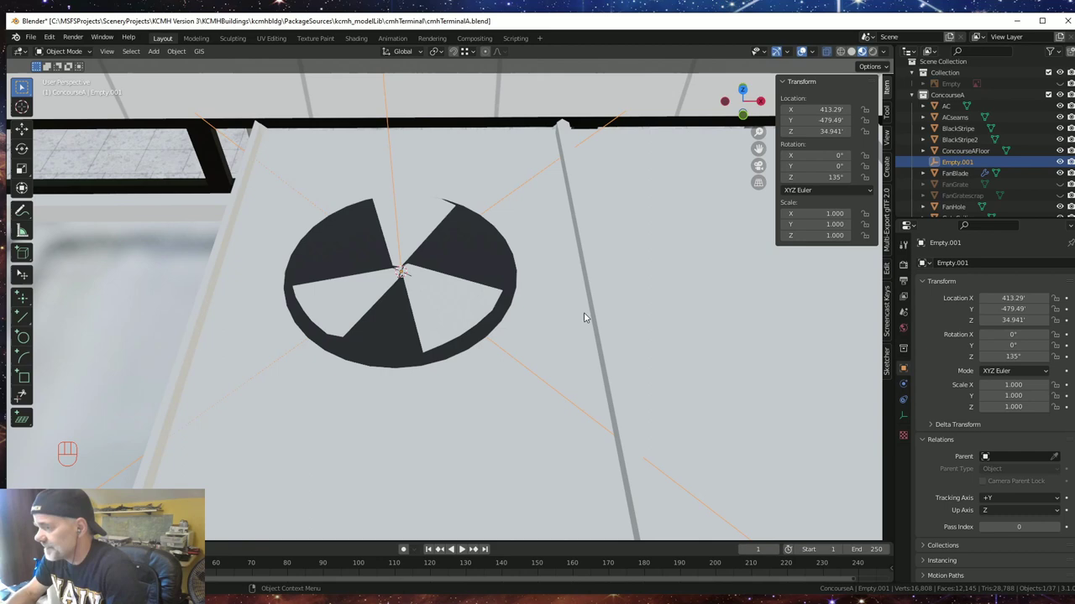
left_click_drag(565, 331, 570, 305)
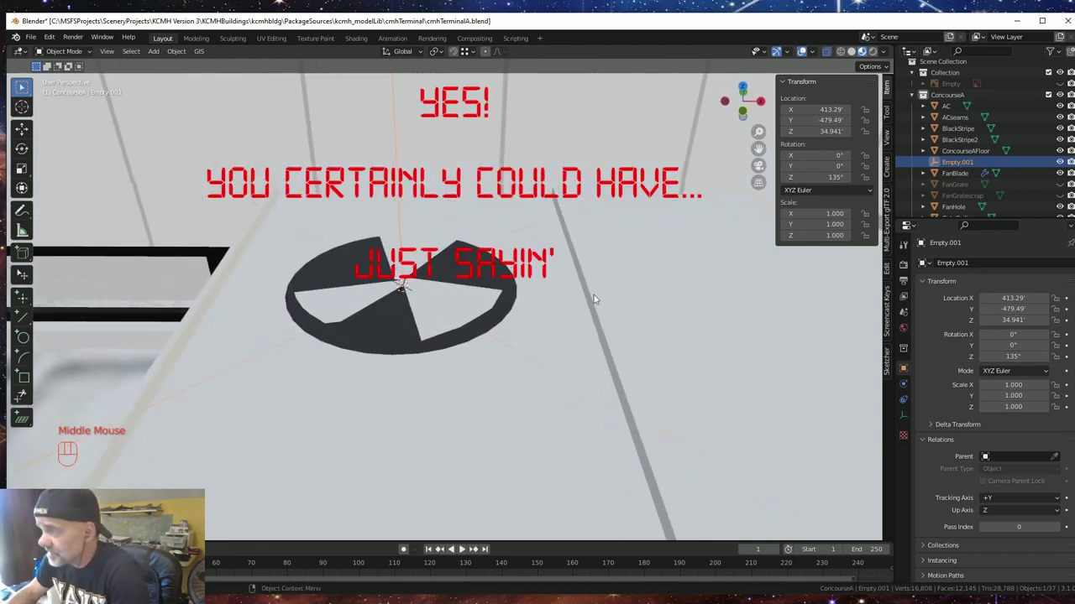
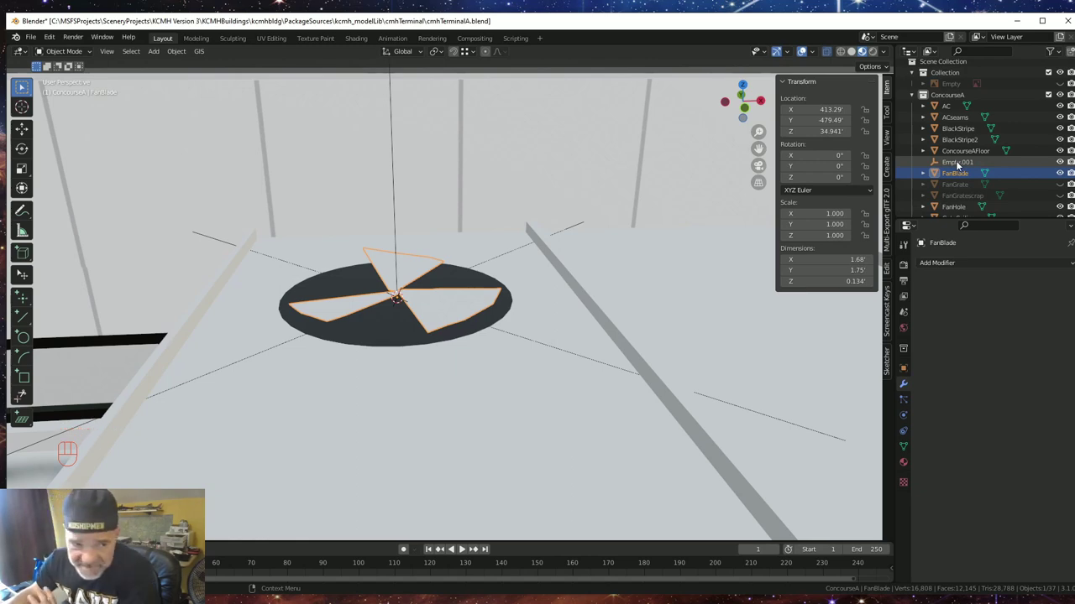
- Delete the helper Empty.001
left_click(965, 159)
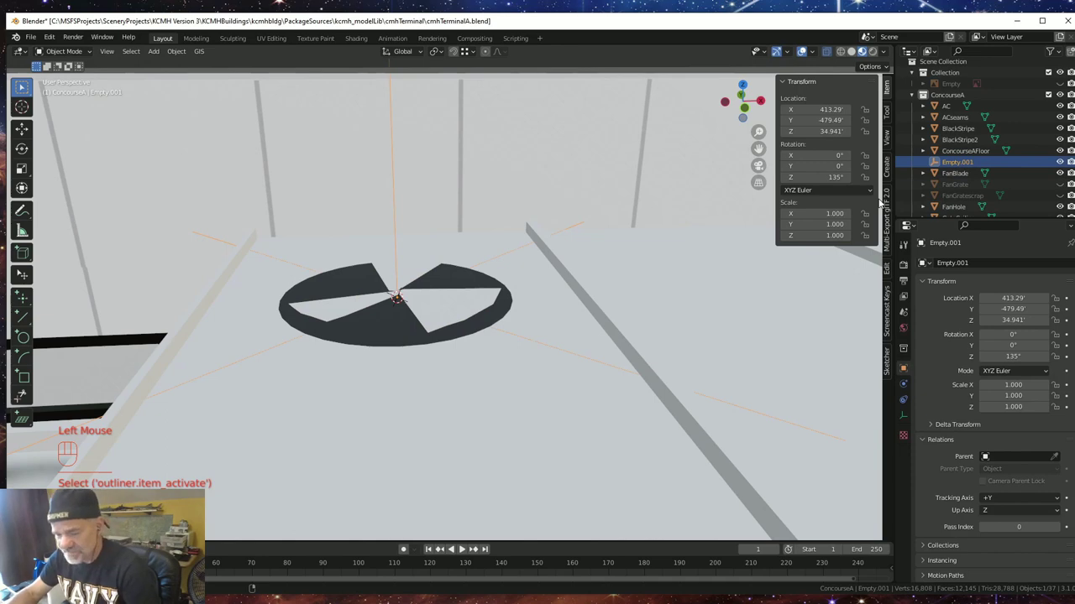
key("Delete")
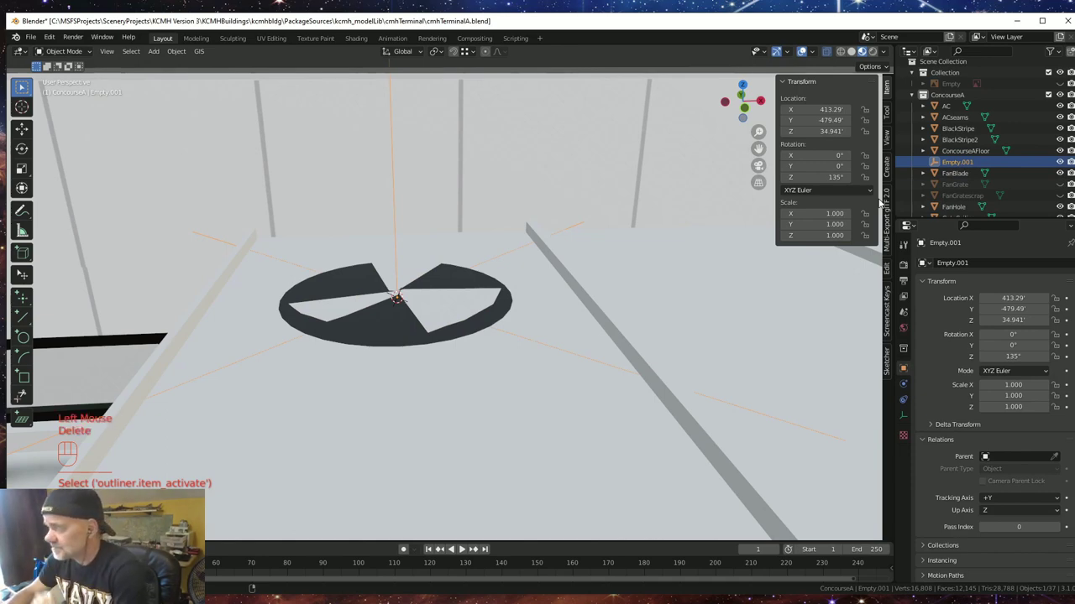
key("Delete")
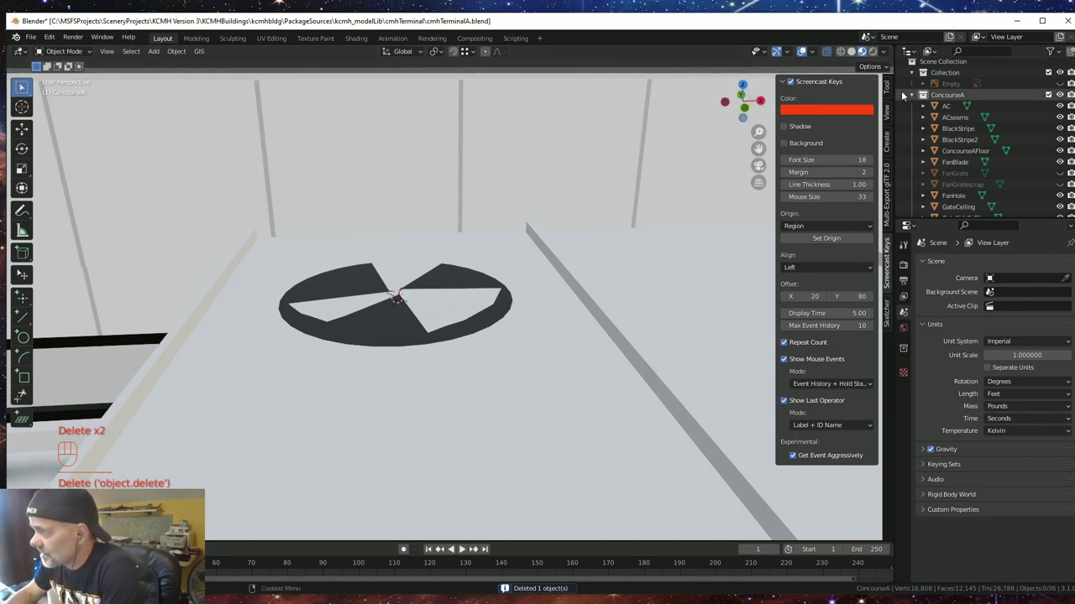
- Select the fan blades and make the FanGrate dome visible again over them
left_click(459, 311)
middle_click(489, 318)
left_click(492, 323)
left_click_drag(505, 329, 533, 354)
left_click(533, 354)
left_click_drag(518, 363, 490, 336)
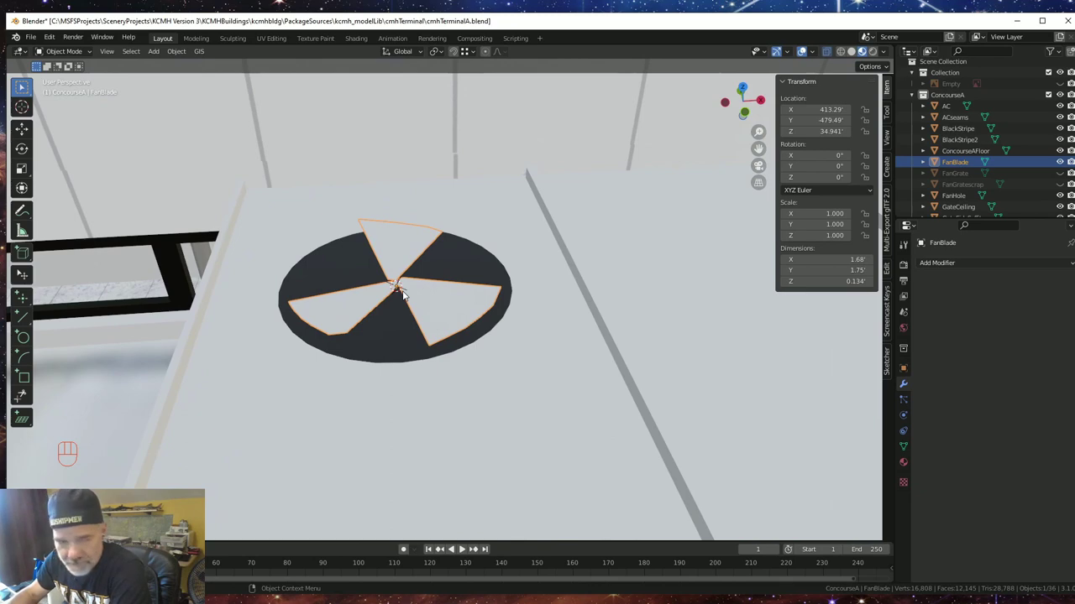
left_click_drag(427, 323, 425, 303)
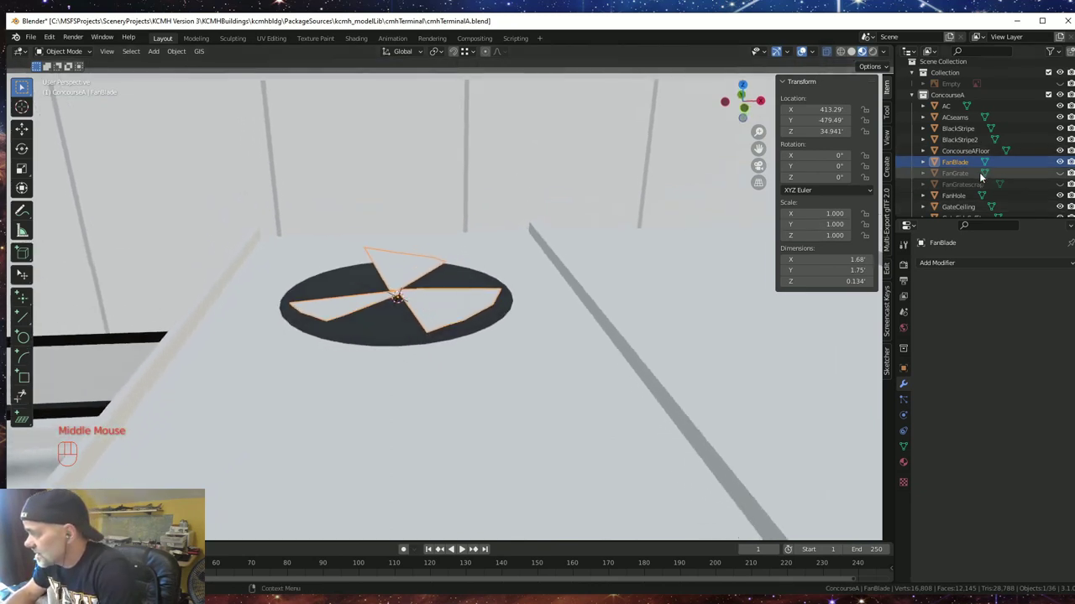
left_click(1068, 174)
left_click_drag(528, 363, 537, 364)
left_click(538, 363)
left_click_drag(534, 368, 518, 332)
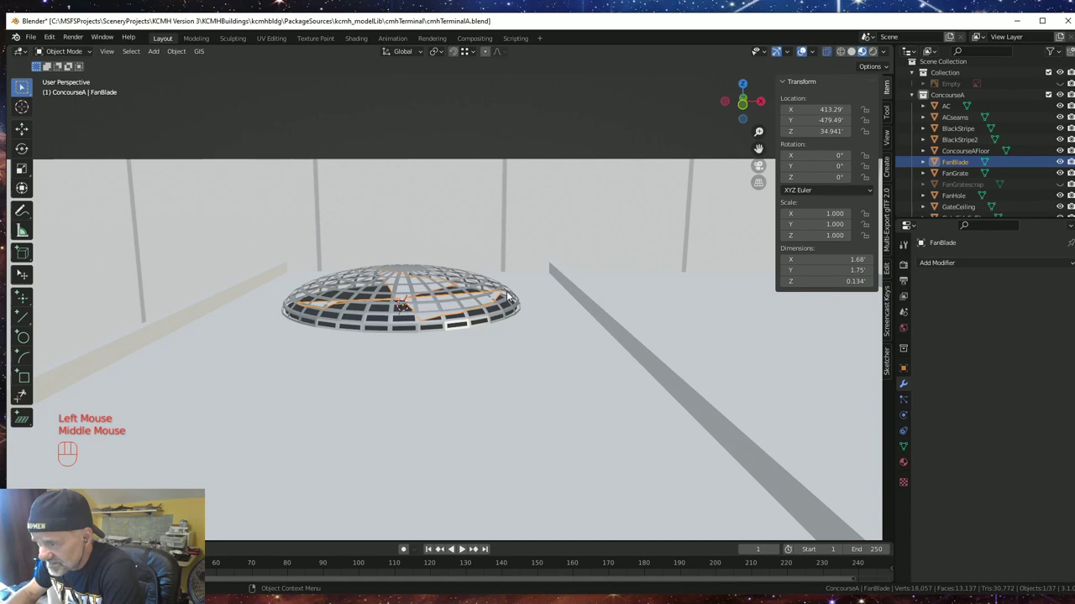
- Scale FanBlade down to 0.918 so the blades fit under the grill dome
left_click_drag(500, 337, 491, 386)
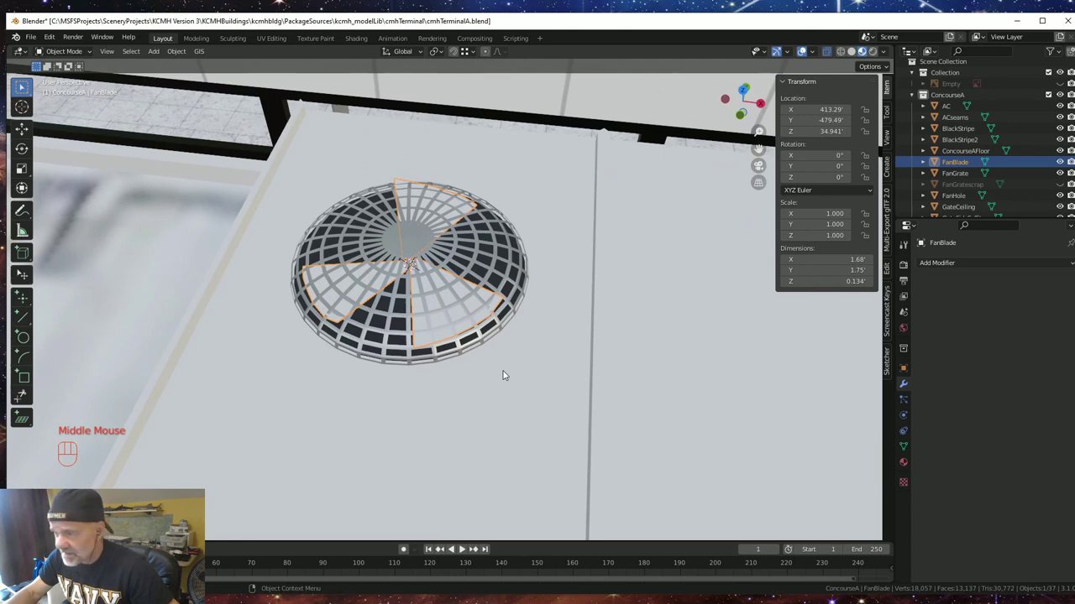
key("s")
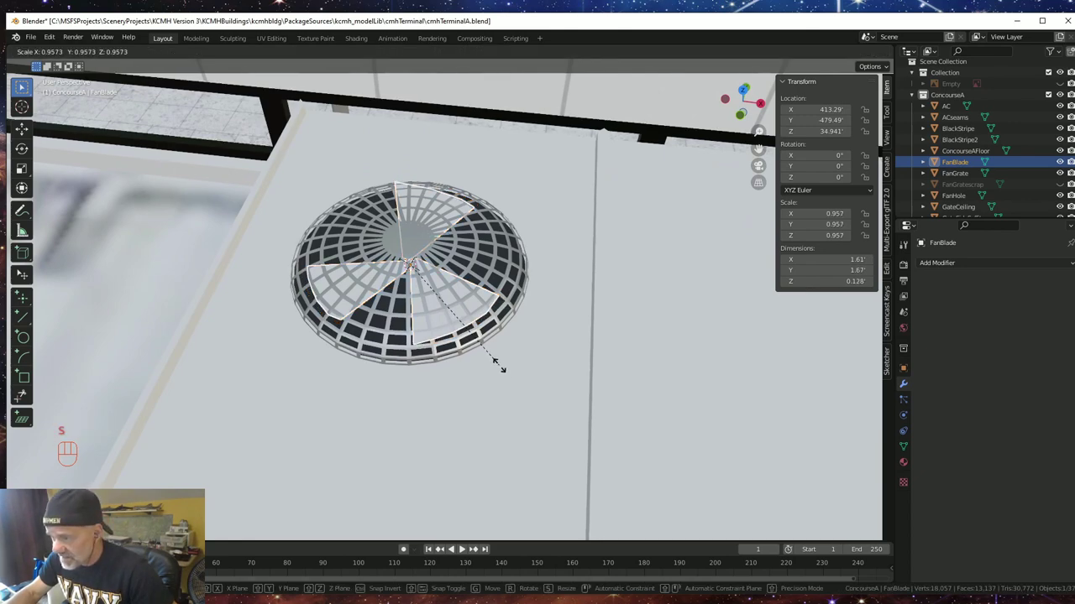
left_click(499, 365)
left_click_drag(507, 364, 525, 340)
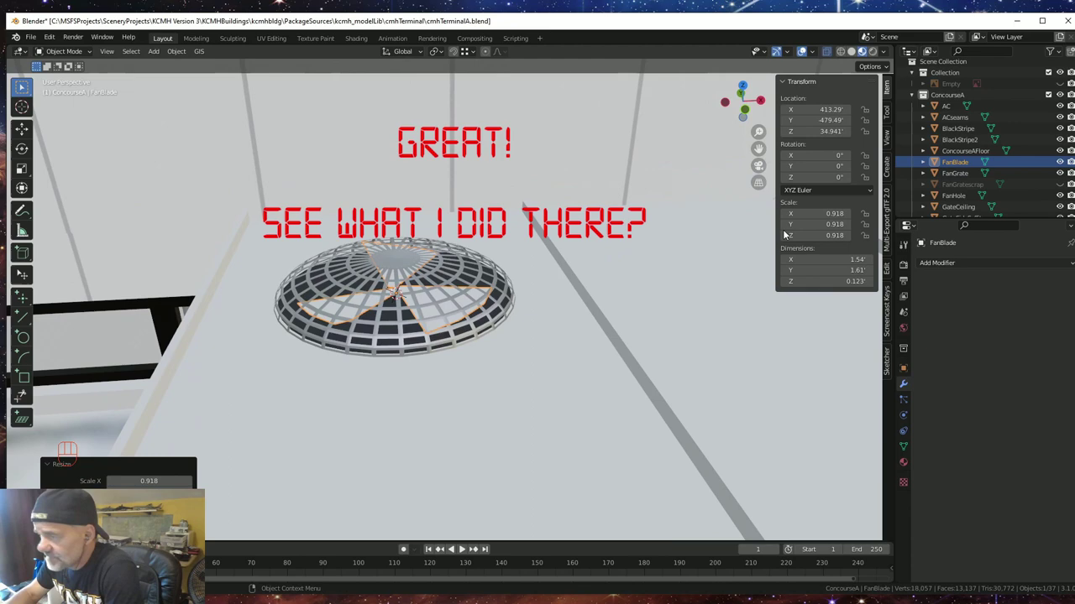
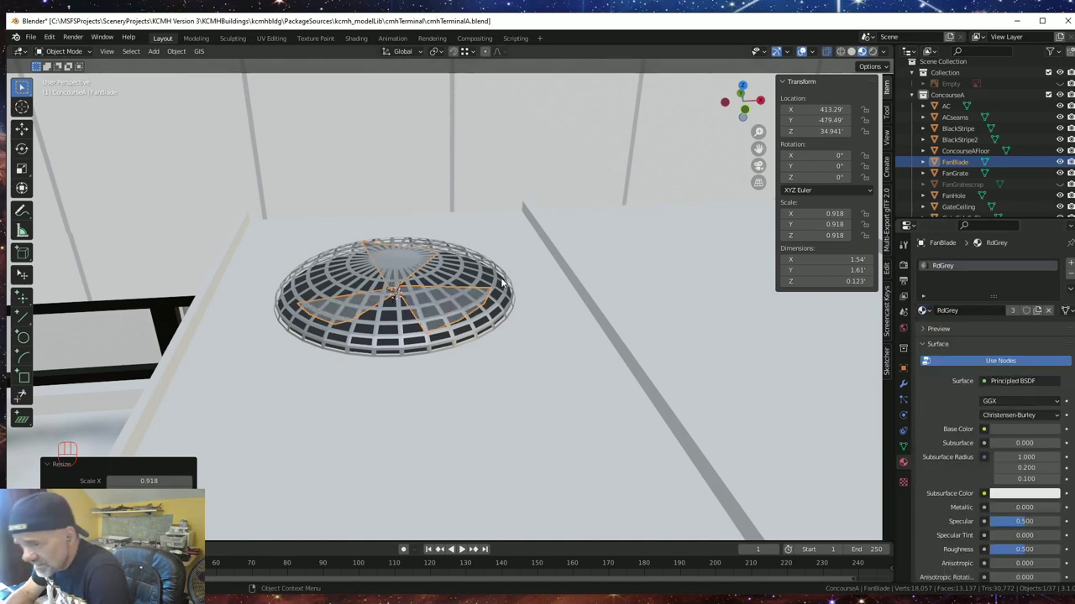
- Join the selected FanBlade, FanGrate and FanHole into one fan object with Ctrl+J
left_click_drag(537, 322, 526, 323)
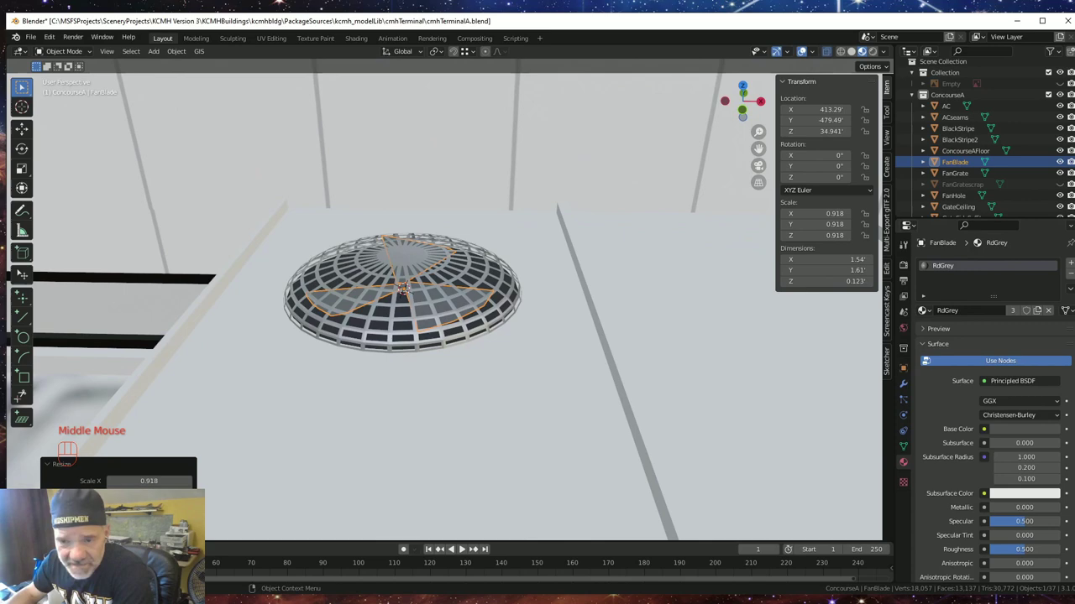
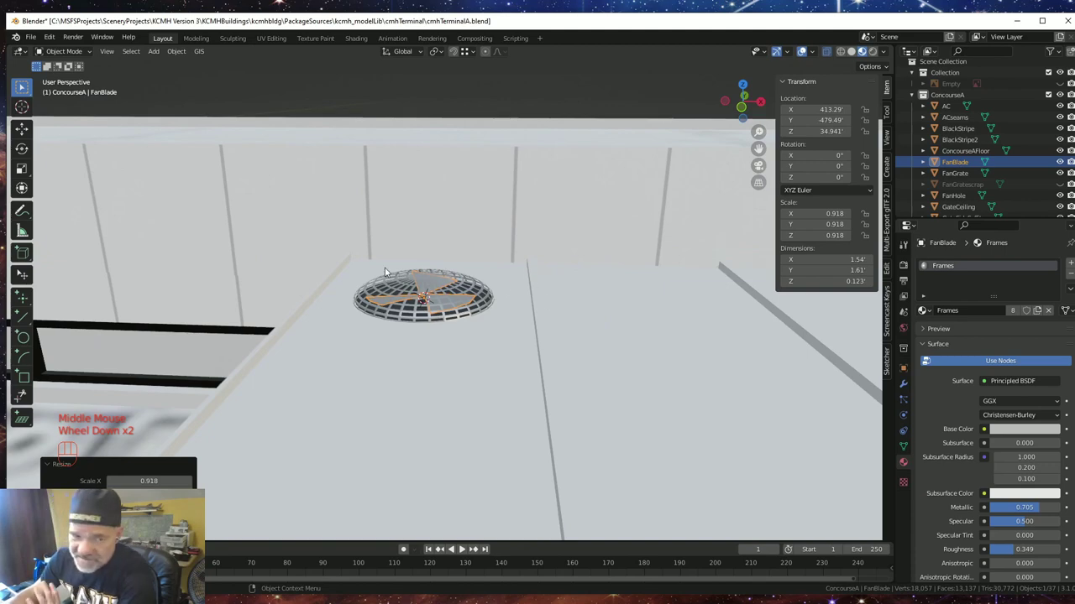
left_click_drag(407, 249, 415, 275)
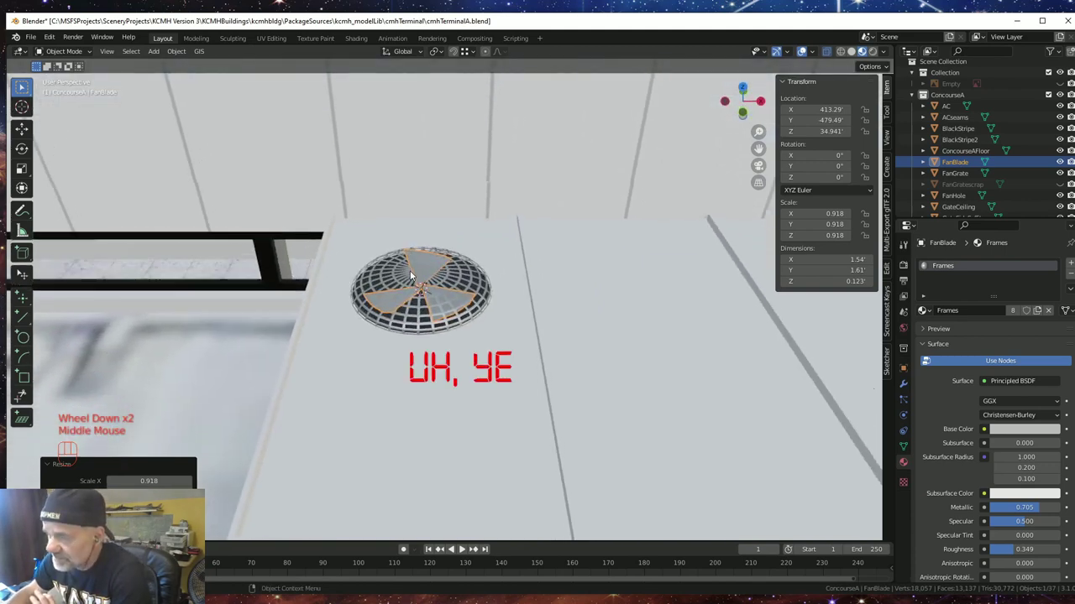
scroll("down", 3)
left_click_drag(504, 309, 502, 299)
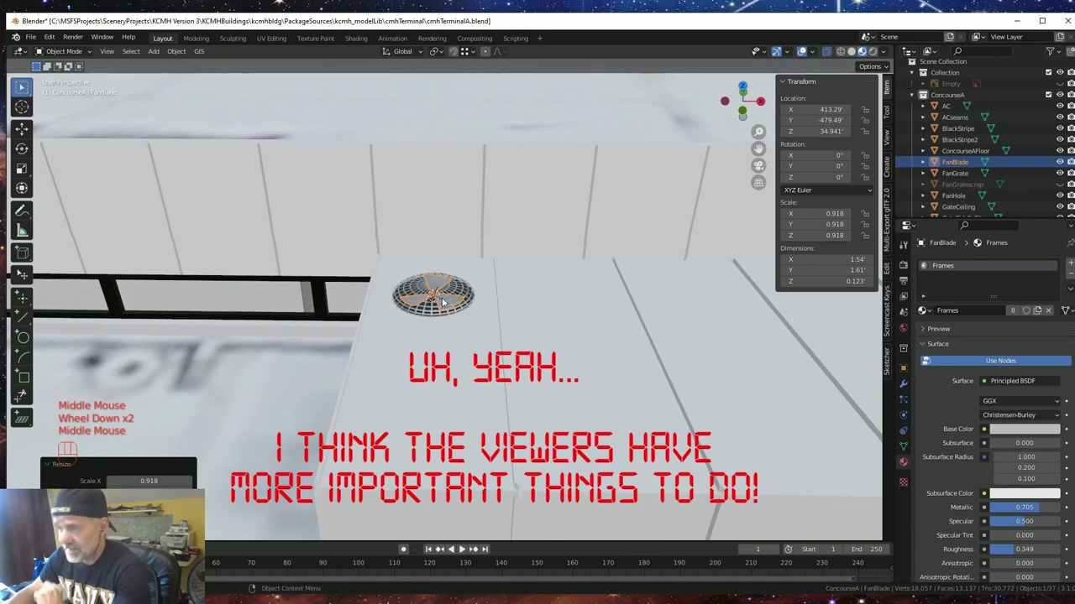
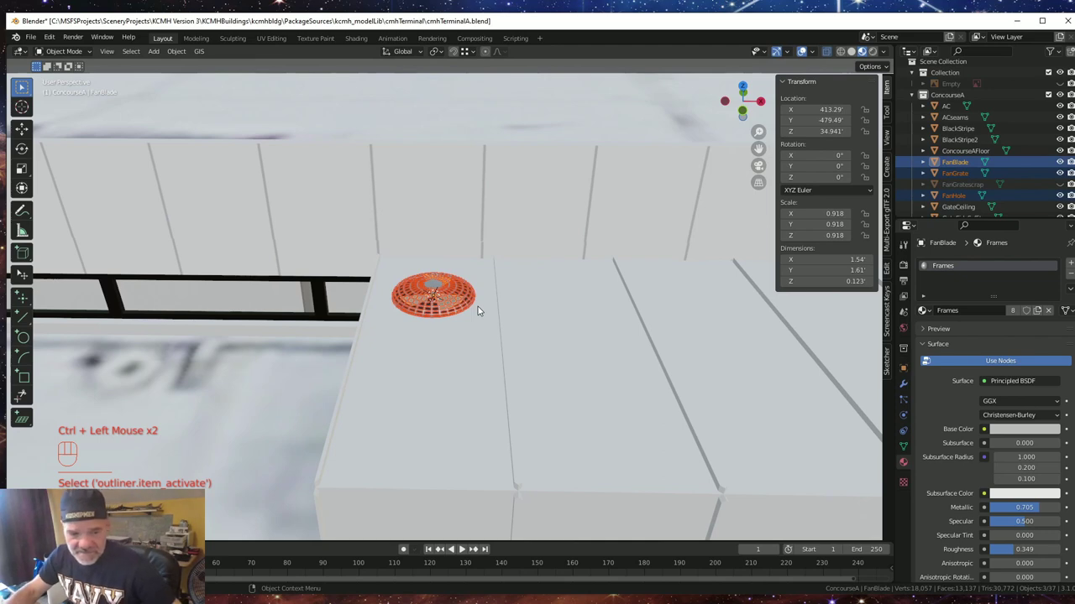
key("ctrl+j")
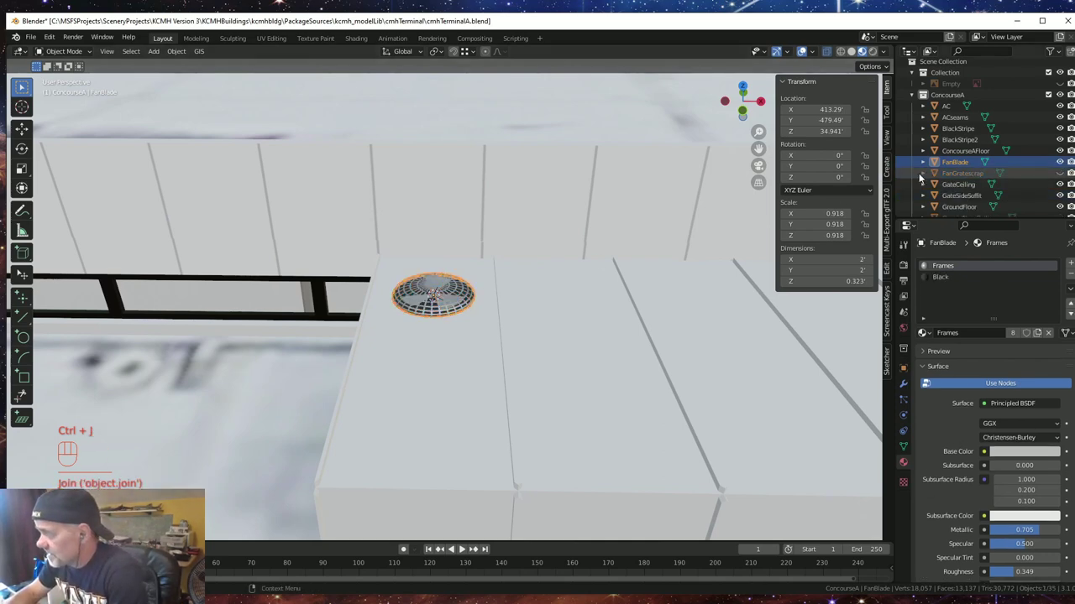
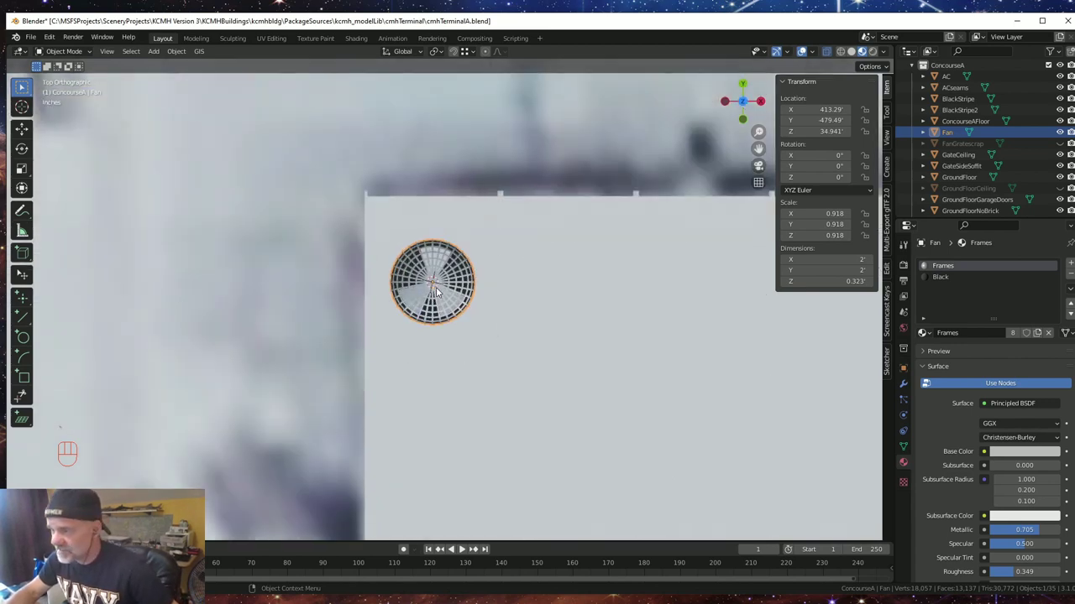
- Duplicate the whole fan mesh in Edit Mode and offset the copy along Y
scroll("down", 3)
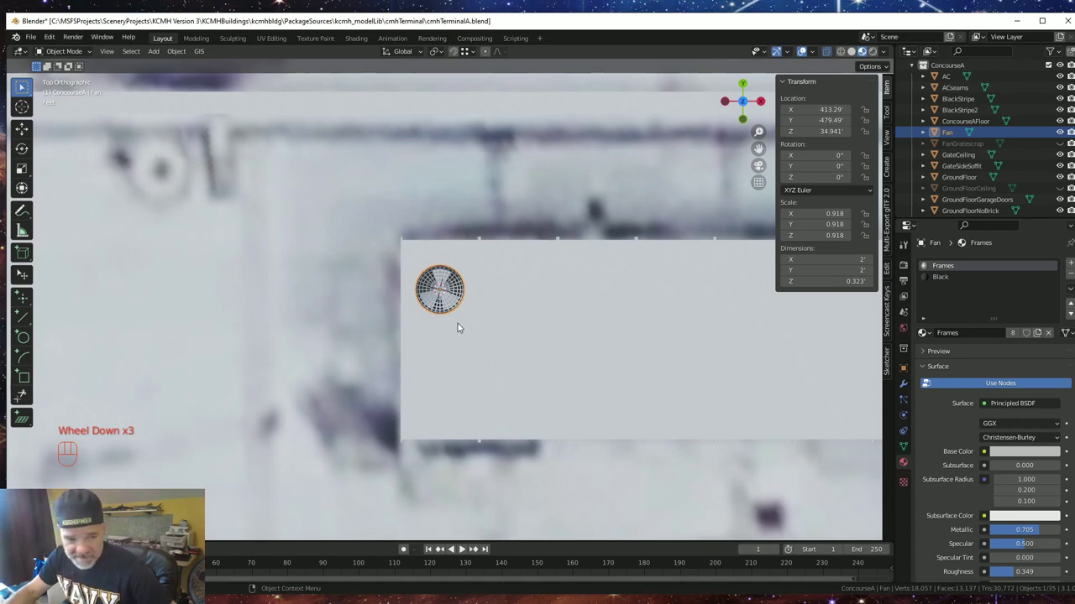
key("Tab")
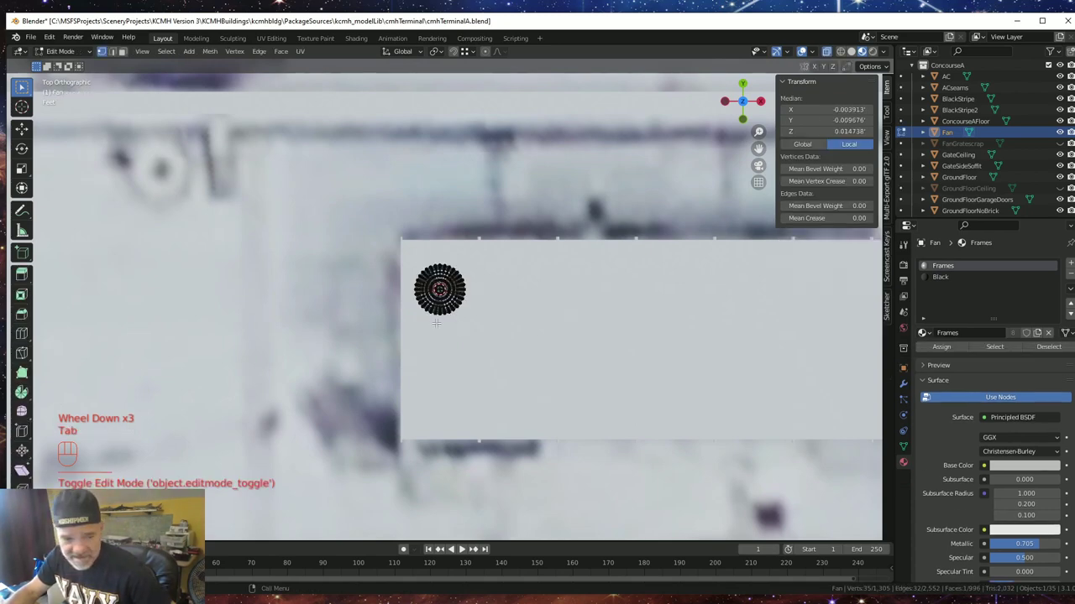
key("a")
key("shift+d")
key("Escape")
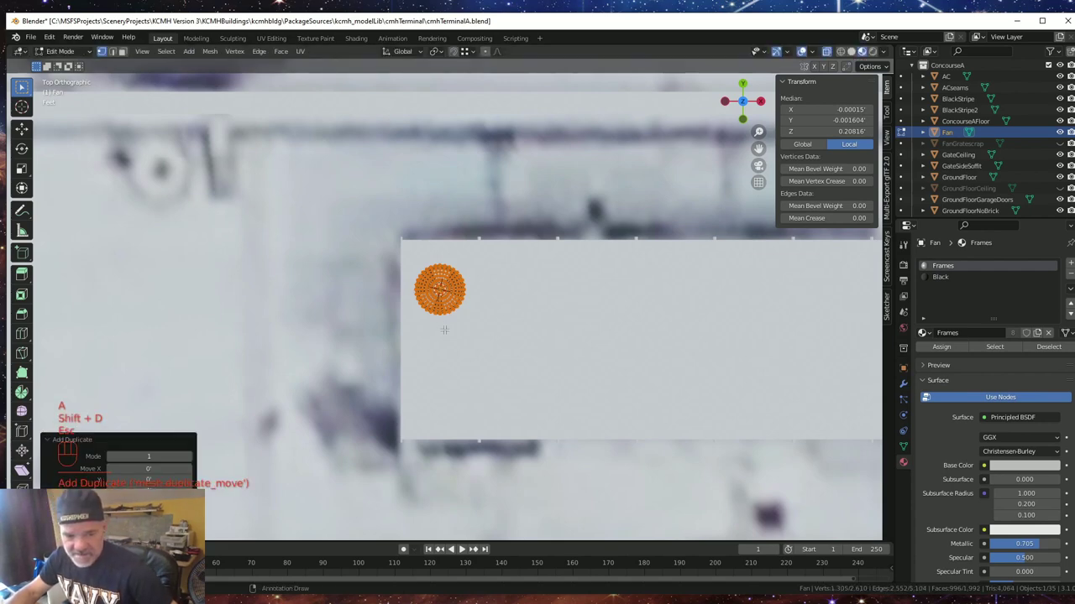
key("g")
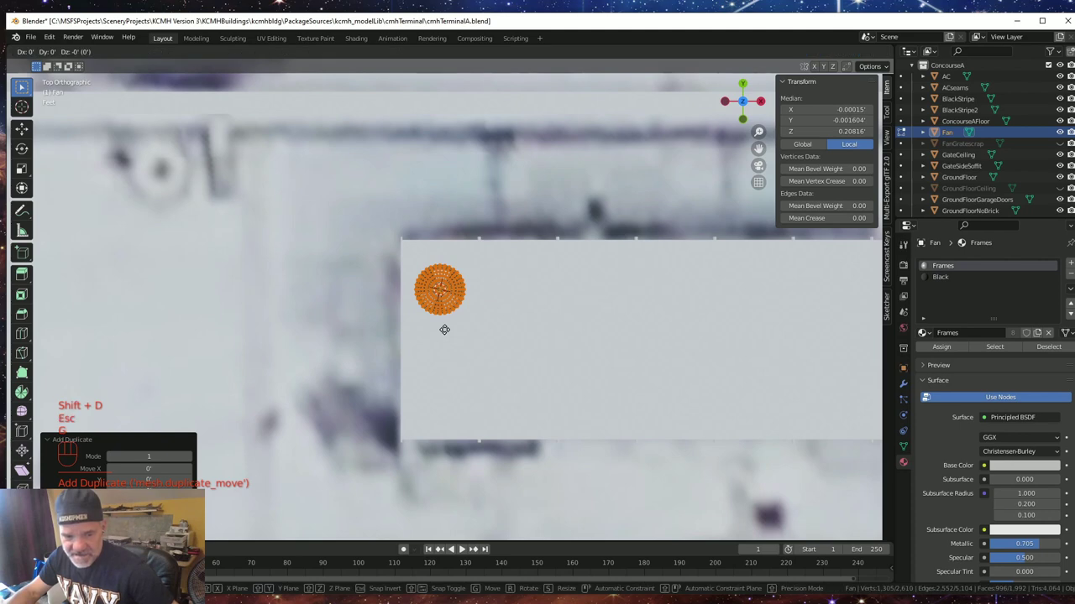
key("y")
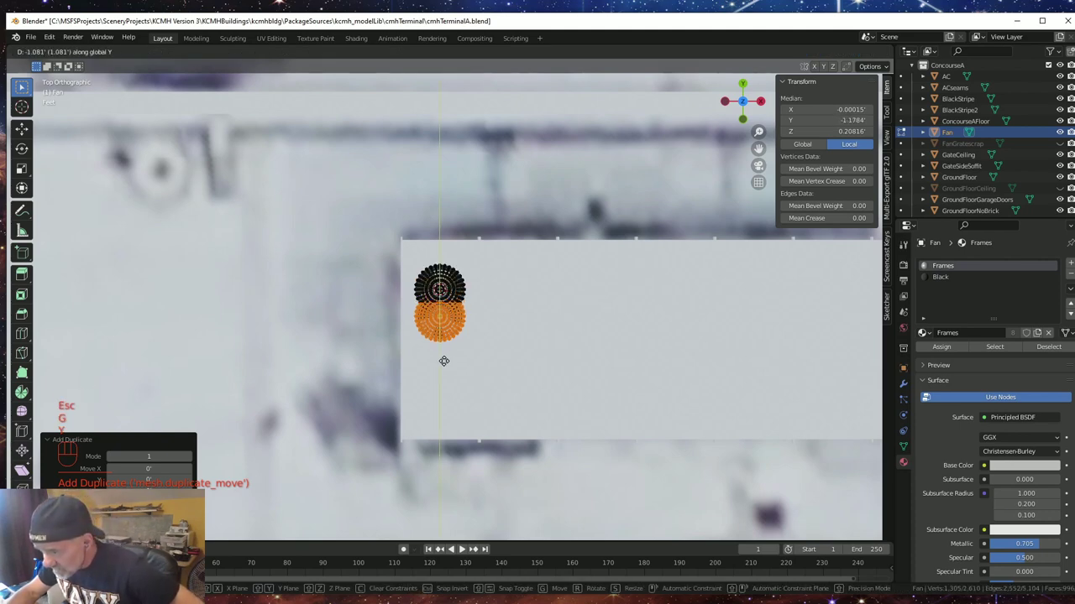
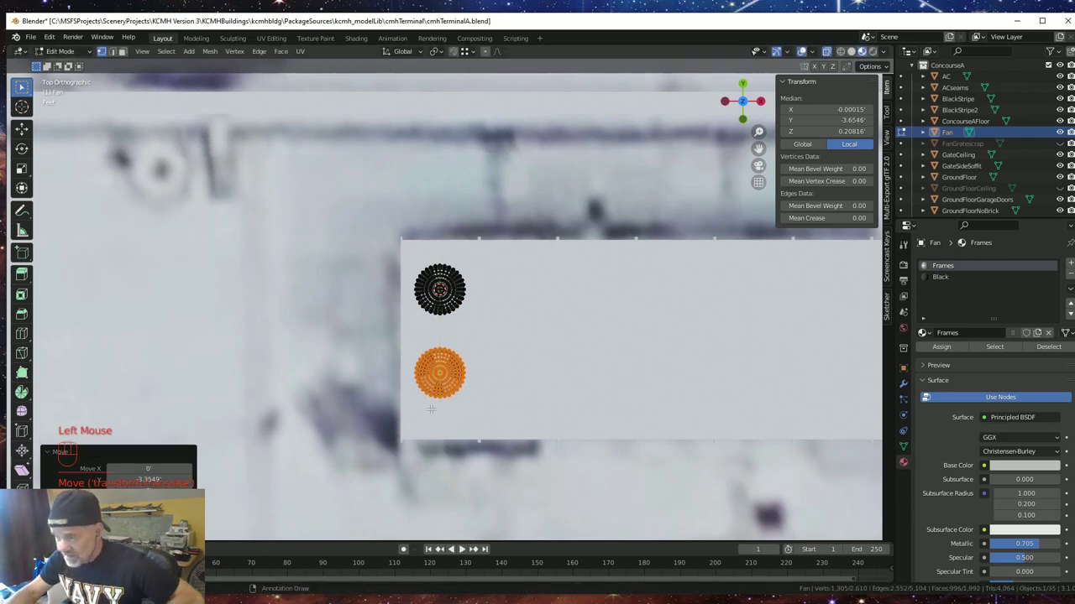
- Duplicate both fans and place the copied pair along X, giving a two-by-two grid of four fans
key("a")
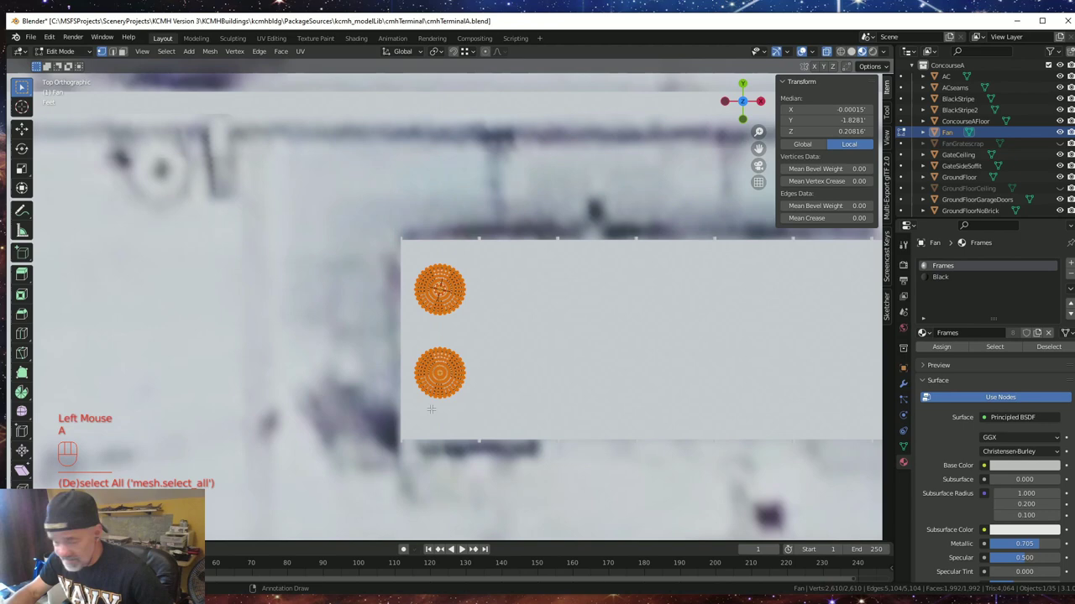
key("shift+d")
key("Escape")
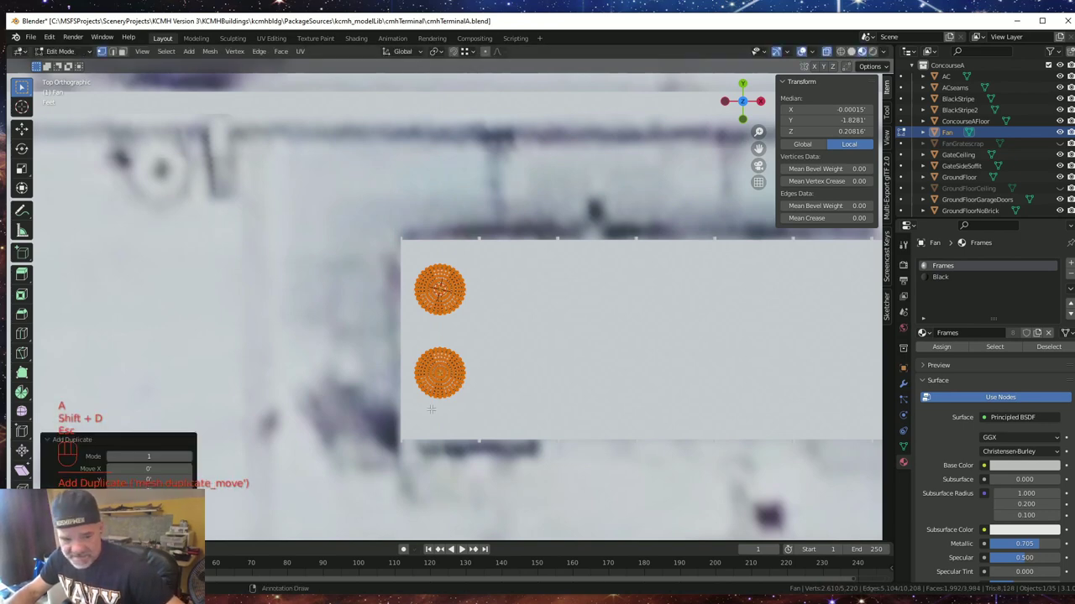
key("g")
key("y")
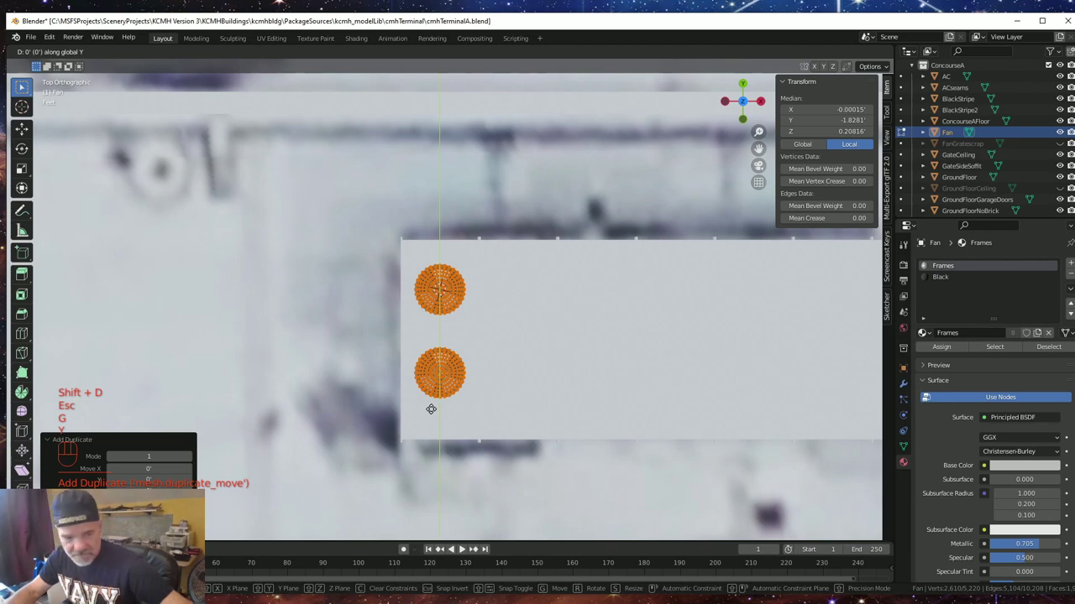
key("Escape")
key("g")
key("x")
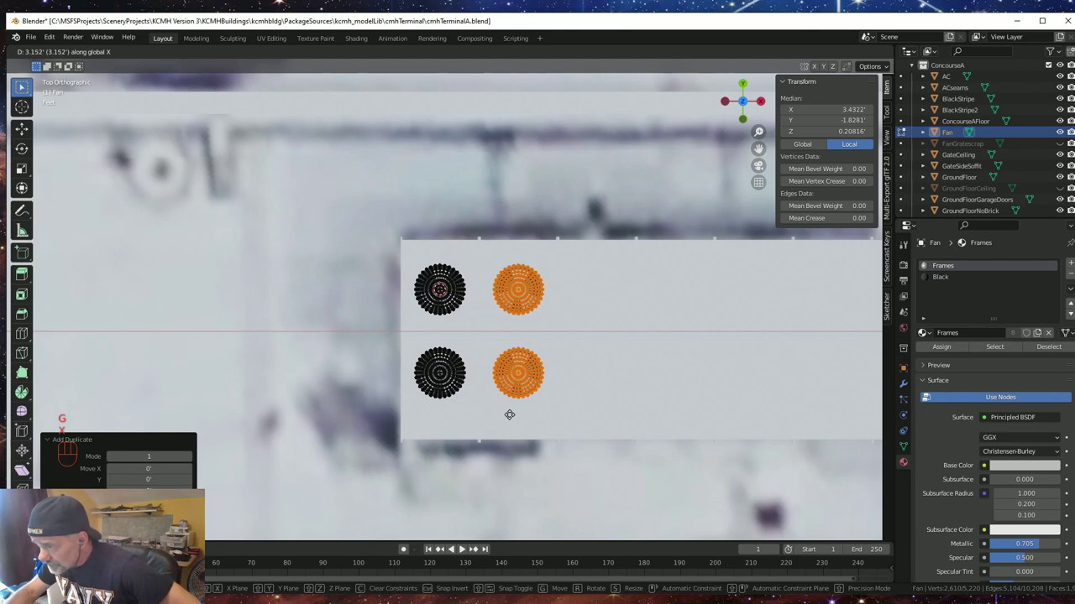
left_click(465, 548)
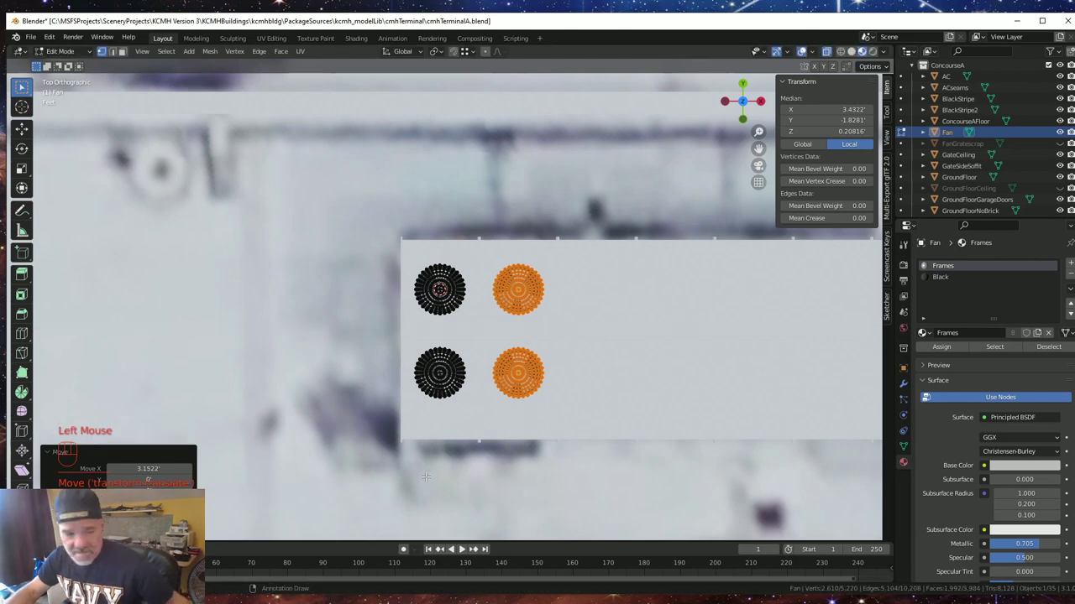
key("Tab")
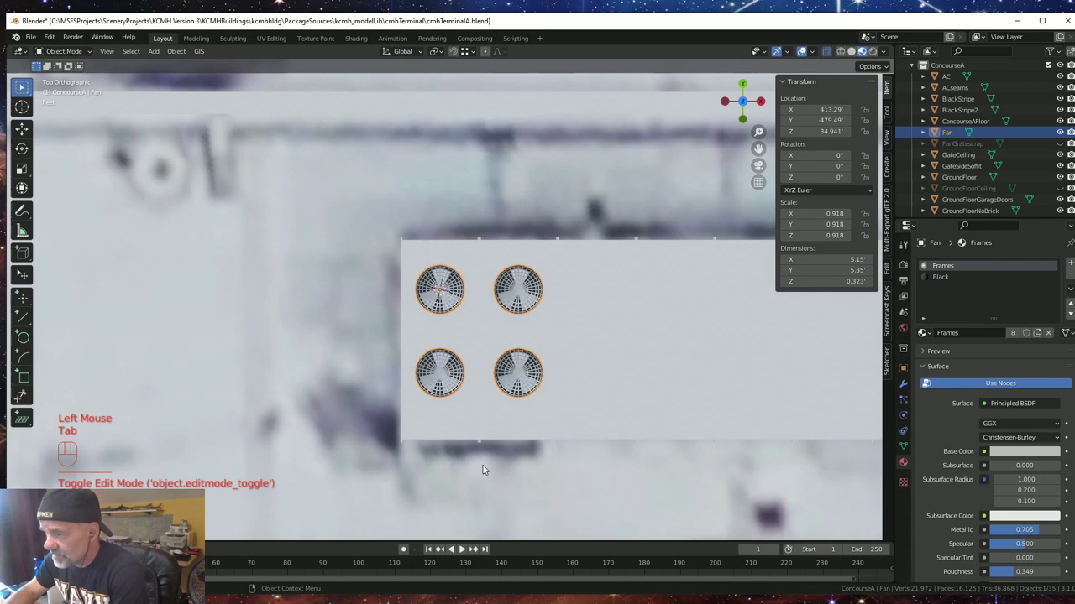
left_click_drag(496, 473, 481, 381)
scroll("down", 3)
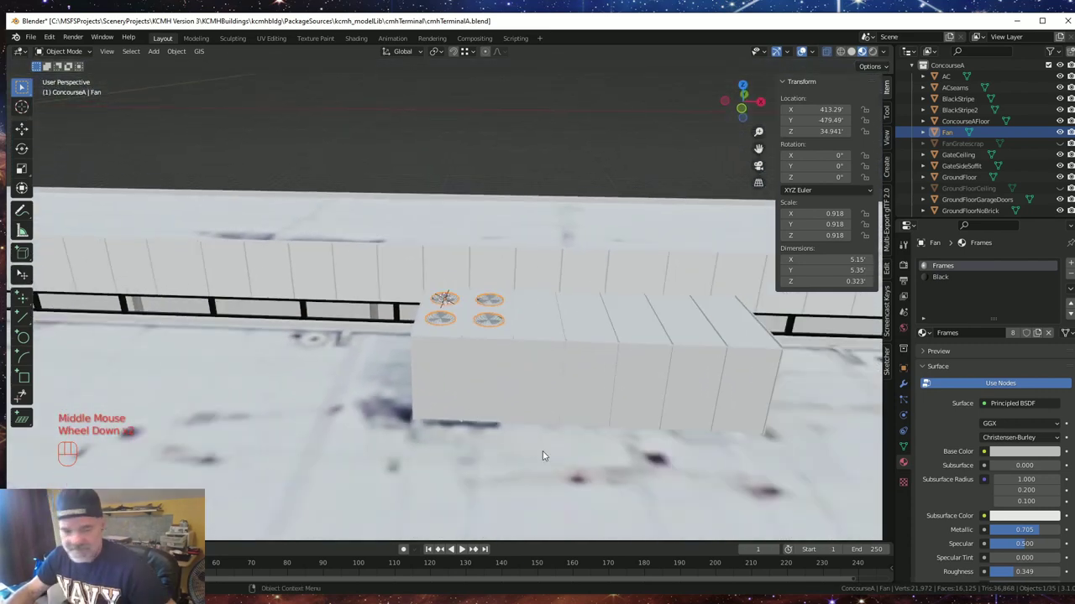
left_click_drag(525, 421, 368, 403)
middle_click(370, 402)
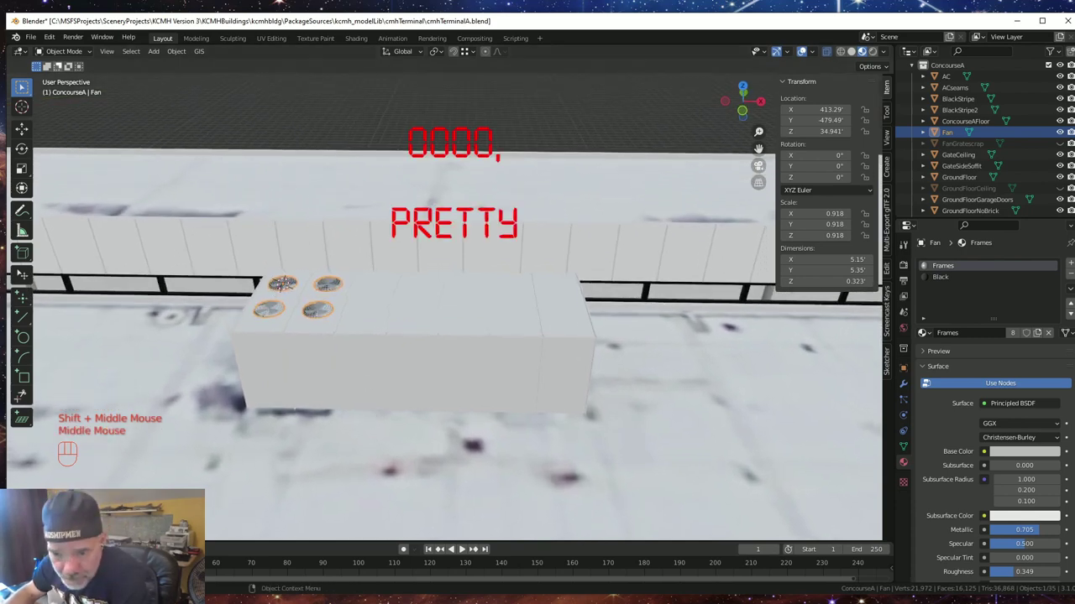
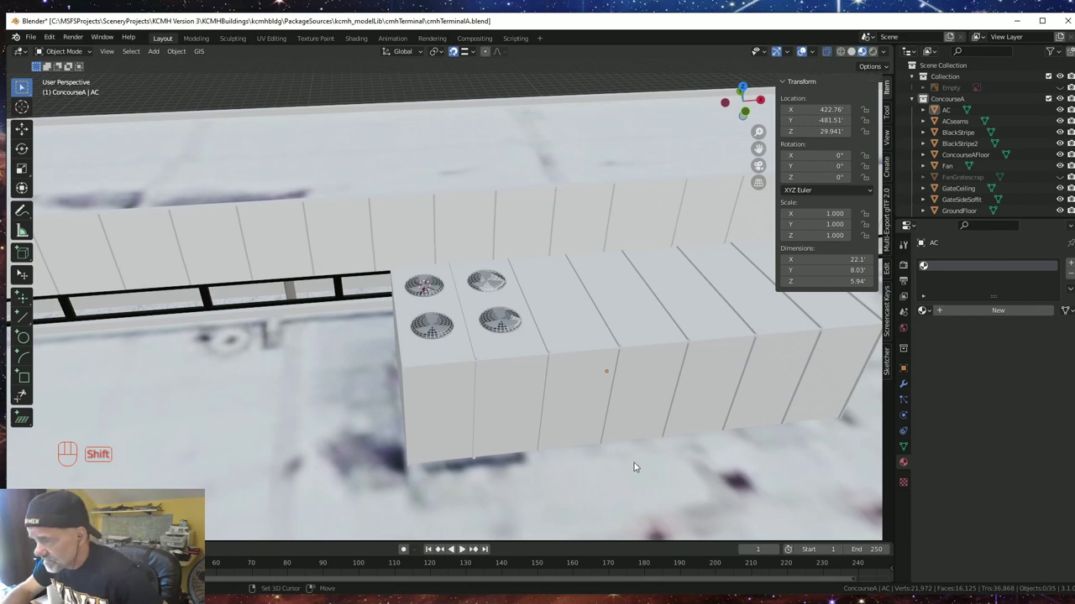
left_click_drag(643, 465, 478, 412)
left_click(481, 323)
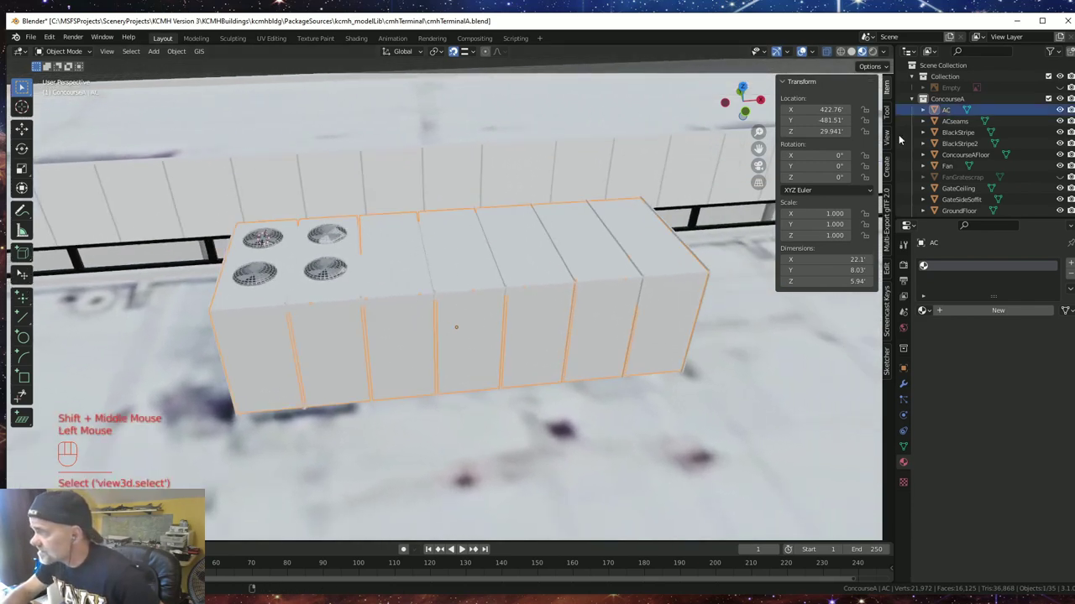
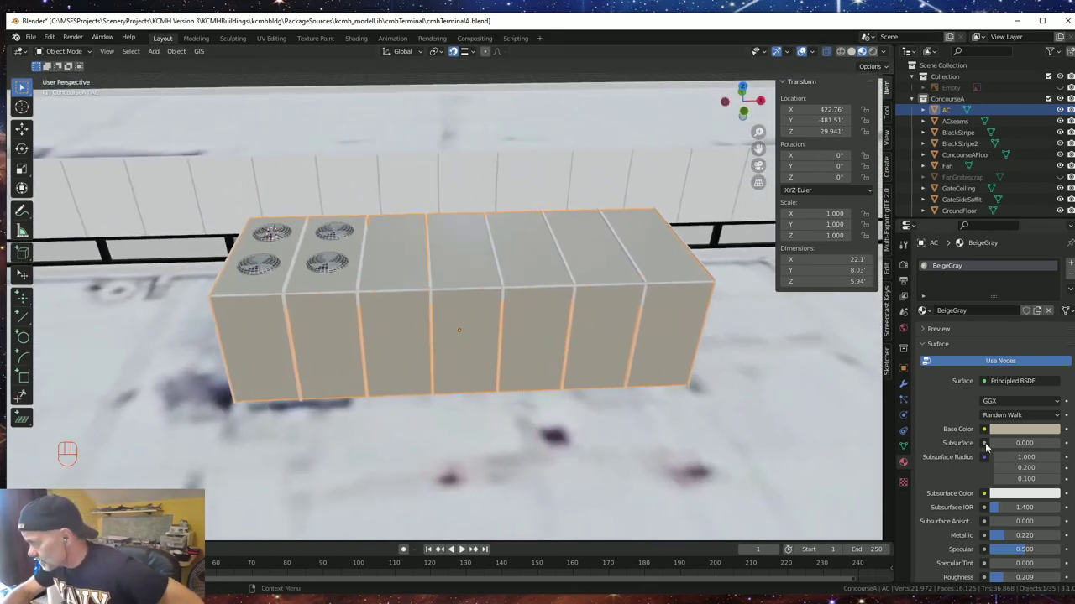
- Assign the BeigeGray material to the AC unit body from the browse-material list
left_click_drag(470, 412, 472, 402)
scroll("down", 3)
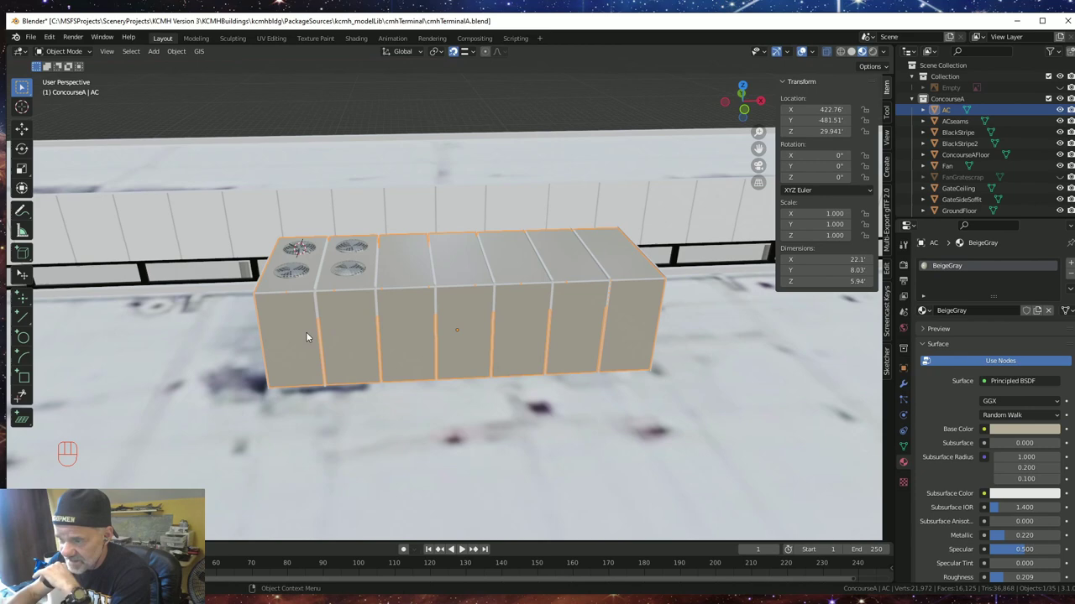
left_click(309, 329)
left_click(308, 329)
left_click(308, 329)
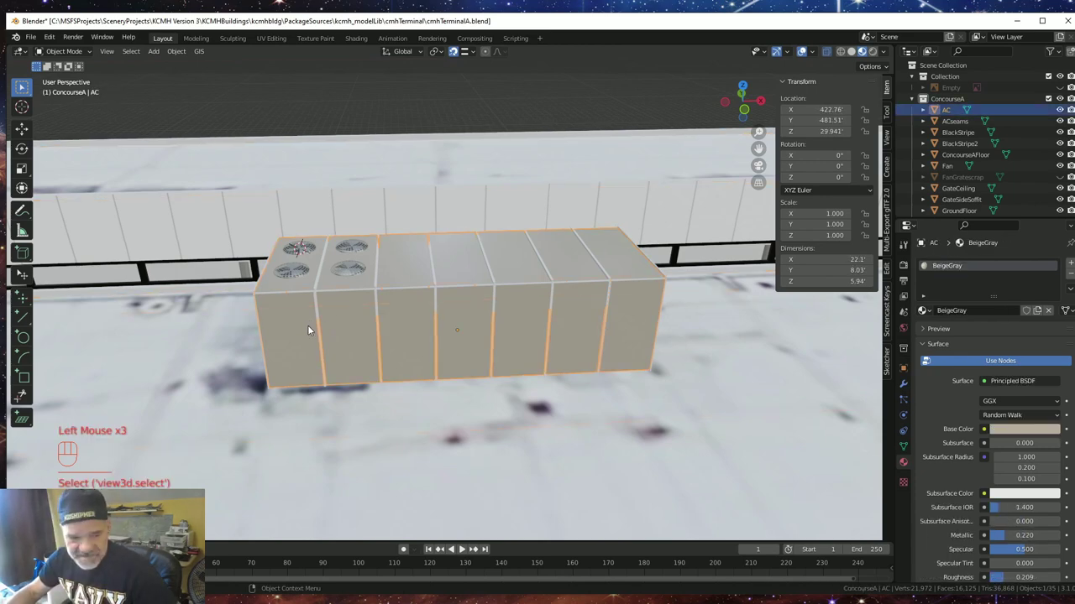
- Insert Ctrl+R loop cuts across the AC body and slide them into position
key("Tab")
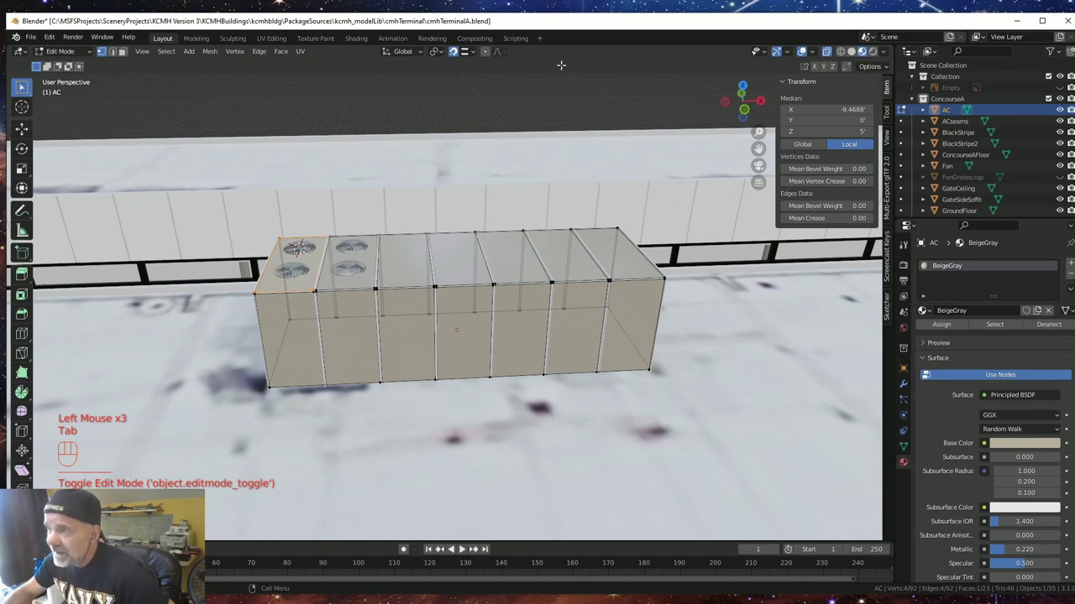
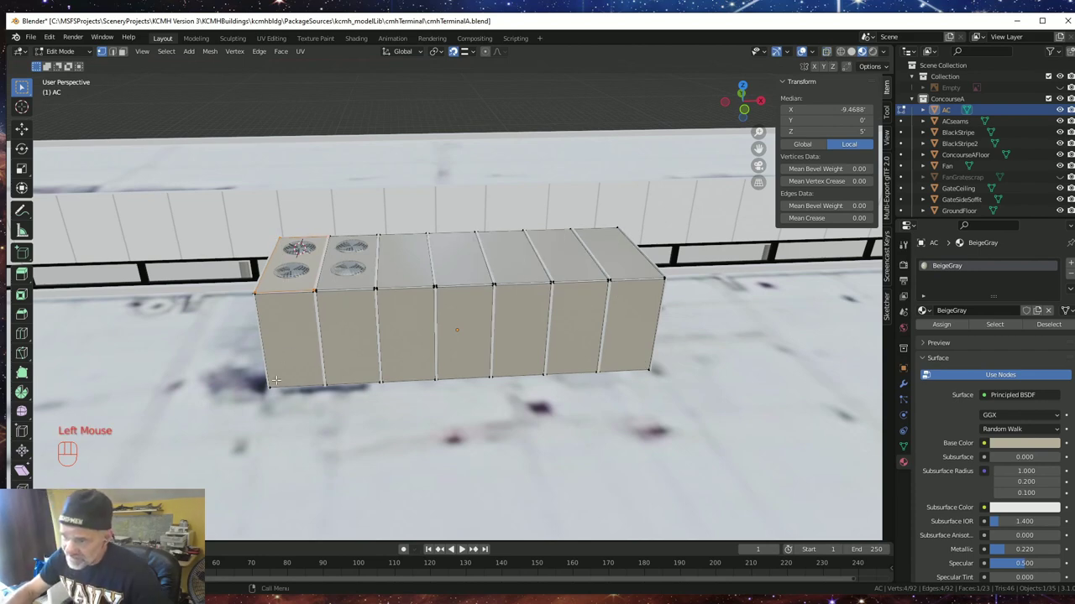
scroll("up", 3)
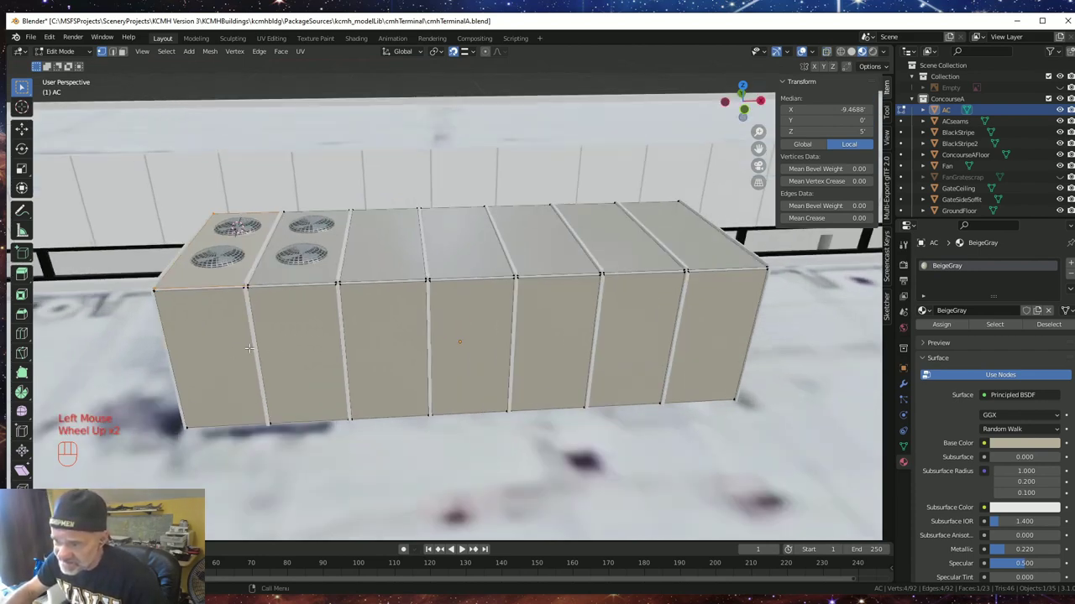
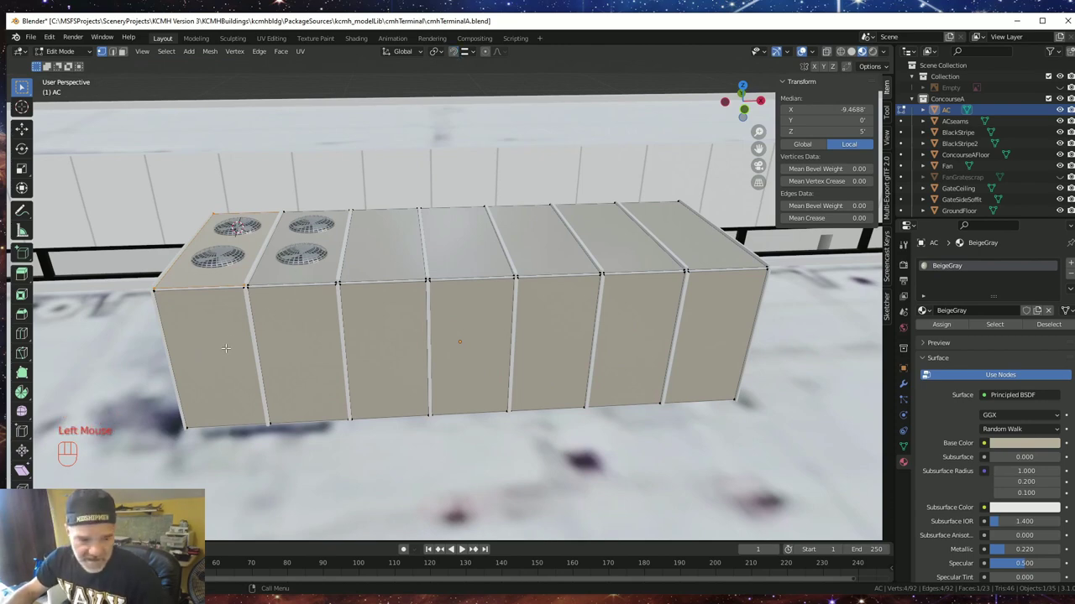
key("ctrl+r")
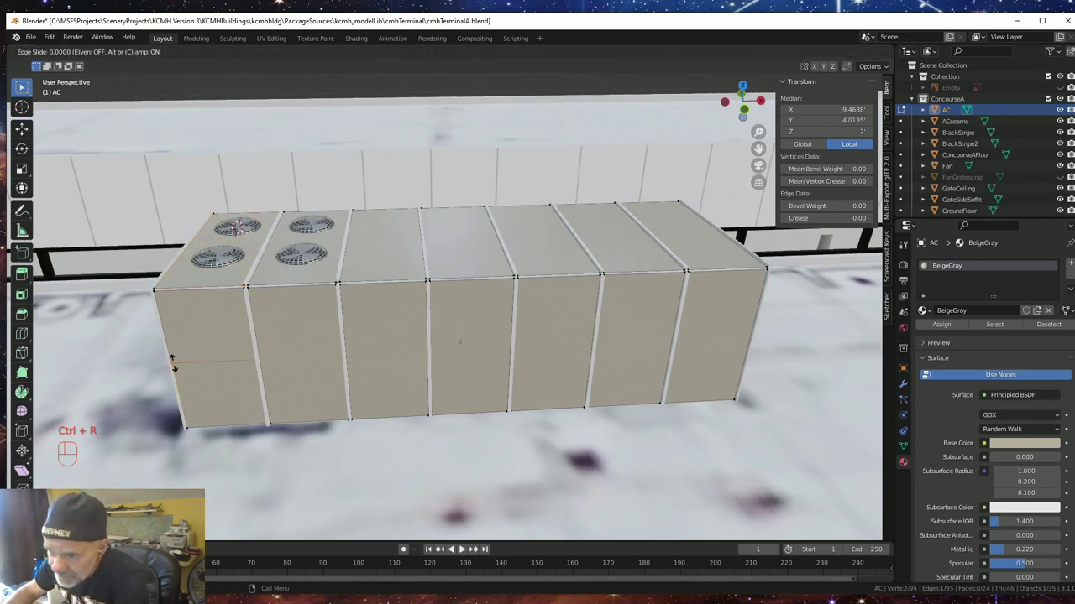
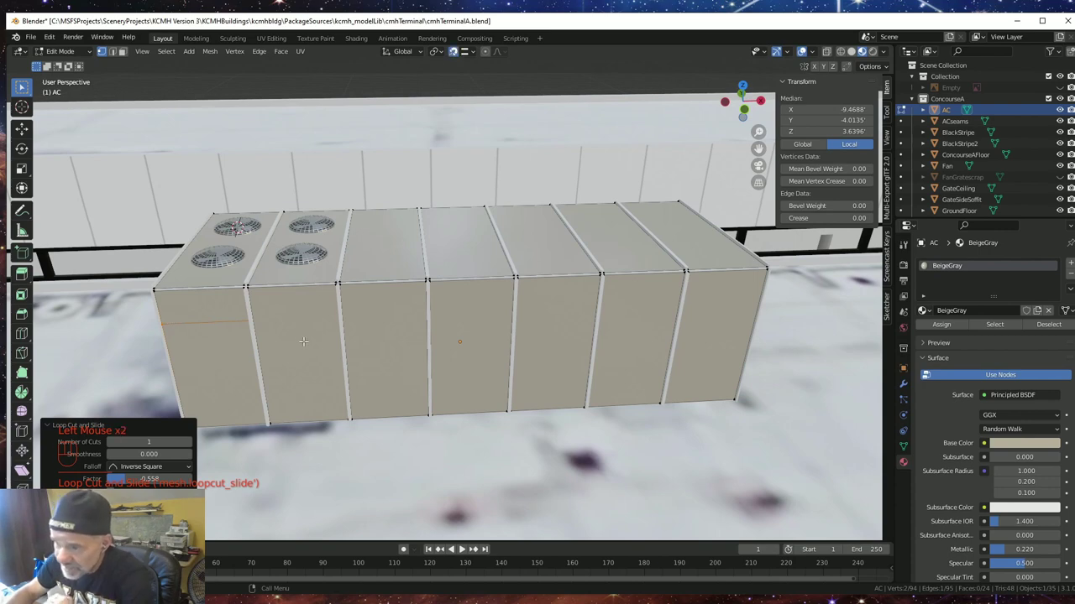
key("ctrl+r")
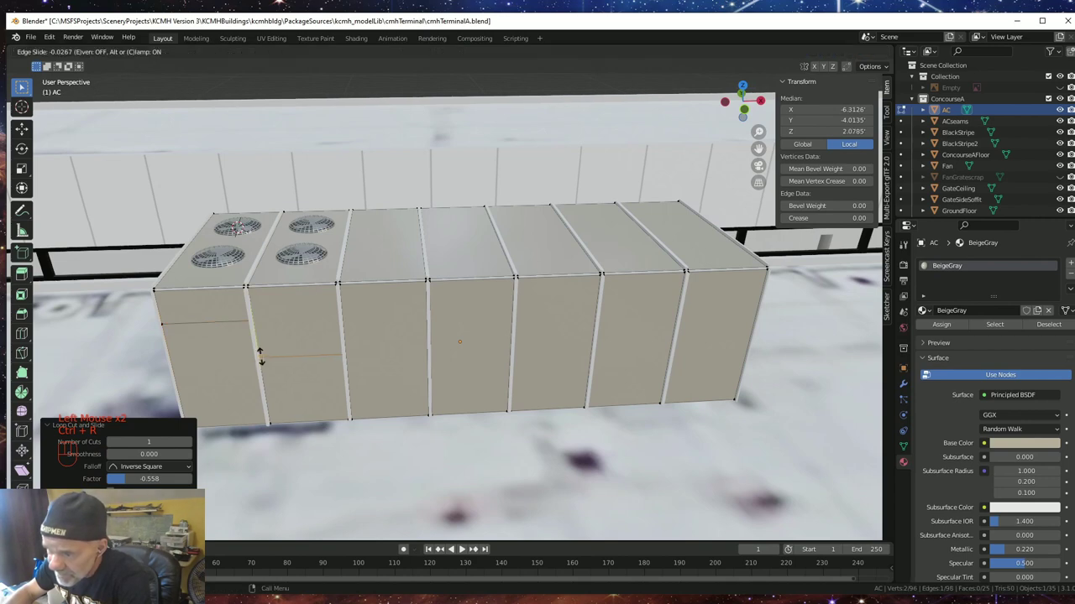
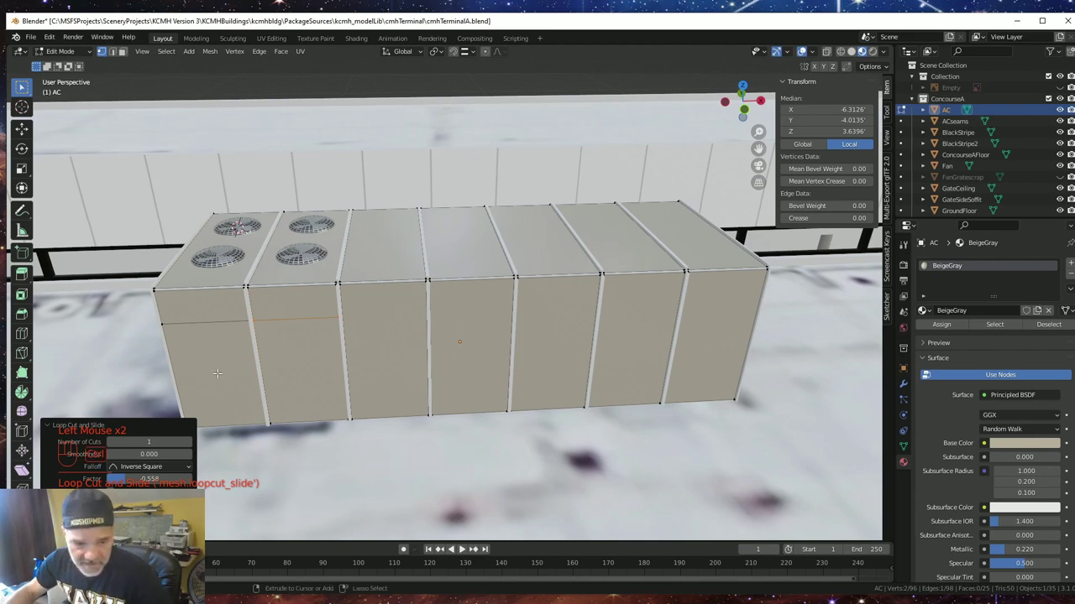
key("ctrl+r")
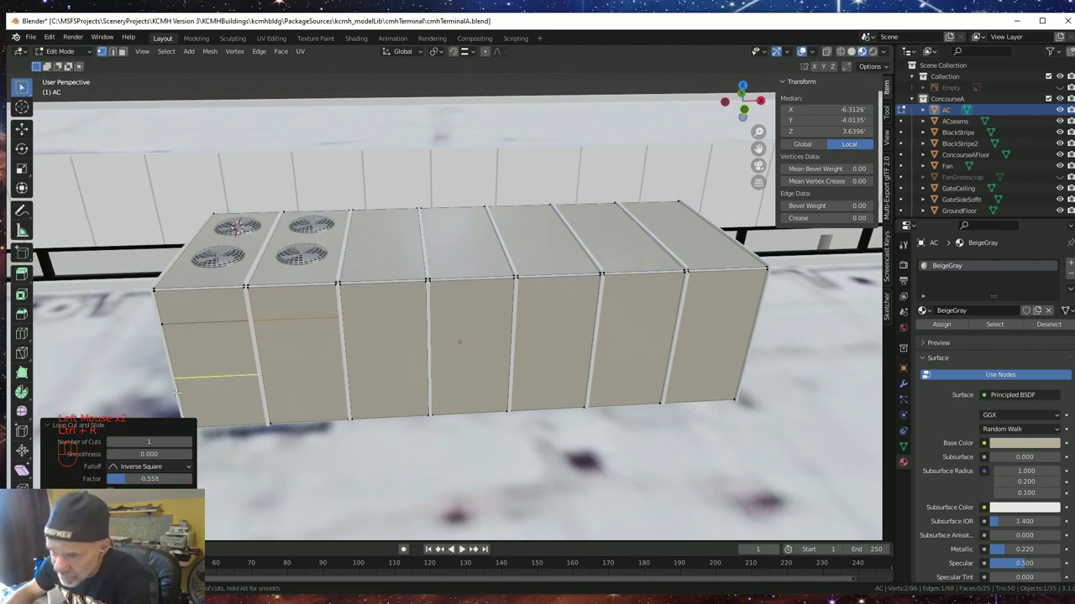
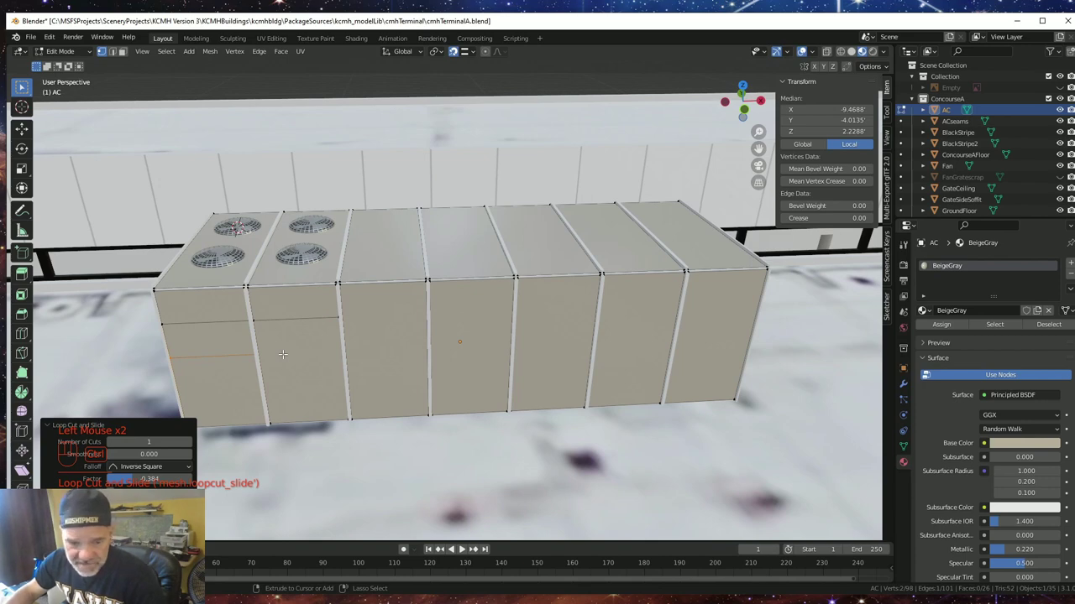
key("ctrl+r")
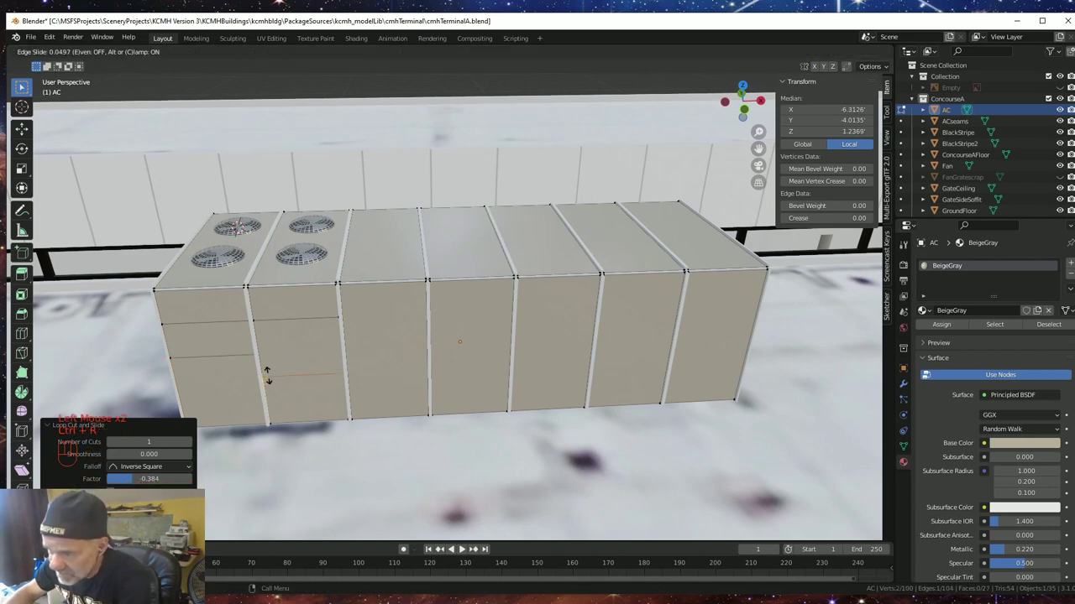
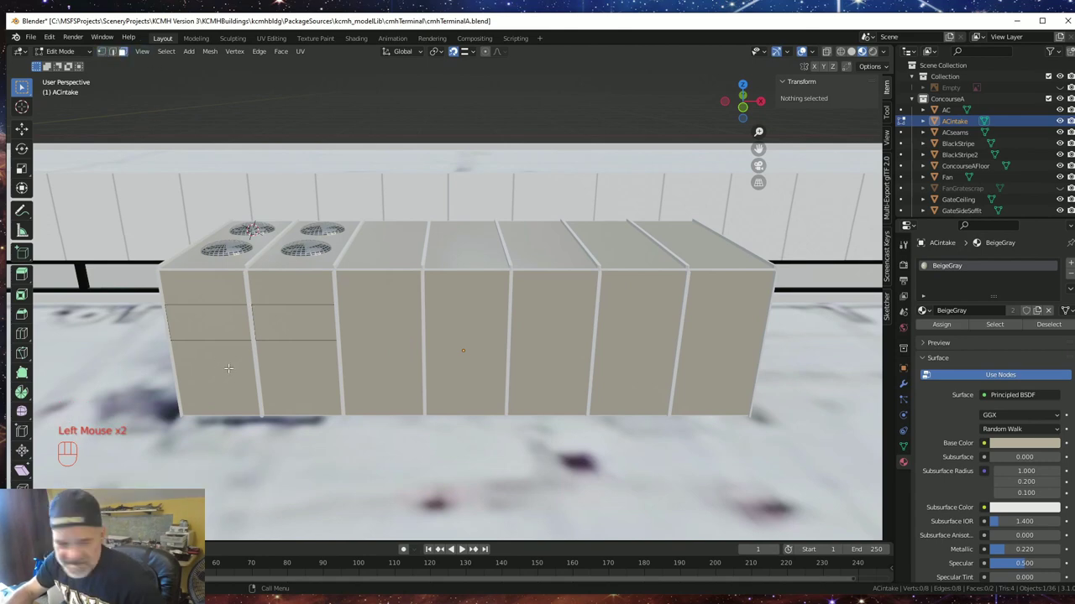
- Delete the intake's extra geometry and fill its remaining four vertices with a face
key("a")
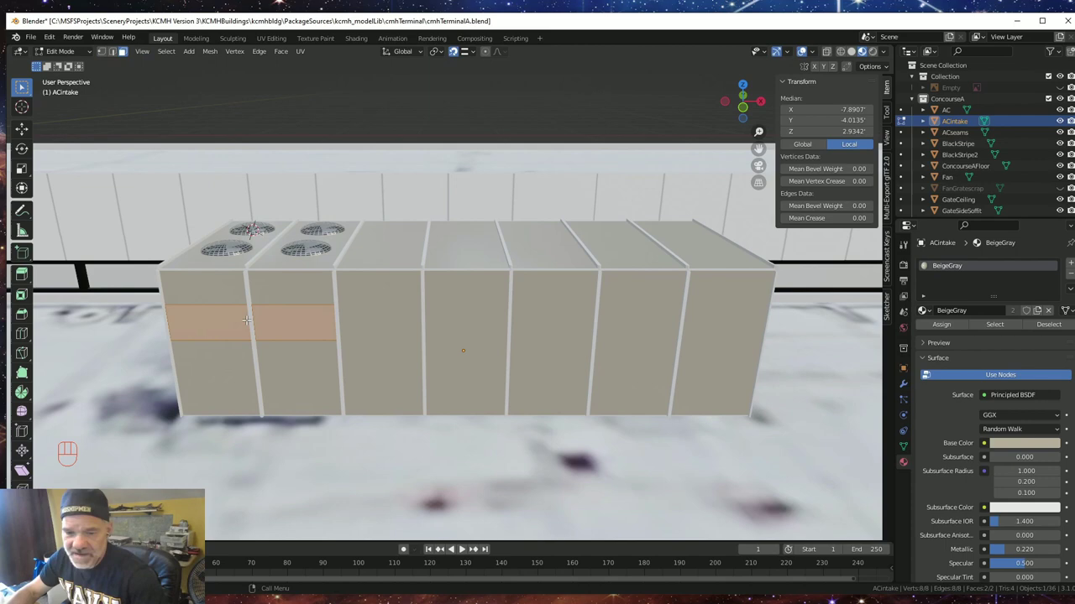
key("Delete")
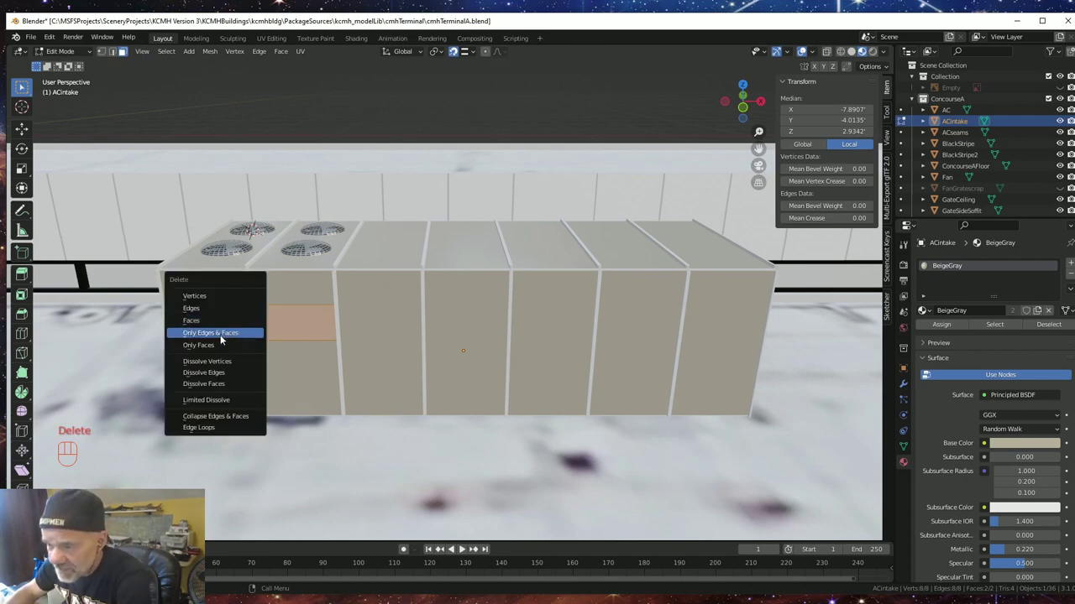
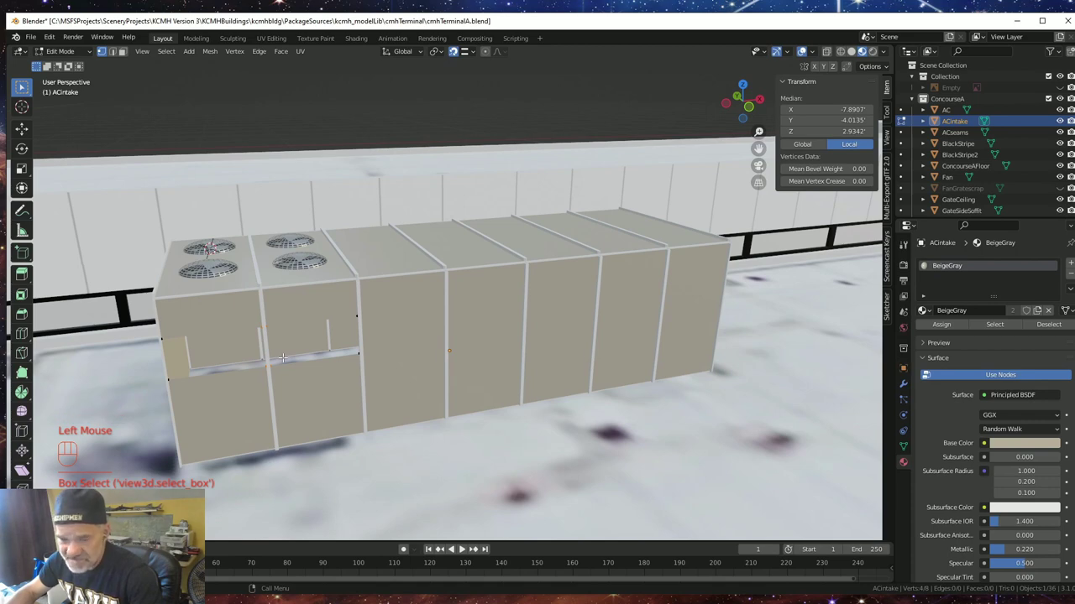
key("Delete")
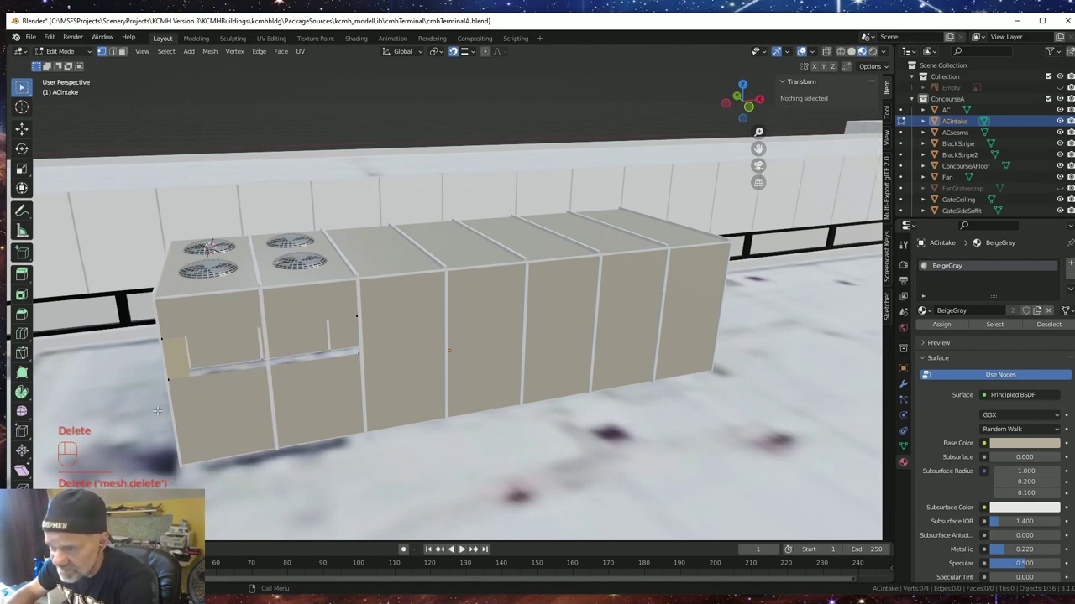
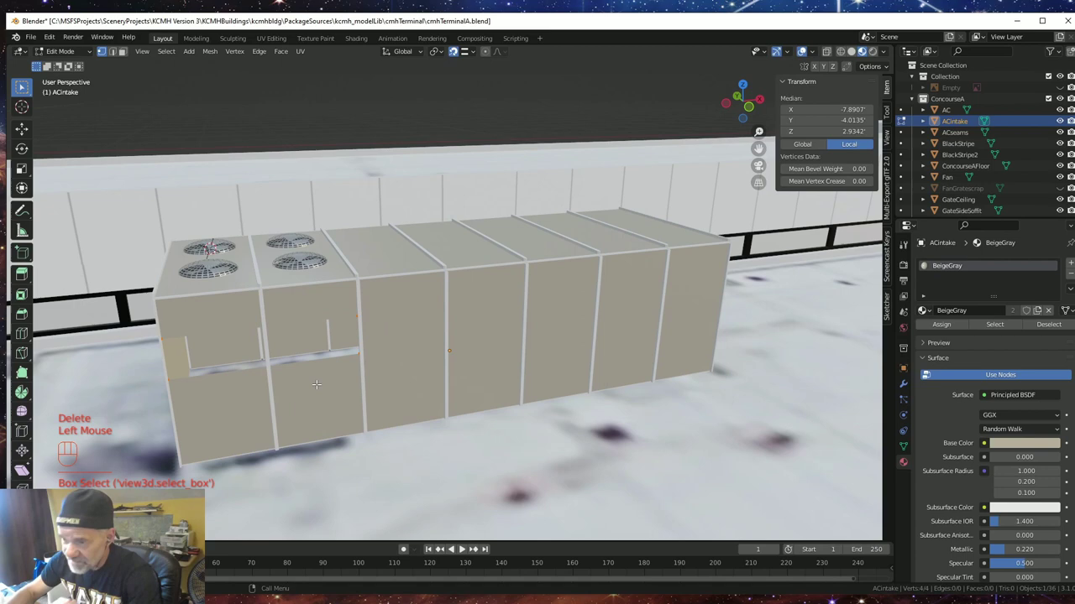
key("f")
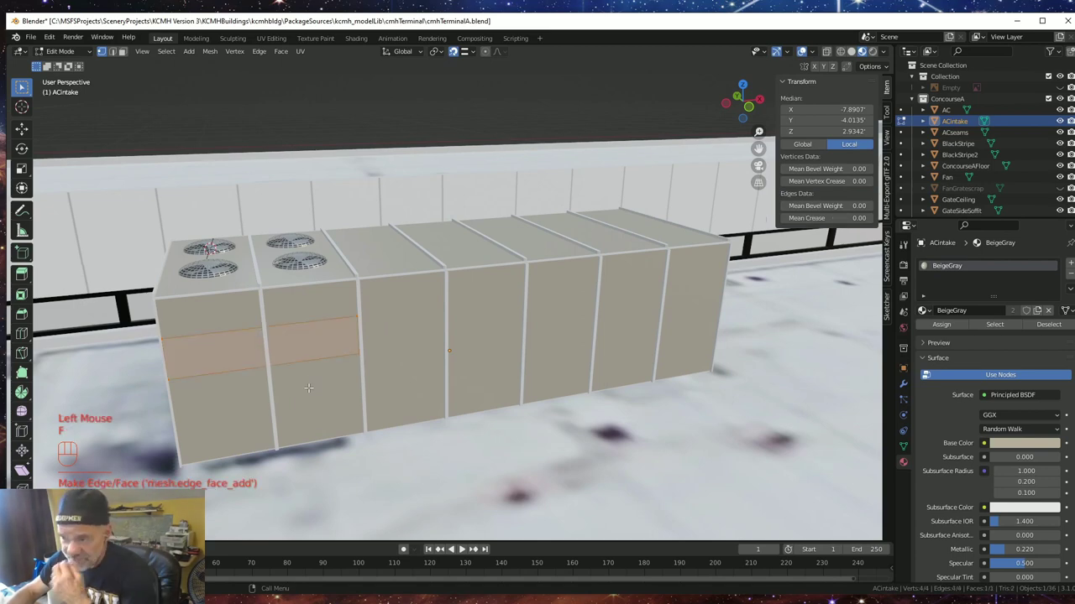
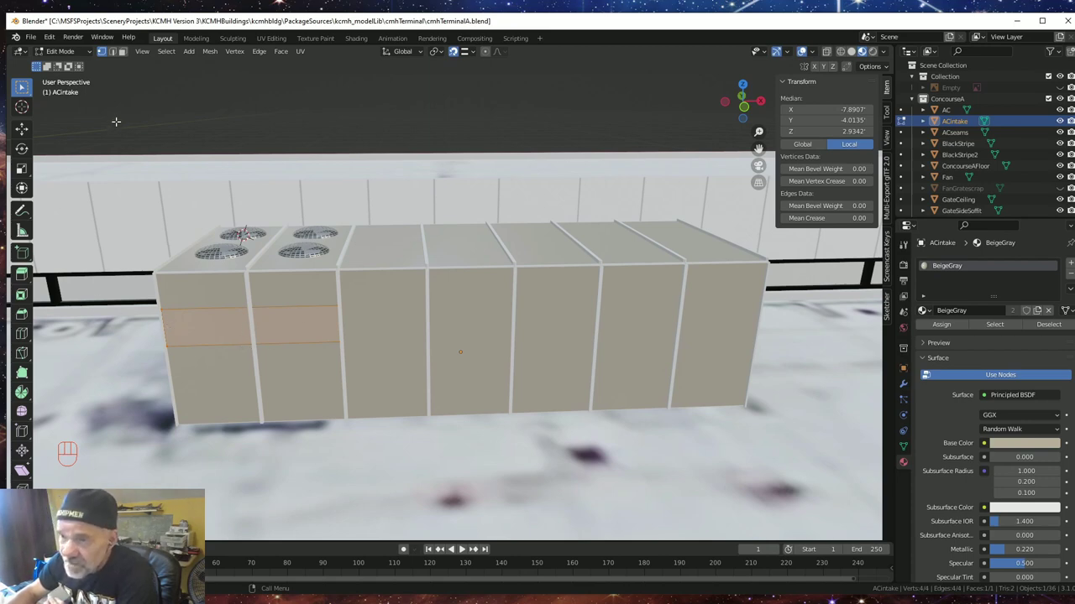
- Leave the intake and enter Edit Mode on the ACseams rib object
key("Tab")
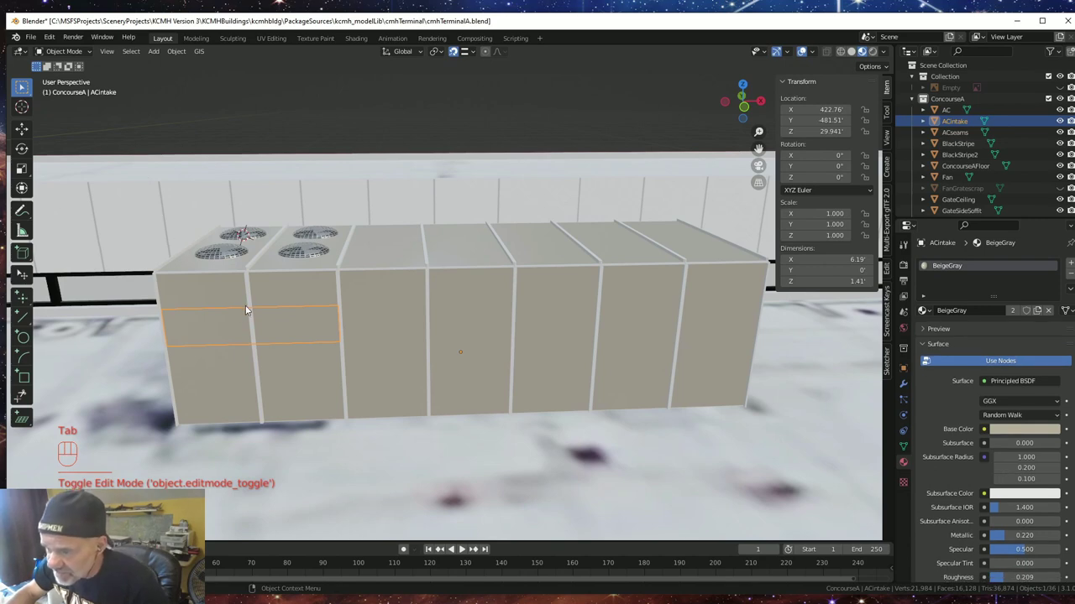
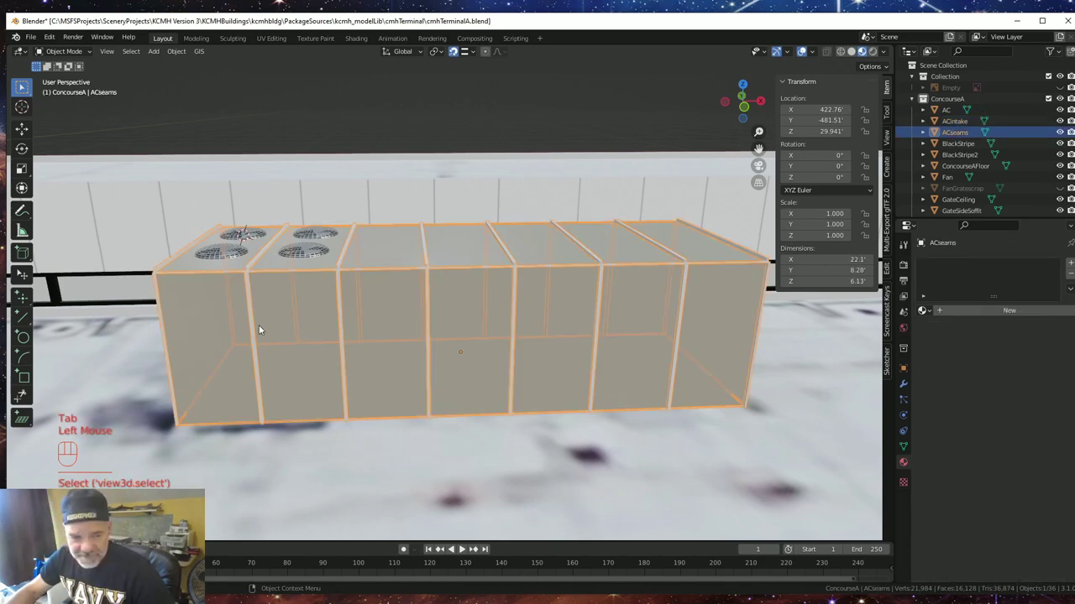
key("Tab")
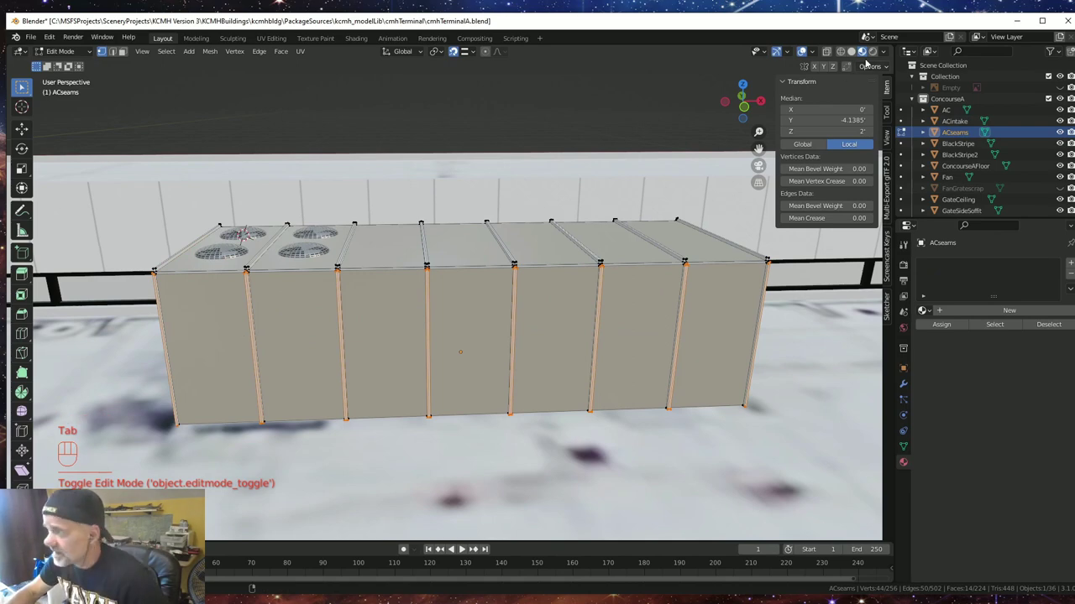
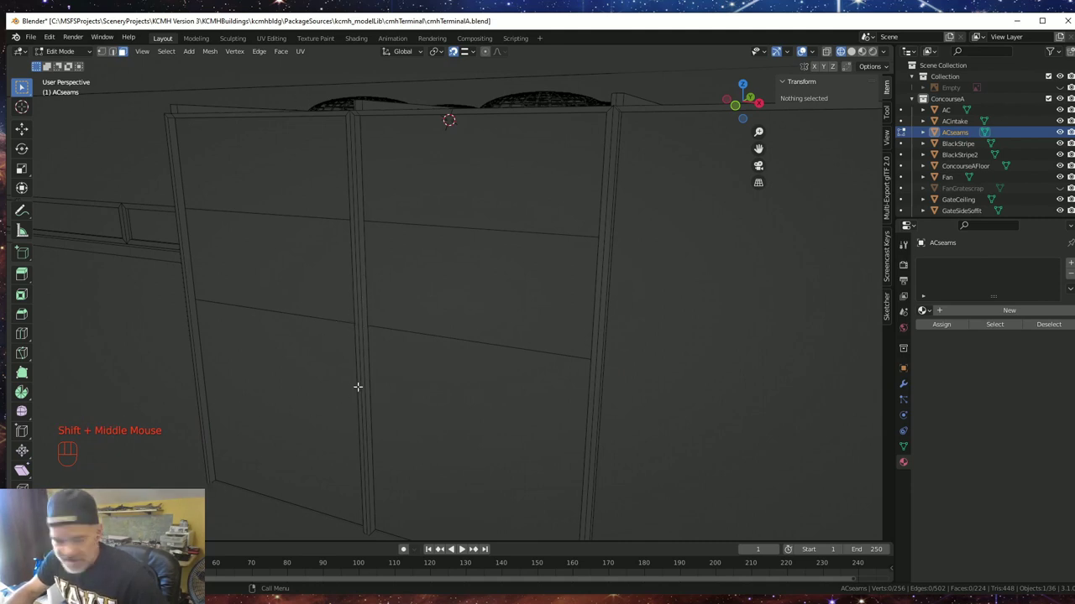
- Loop-cut the vertical seam post and slide the cut along it
key("ctrl+r")
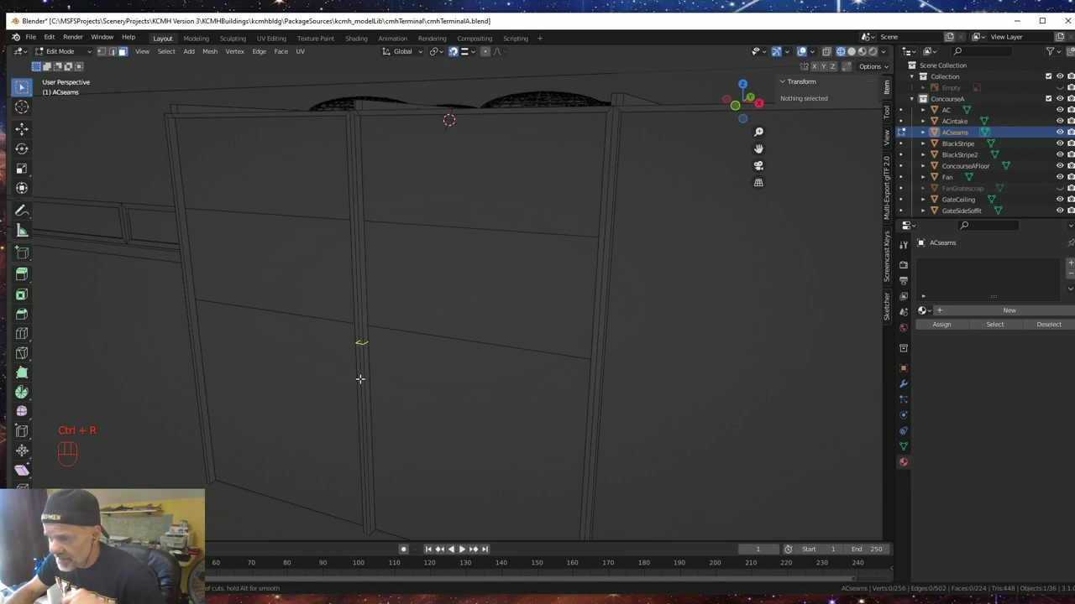
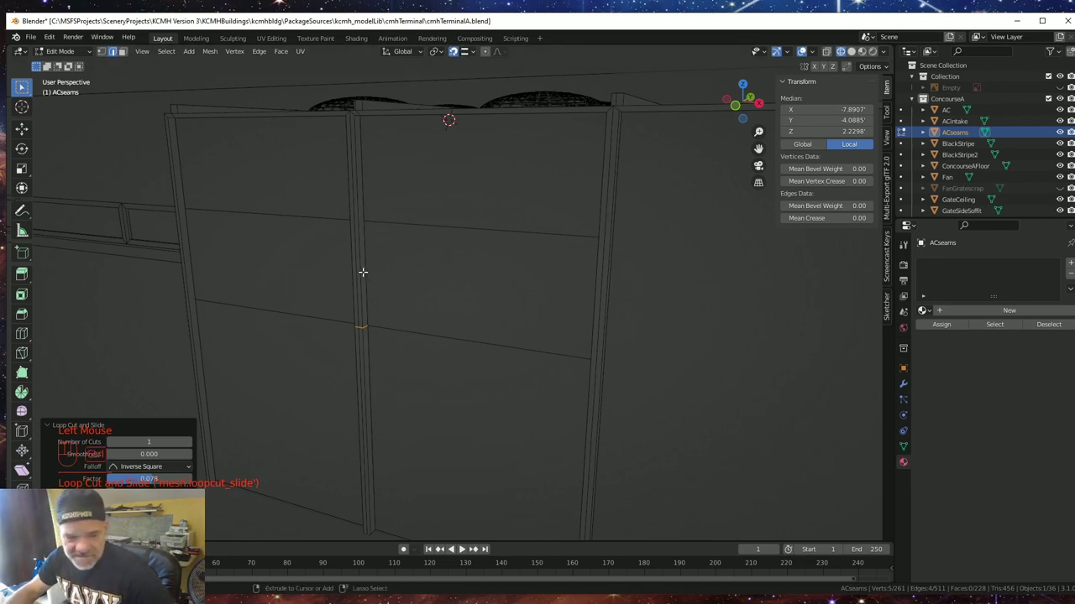
key("ctrl+r")
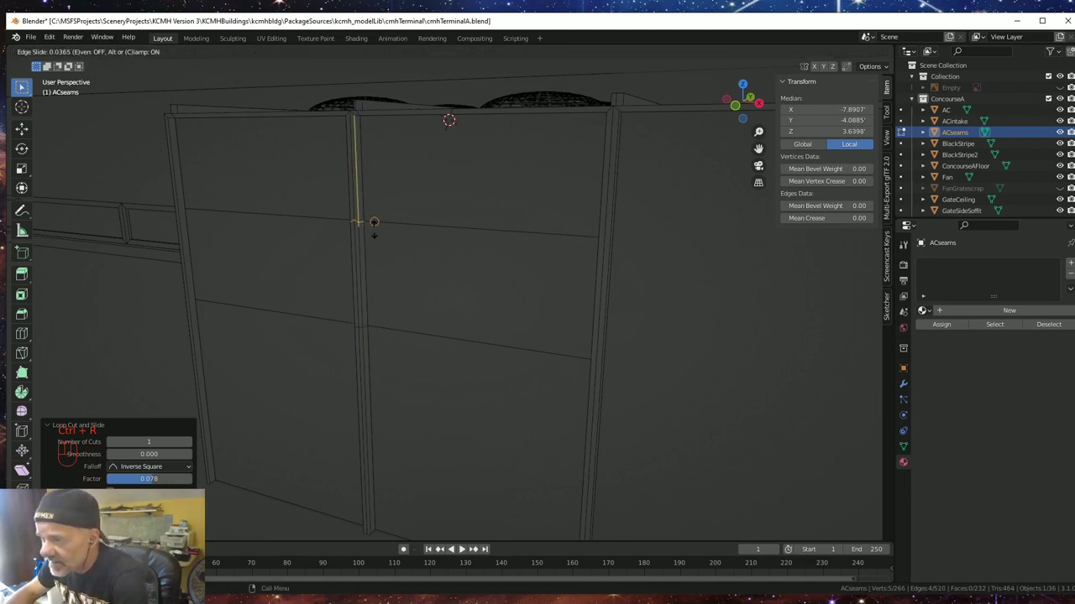
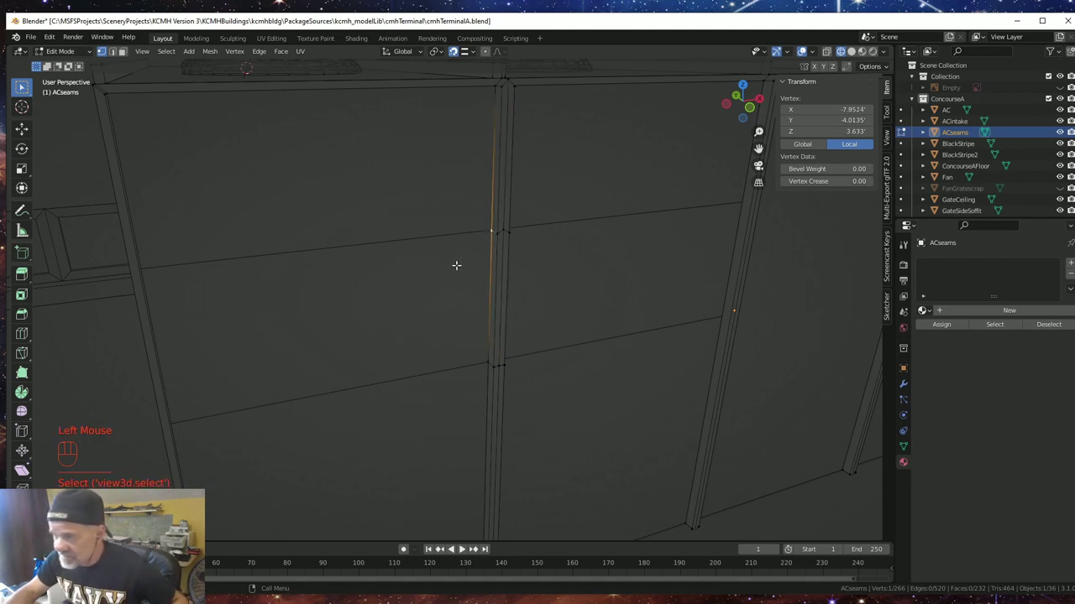
- Snap the cursor to the selection and scale the cut's vertices to 0 along Z
key("shift+s")
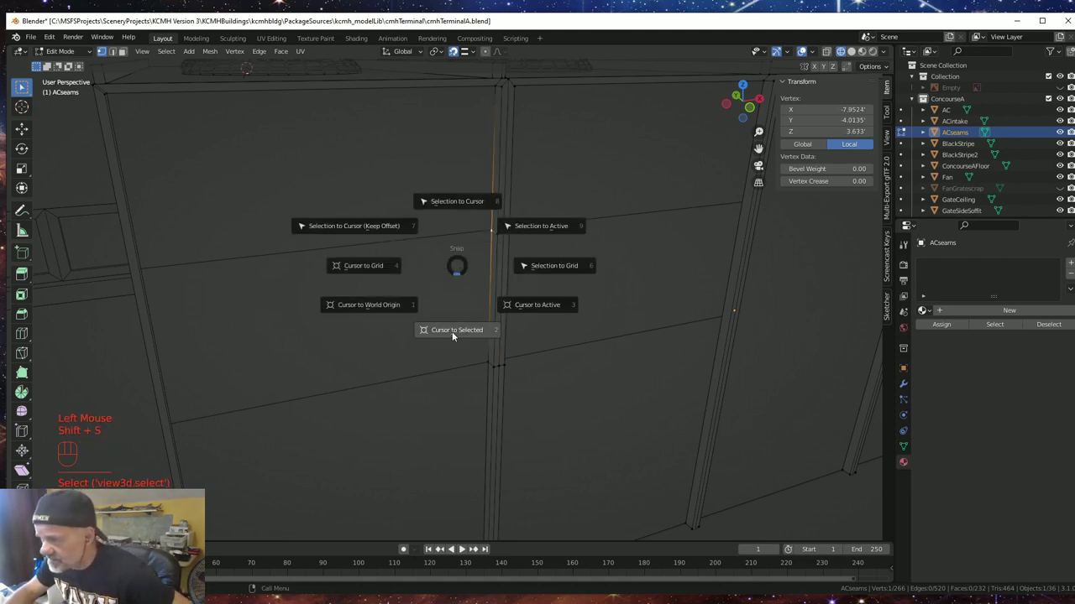
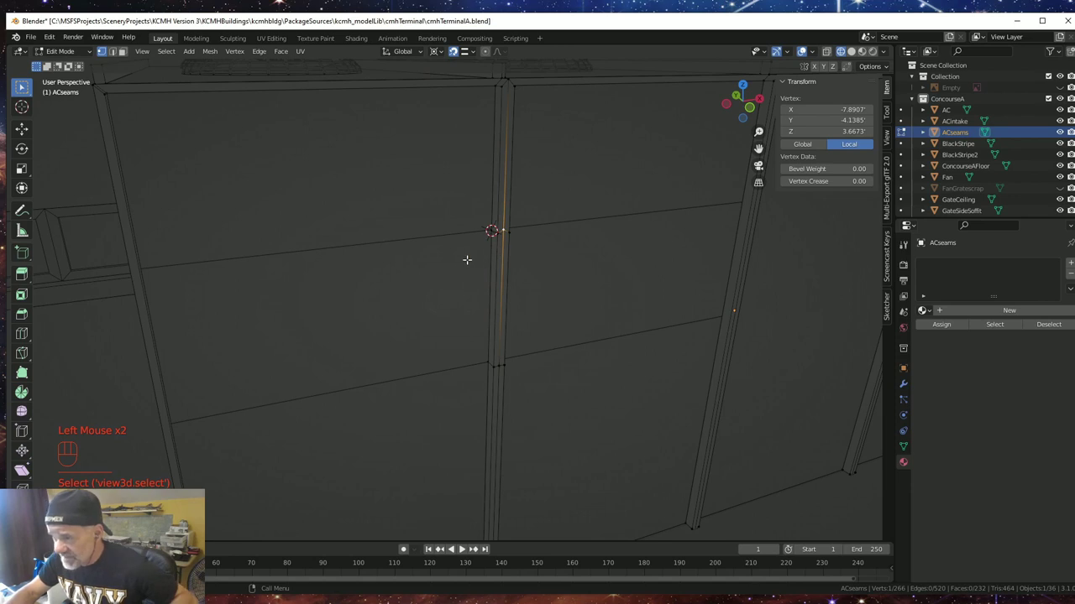
key("s")
key("z")
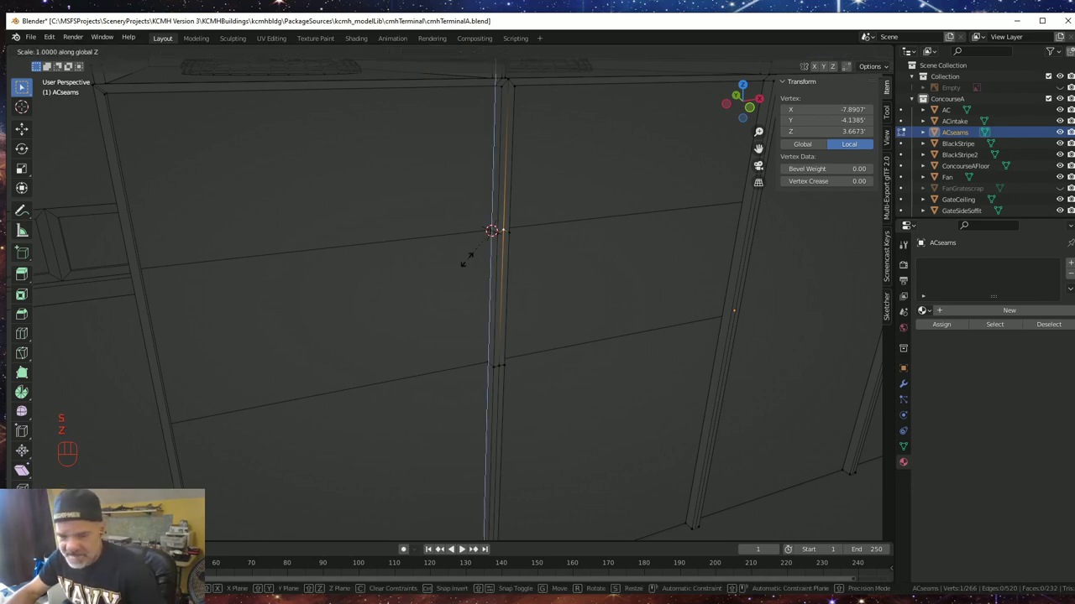
key("KP_0")
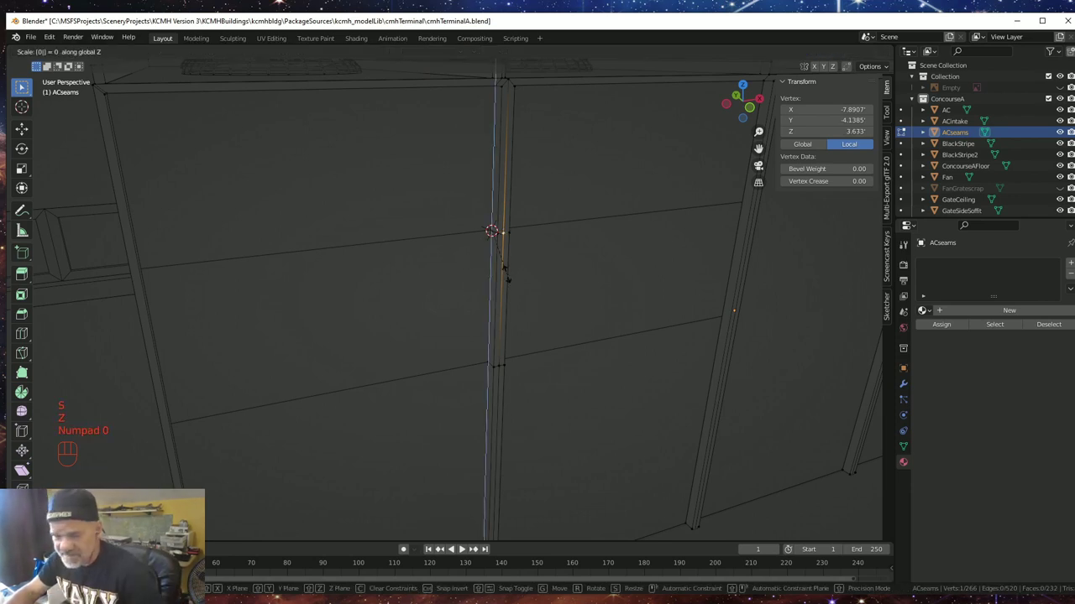
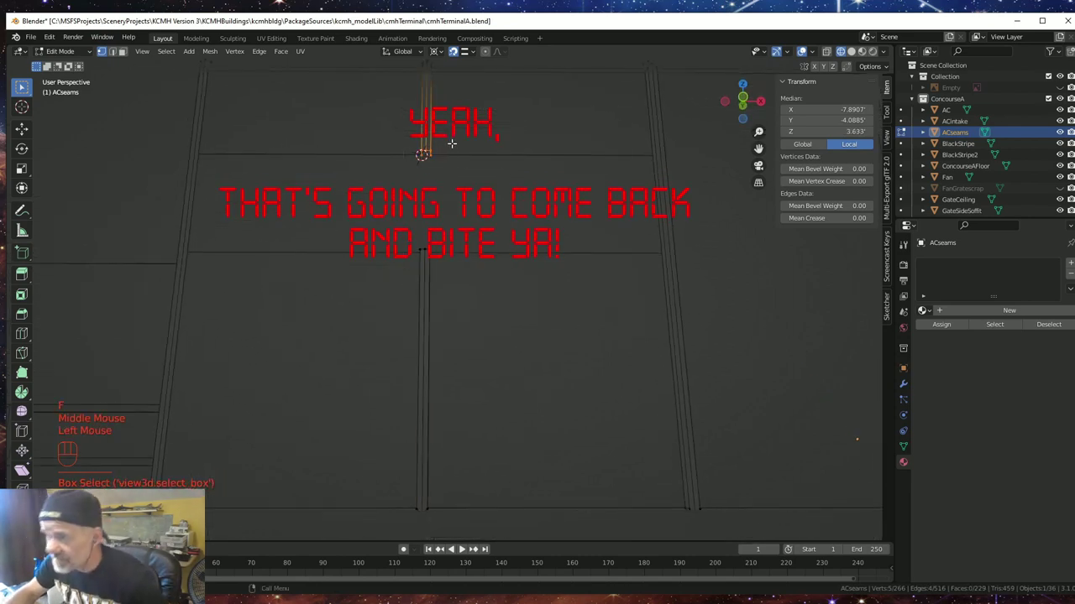
- Fill the selected post edges with a face and start another loop cut
key("f")
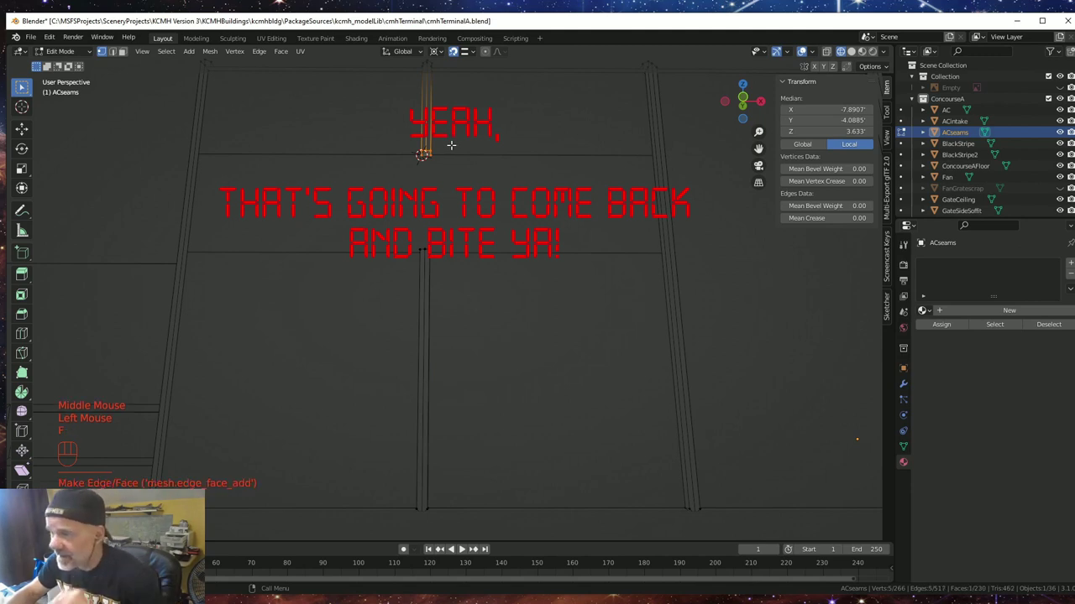
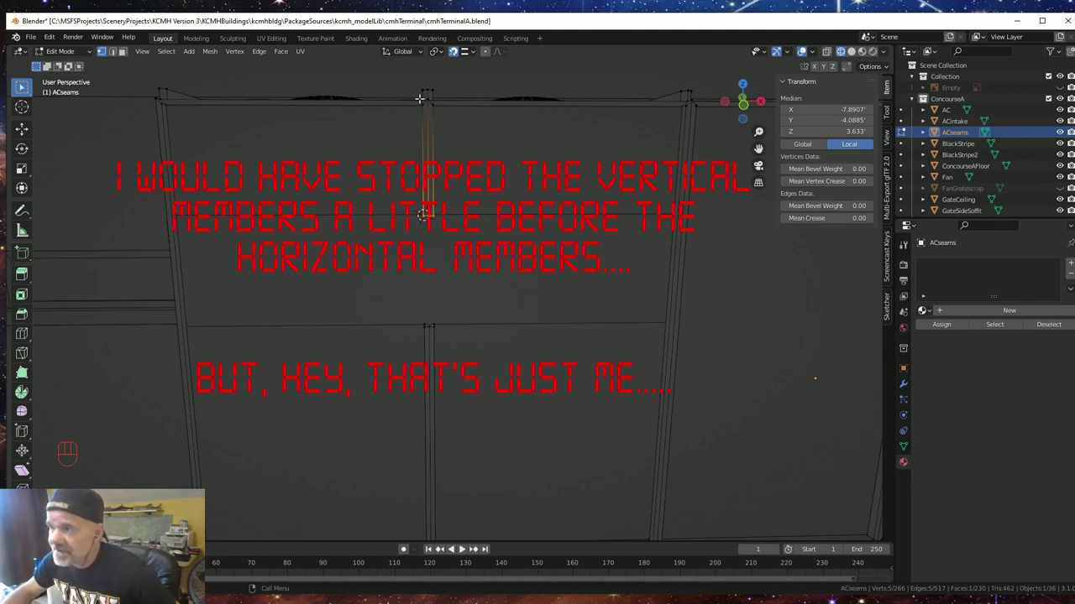
key("ctrl+r")
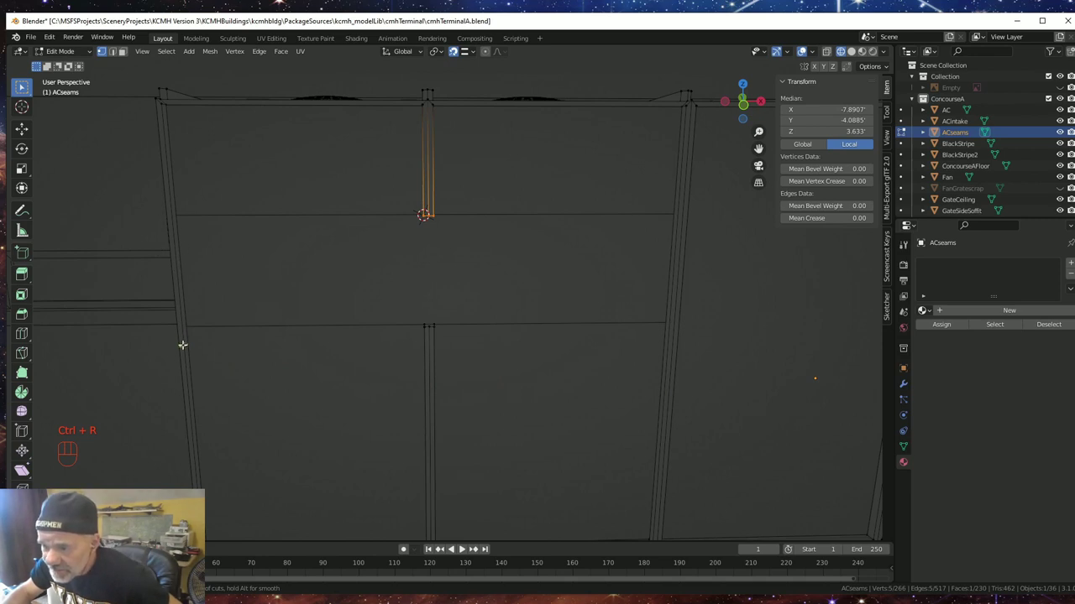
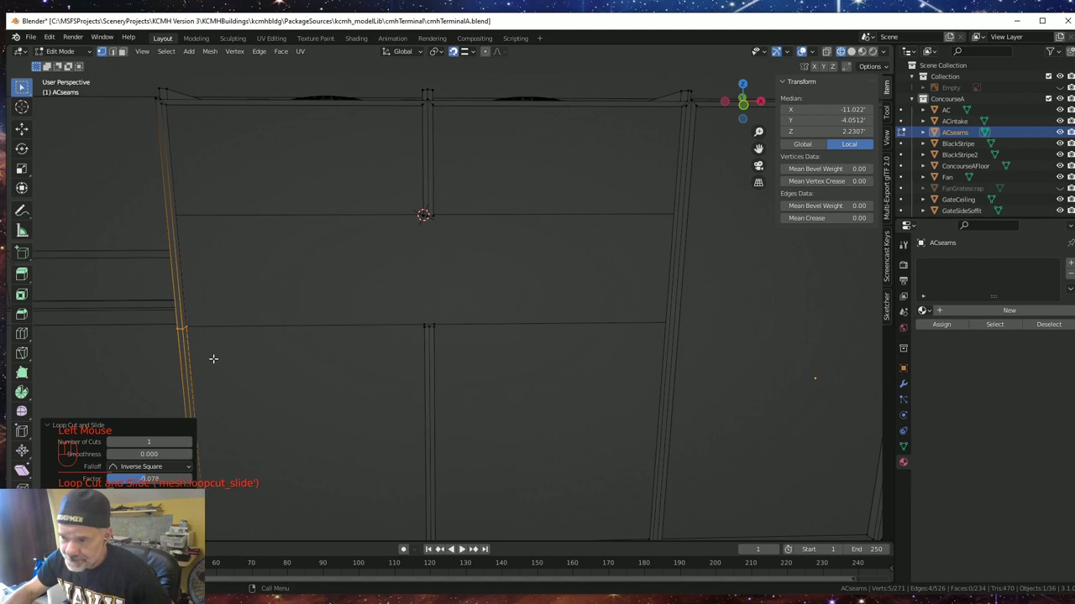
- Loop-cut the left seam post and try a 0.08 vertical move, then undo it
key("ctrl+r")
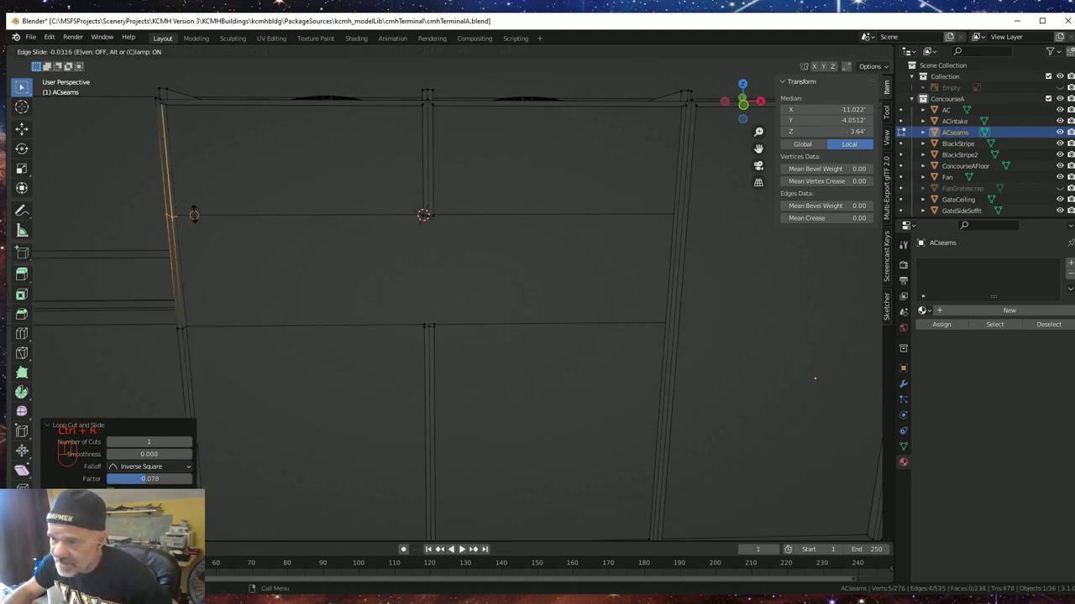
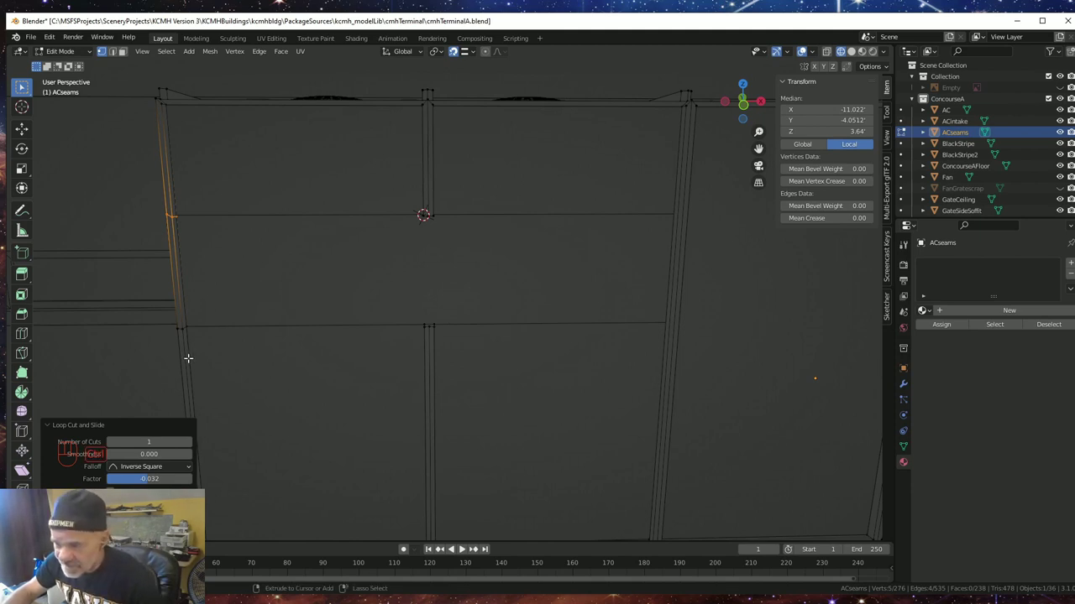
key("ctrl+r")
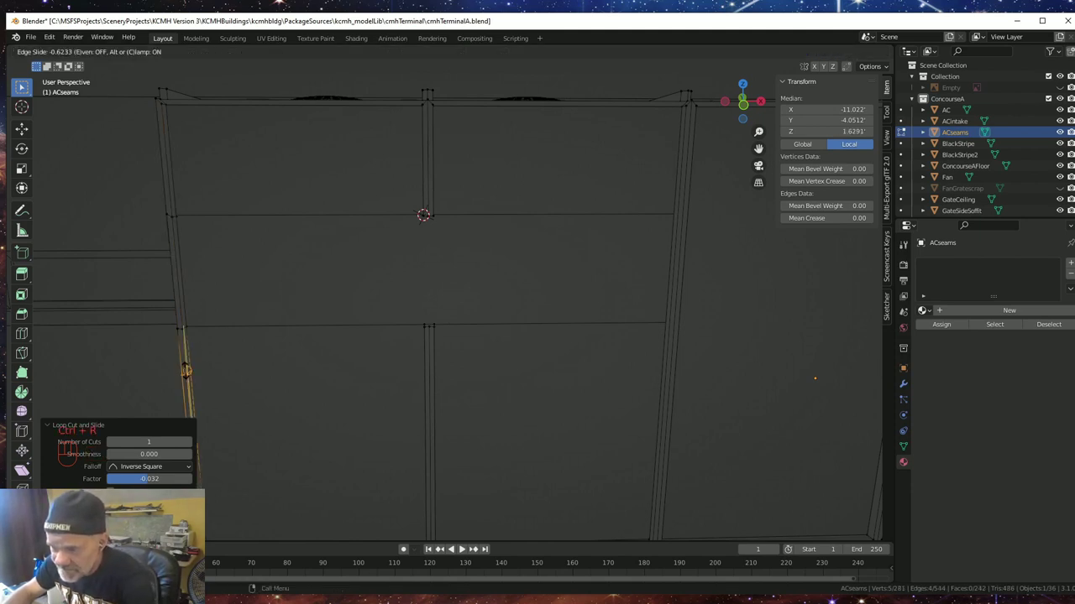
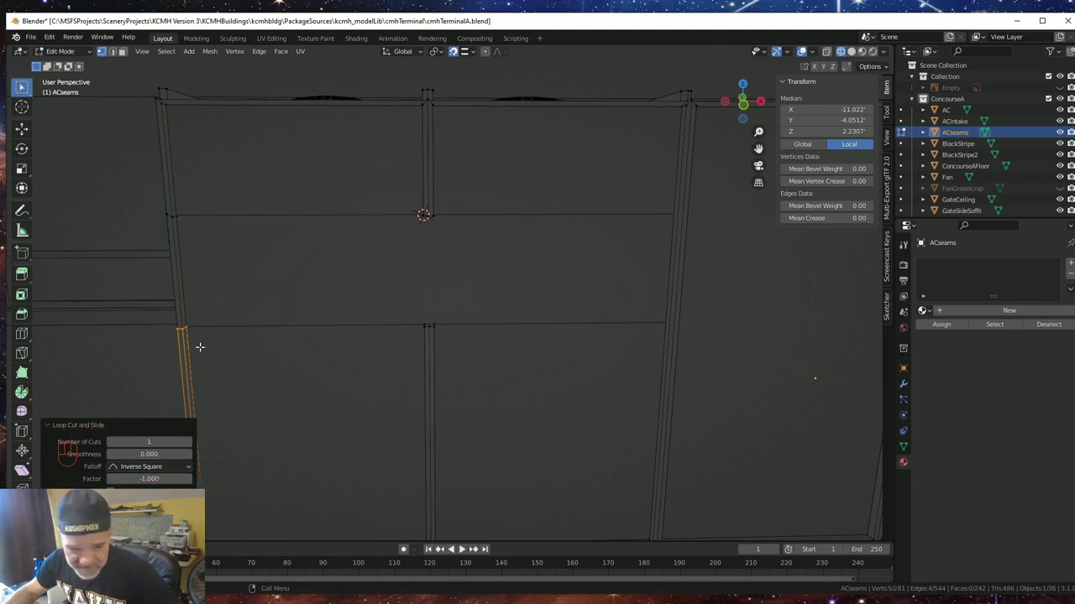
key("g")
key("z")
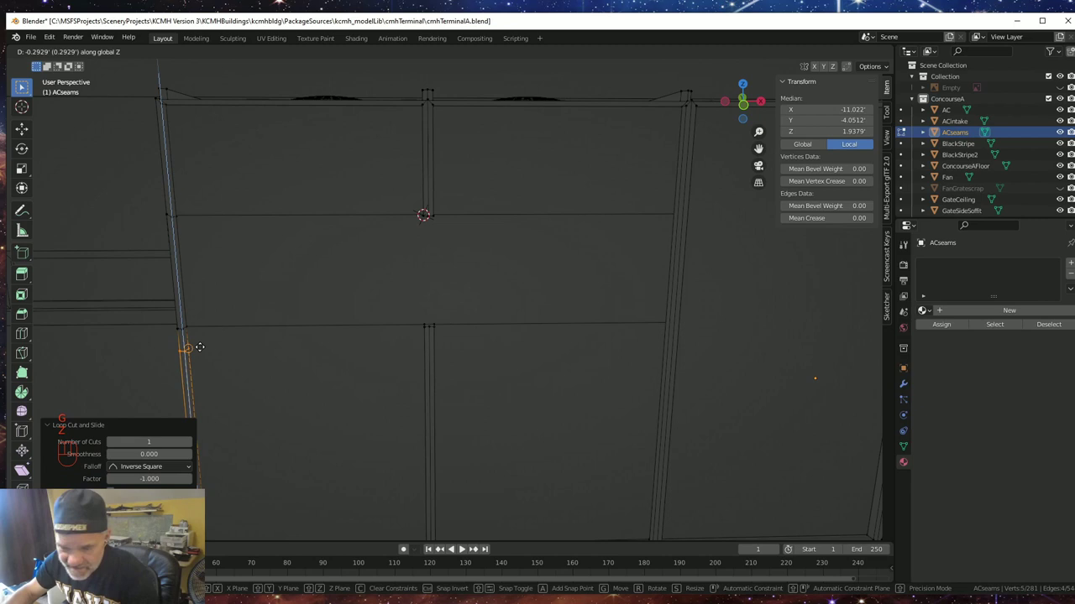
key("KP_Decimal")
key("KP_0")
key("KP_8")
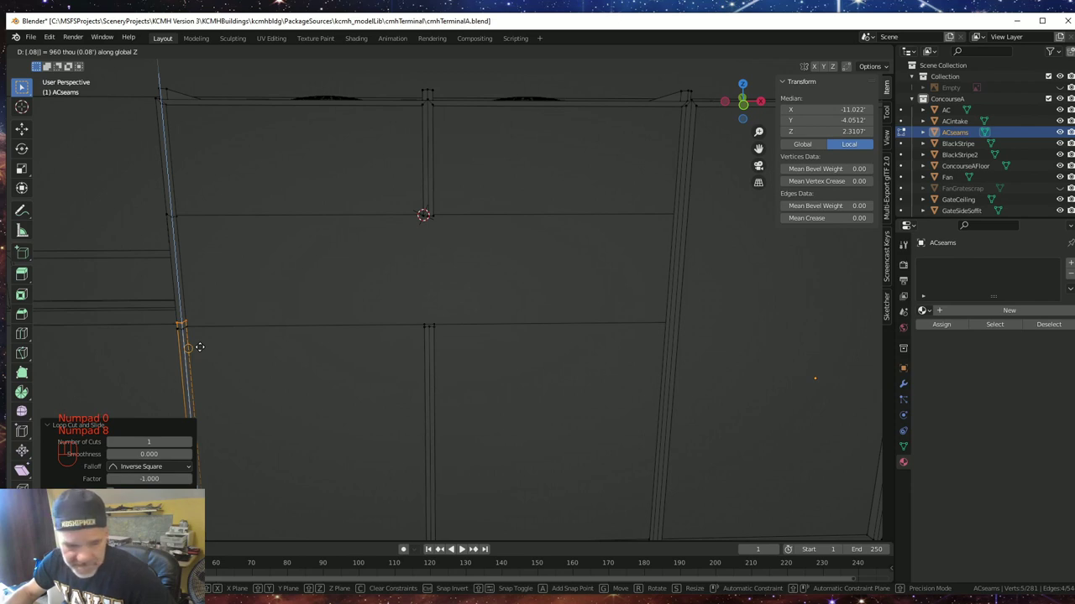
key("Escape")
key("ctrl+z")
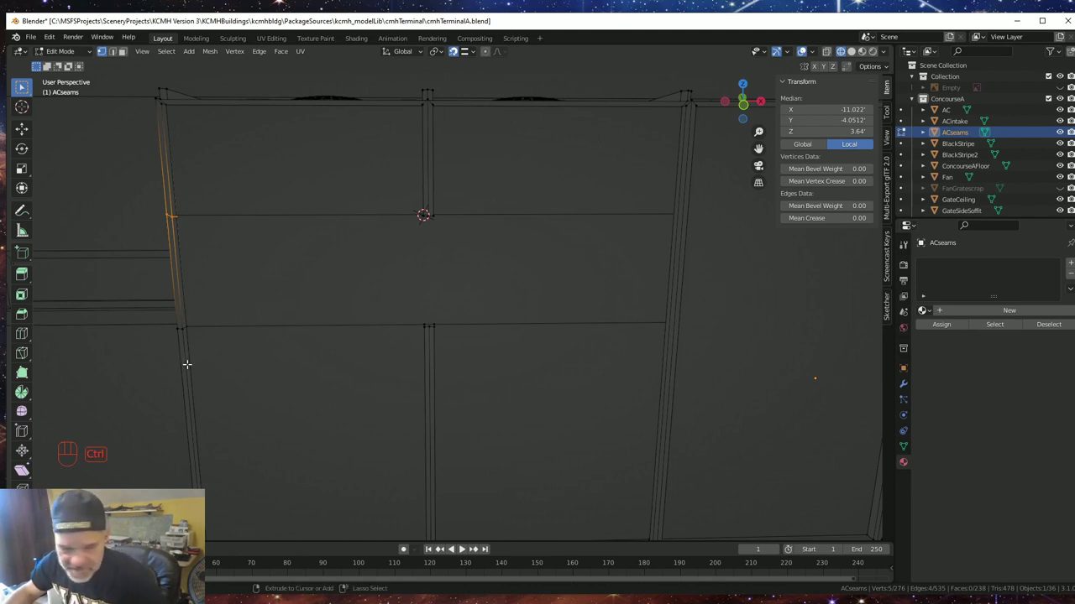
- Slide the edge loop again and move it -0.08 along Z
key("ctrl+r")
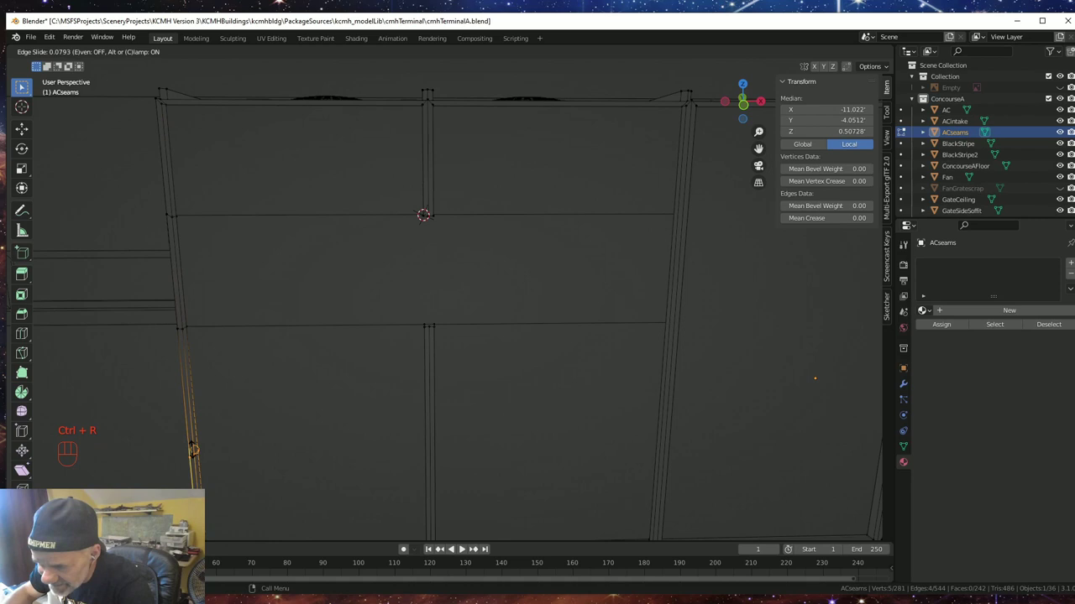
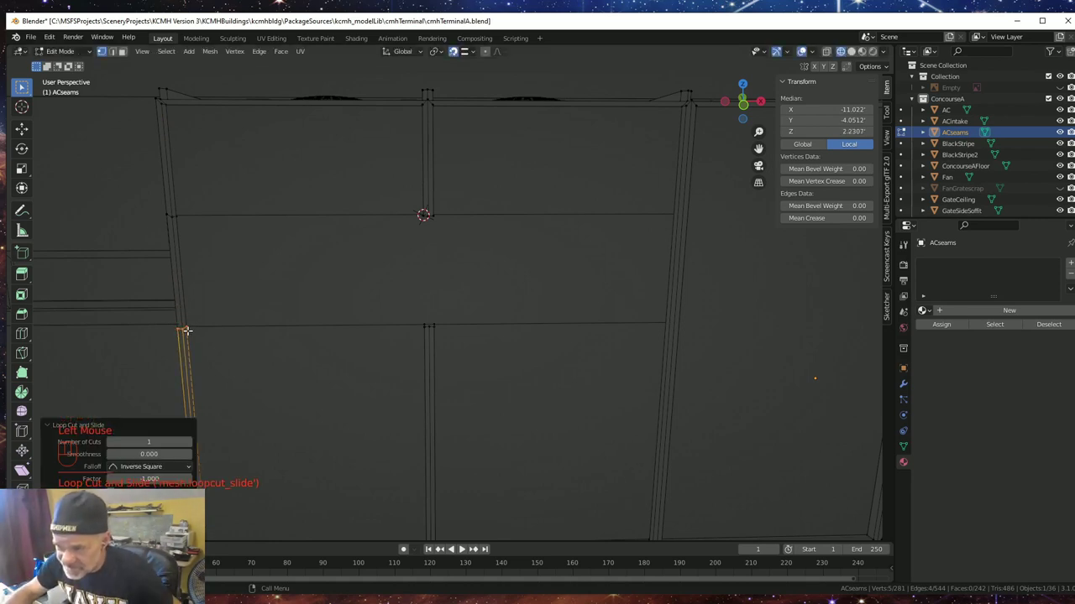
key("g")
key("z")
key("-")
key("KP_Decimal")
key("KP_0")
key("KP_8")
key("KP_Enter")
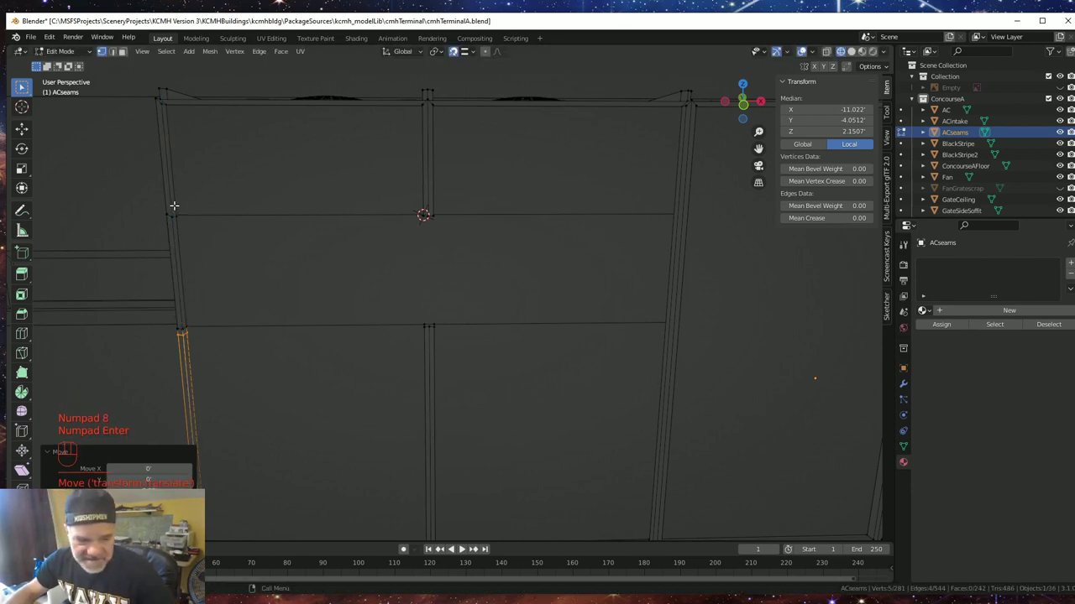
- Add another loop cut on the post and shift it 0.08 along Z to match the horizontal seam
key("ctrl+r")
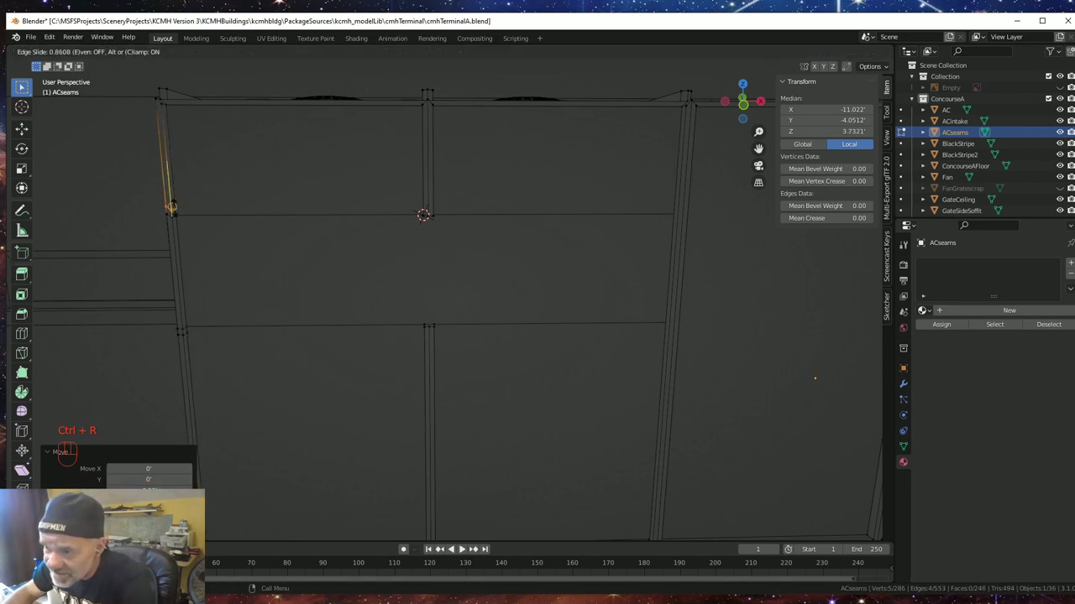
left_click(2, 580)
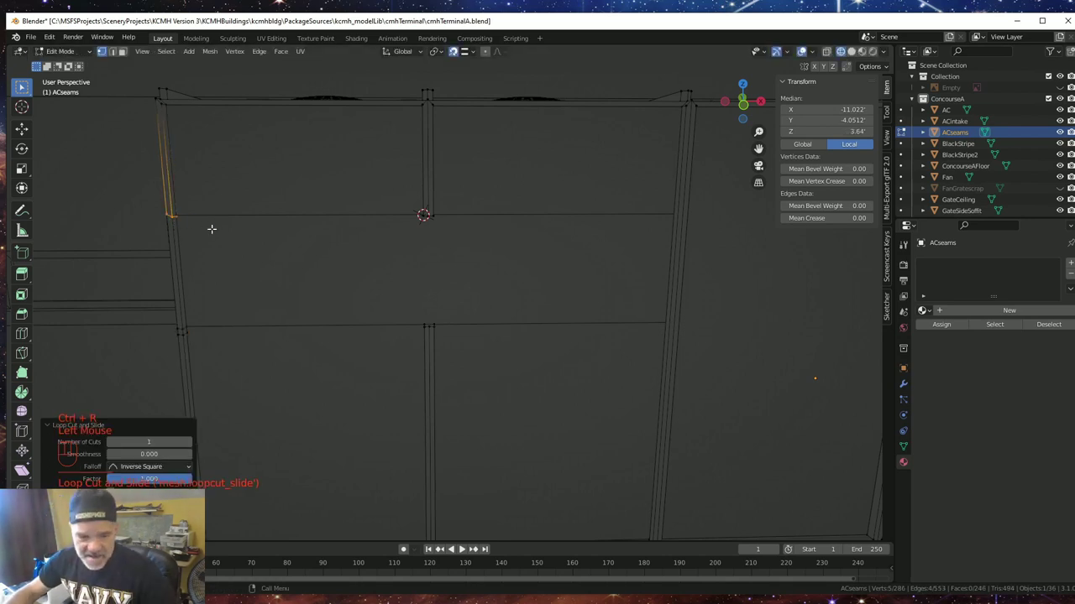
key("g")
key("z")
key("KP_Decimal")
key("KP_0")
key("KP_8")
key("KP_Enter")
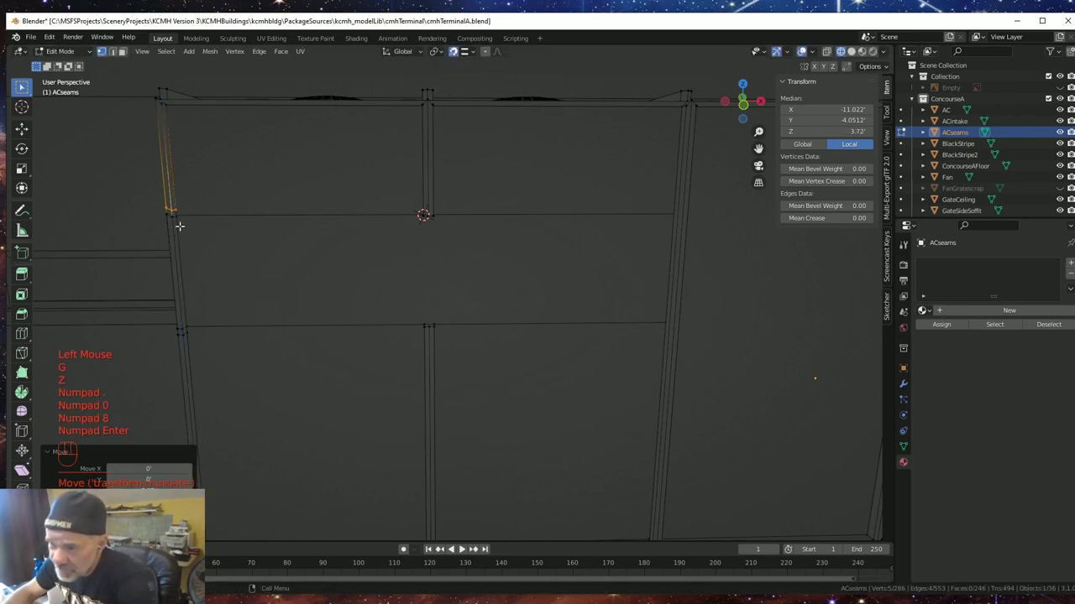
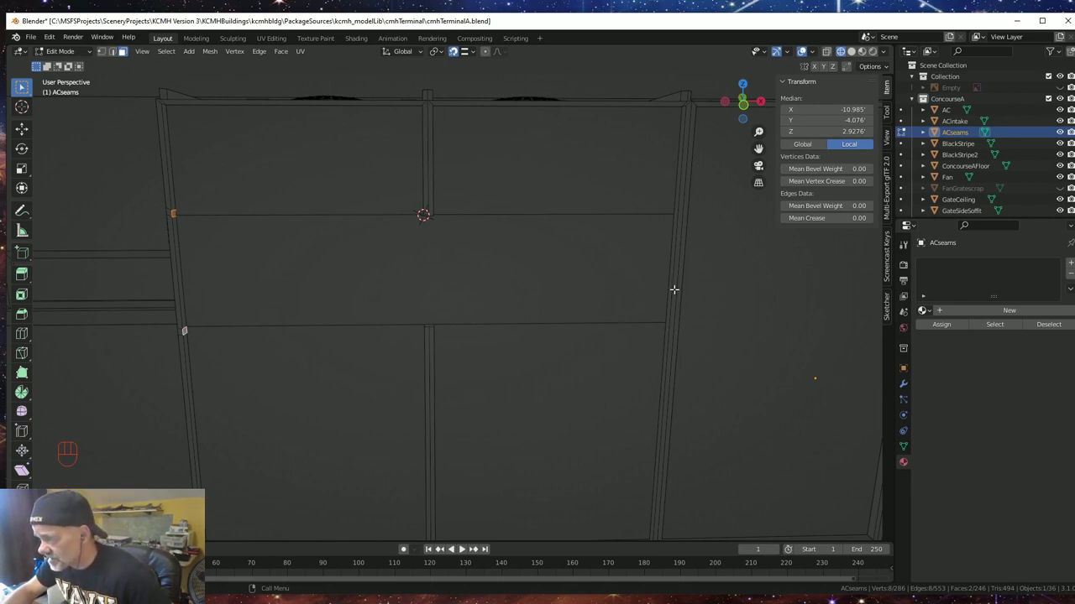
- Extrude the left post faces sideways about 6 feet toward the right post as a horizontal rib
key("e")
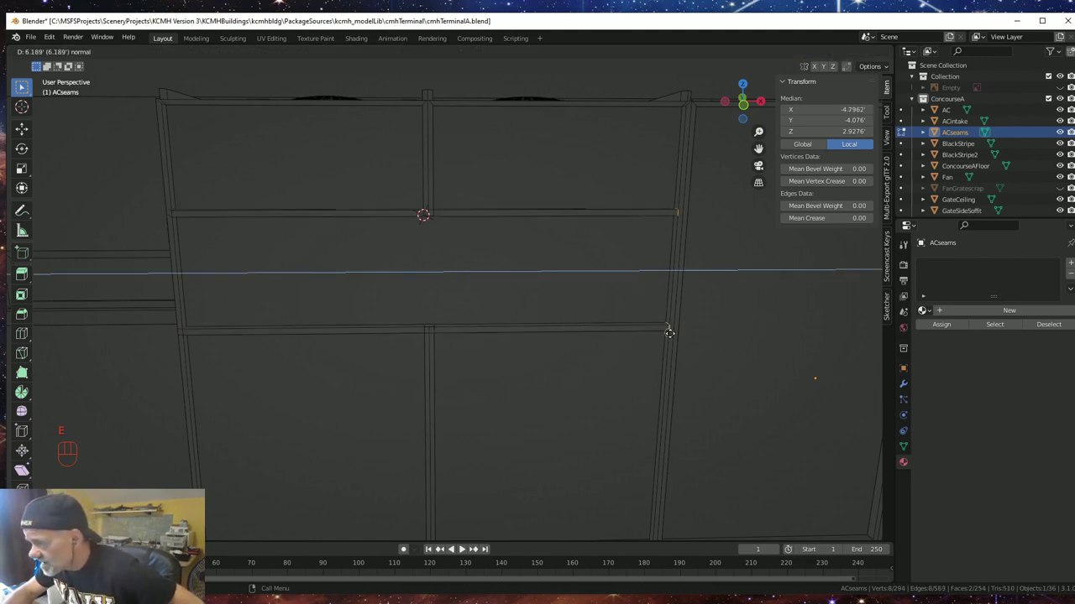
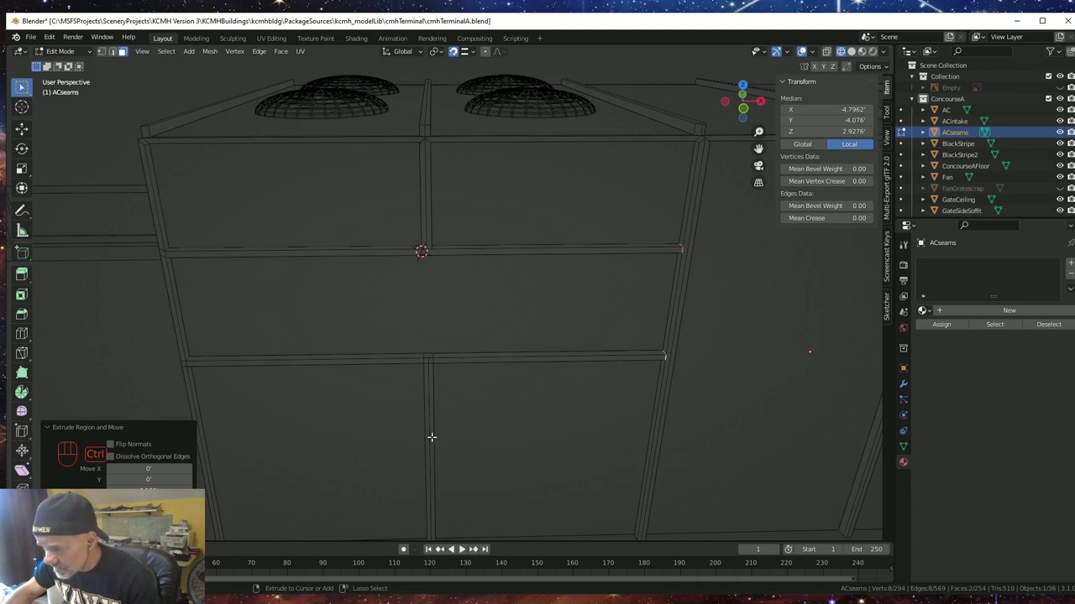
- Add two more edge loop cuts to the ACseams mesh with Ctrl+R
key("ctrl+r")
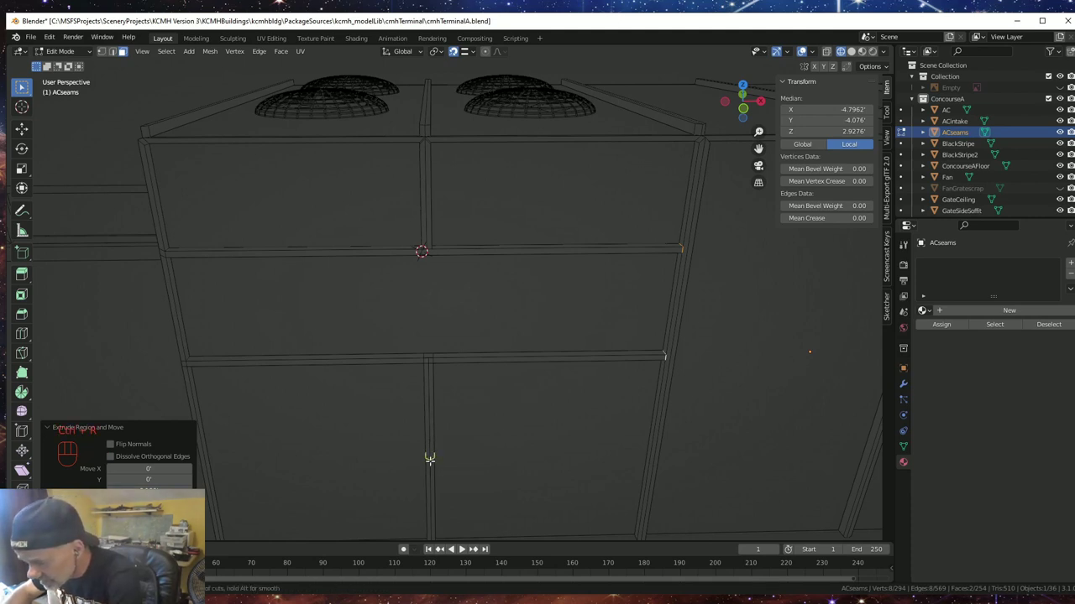
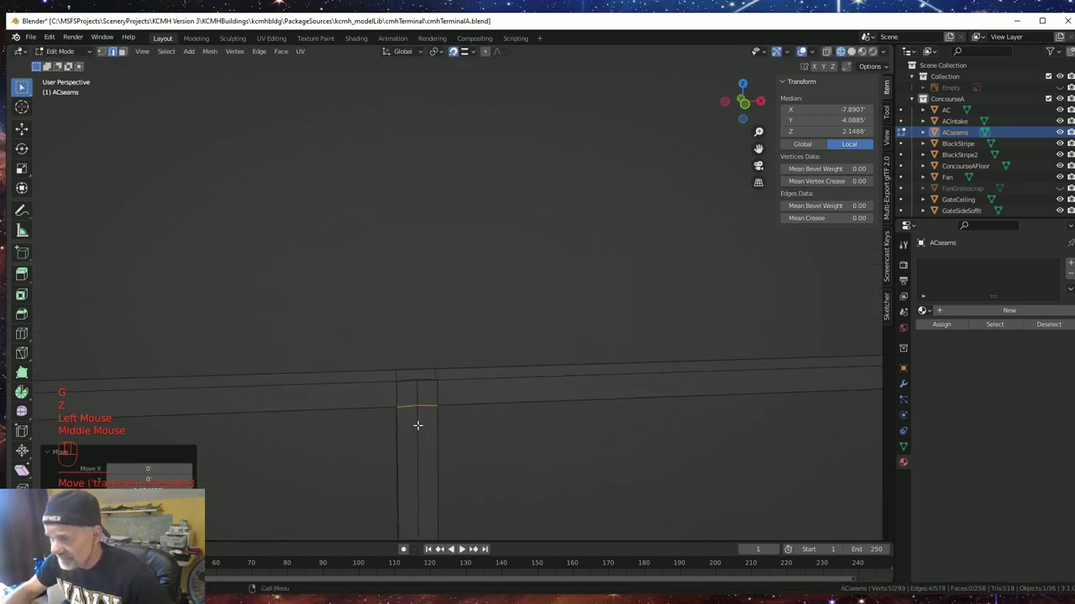
scroll("down", 3)
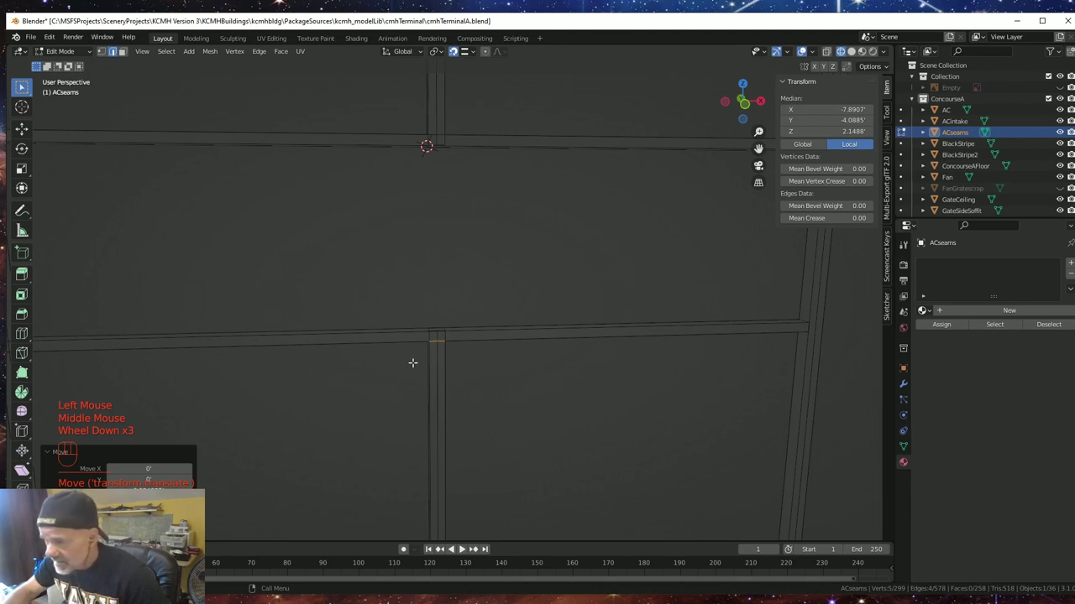
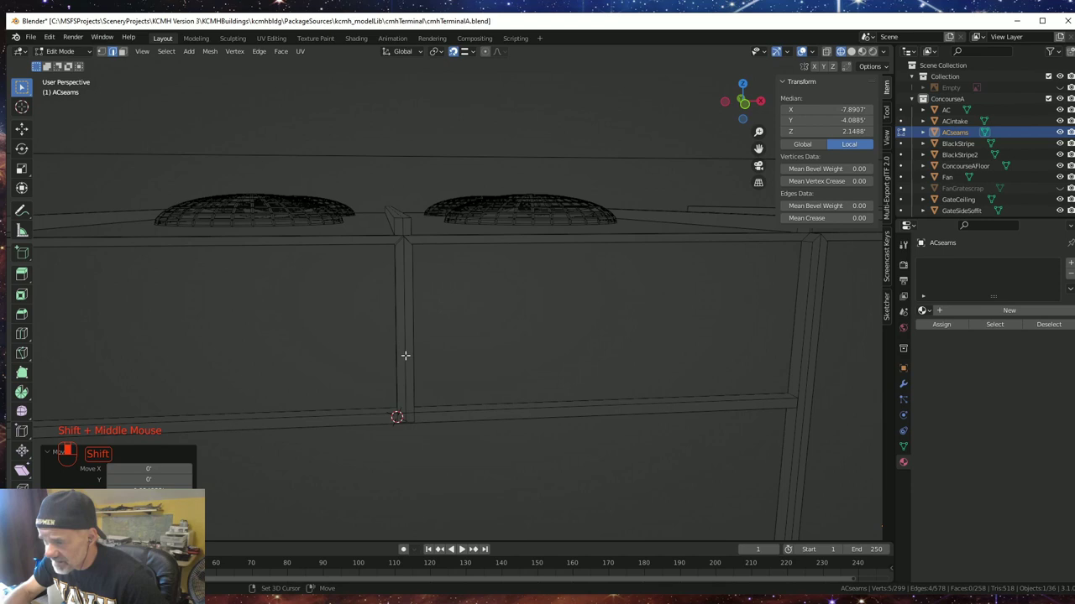
key("ctrl+r")
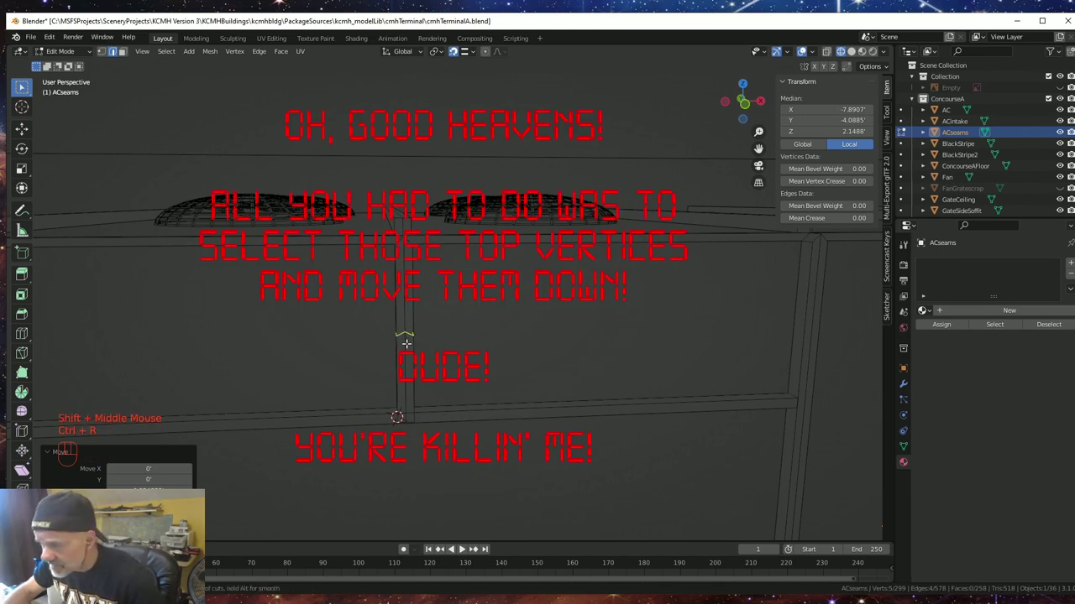
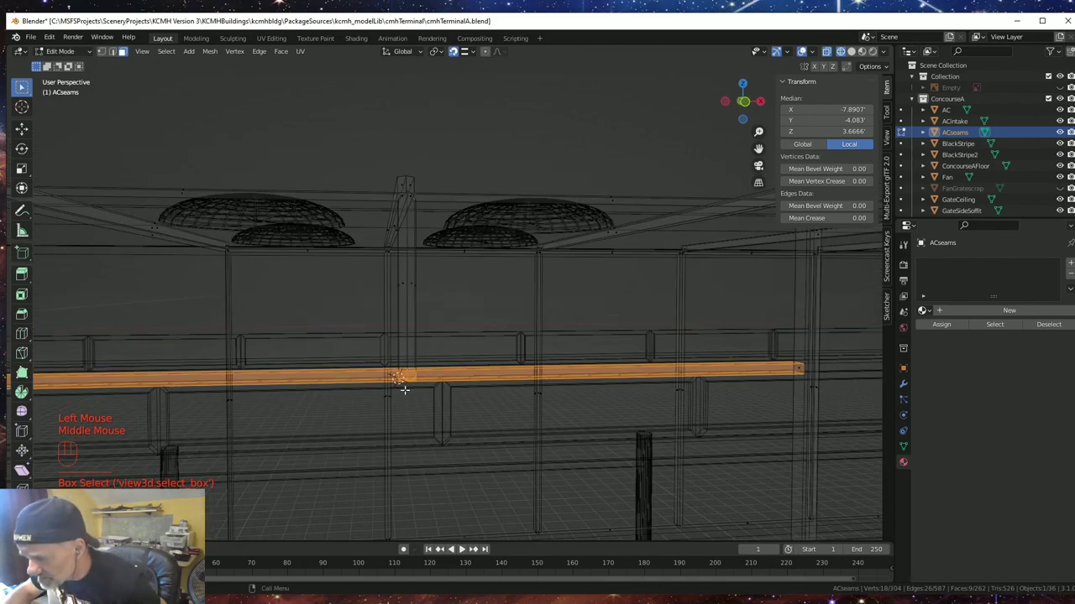
- Frame the selected nine-face horizontal rib strip to inspect it in see-through wireframe
key("KP_Decimal")
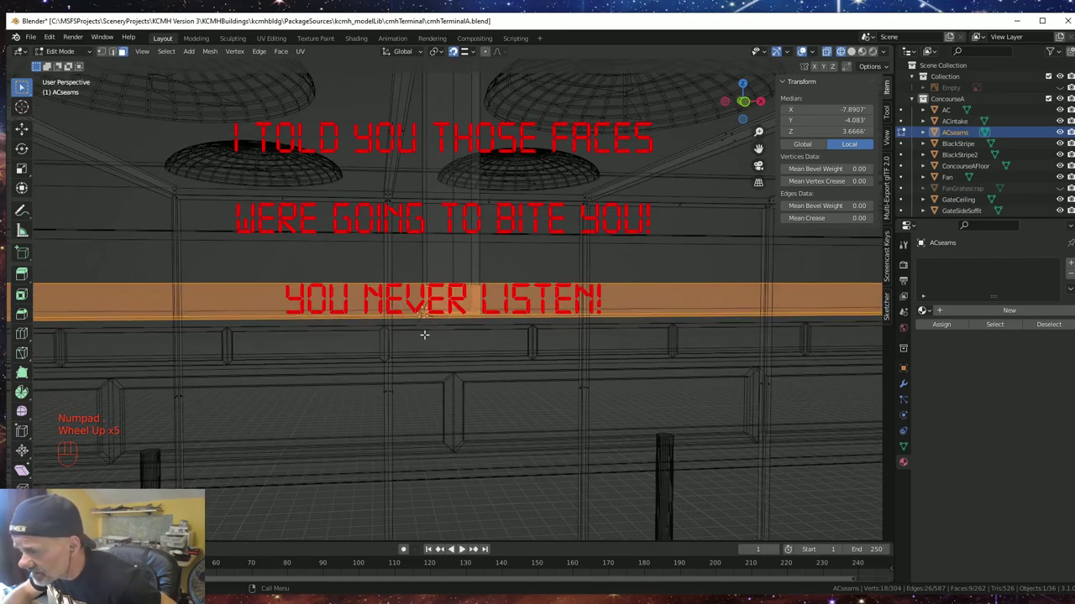
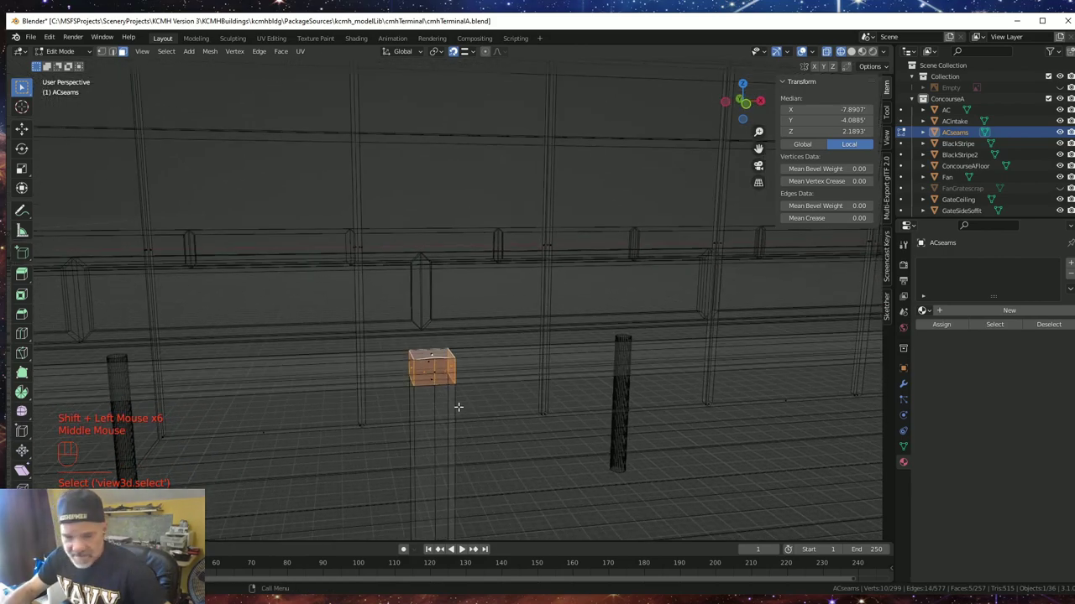
- Delete the five remaining unwanted seam faces, leaving ACseams with 252 faces
key("Delete")
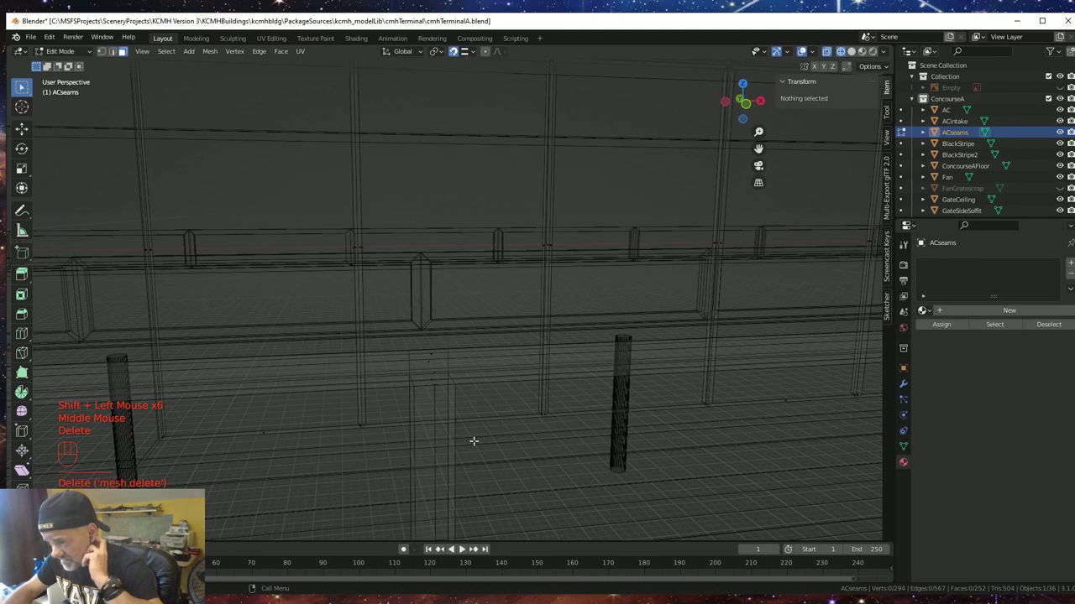
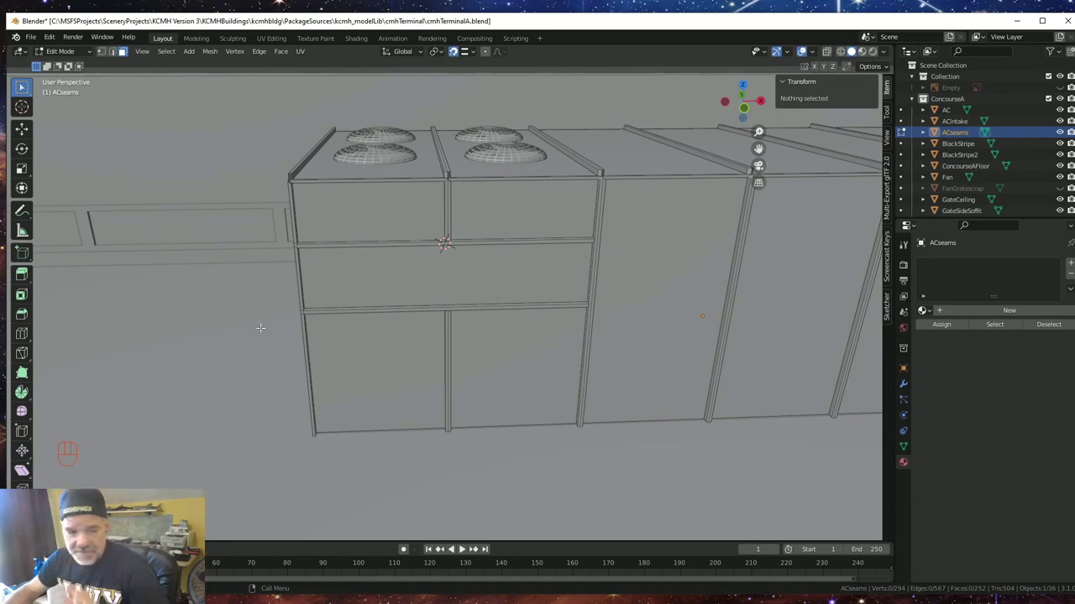
- Duplicate the intake end panel in place as ACintake.001, a 6.19 by 1.41-foot face
key("Tab")
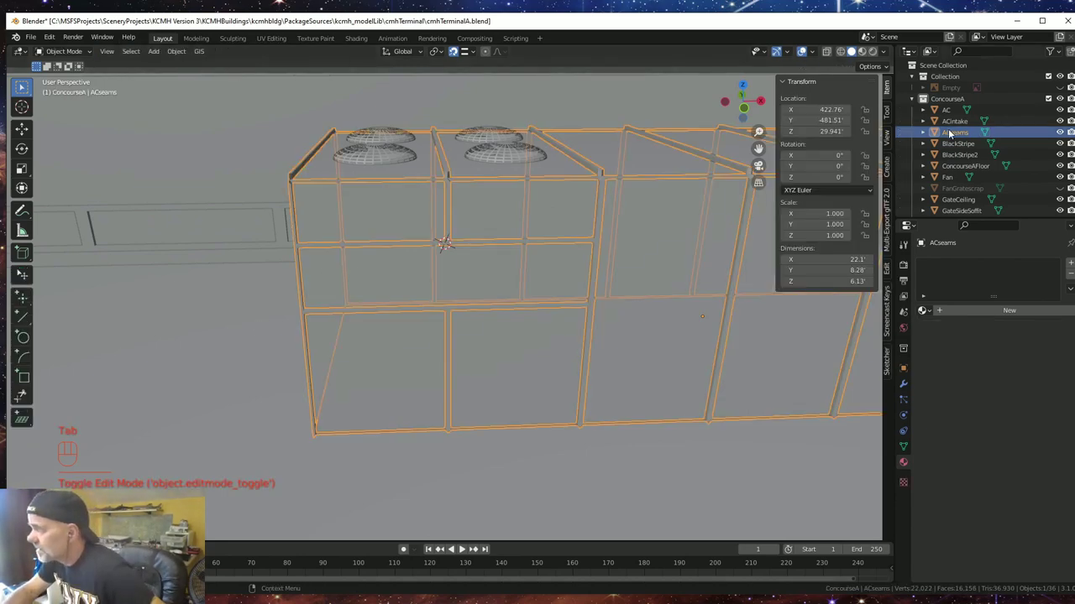
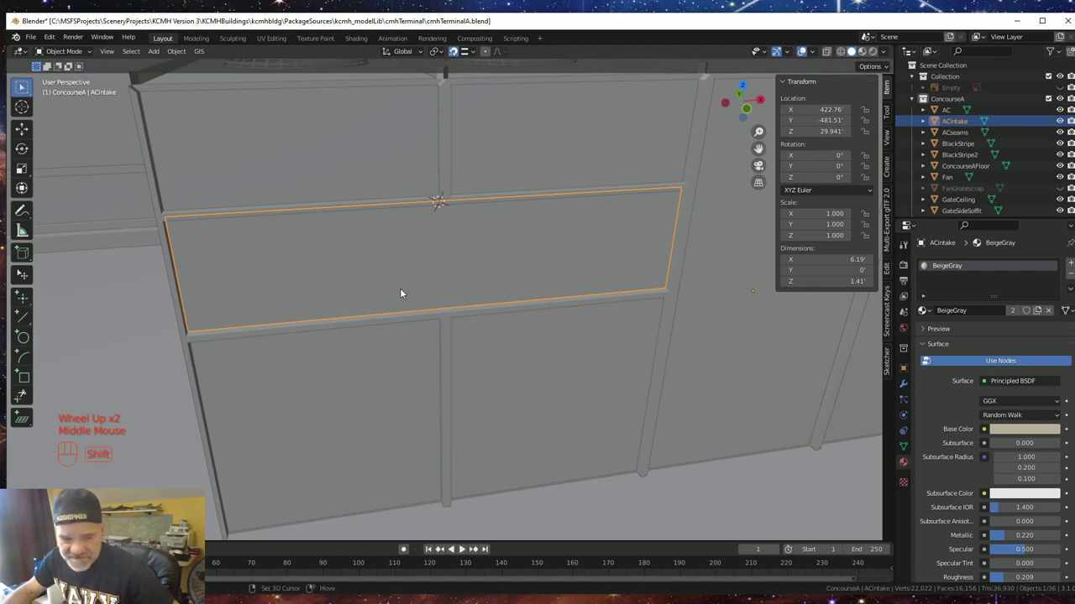
key("shift+d")
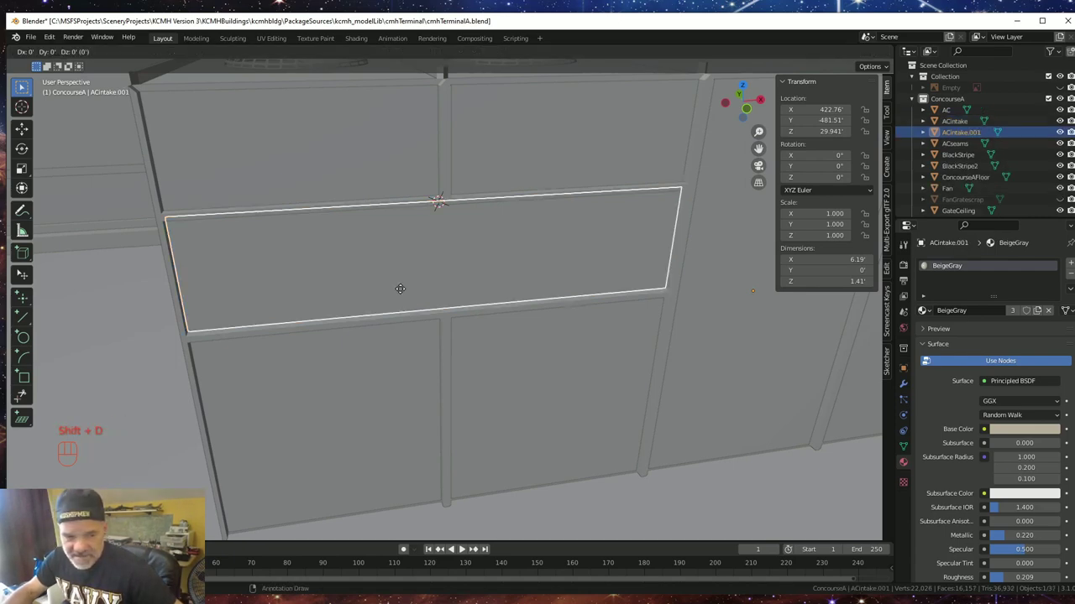
key("Escape")
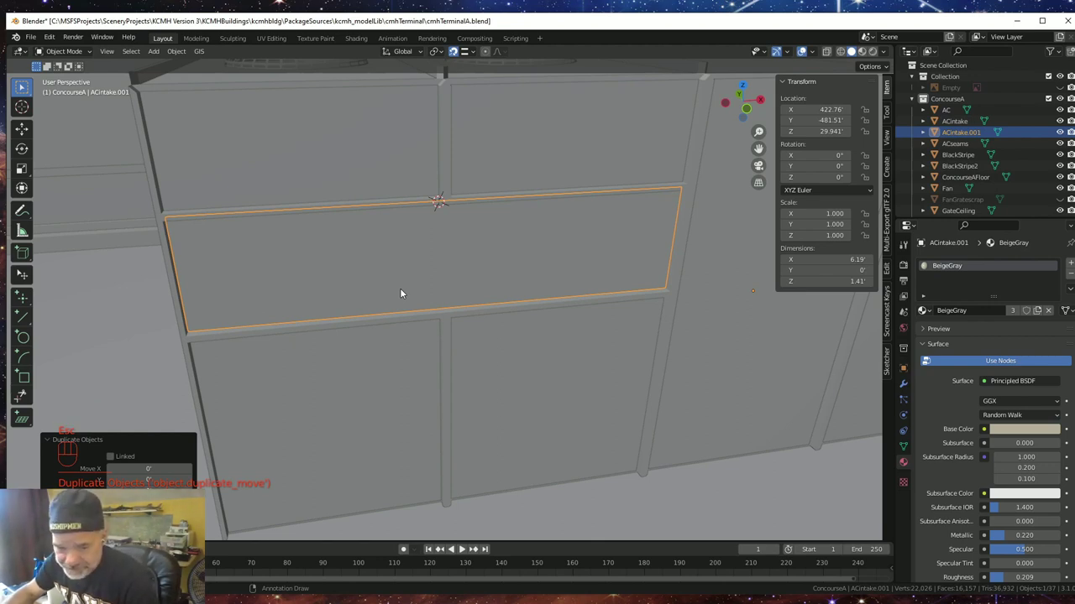
key("p")
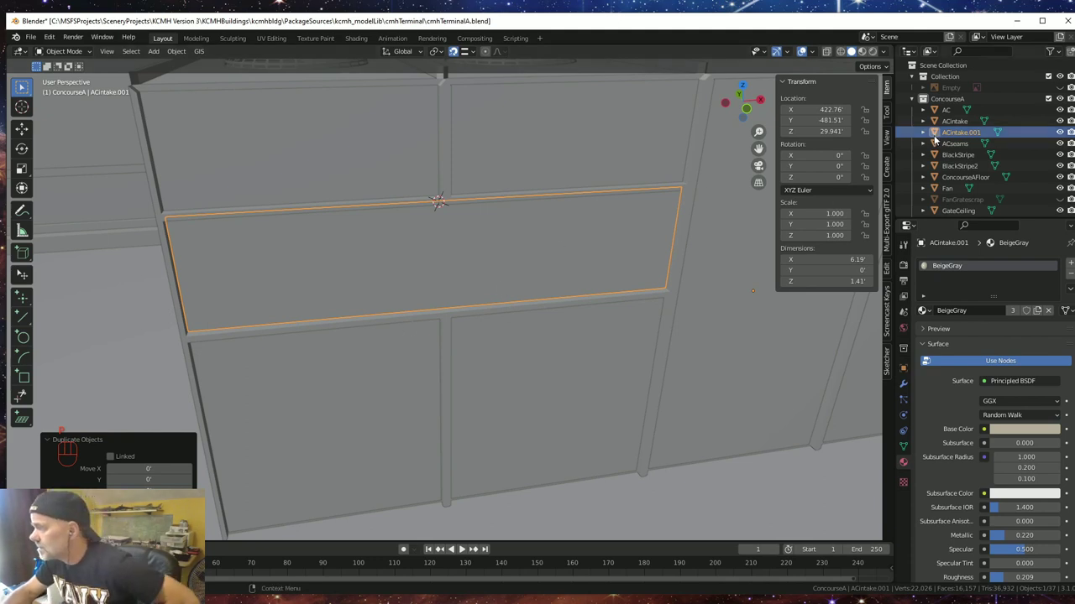
- Rename the copied panel ACintakeGrill in the Outliner
key("Tab")
left_click(964, 133)
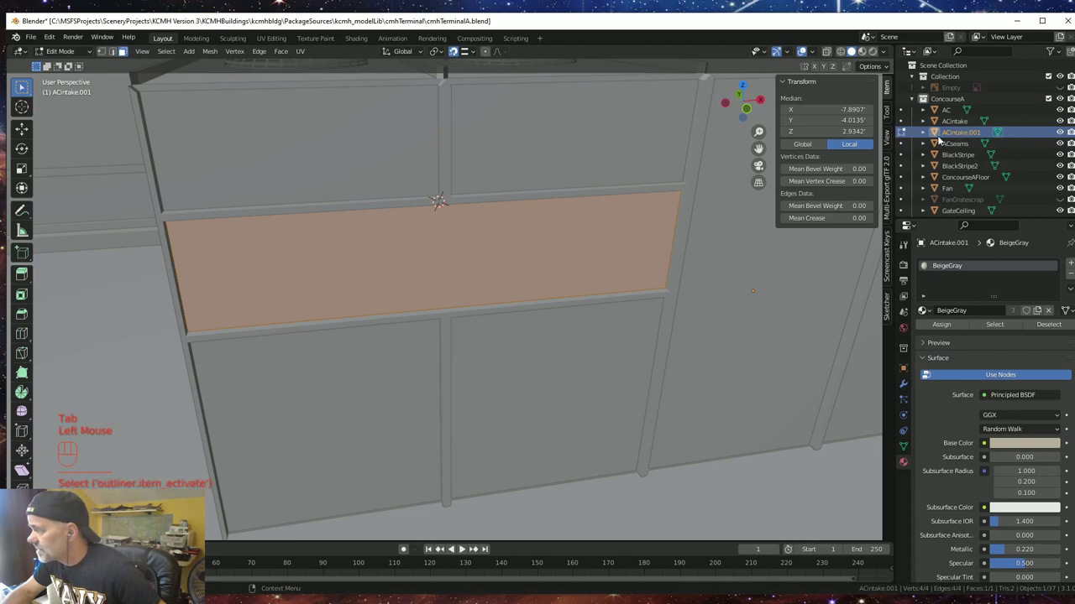
double_click(3, 580)
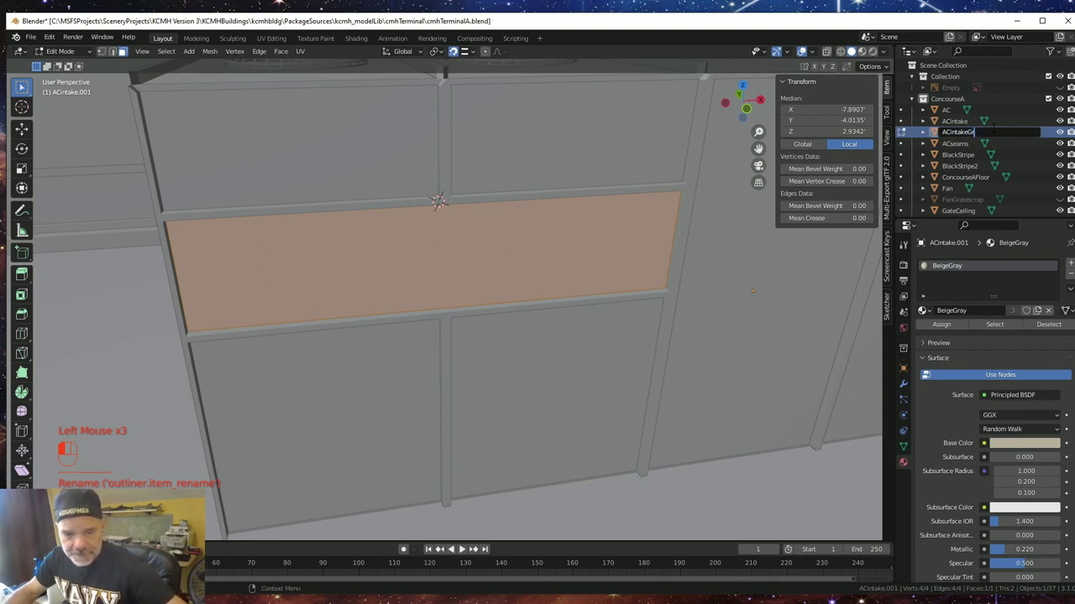
key("l")
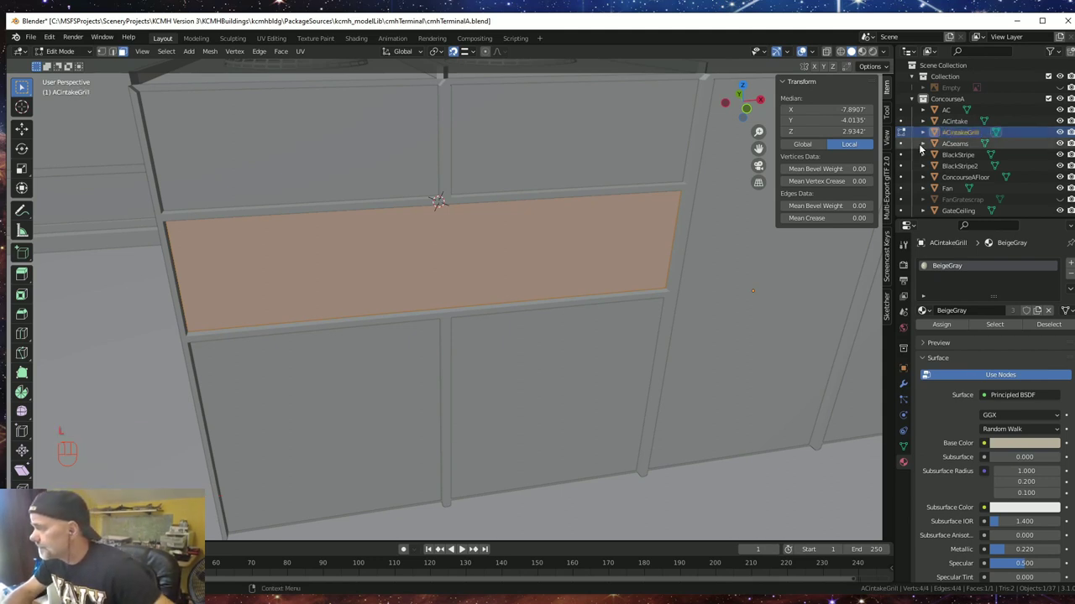
left_click(3, 580)
key("Tab")
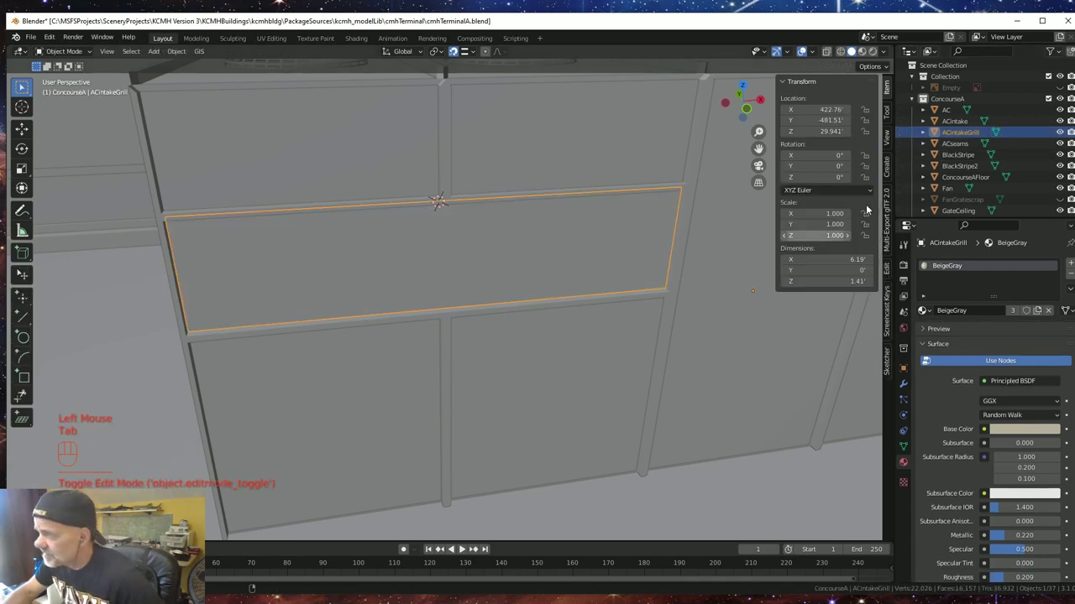
left_click(2, 581)
- Move the grill face outward along Y, just off the intake's end face
key("Tab")
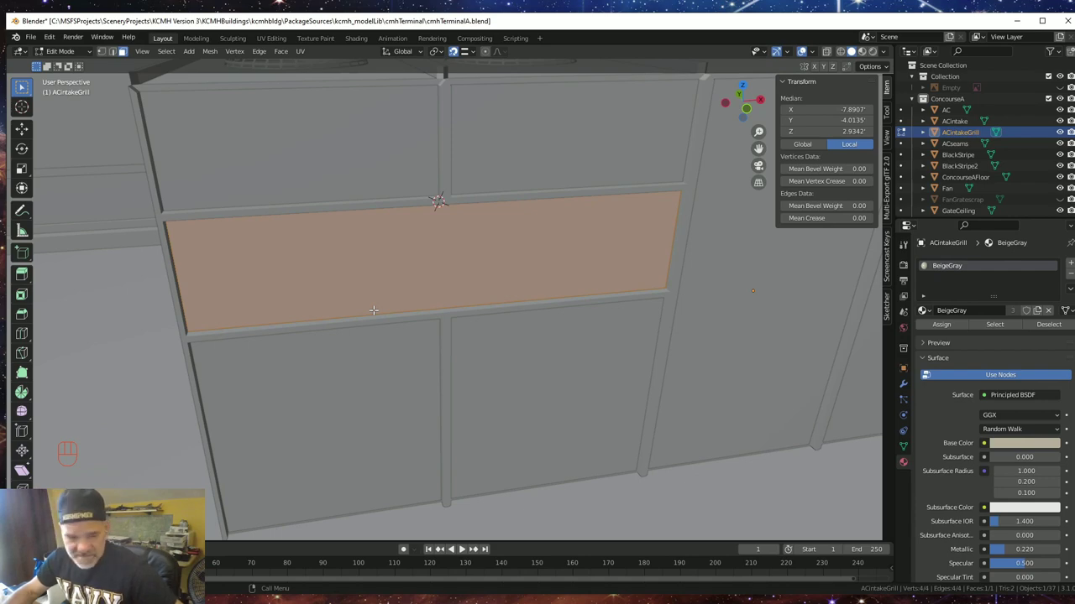
scroll("down", 3)
scroll("down", 3)
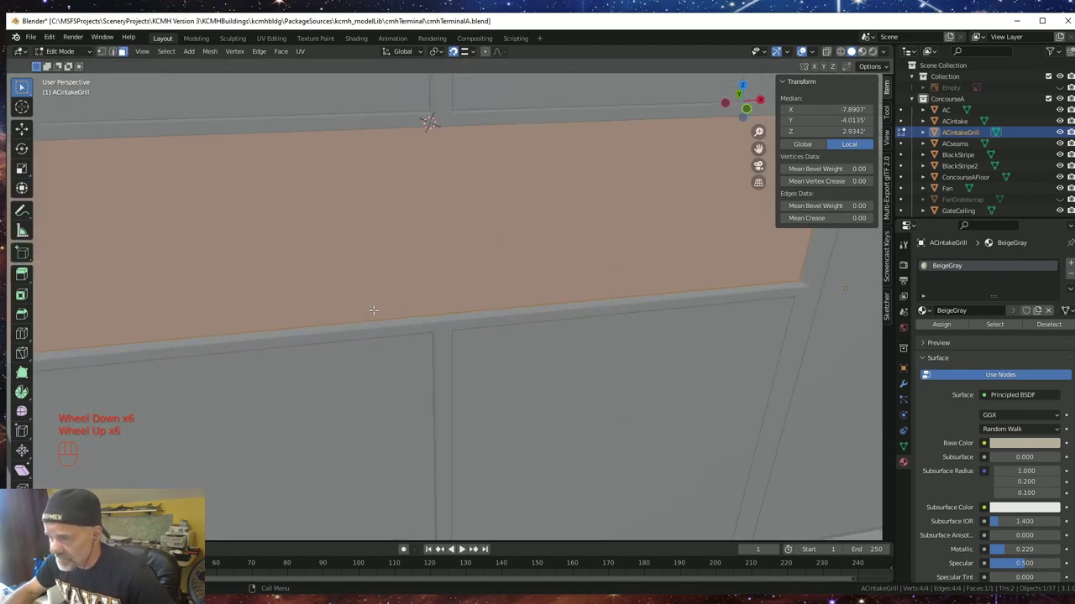
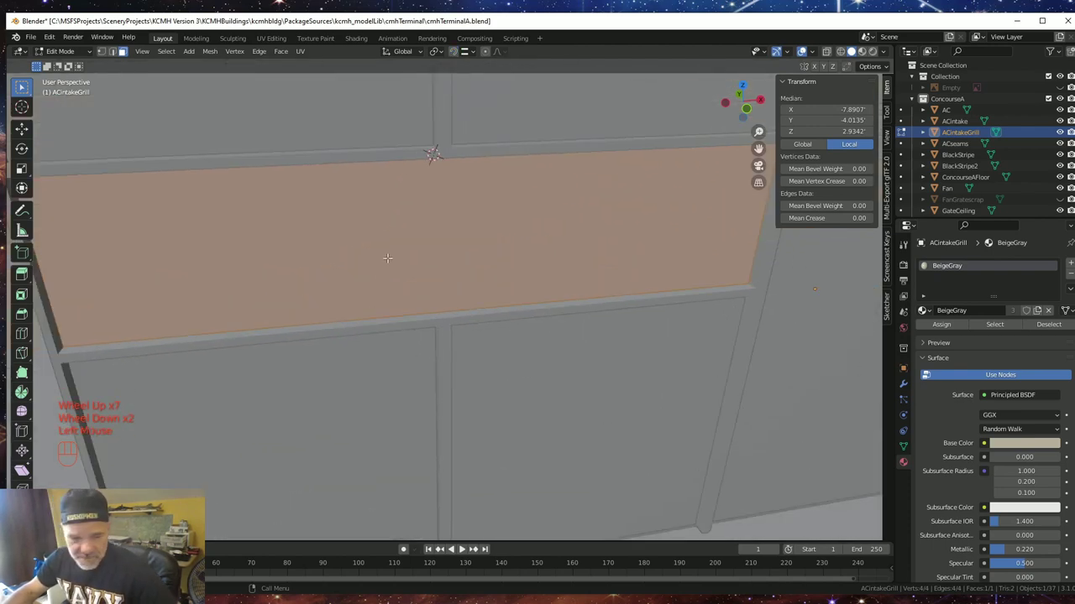
key("g")
key("y")
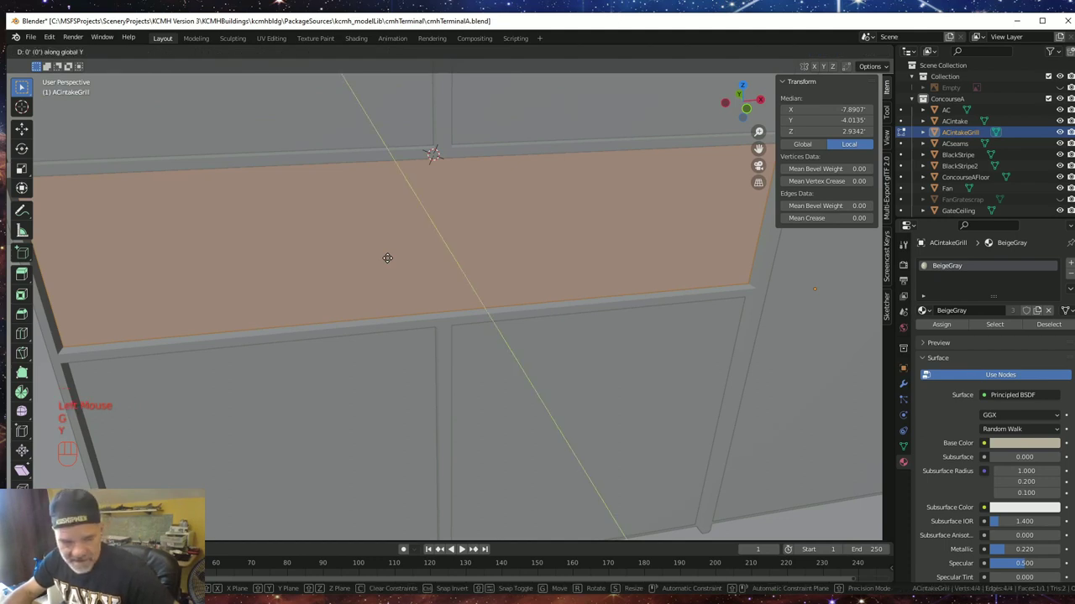
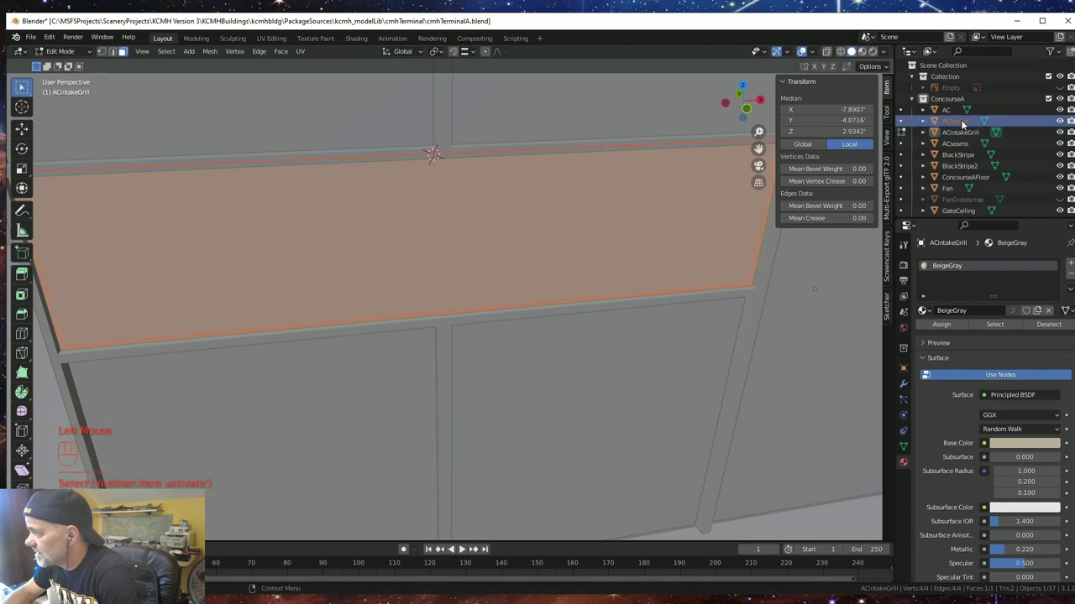
- Assign the Frames material to ACintakeGrill so the panel shows grey over the intake end
key("Tab")
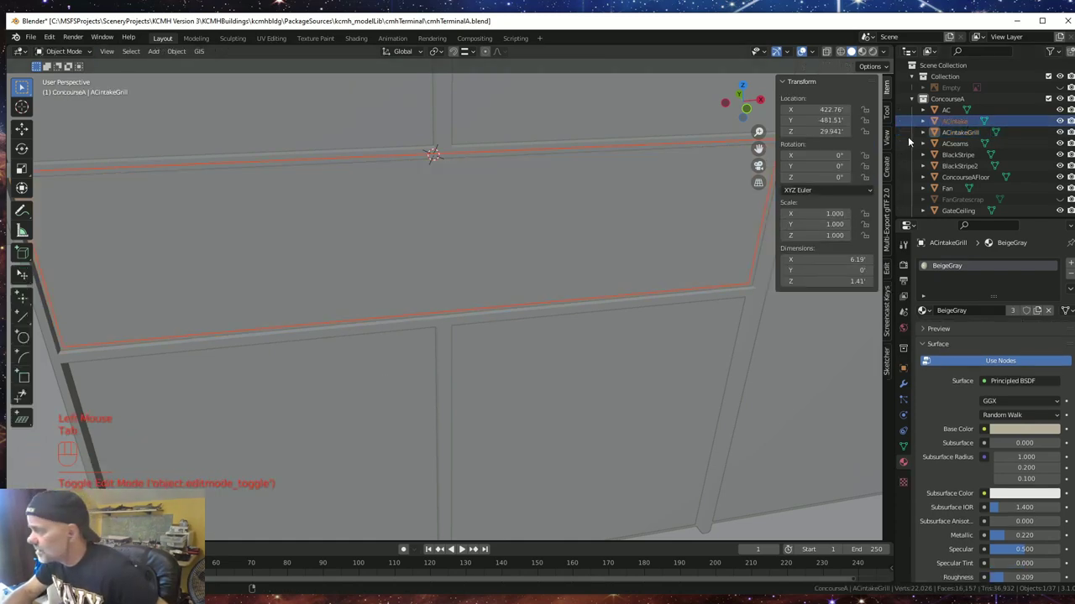
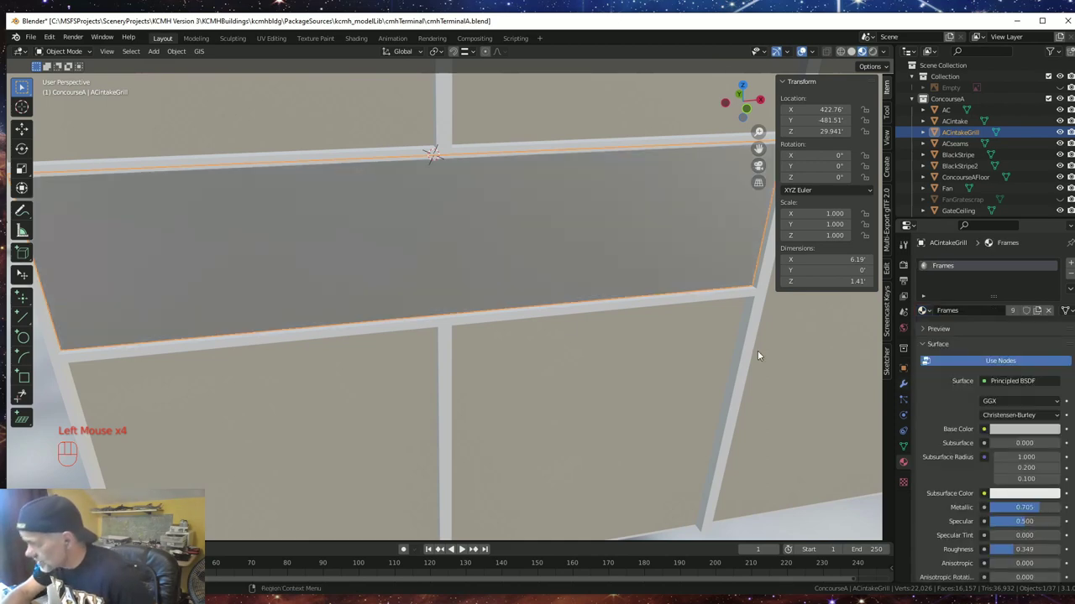
scroll("down", 3)
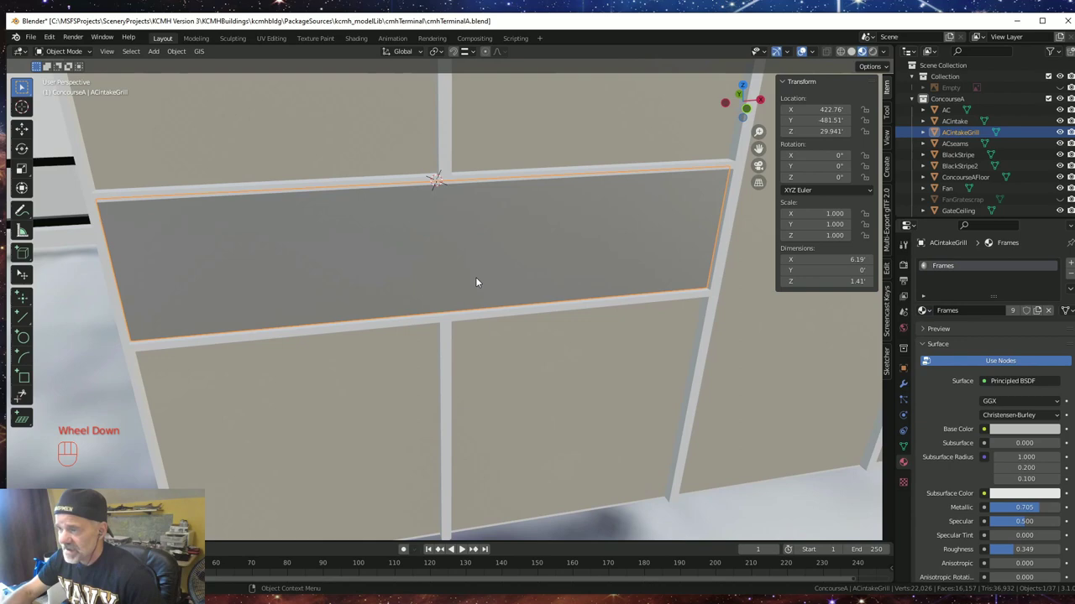
left_click_drag(483, 282, 478, 278)
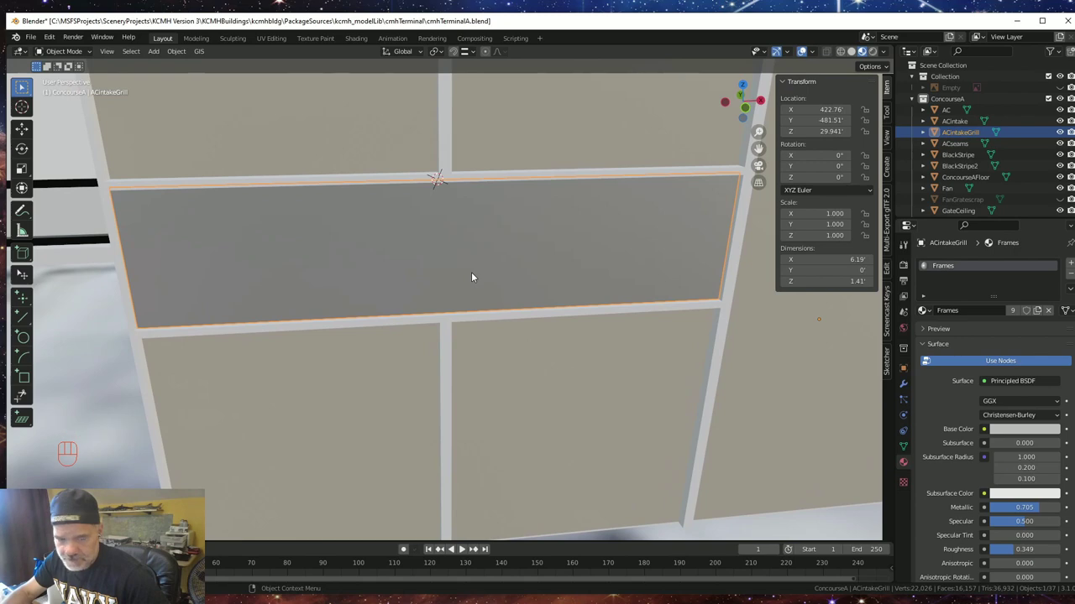
- Subdivide the grill face into an 11-by-11 grid of 121 small faces
key("Tab")
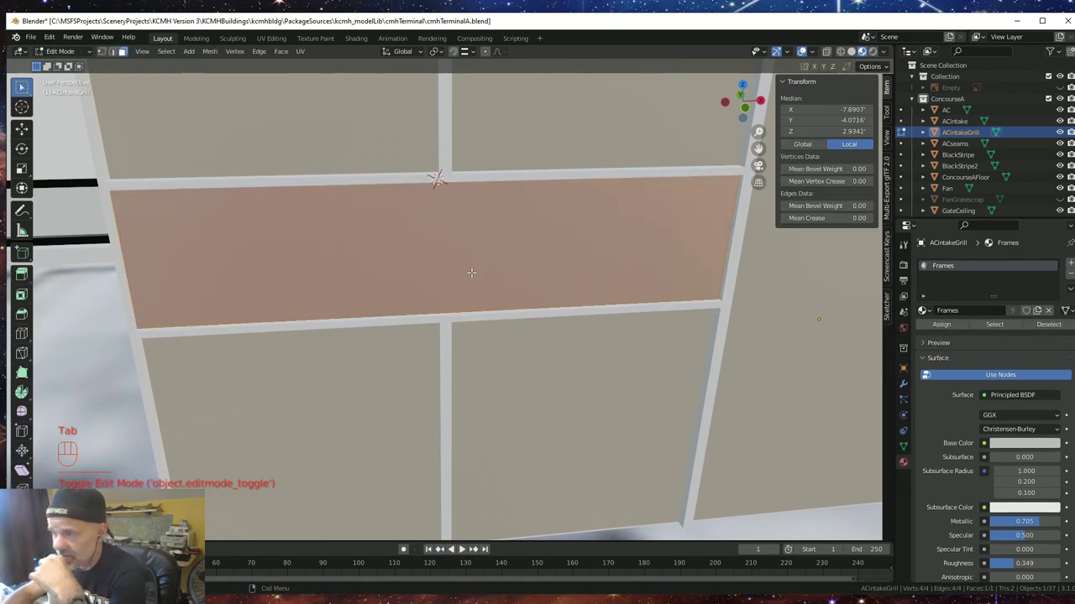
right_click(478, 278)
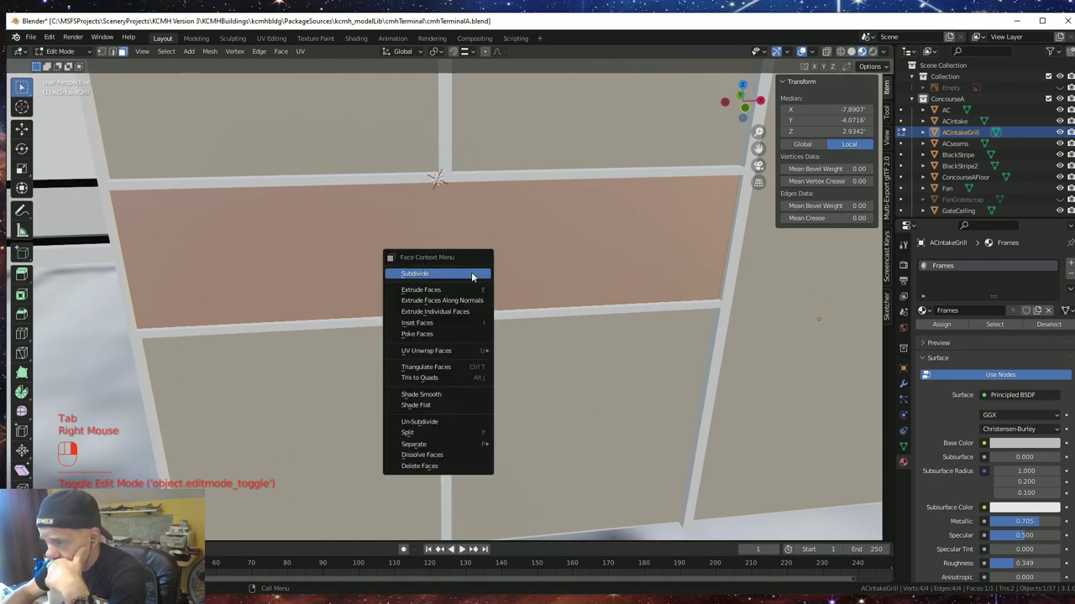
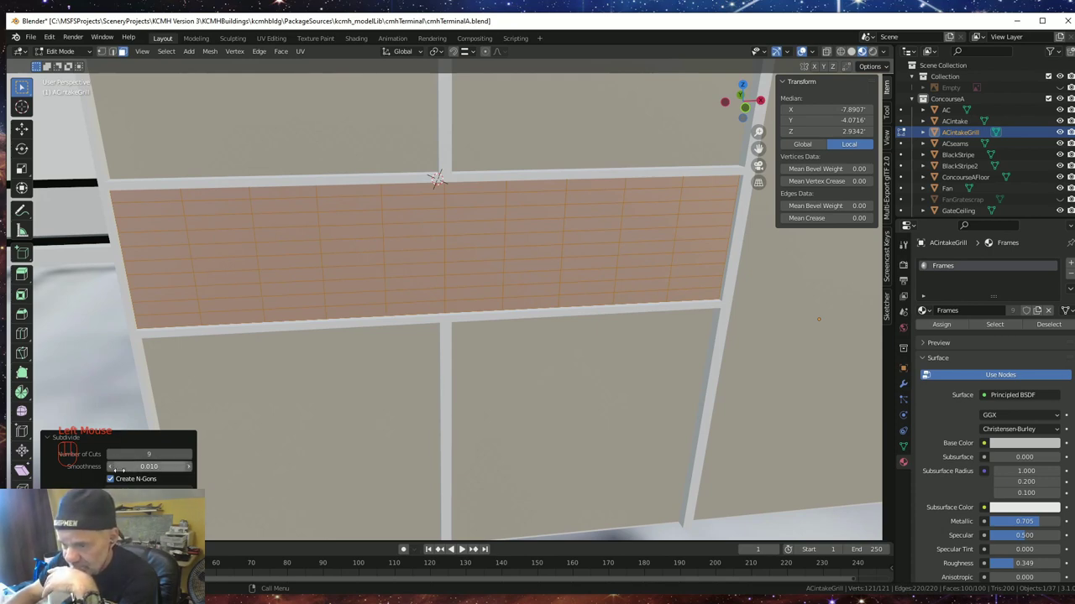
left_click(58, 522)
left_click(195, 459)
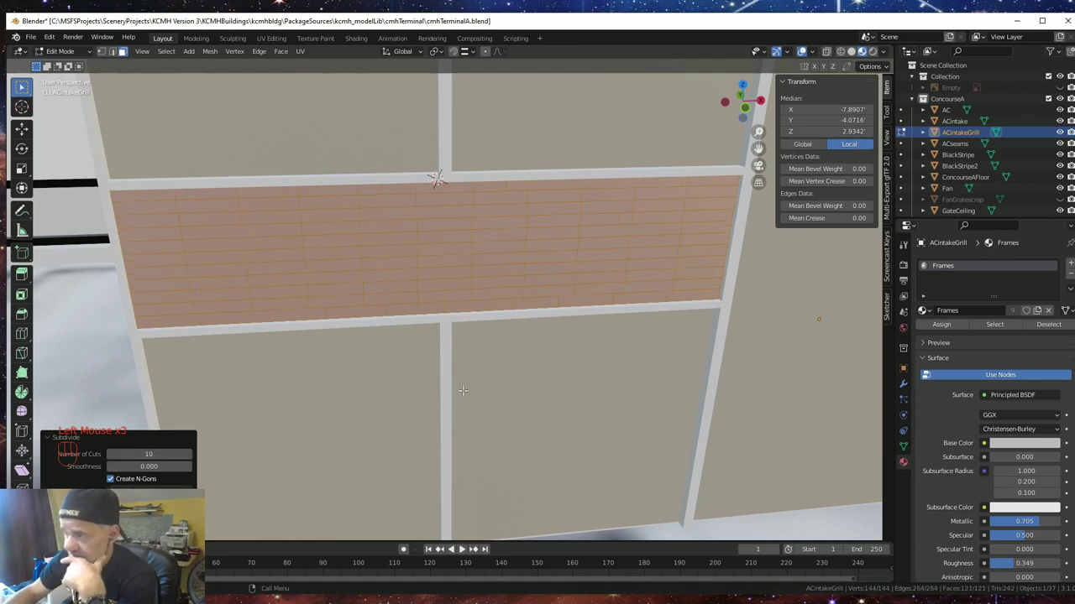
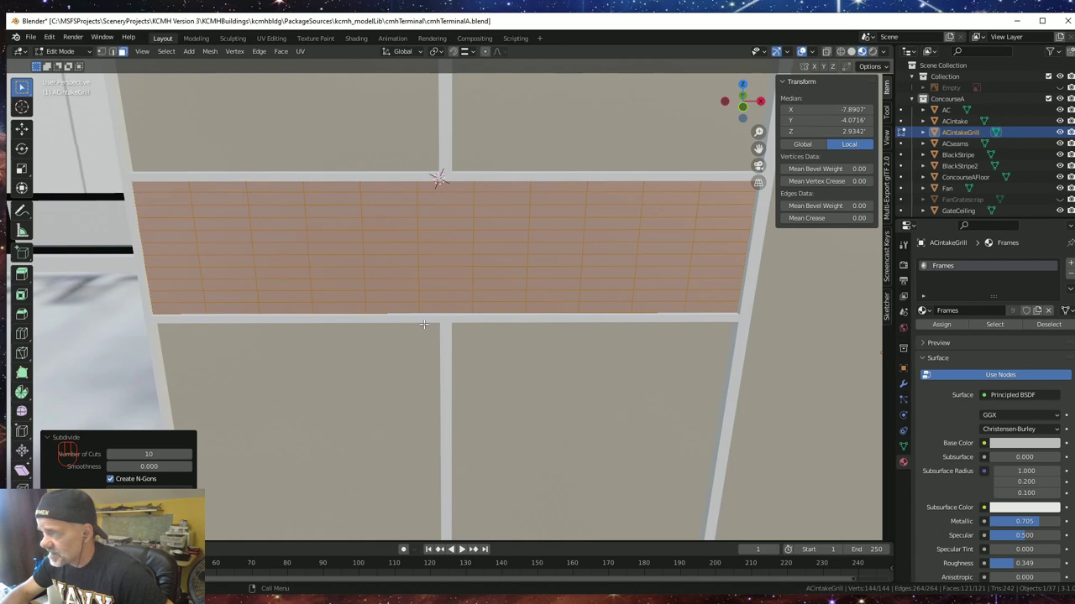
key("Tab")
- Inset all 121 grid faces individually and delete the inner faces, leaving thin frames
key("Tab")
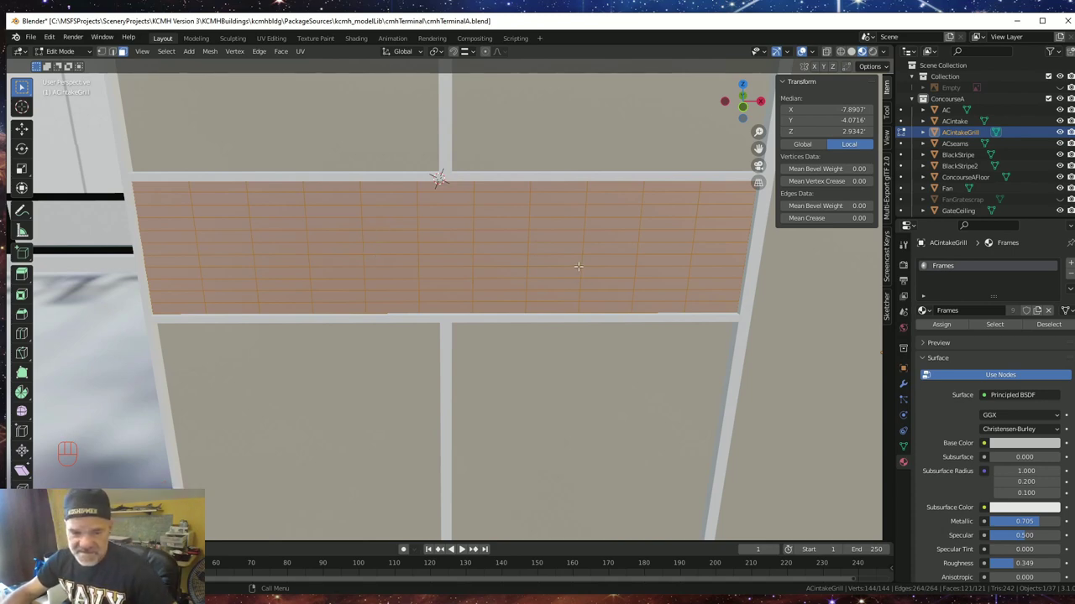
key("i")
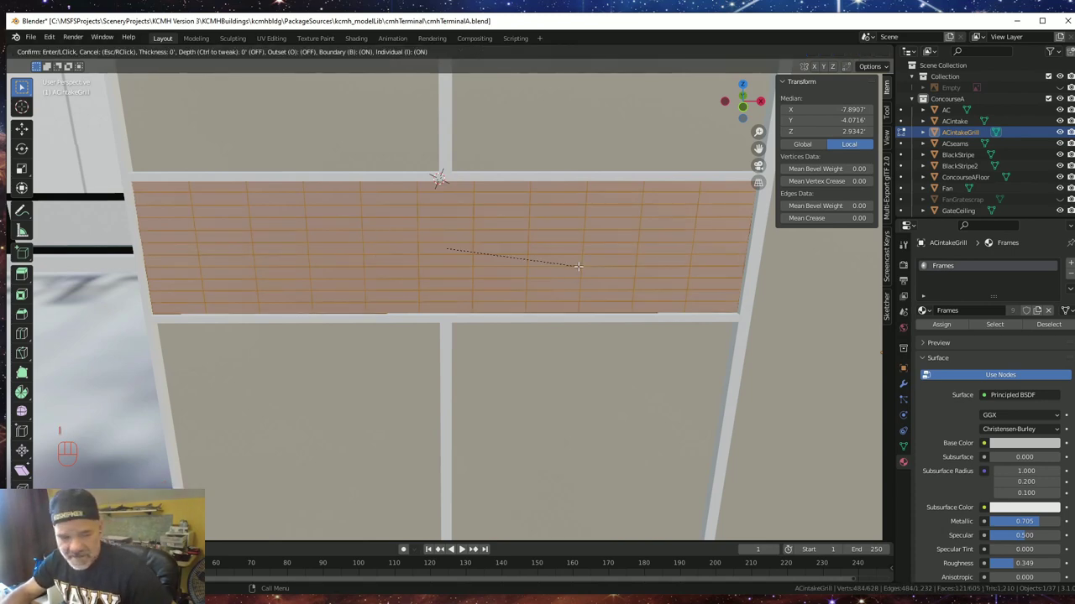
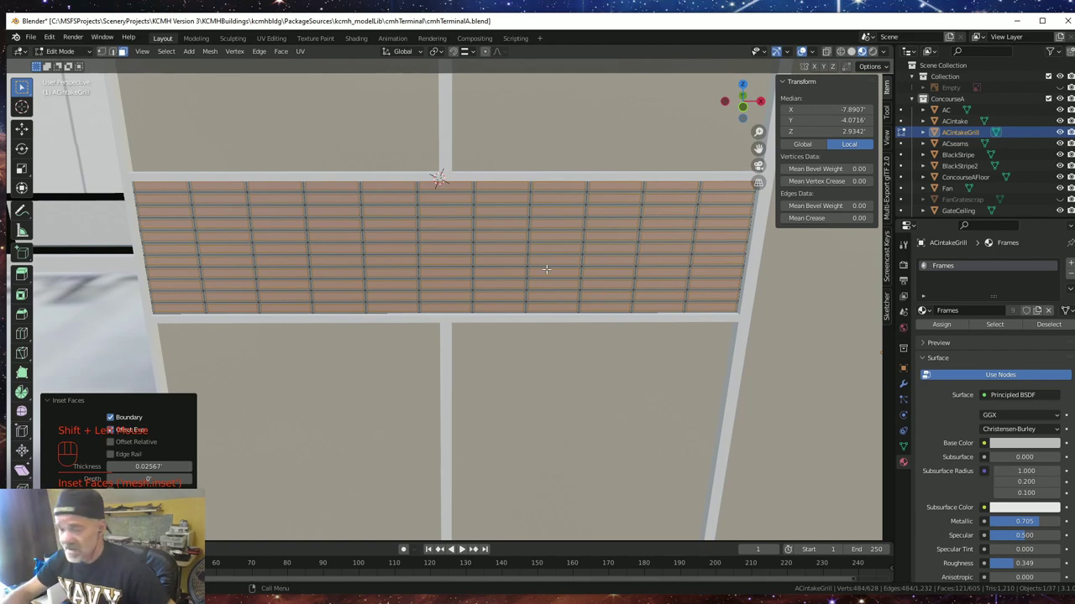
key("Delete")
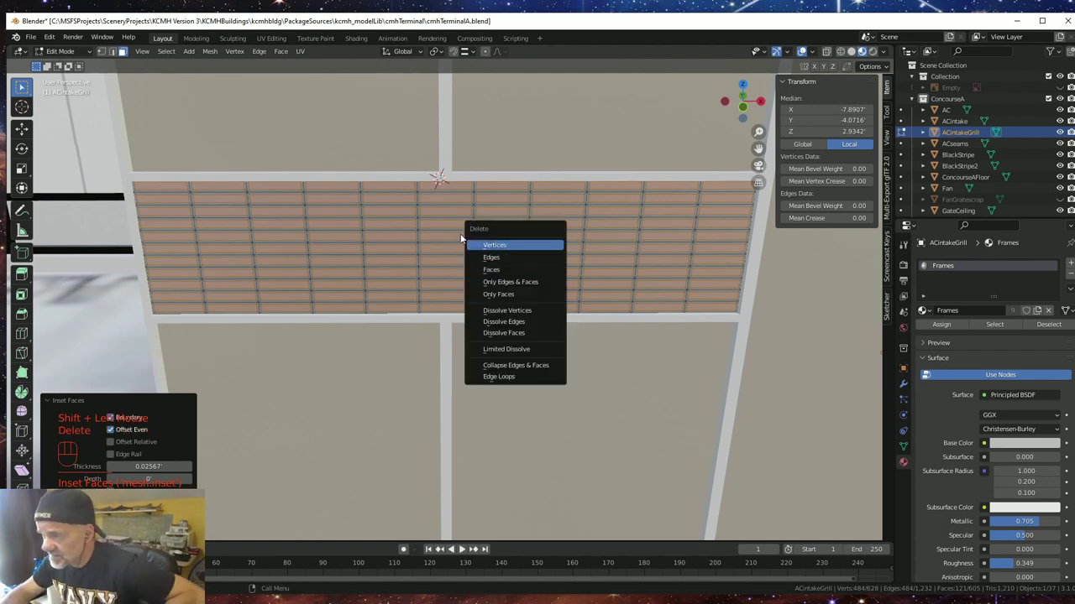
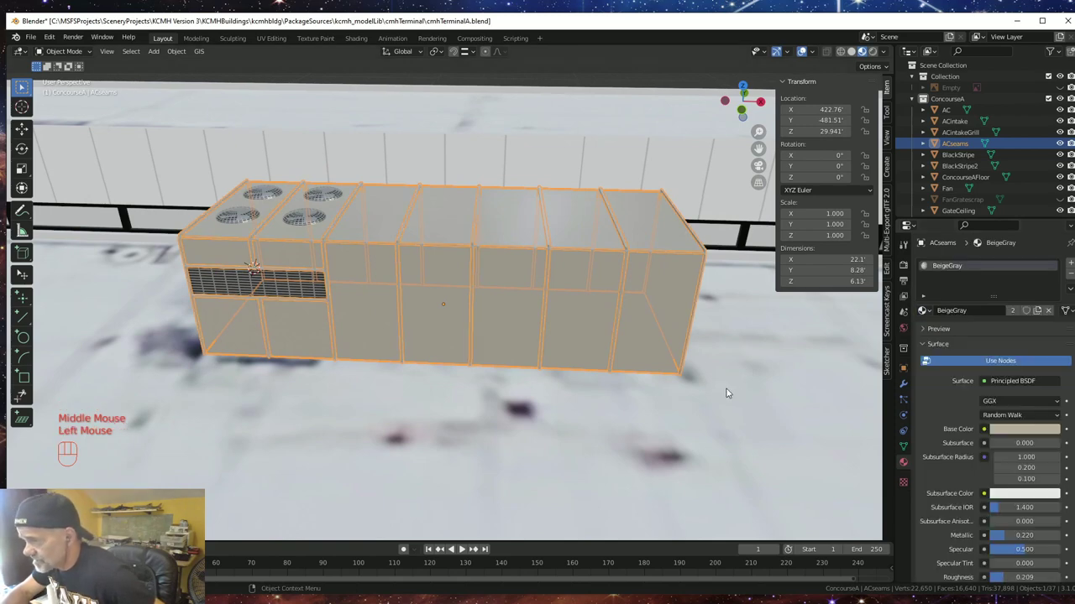
- Inspect the finished grating around the AC unit and adjust the seam material's base colour
left_click(715, 399)
left_click_drag(715, 406, 614, 403)
scroll("down", 3)
left_click_drag(560, 437, 661, 436)
scroll("up", 3)
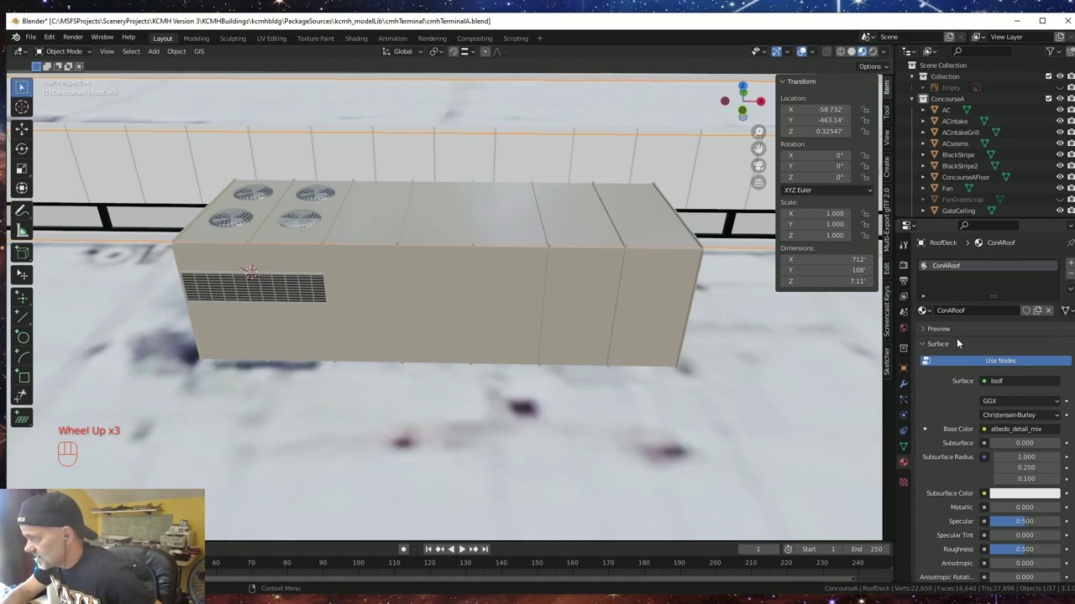
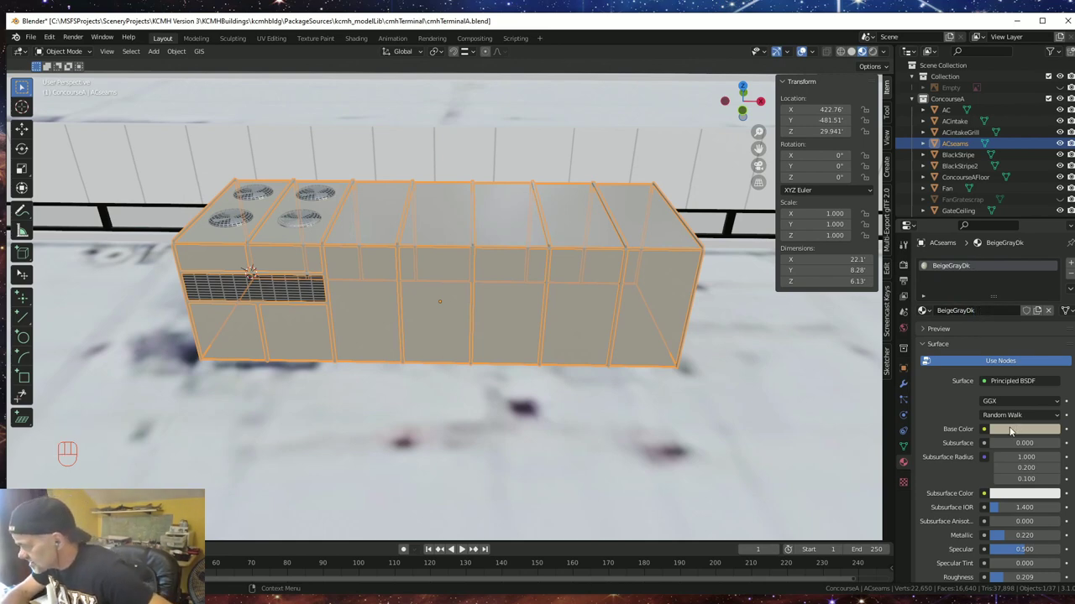
left_click(1014, 431)
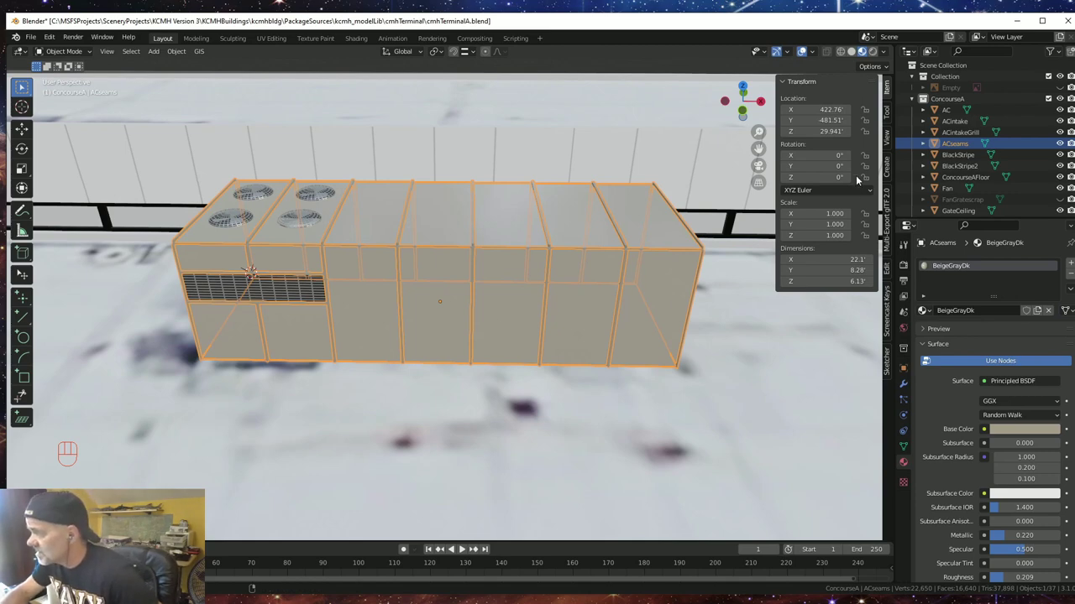
- Look along the roof deck and select the AC unit object
left_click(744, 415)
left_click_drag(608, 394, 568, 376)
left_click_drag(805, 400, 773, 393)
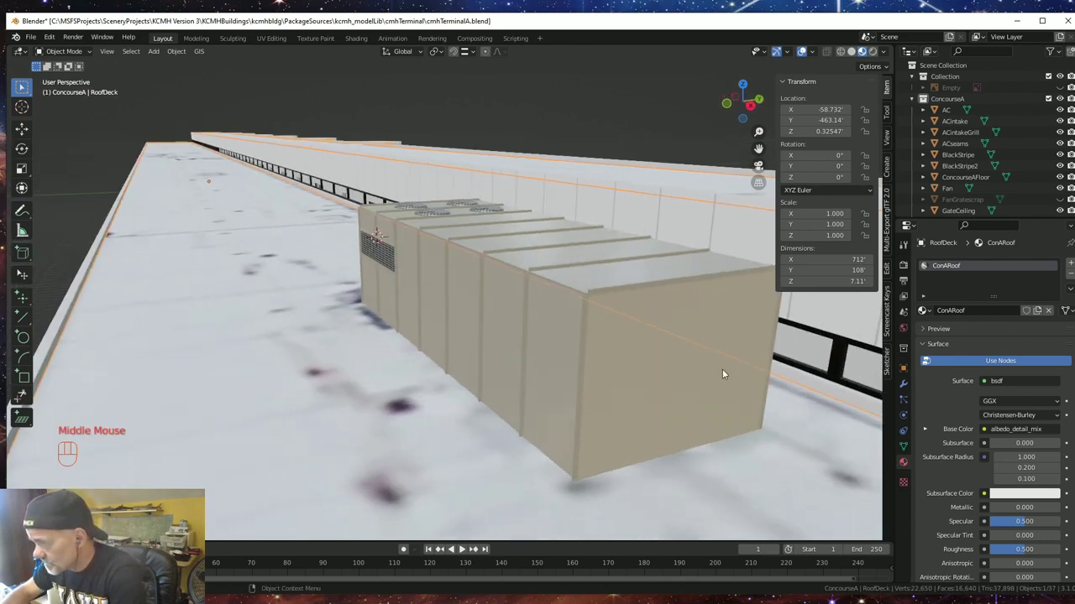
left_click(702, 332)
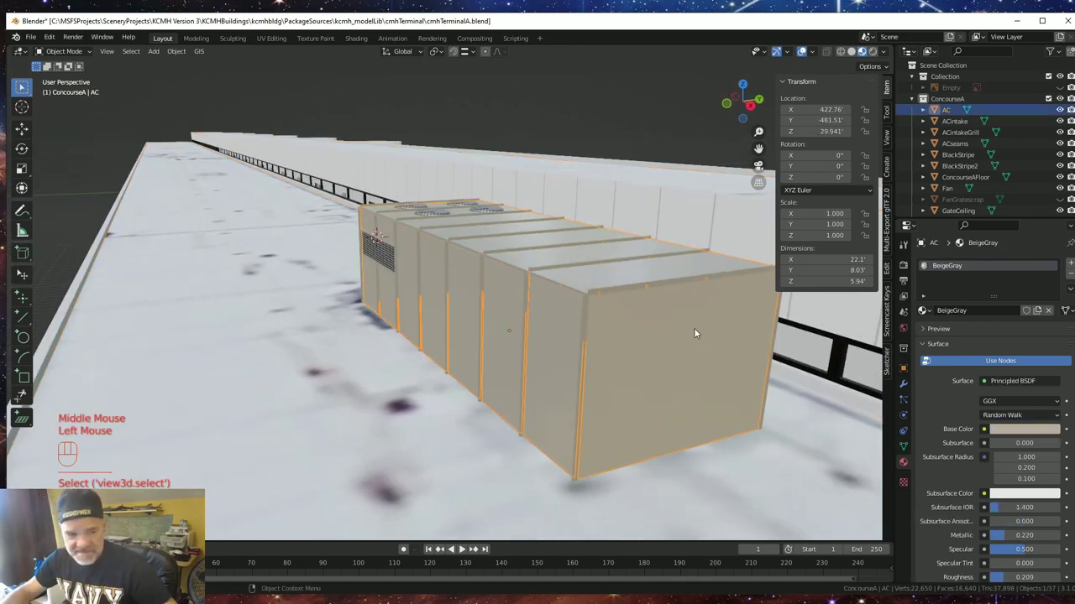
- Loop-cut a band across the end face and extrude it outward about 0.55 ft as an intake hood
key("Tab")
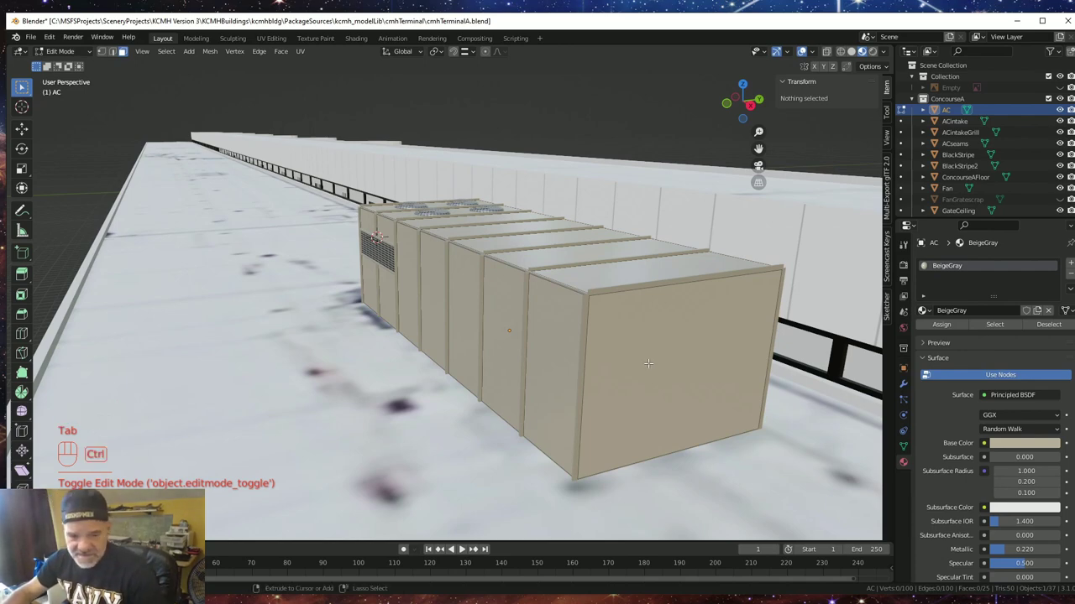
key("ctrl+r")
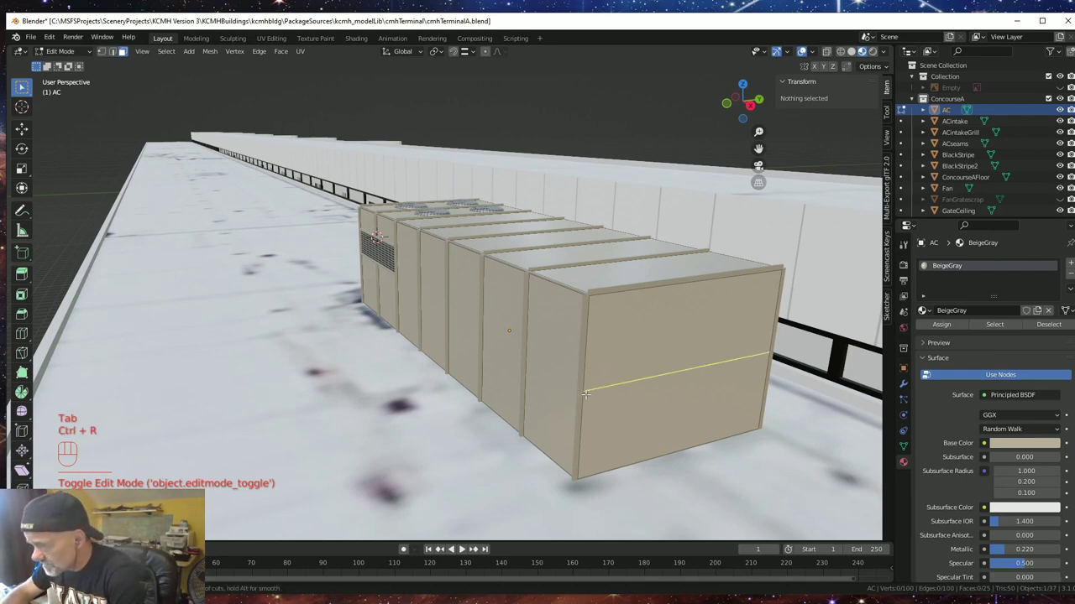
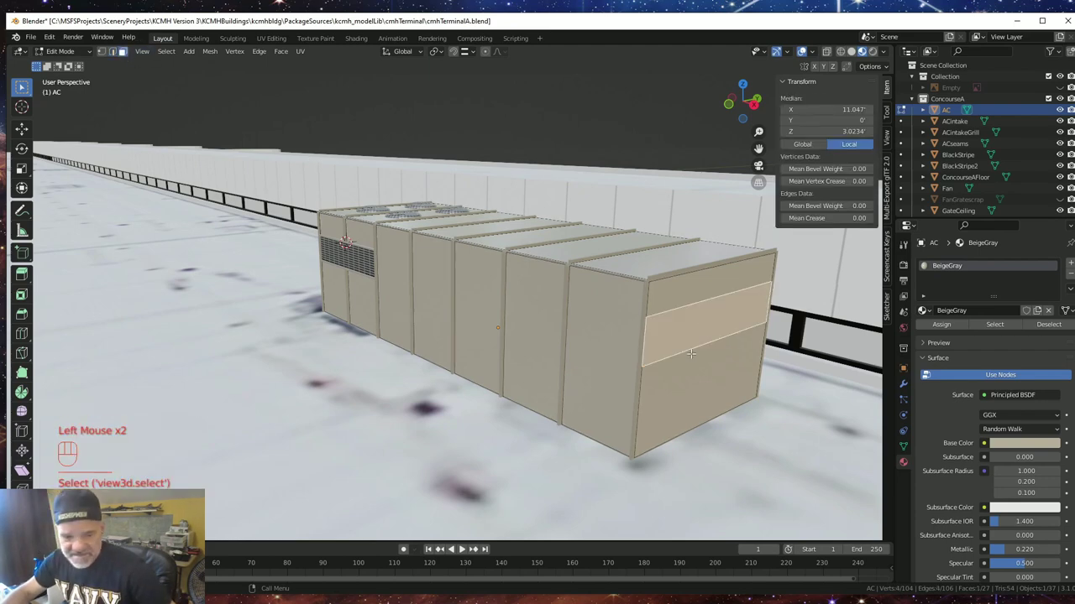
key("e")
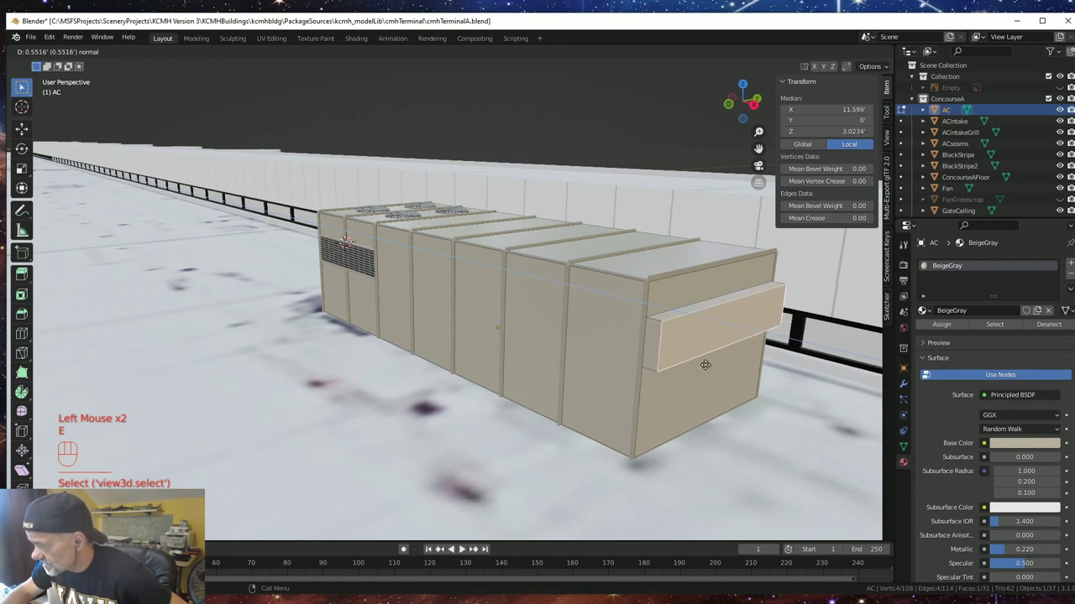
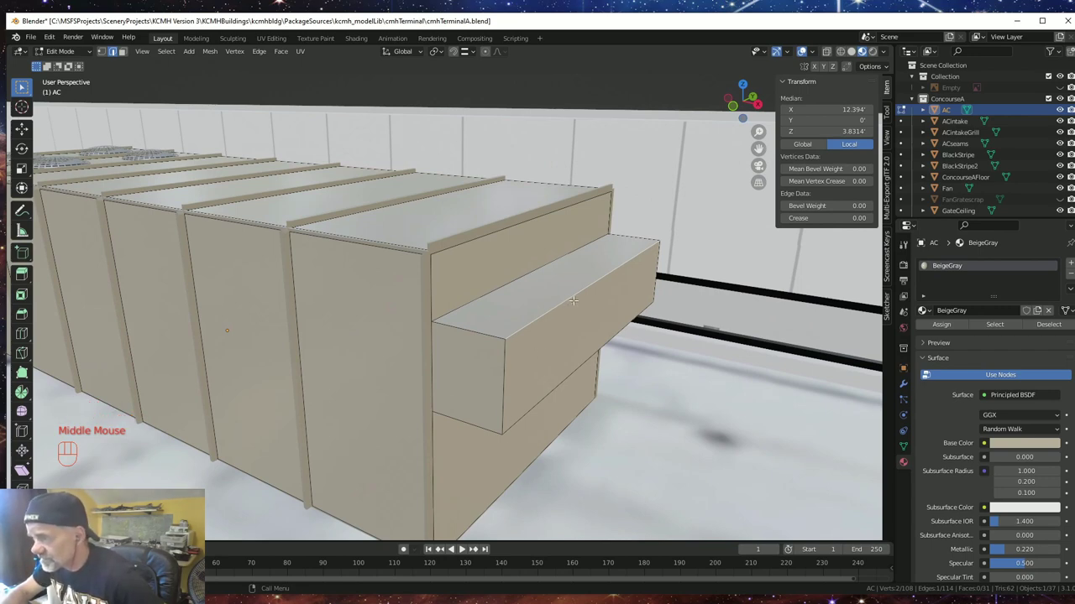
- Bevel the hood's top edge into a smooth multi-segment rounded curve
left_click_drag(572, 303, 525, 307)
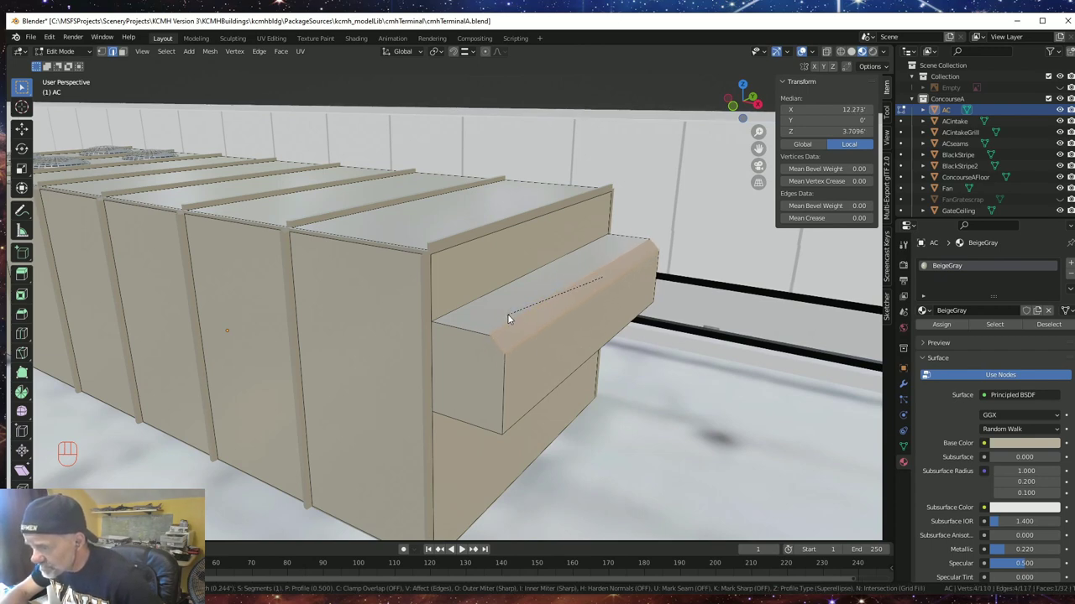
scroll("up", 3)
scroll("up", 3)
scroll("up", 3)
scroll("up", 3)
scroll("up", 3)
left_click(476, 340)
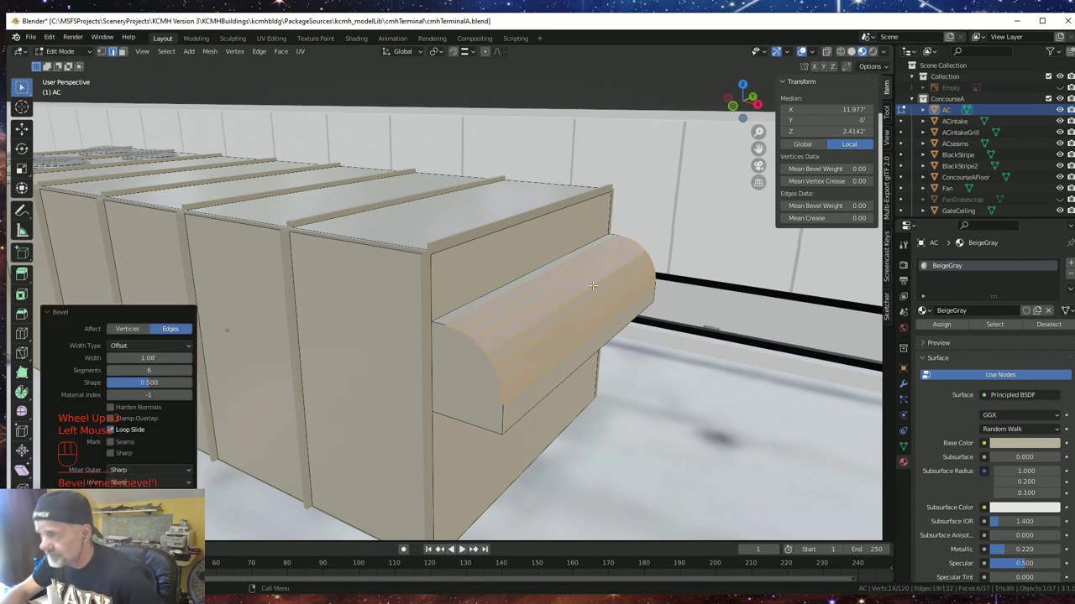
- Leave edit mode and orbit out to view the hooded AC unit on the terminal roof
key("Tab")
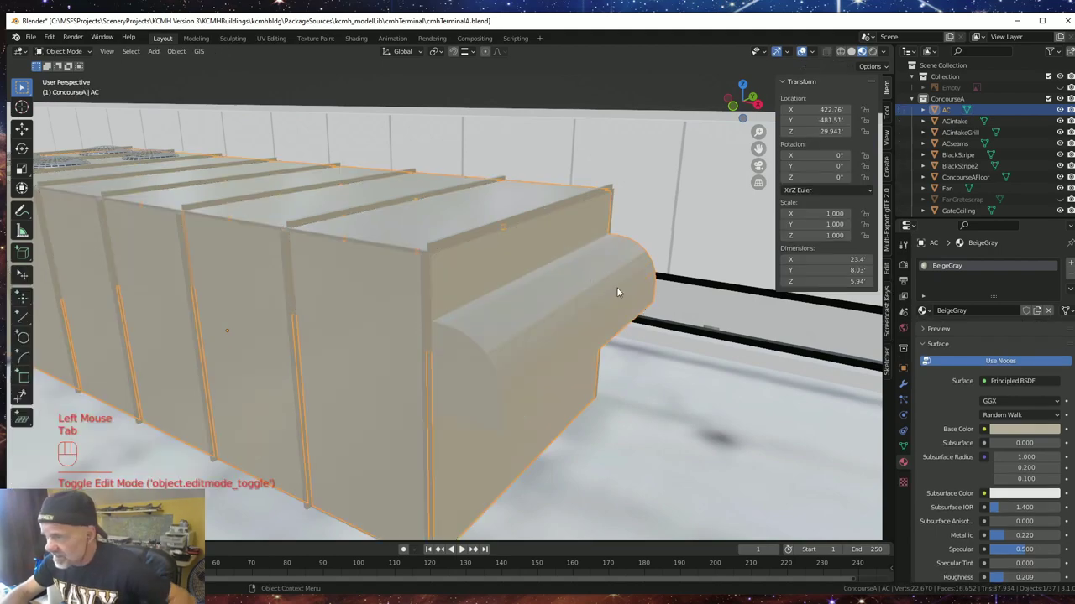
left_click_drag(644, 365, 656, 365)
scroll("down", 3)
left_click_drag(488, 441, 522, 421)
left_click(468, 134)
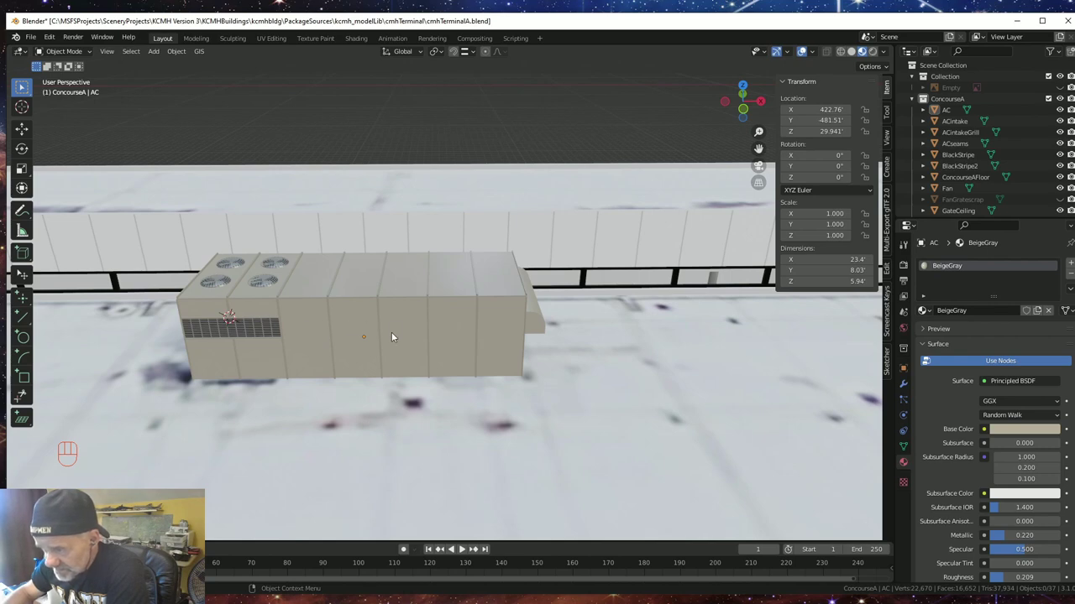
scroll("down", 3)
left_click_drag(321, 377, 319, 375)
scroll("down", 3)
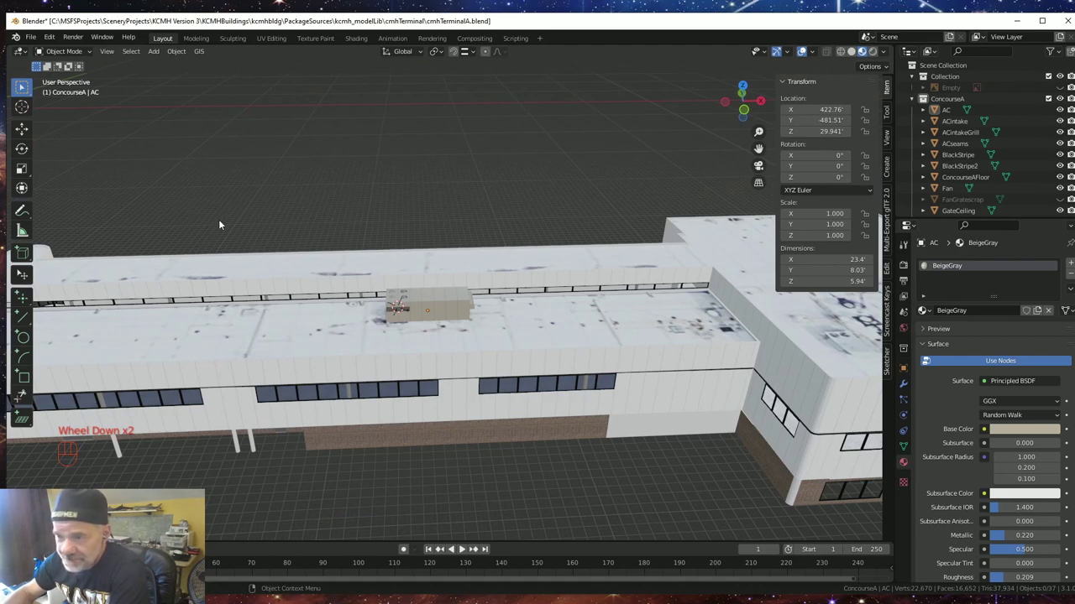
left_click(265, 193)
middle_click(524, 373)
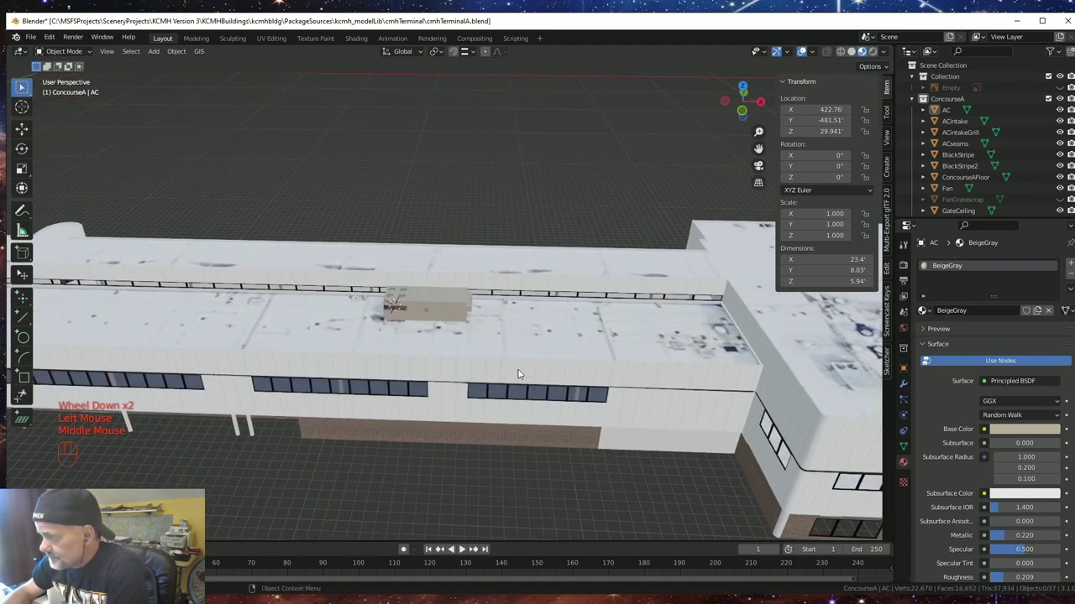
left_click_drag(563, 400, 379, 366)
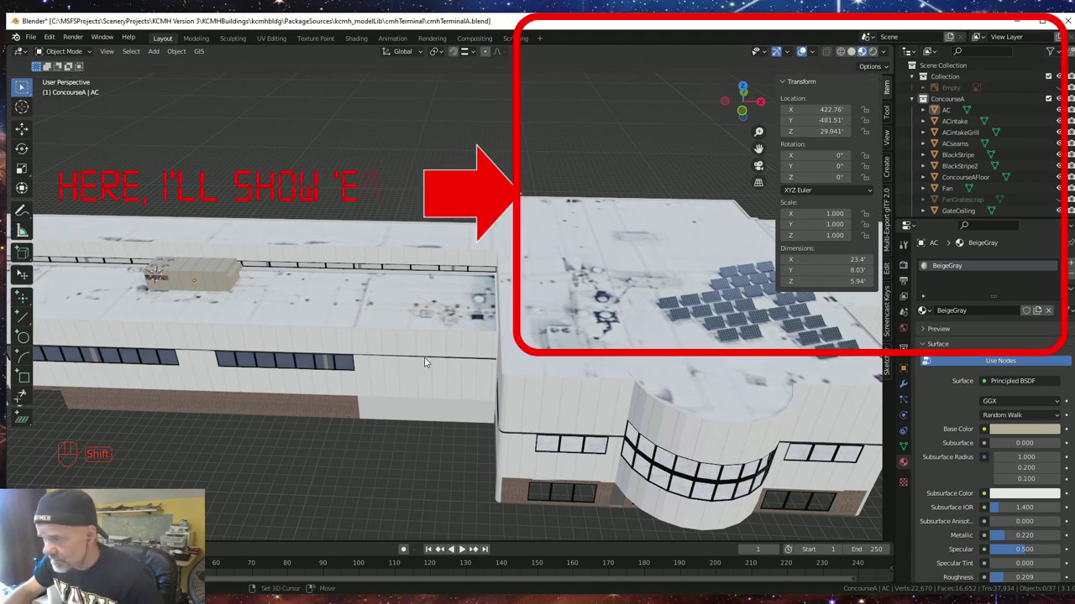
left_click_drag(416, 365, 615, 369)
left_click_drag(241, 354, 585, 357)
left_click_drag(351, 370, 505, 360)
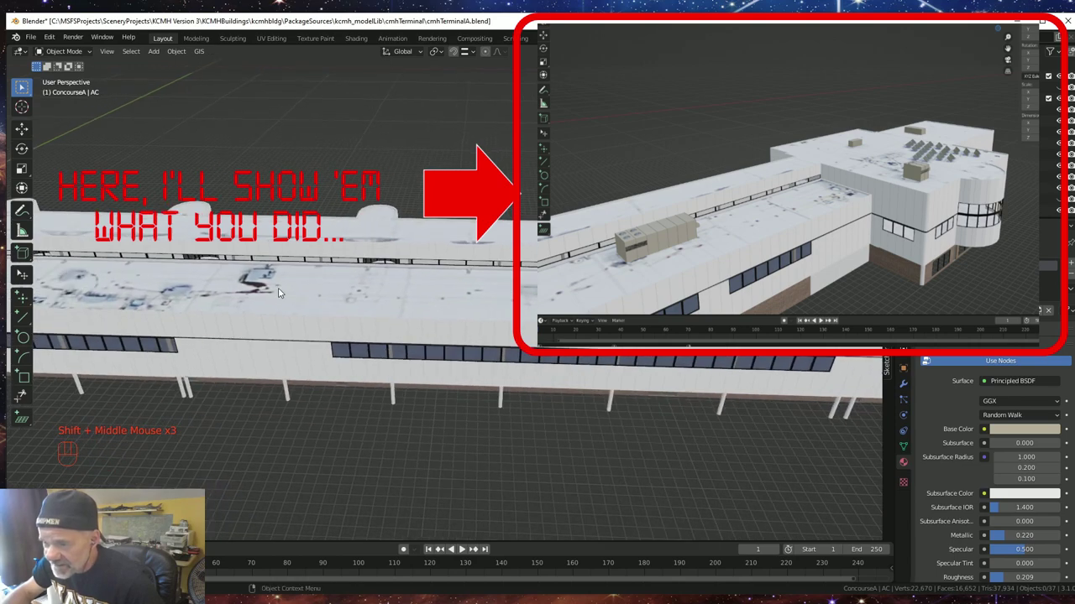
left_click_drag(210, 313, 417, 318)
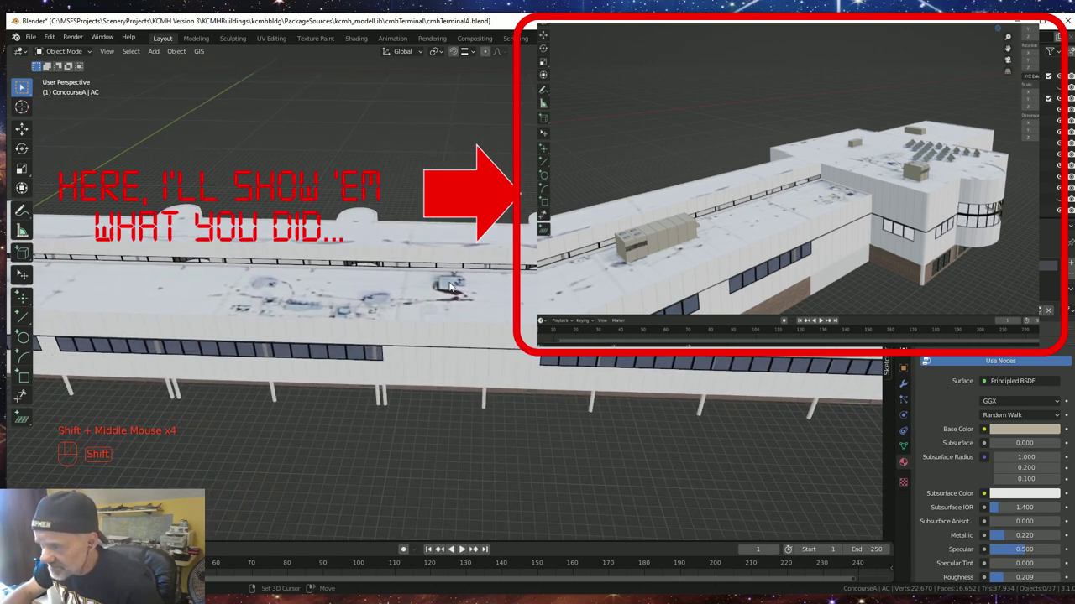
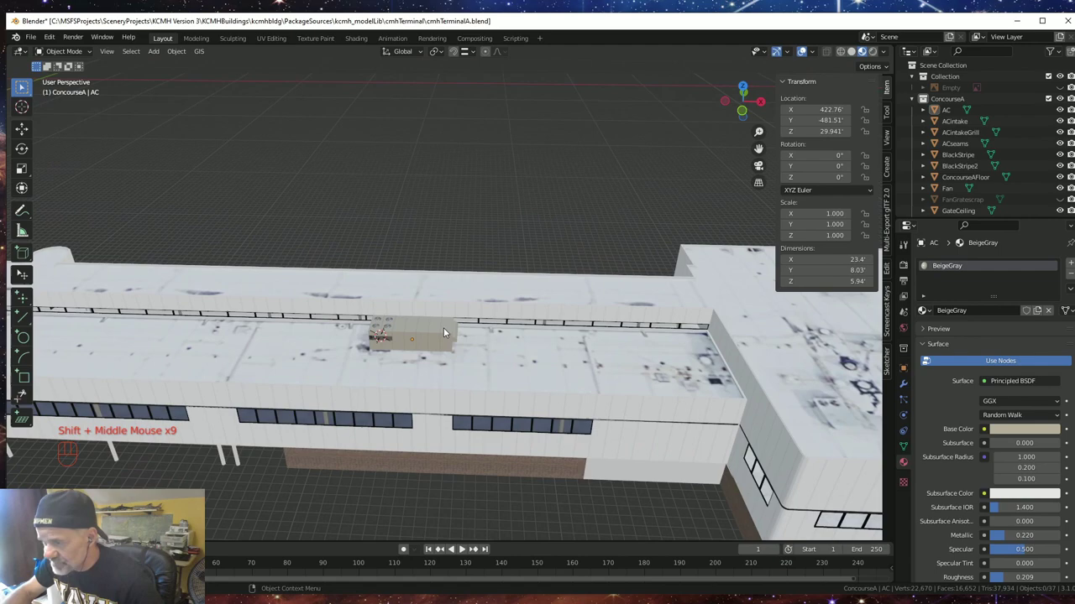
left_click_drag(622, 417, 527, 330)
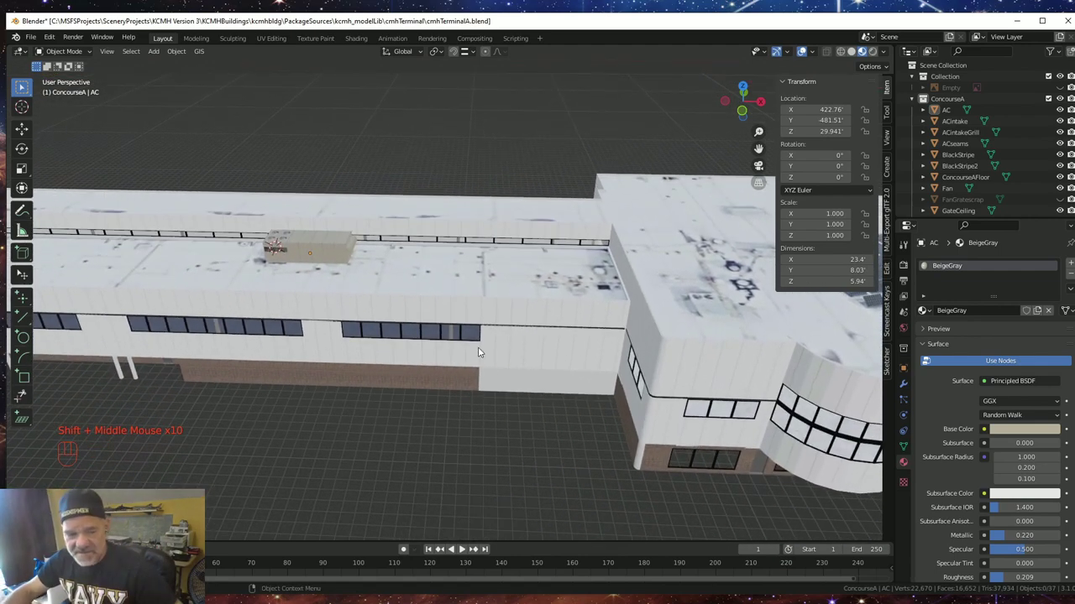
left_click_drag(527, 366, 567, 380)
left_click_drag(472, 425, 474, 422)
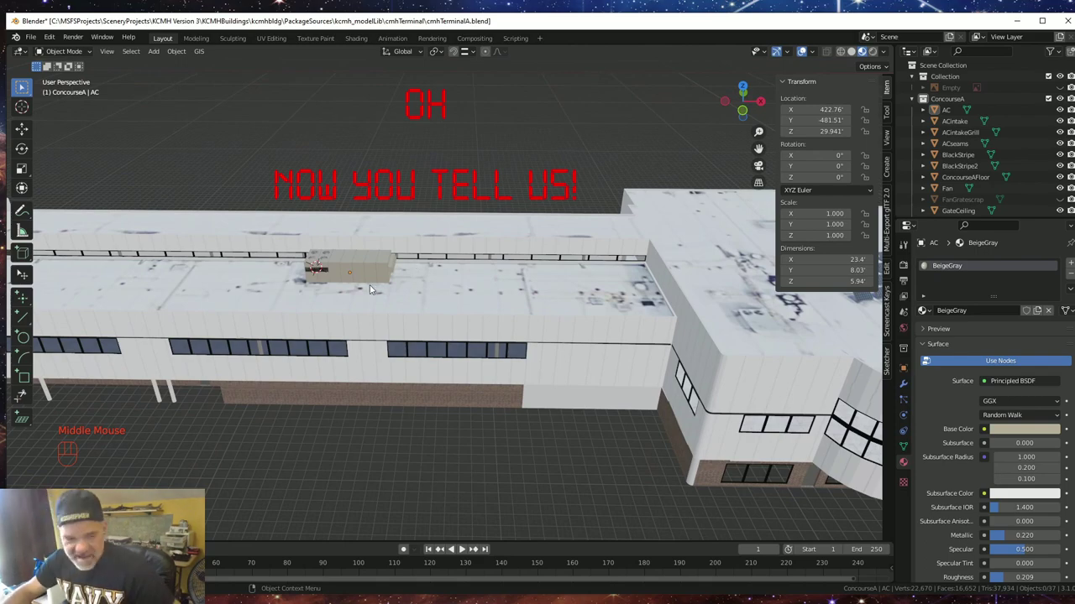
scroll("up", 3)
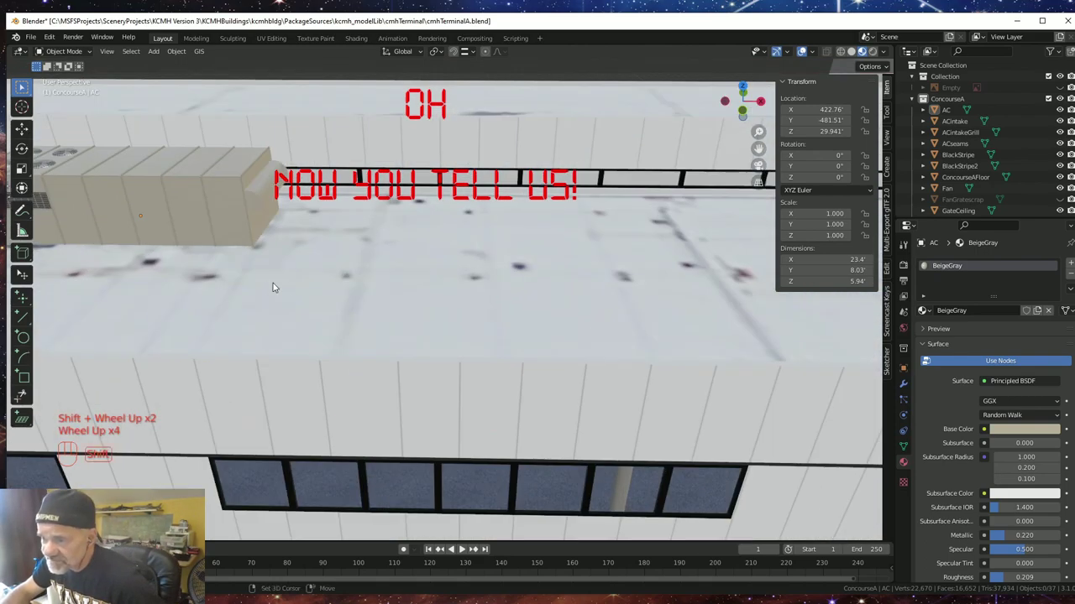
left_click_drag(272, 287, 589, 362)
scroll("up", 3)
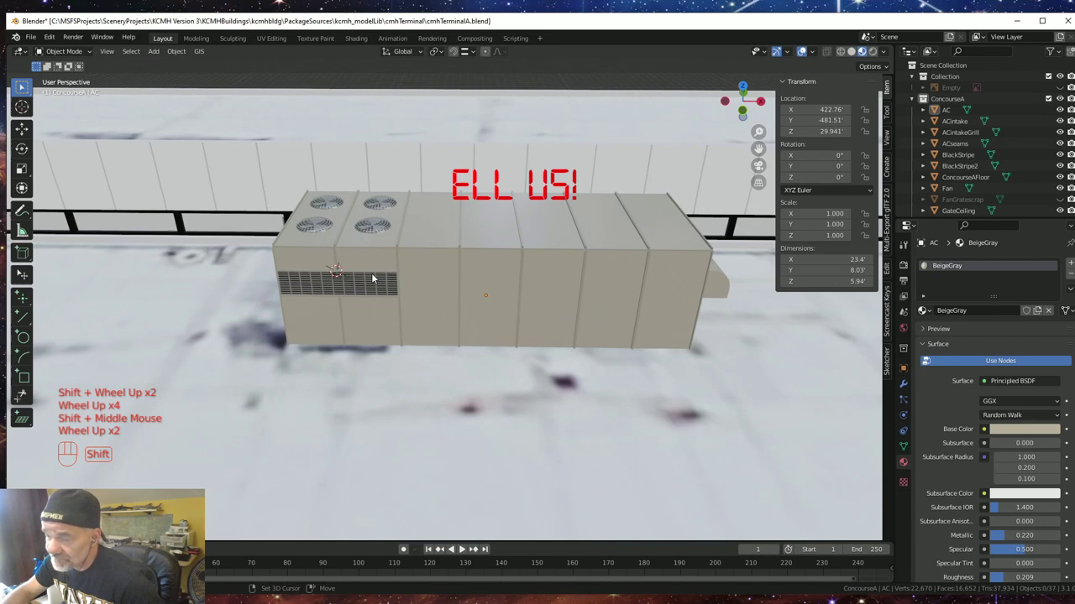
left_click_drag(384, 282, 411, 376)
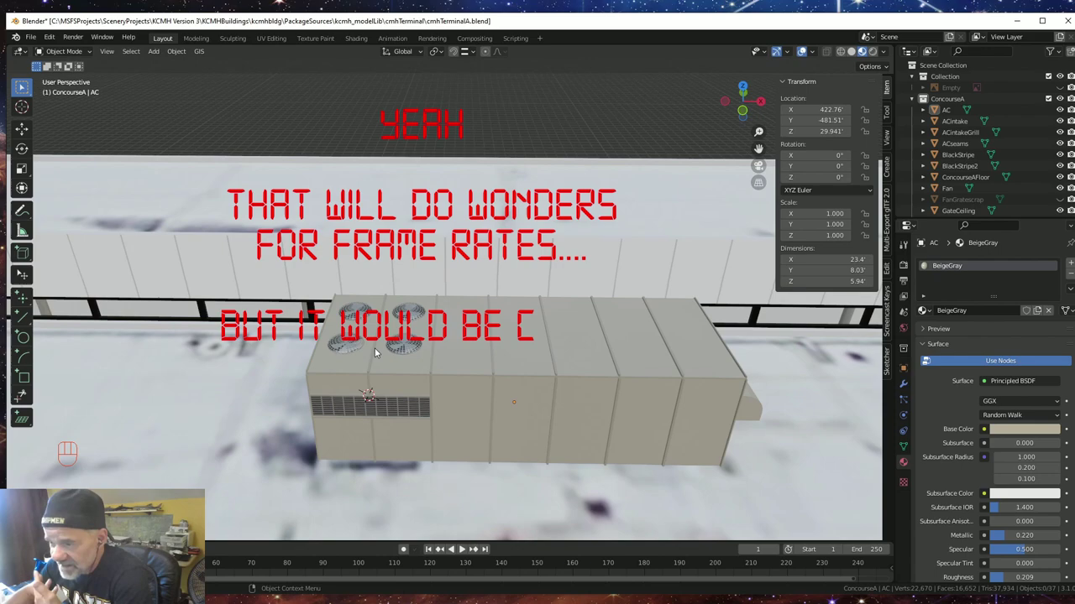
scroll("down", 3)
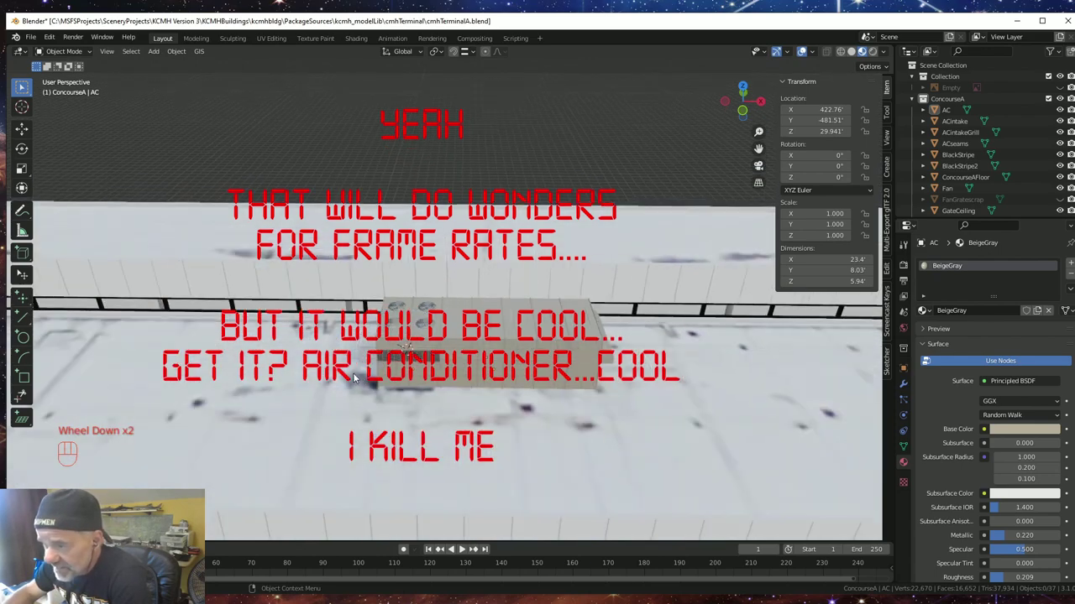
left_click_drag(361, 417, 362, 407)
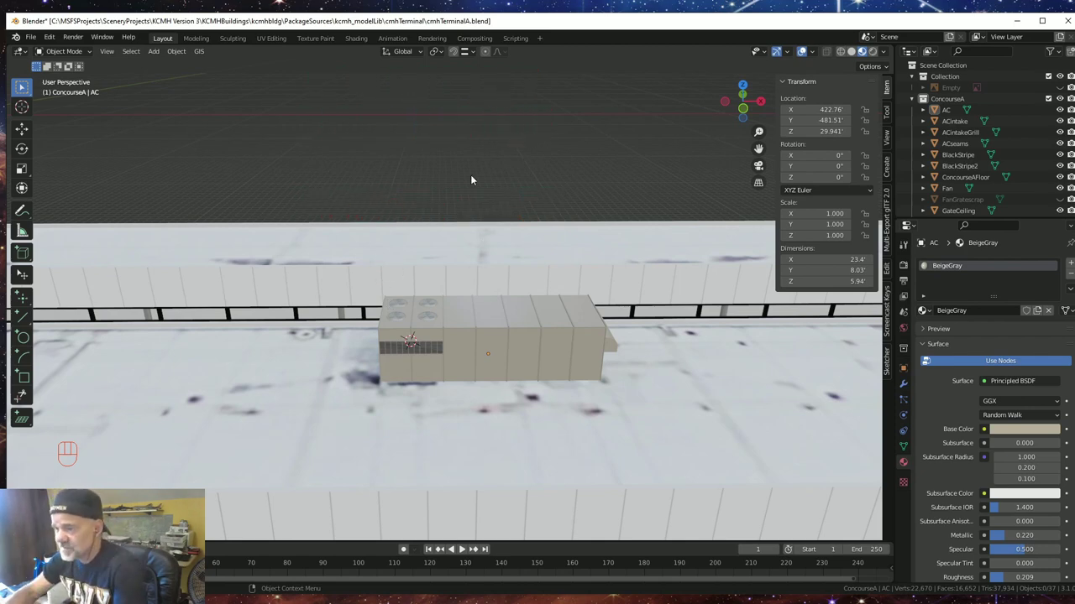
scroll("down", 3)
left_click_drag(453, 332, 448, 336)
scroll("down", 3)
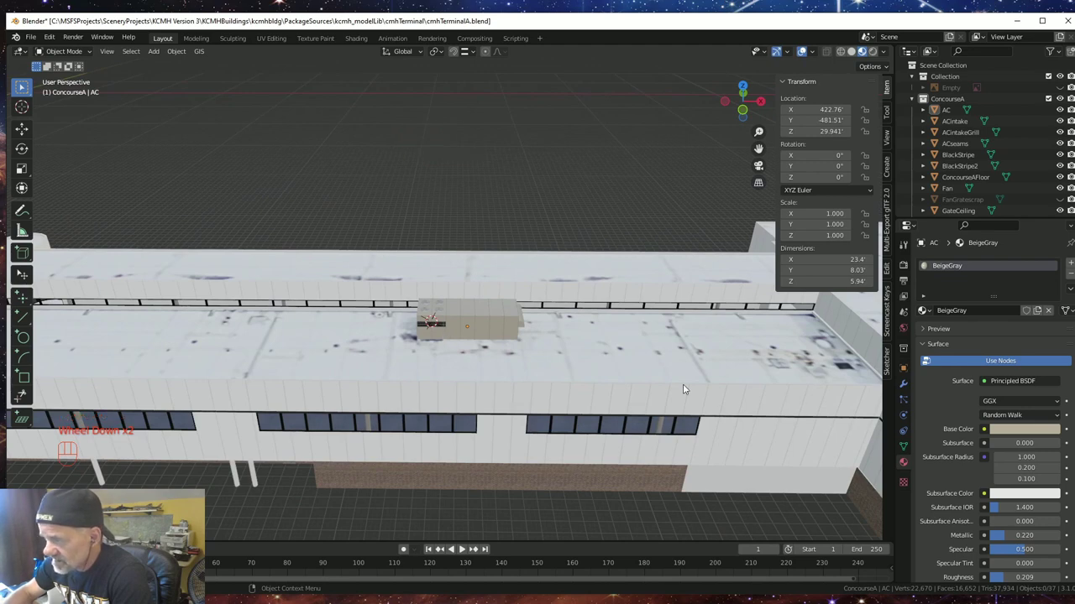
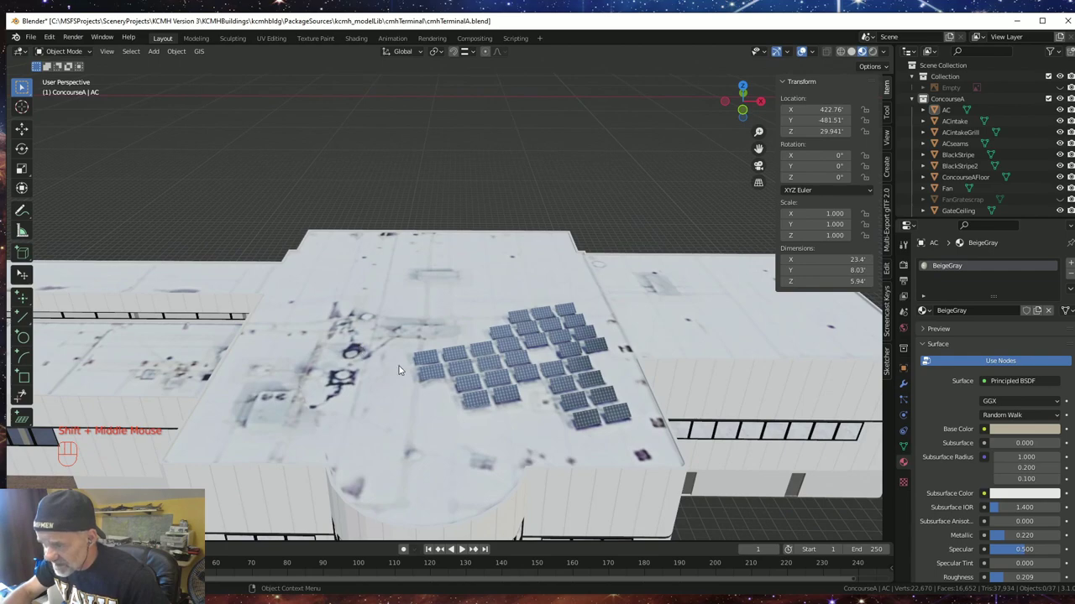
left_click_drag(350, 405, 574, 331)
left_click_drag(268, 381, 622, 415)
scroll("down", 3)
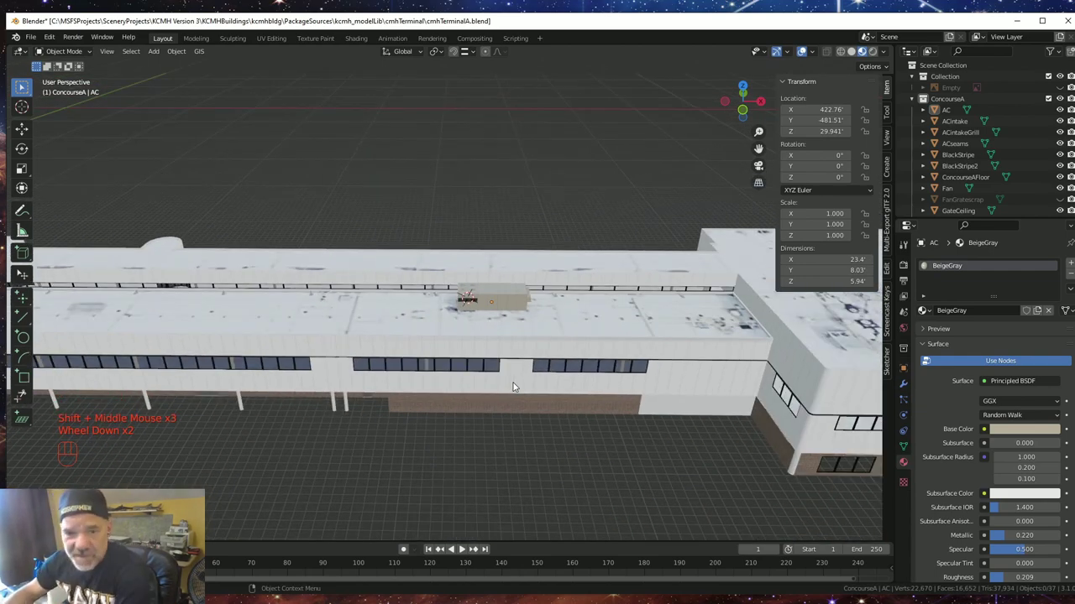